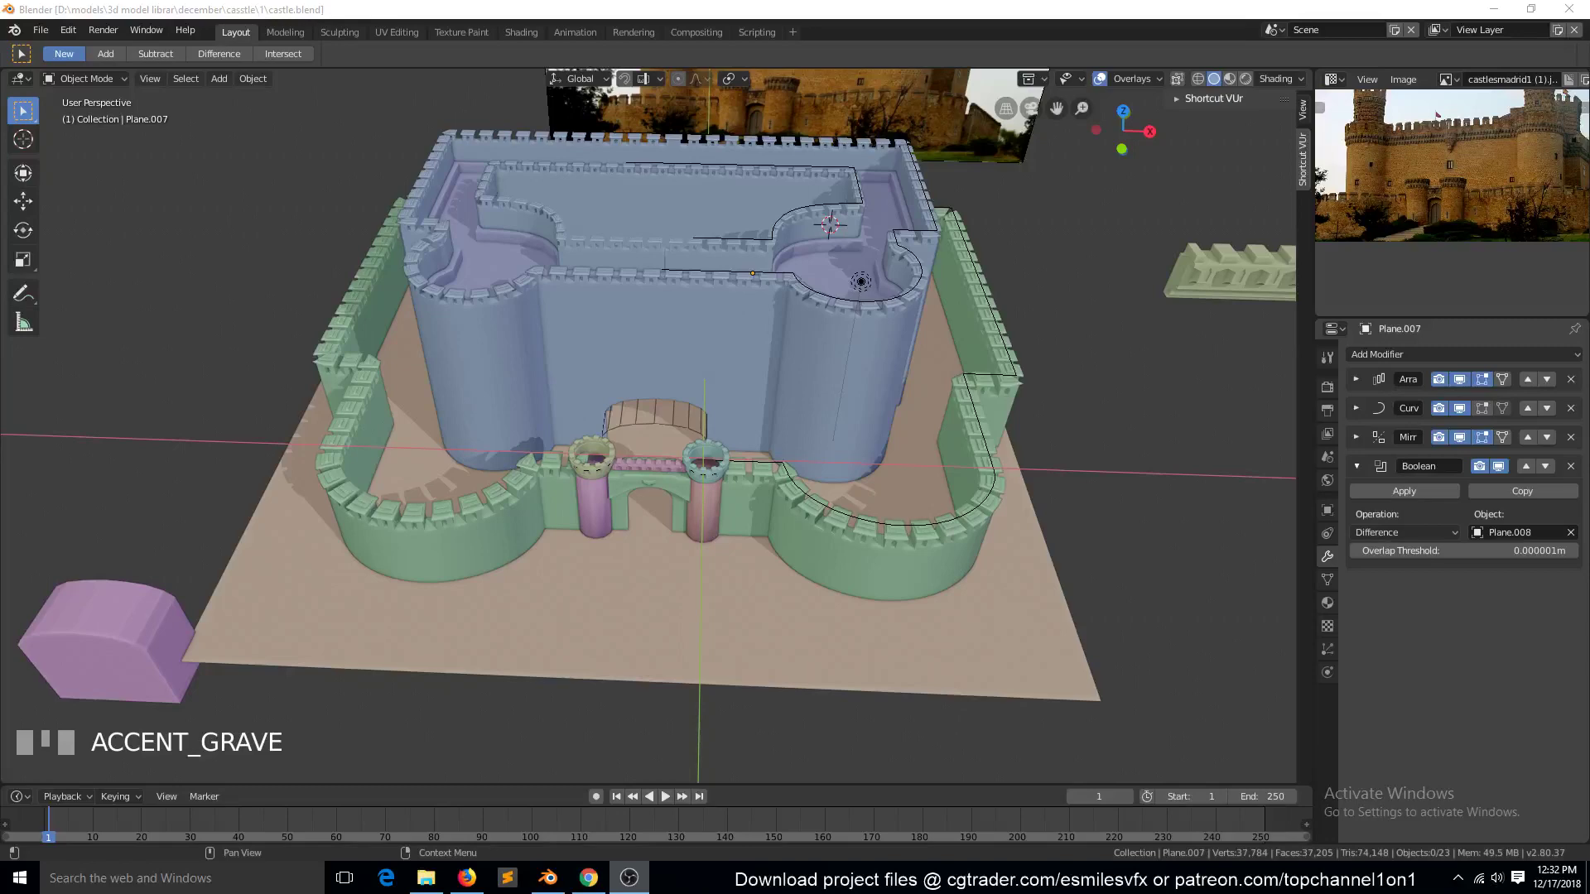
Step: From front view, make a linked copy of the wall trim and scale it down above the keep
scroll("down", 3)
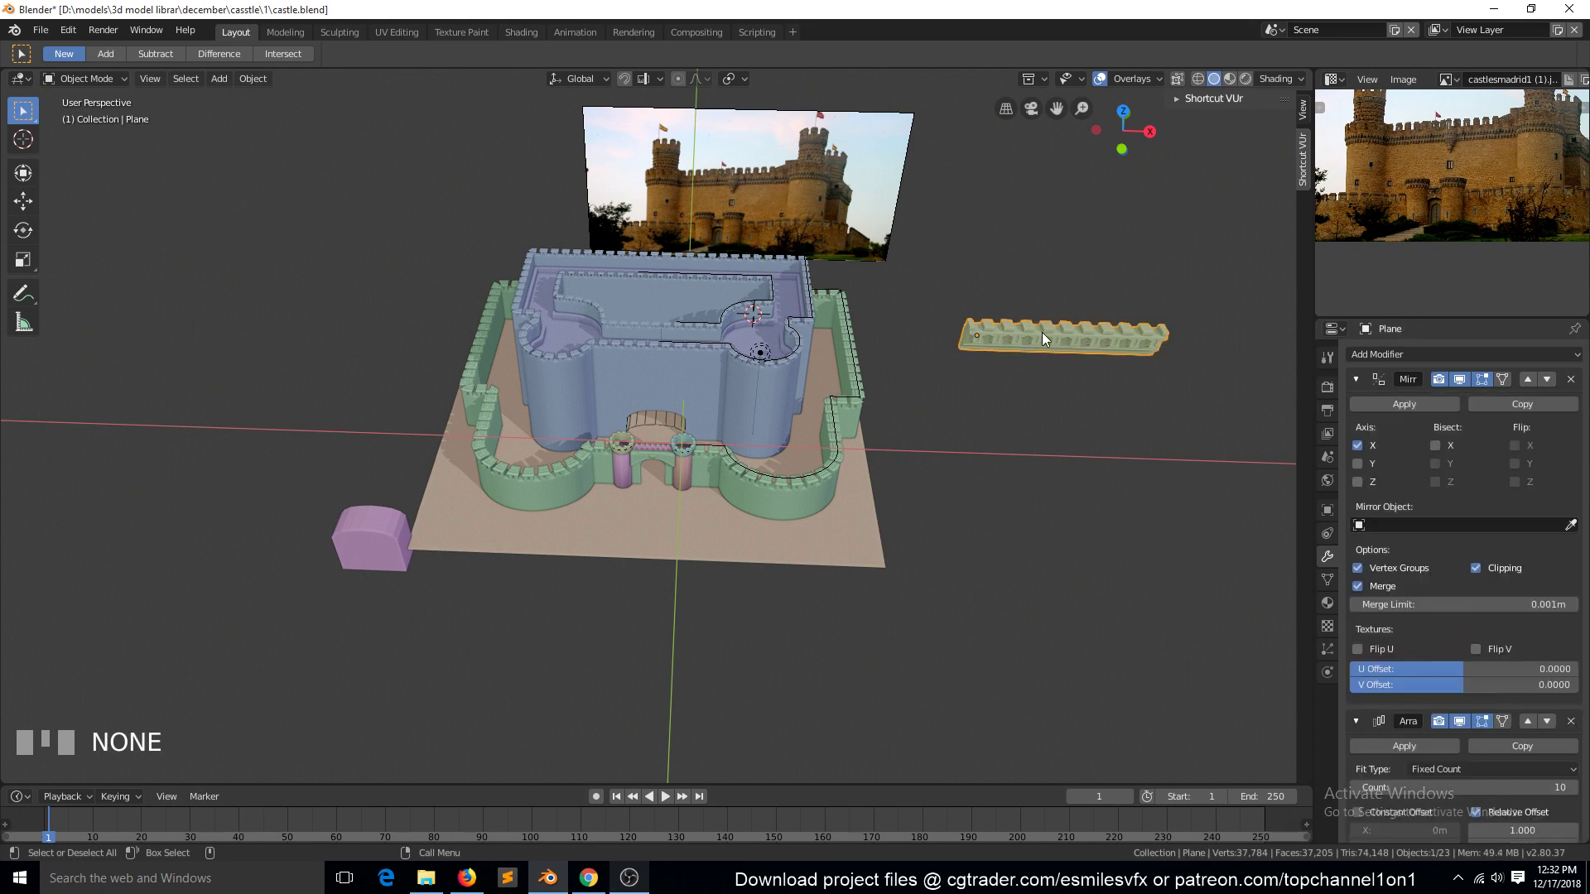
key("KP_1")
key("alt+d")
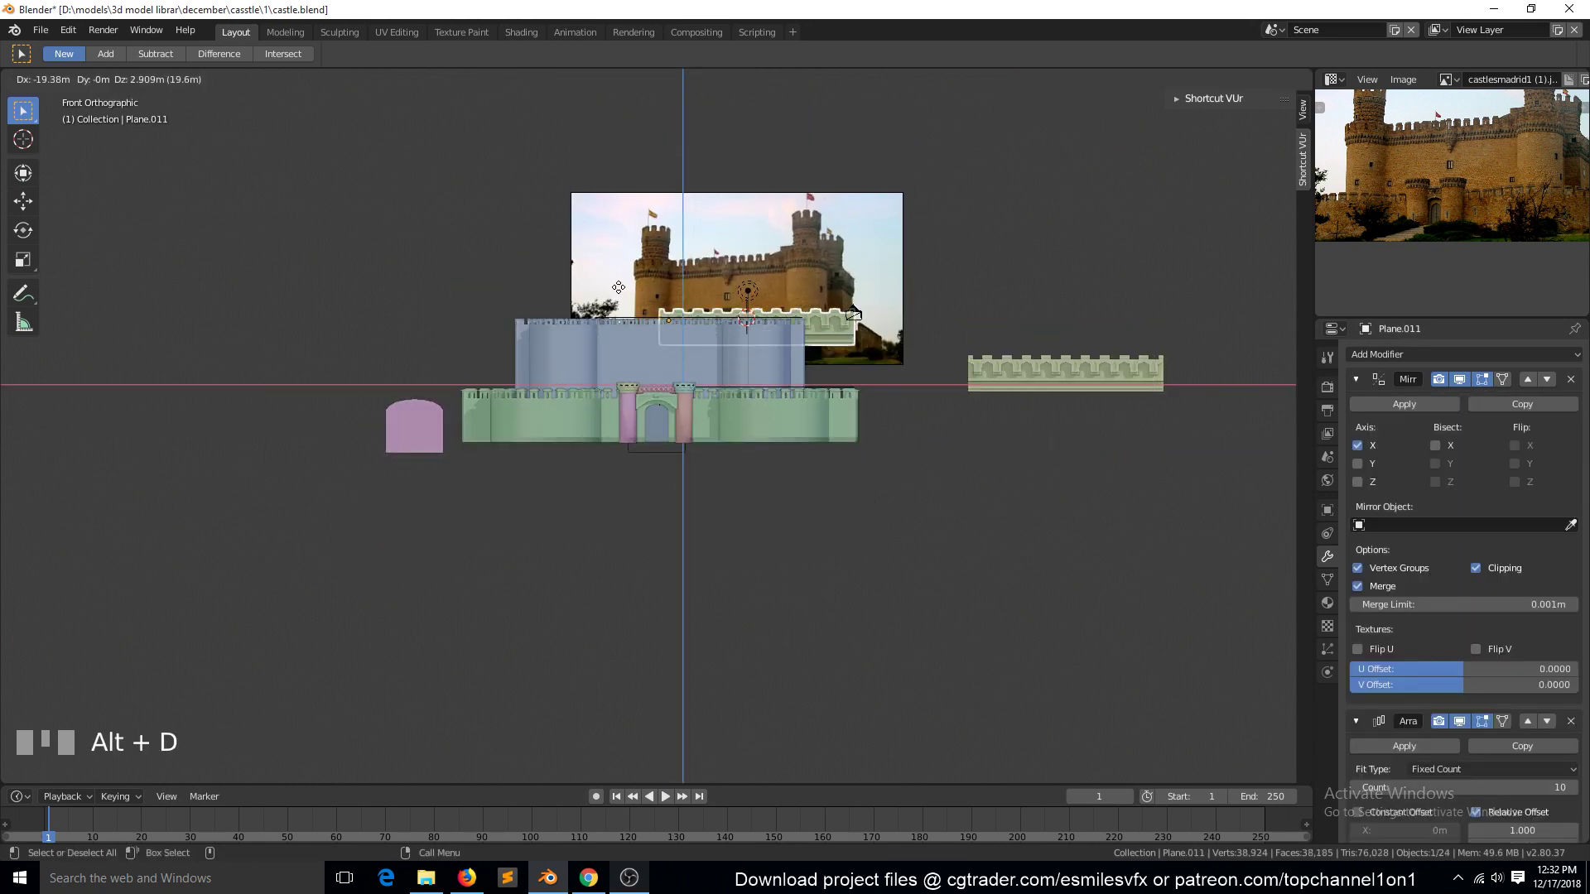
left_click(929, 259)
key("s")
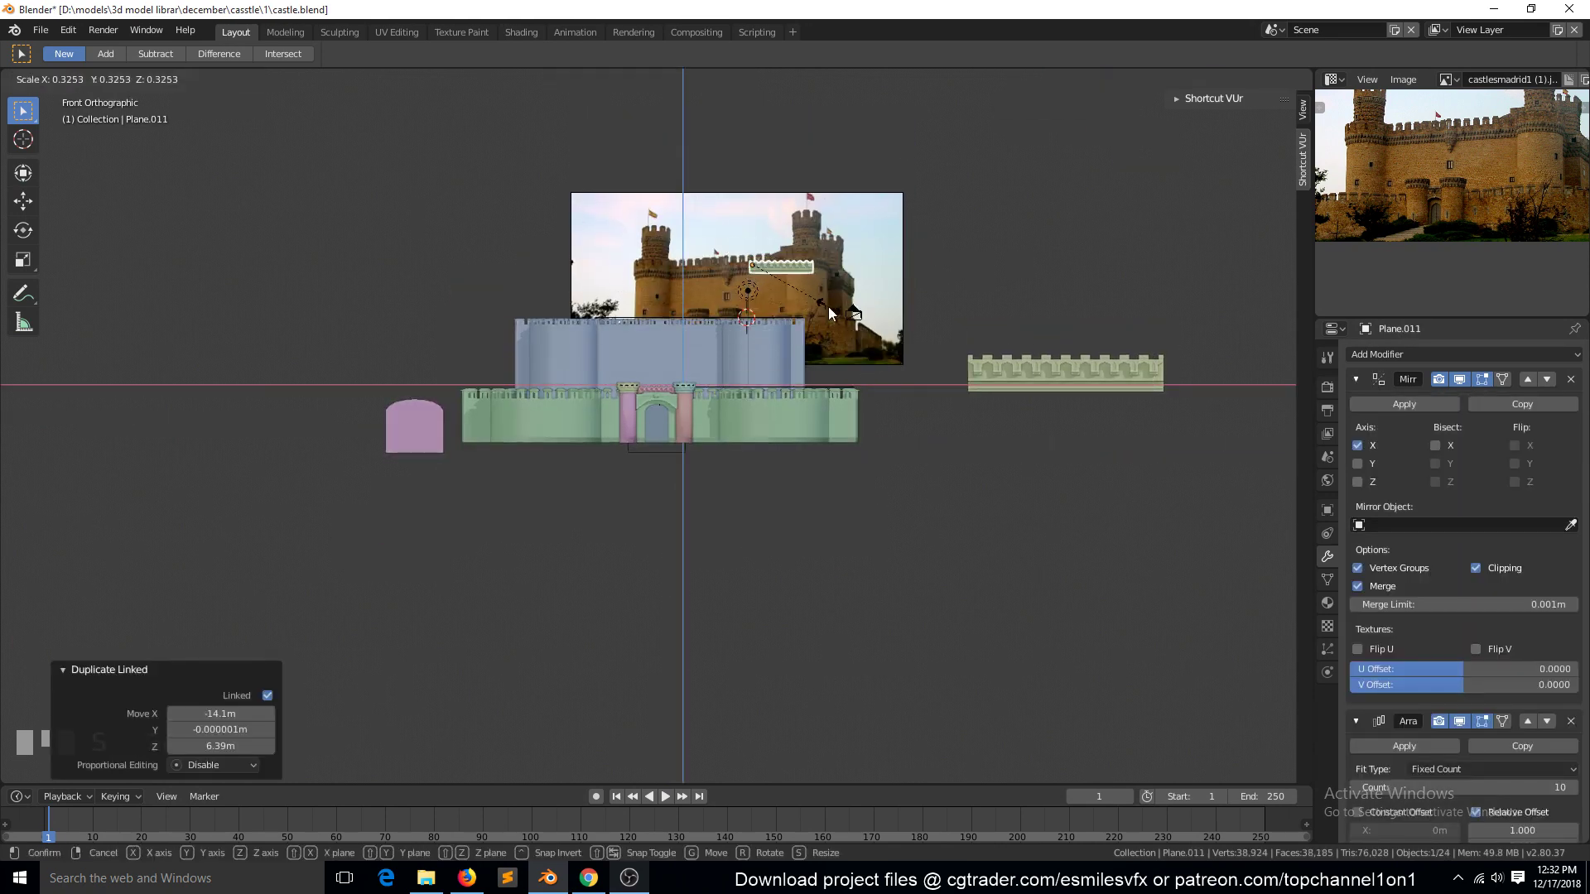
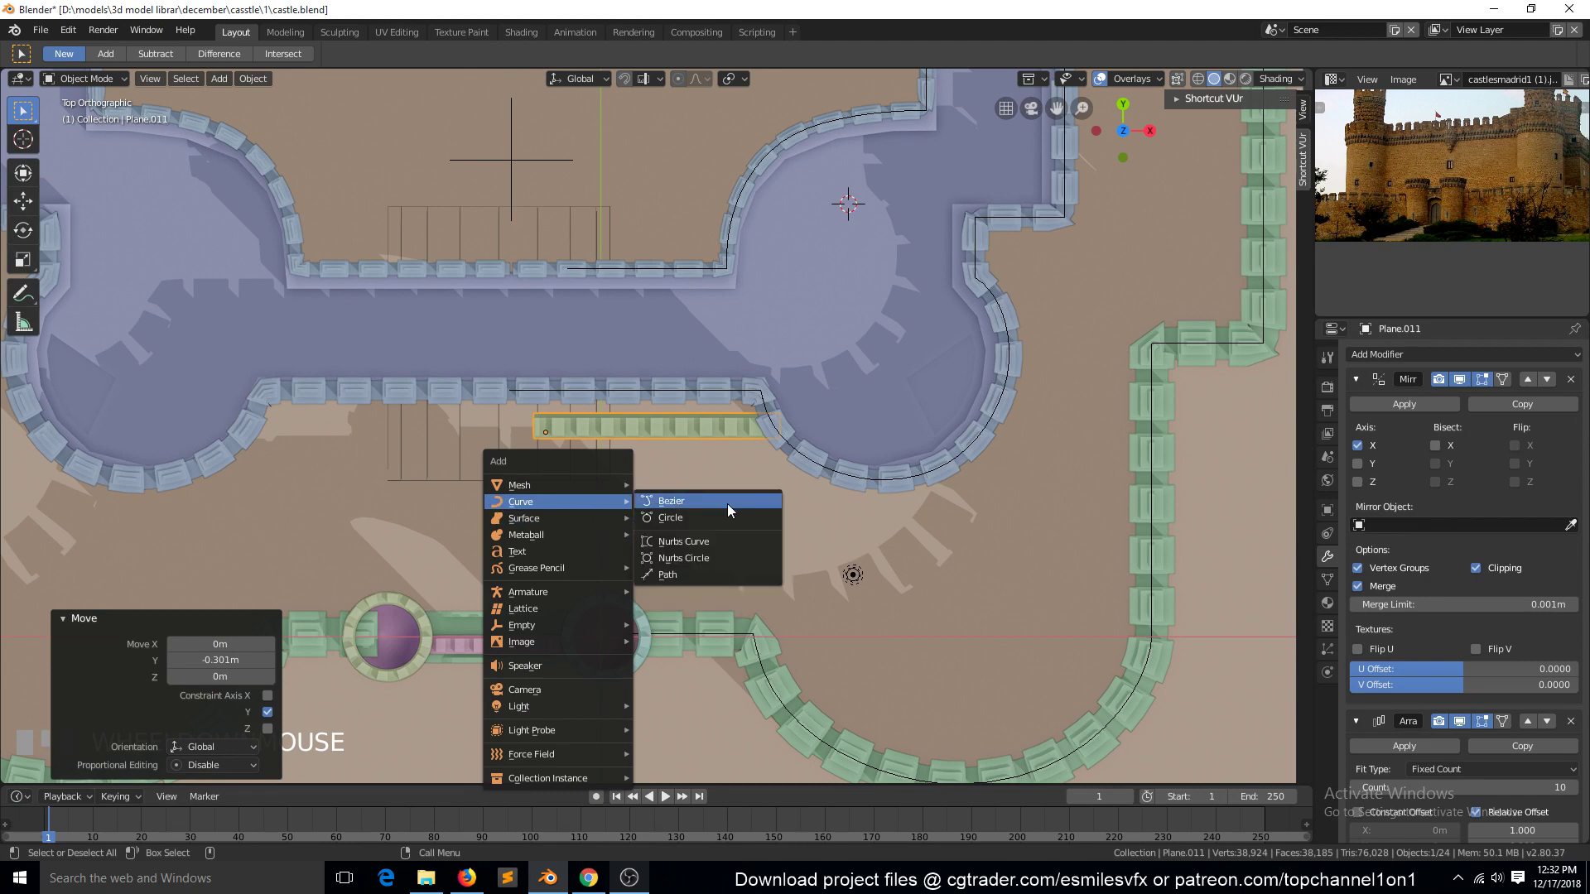
Step: Switch the viewport to wireframe and enter Edit Mode on the new Bezier curve's handles
key("s")
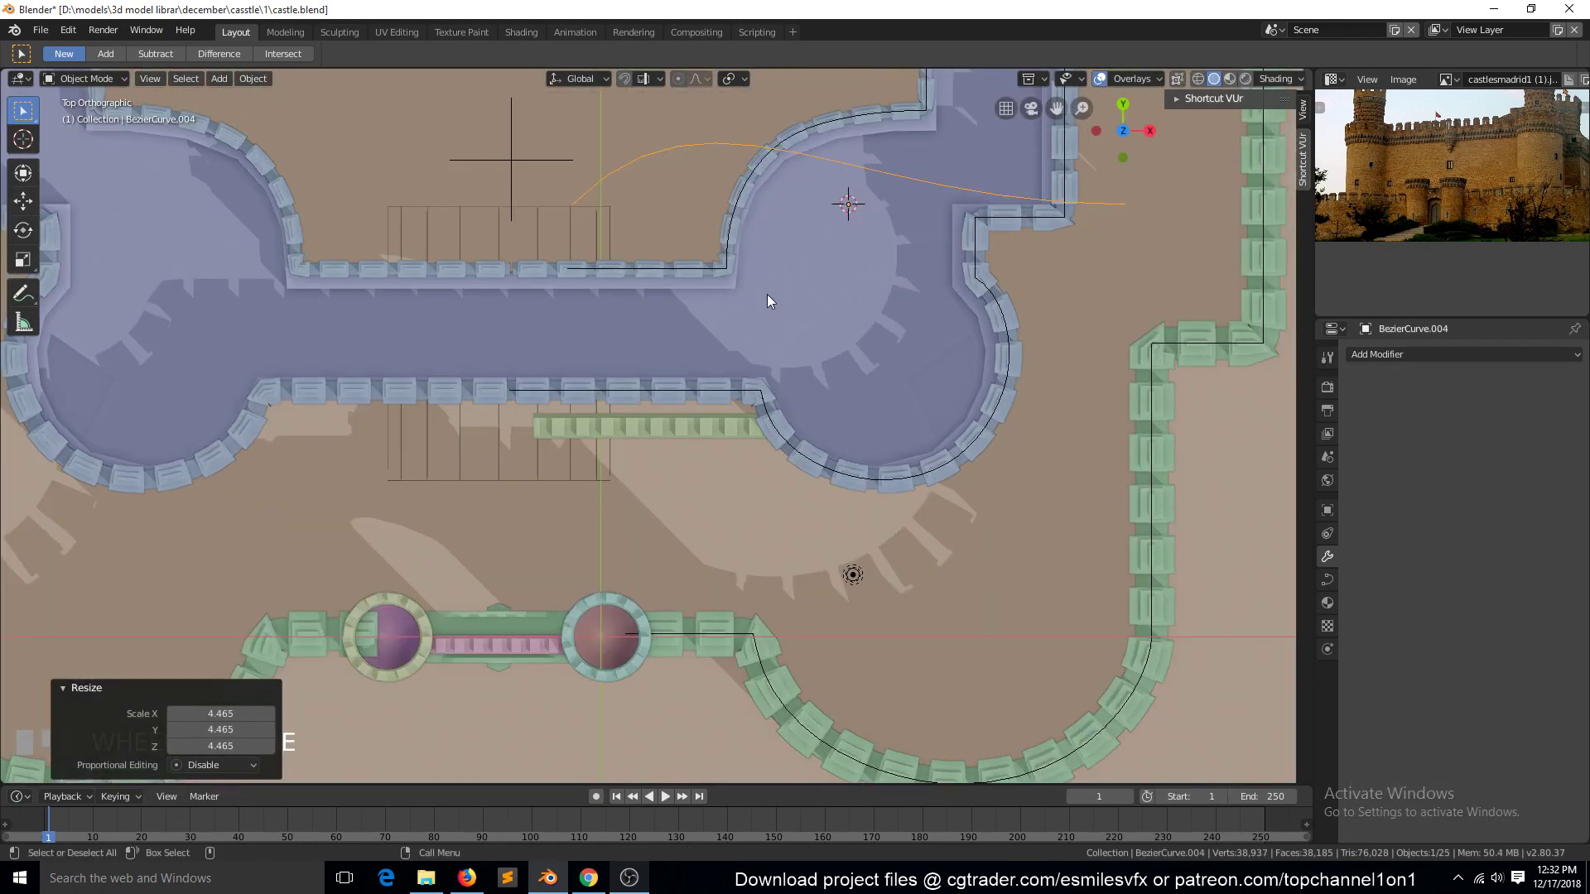
key("g")
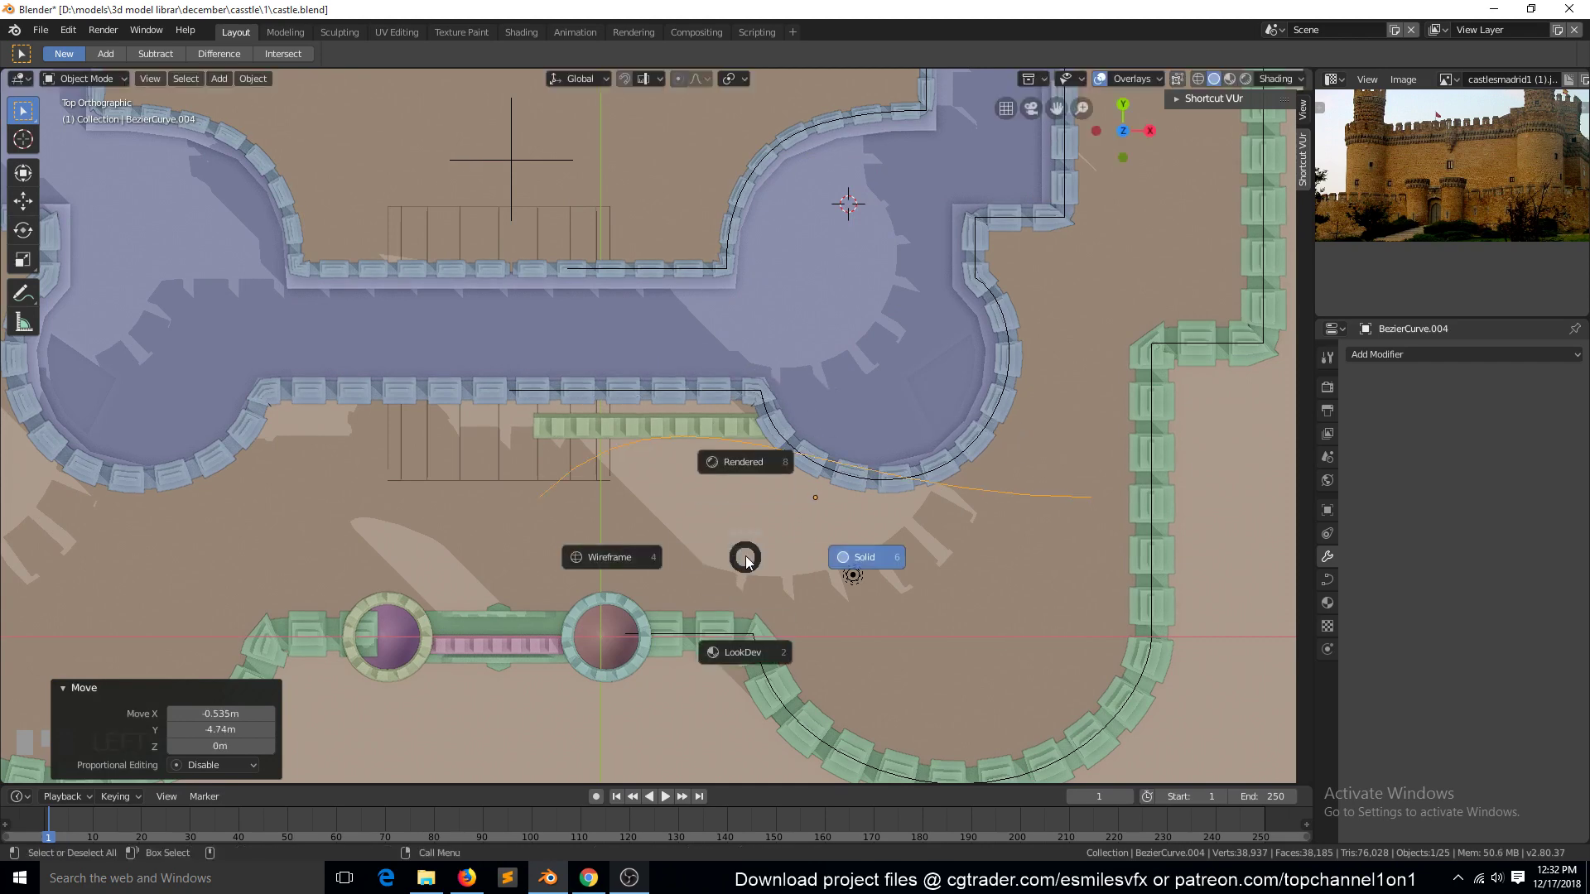
left_click(602, 570)
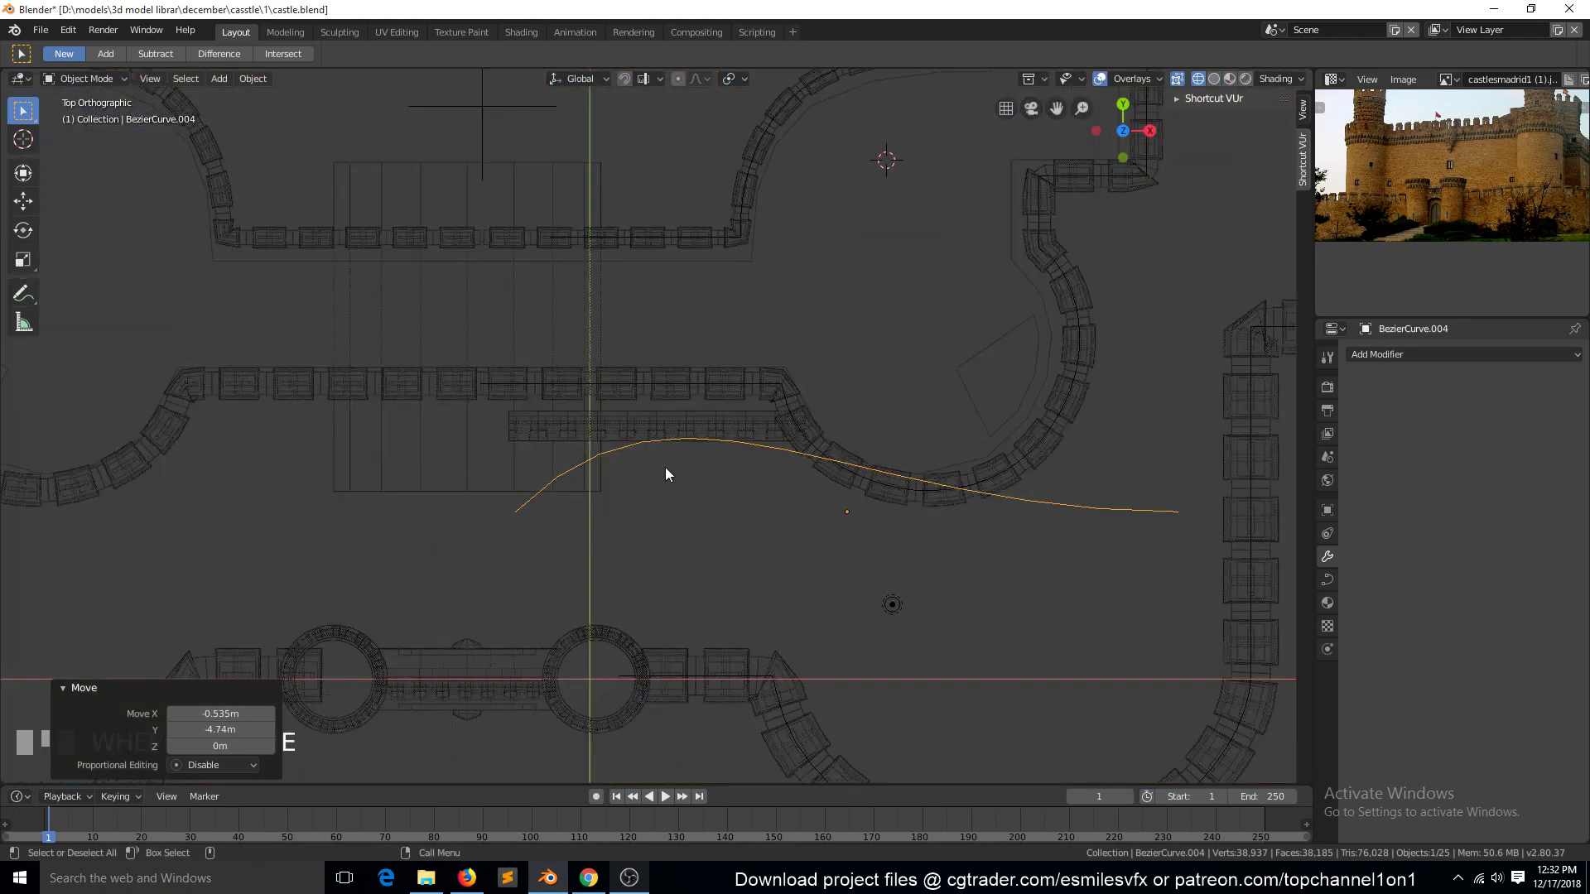
key("Tab")
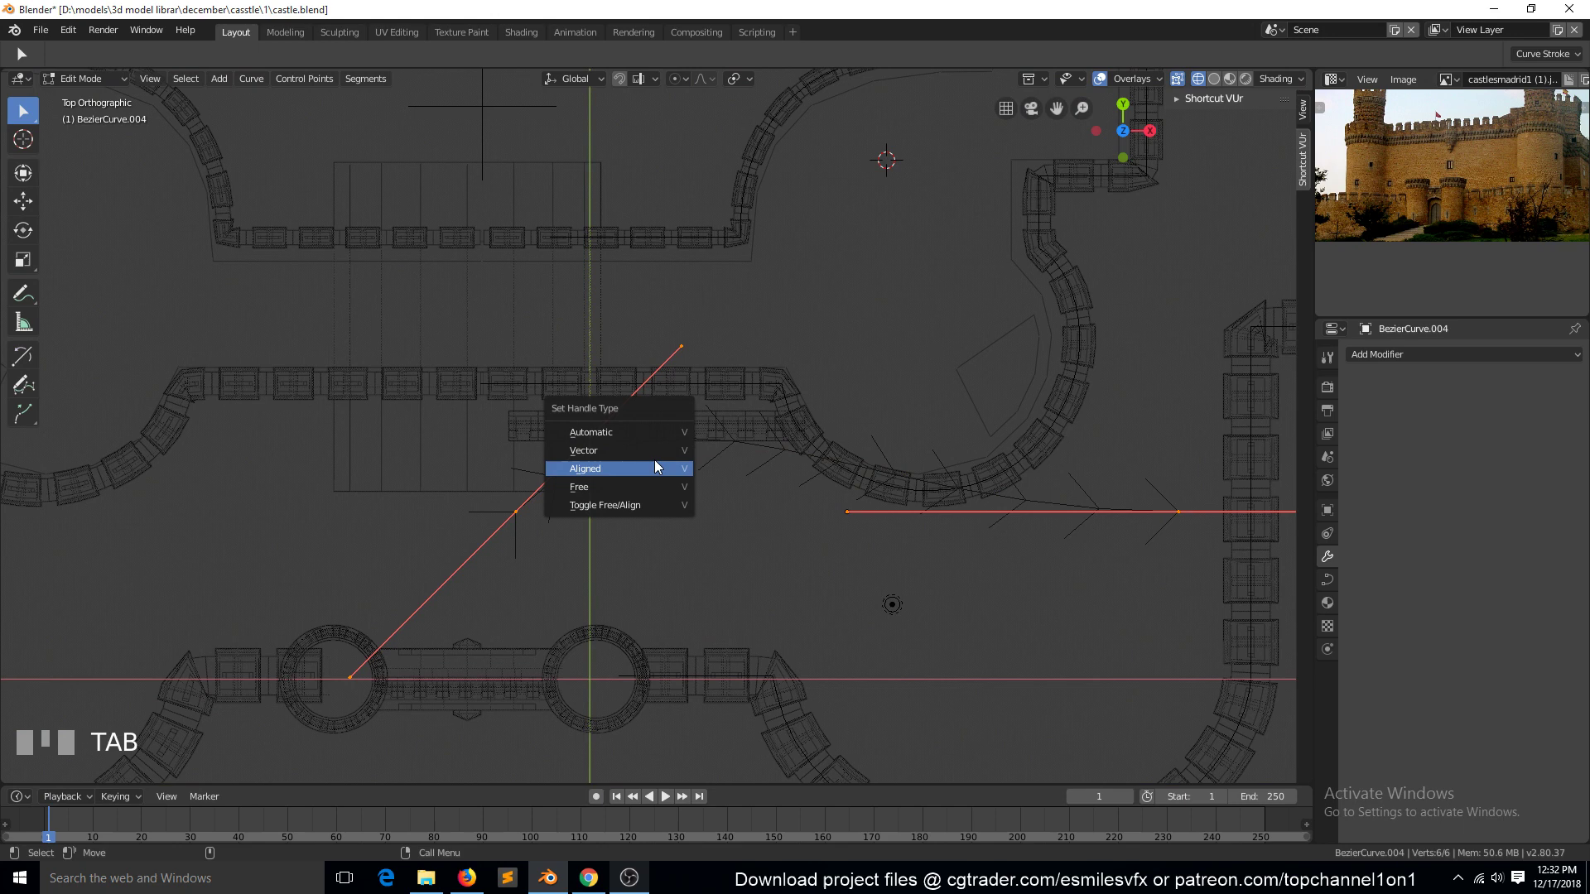
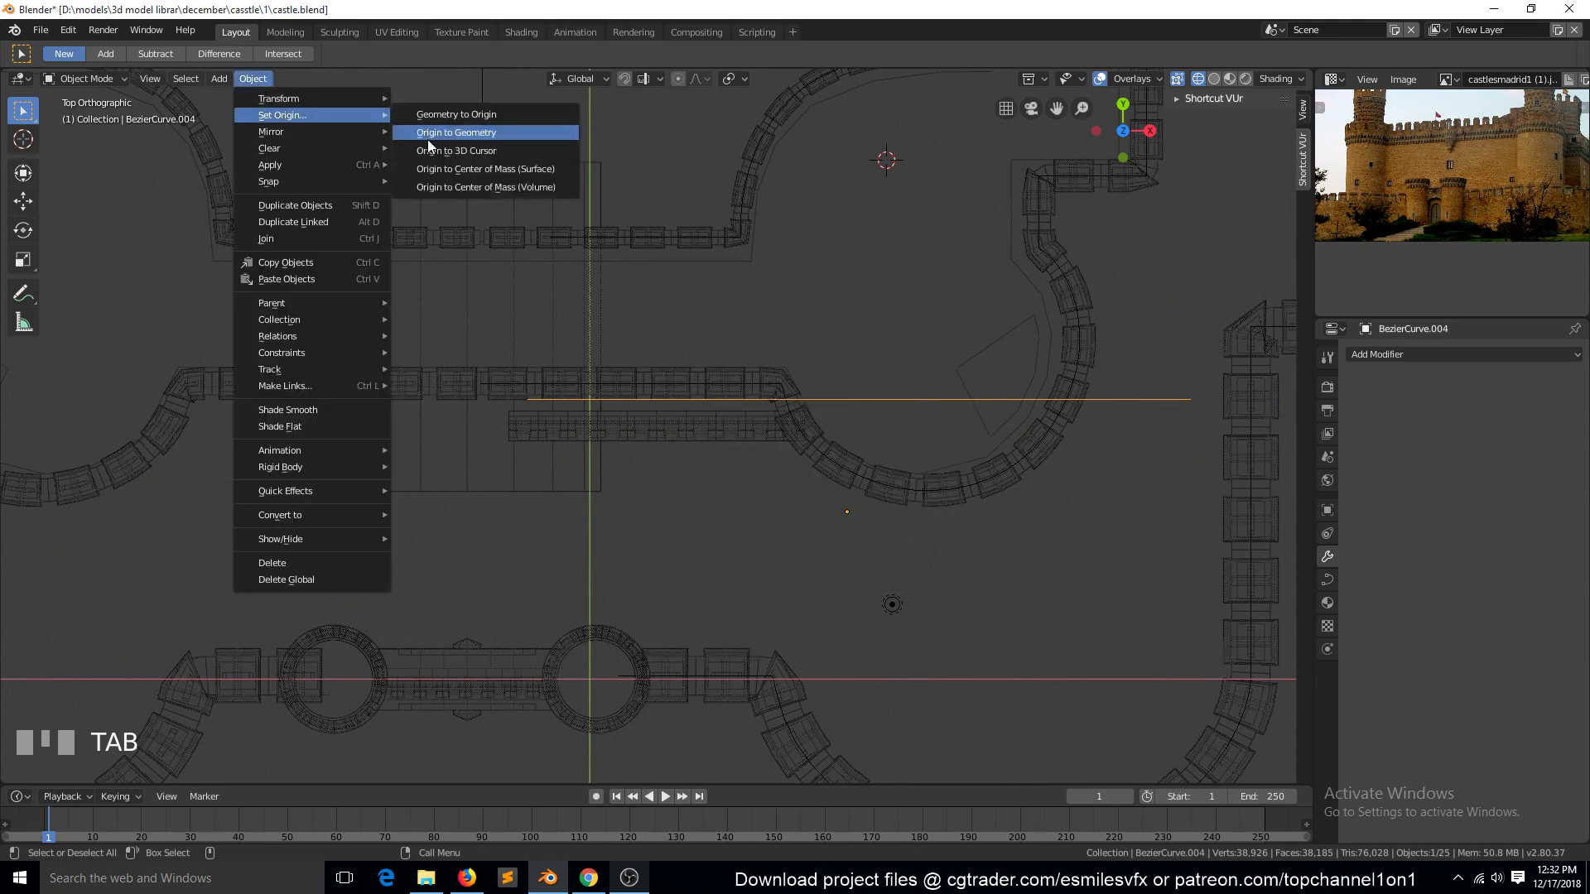
Step: Snap the 3D cursor to the straight curve's centre and reselect the small trim copy
left_click_drag(467, 140, 705, 440)
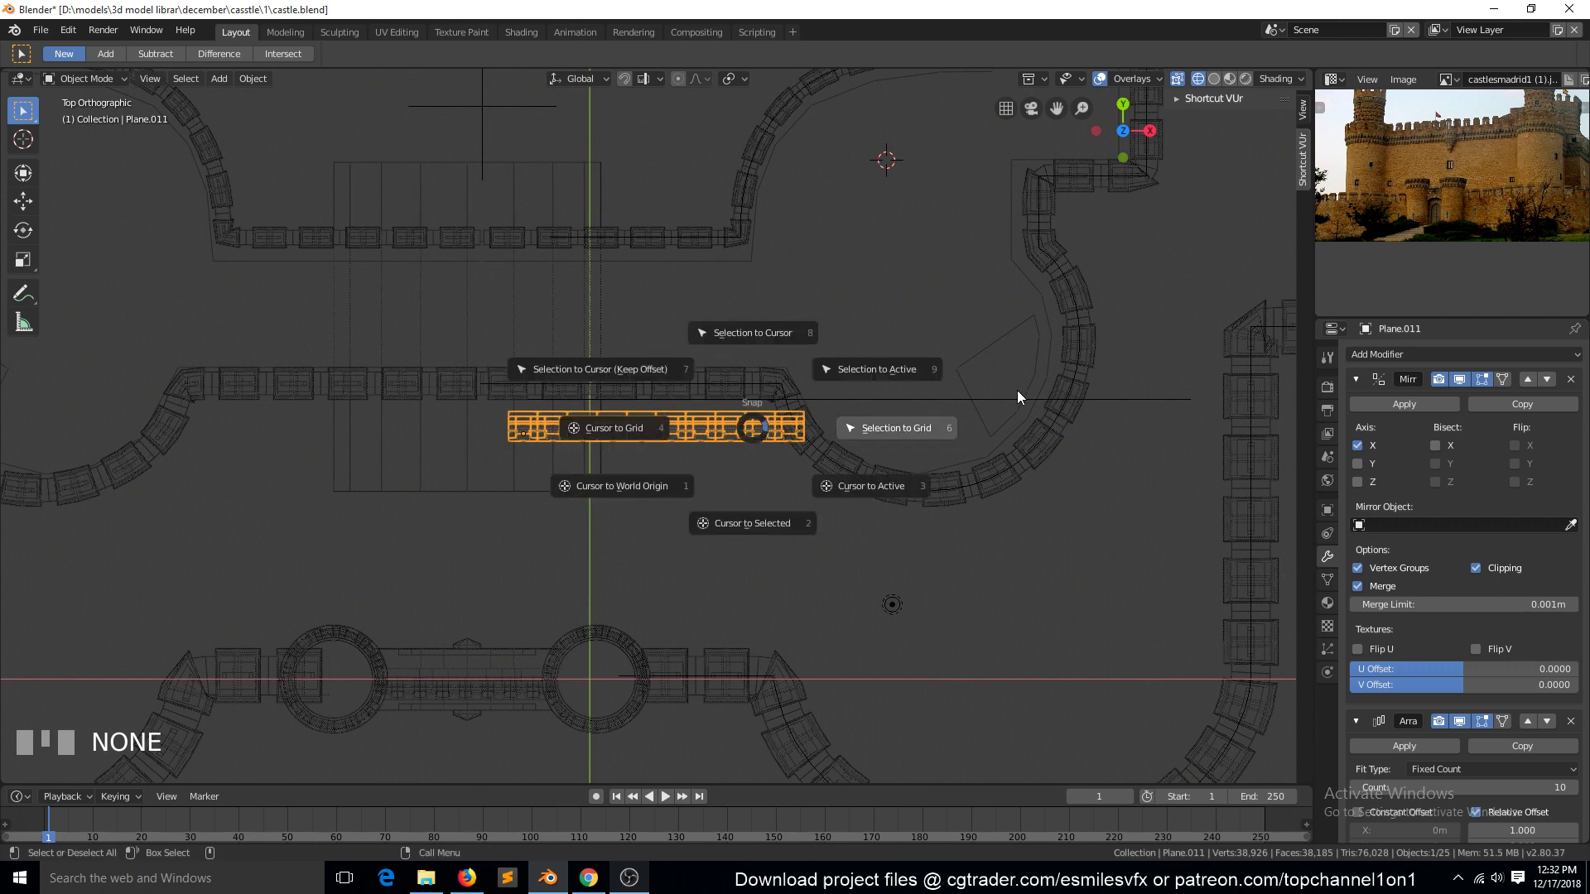
key("shift+s")
left_click(934, 409)
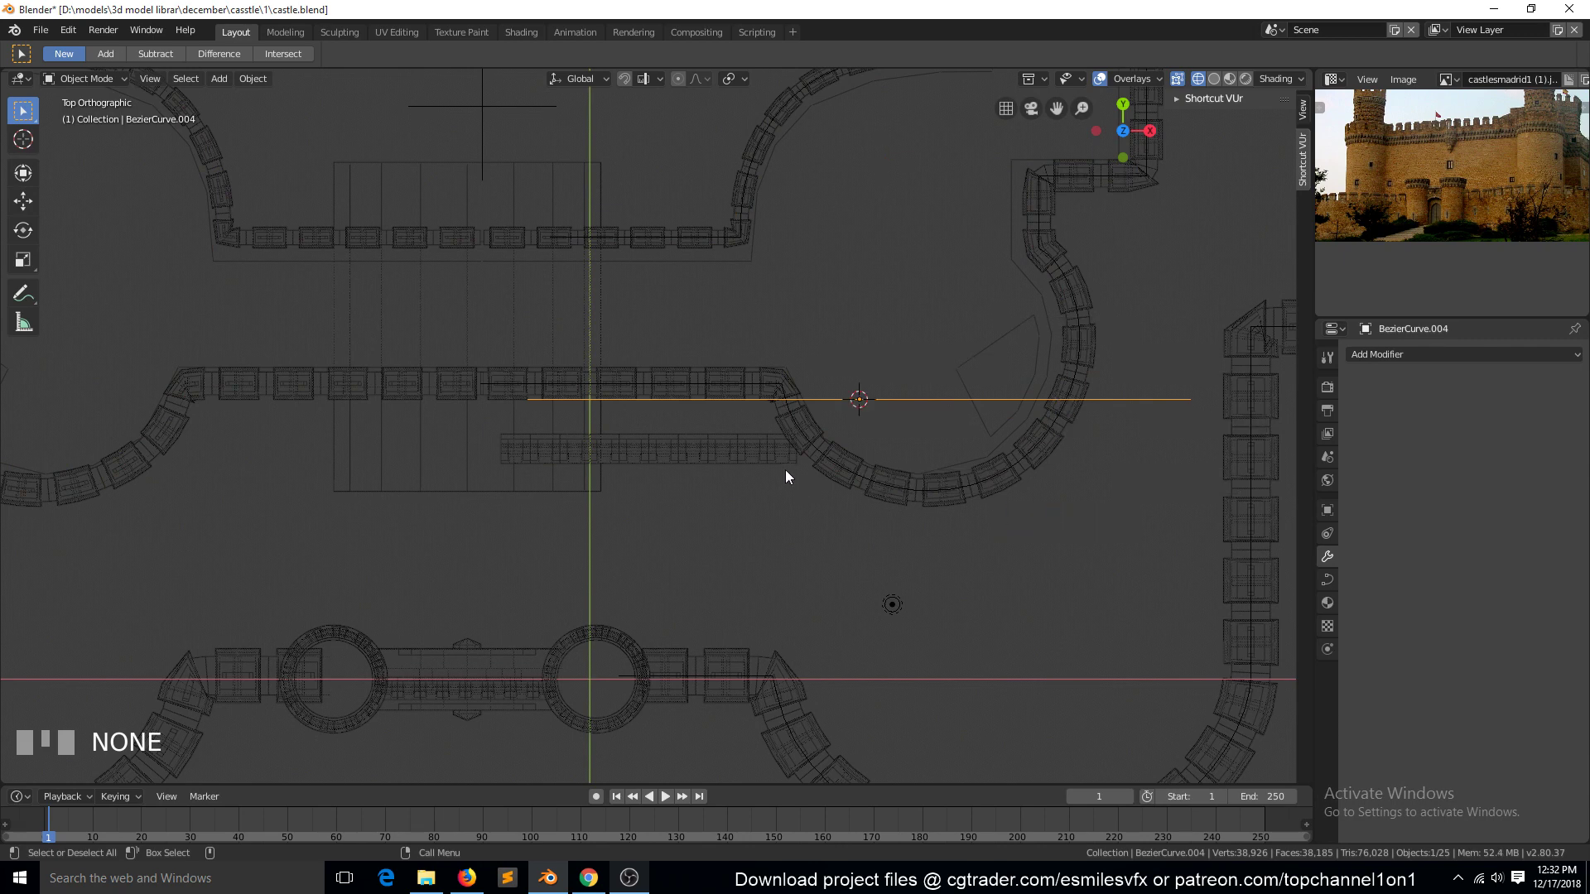
left_click(765, 458)
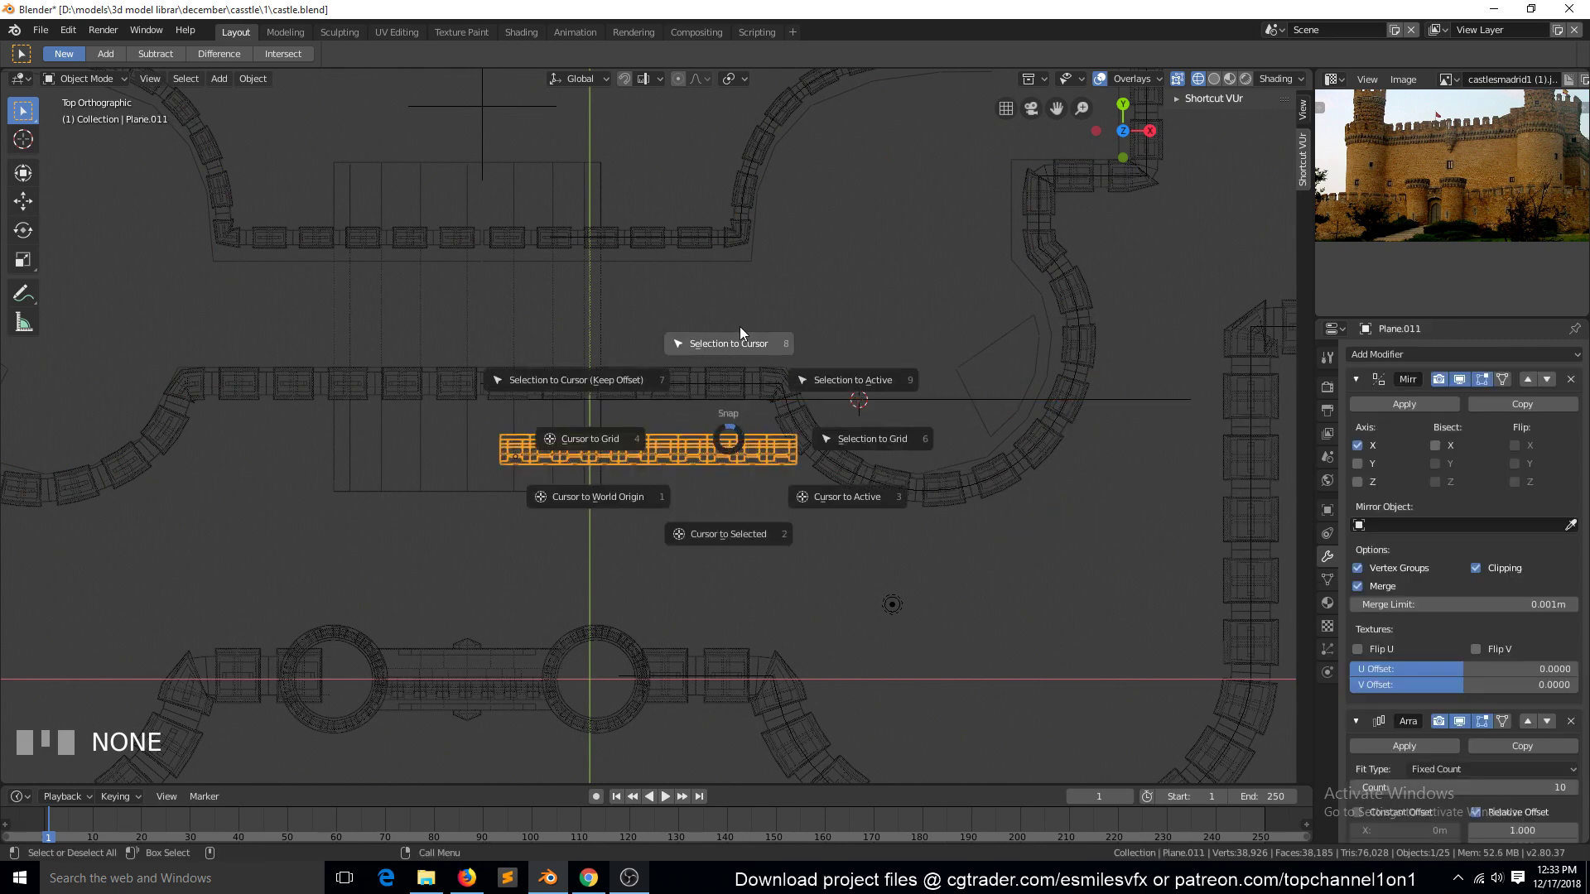
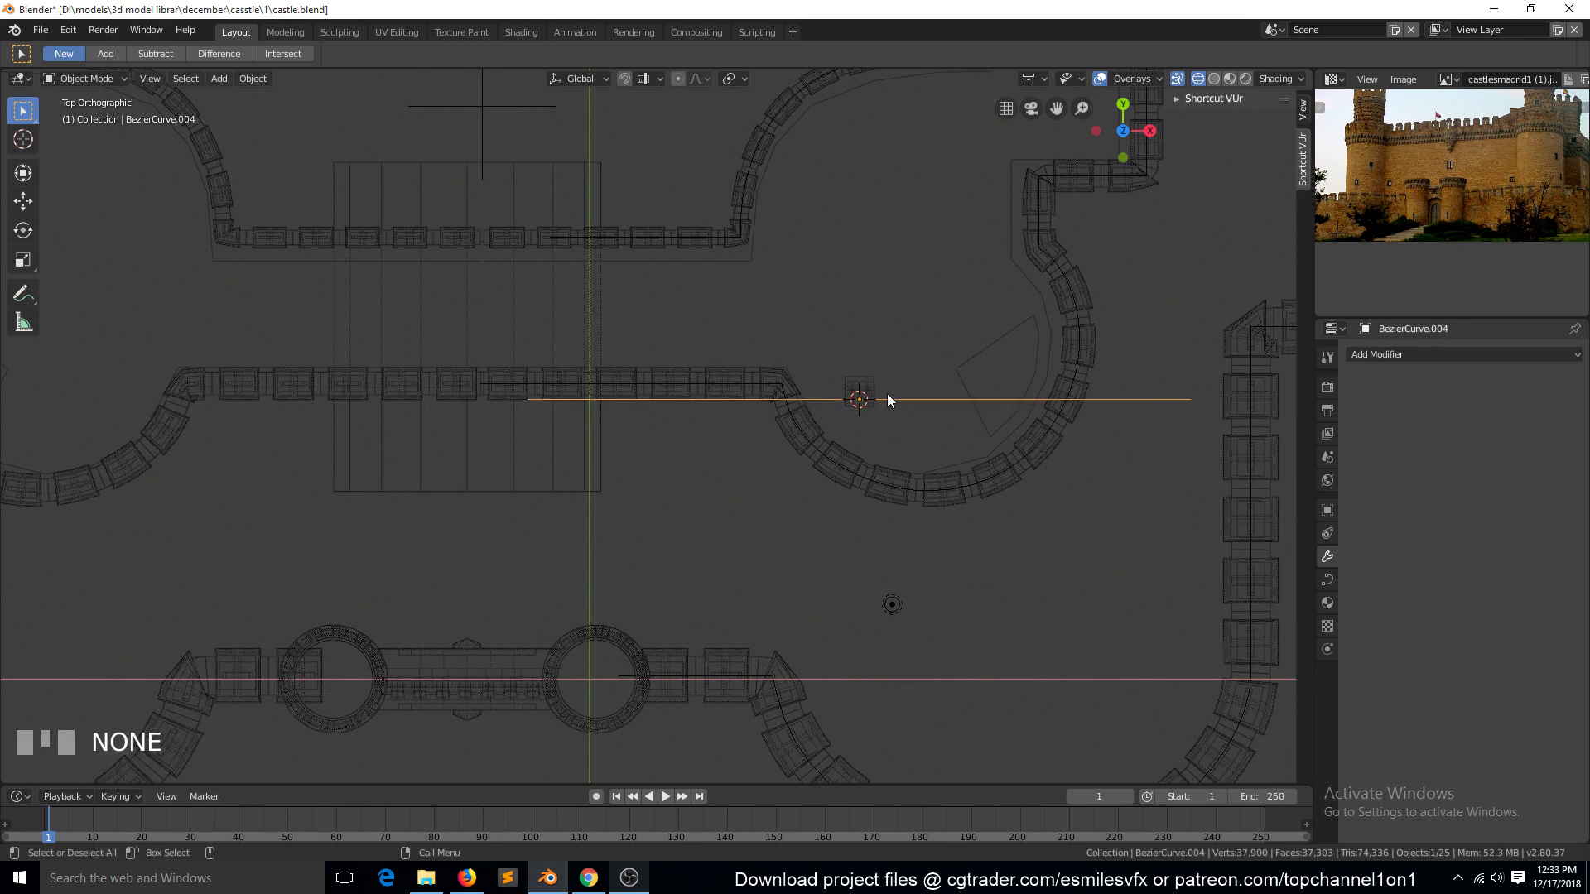
Step: Fit the trim's array to BezierCurve.004 and add a Curve modifier bending it along that curve
left_click(869, 400)
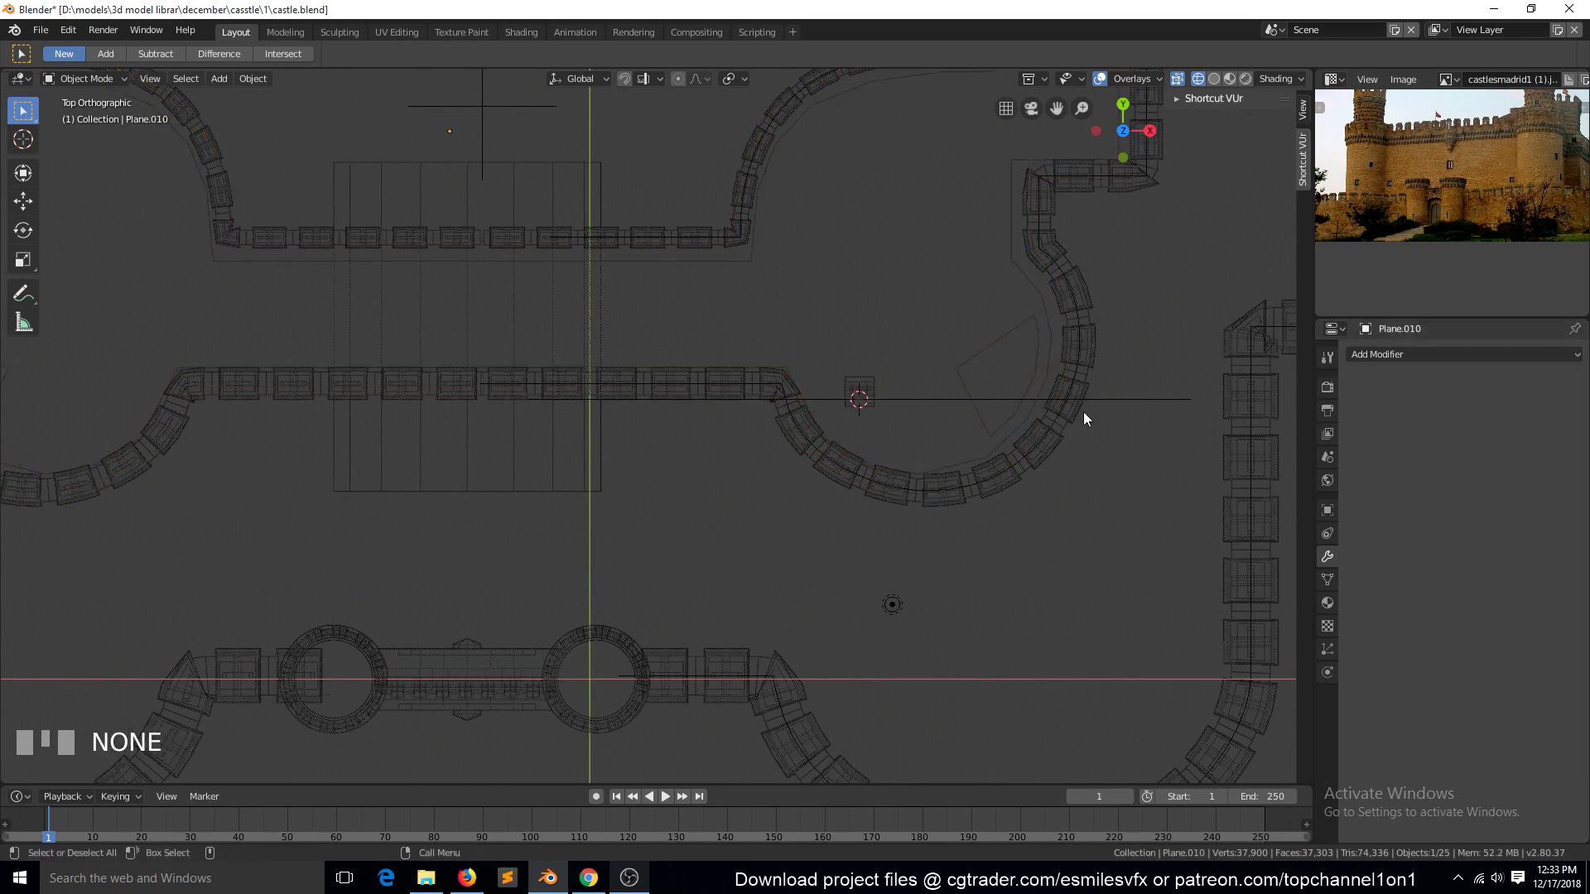
left_click(864, 396)
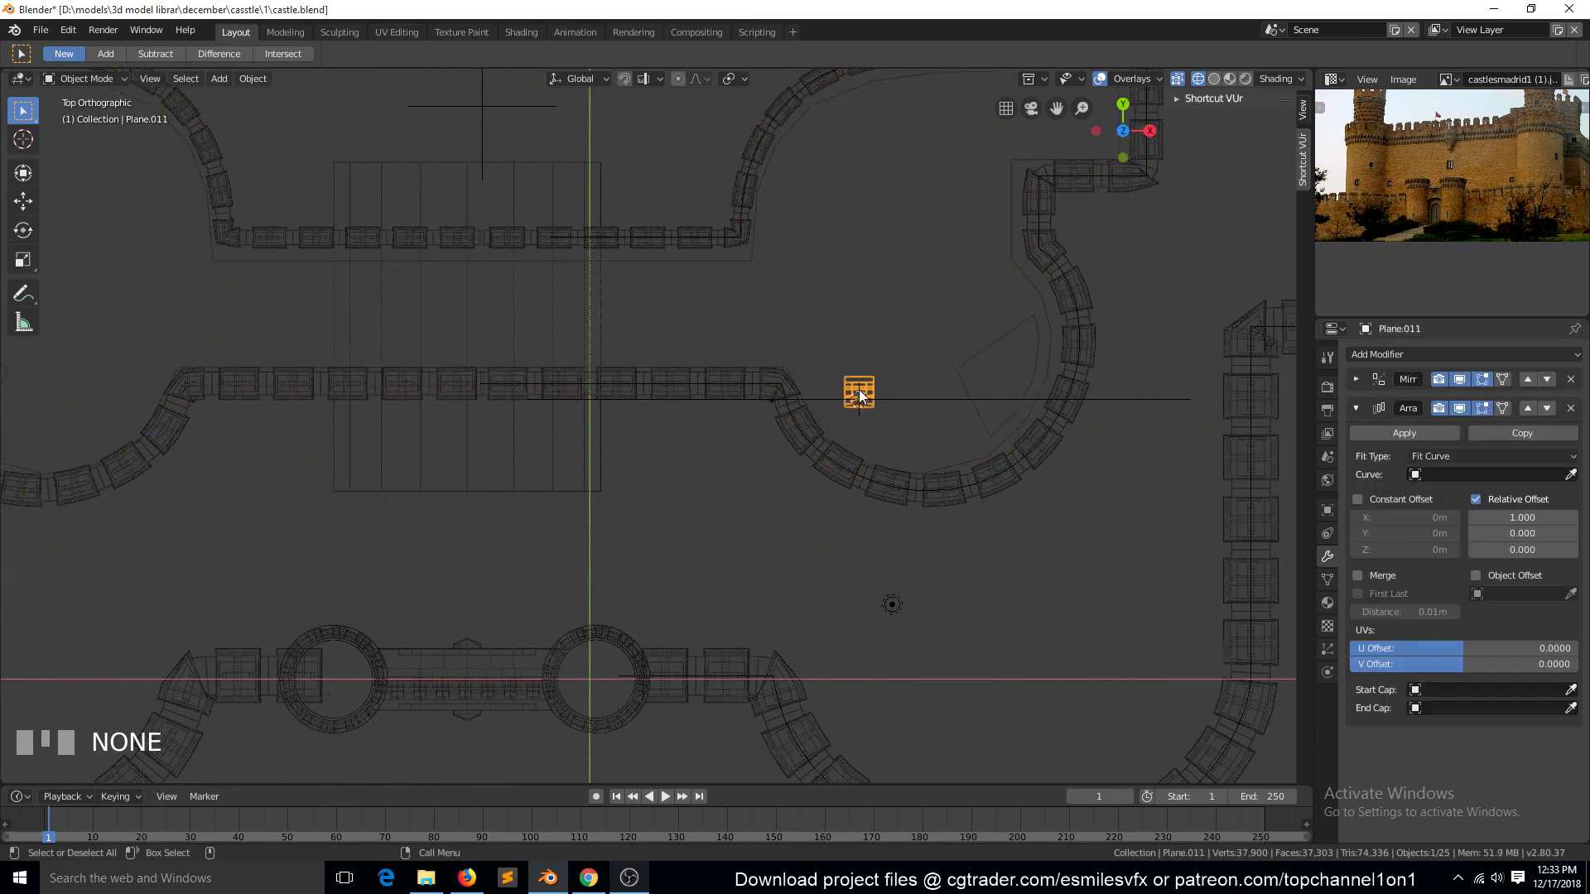
left_click_drag(1446, 588, 1154, 407)
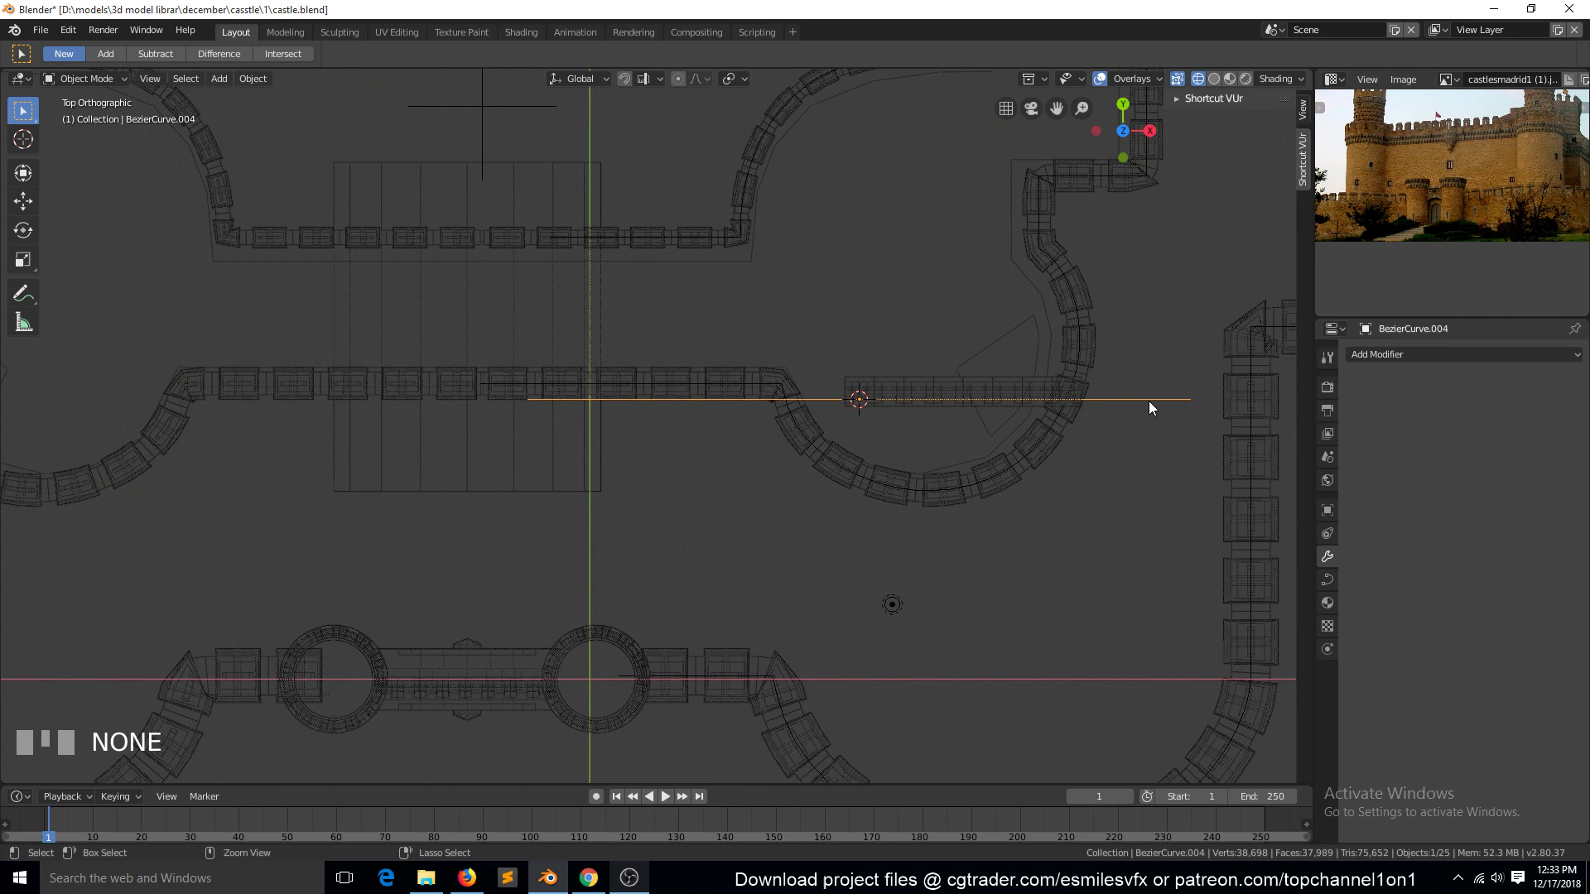
left_click_drag(1154, 407, 961, 386)
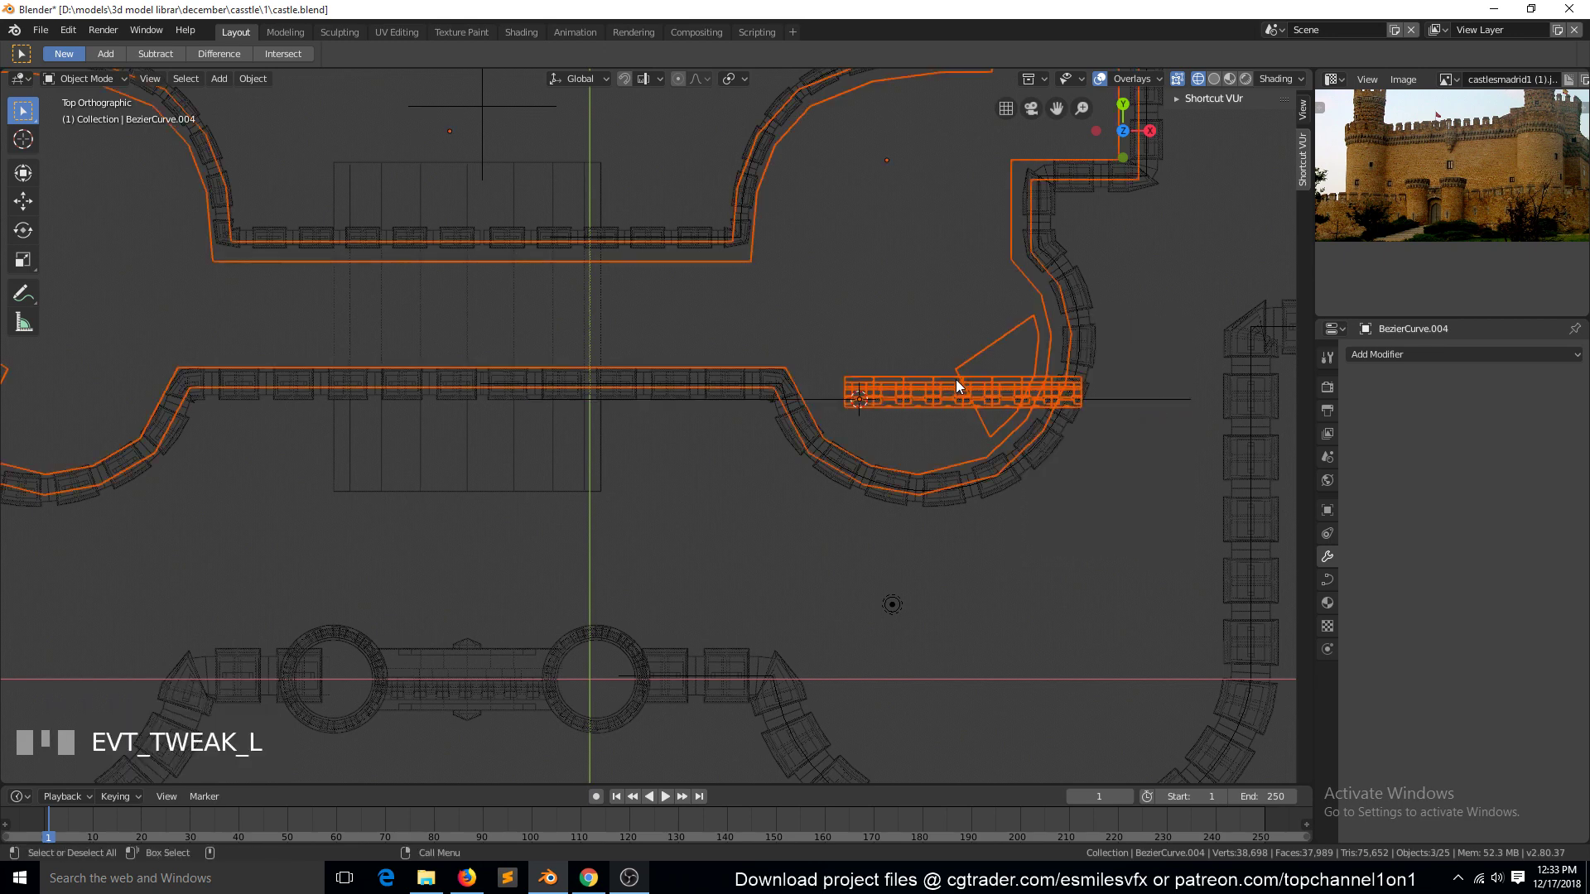
left_click(899, 391)
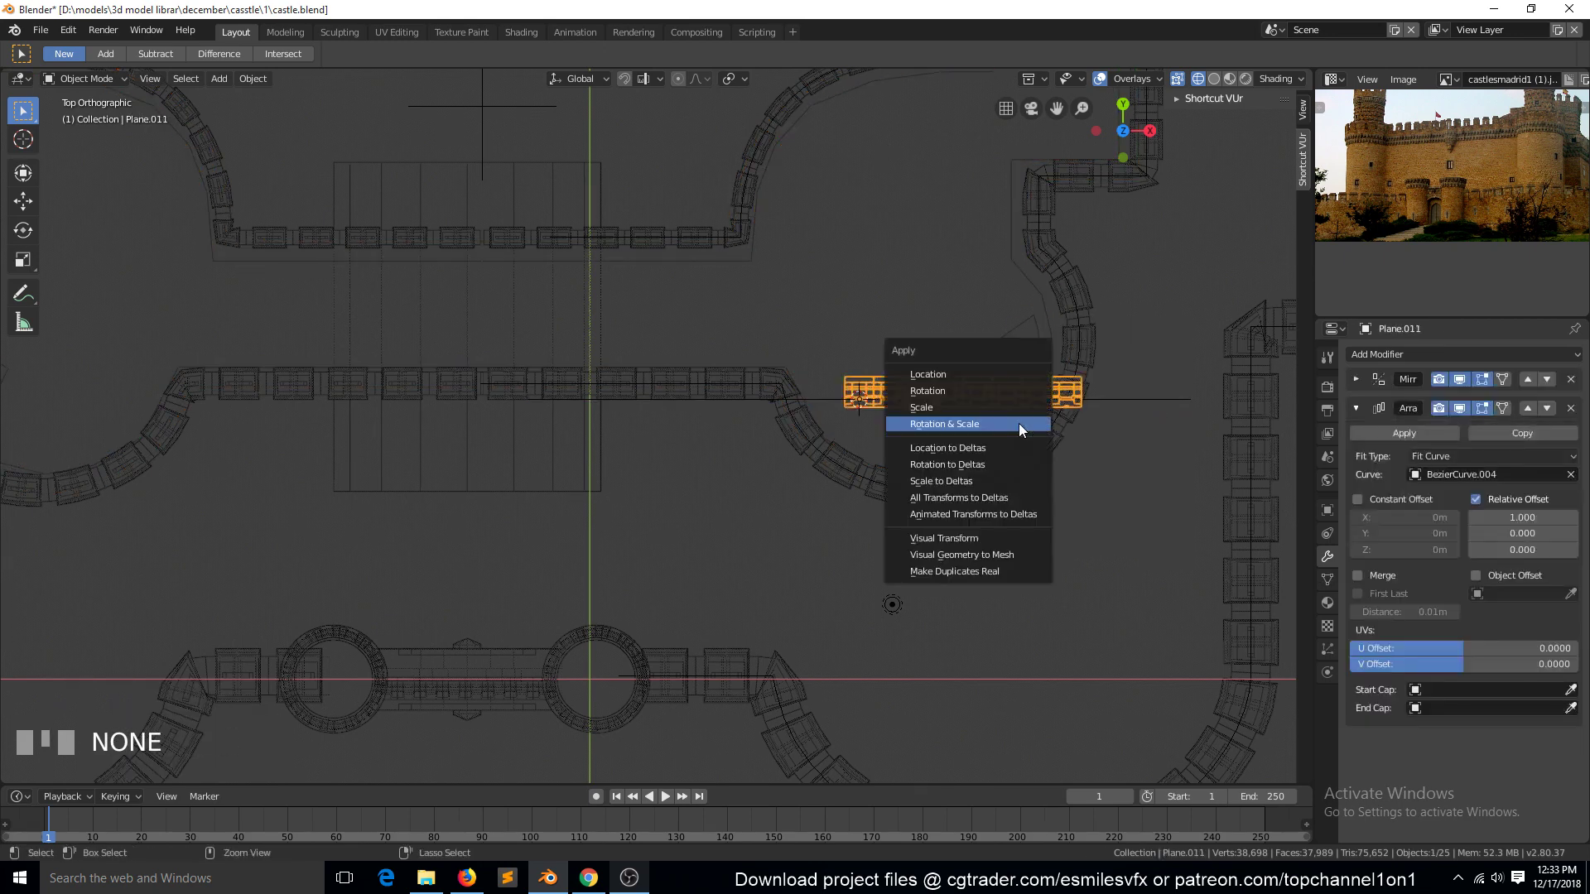
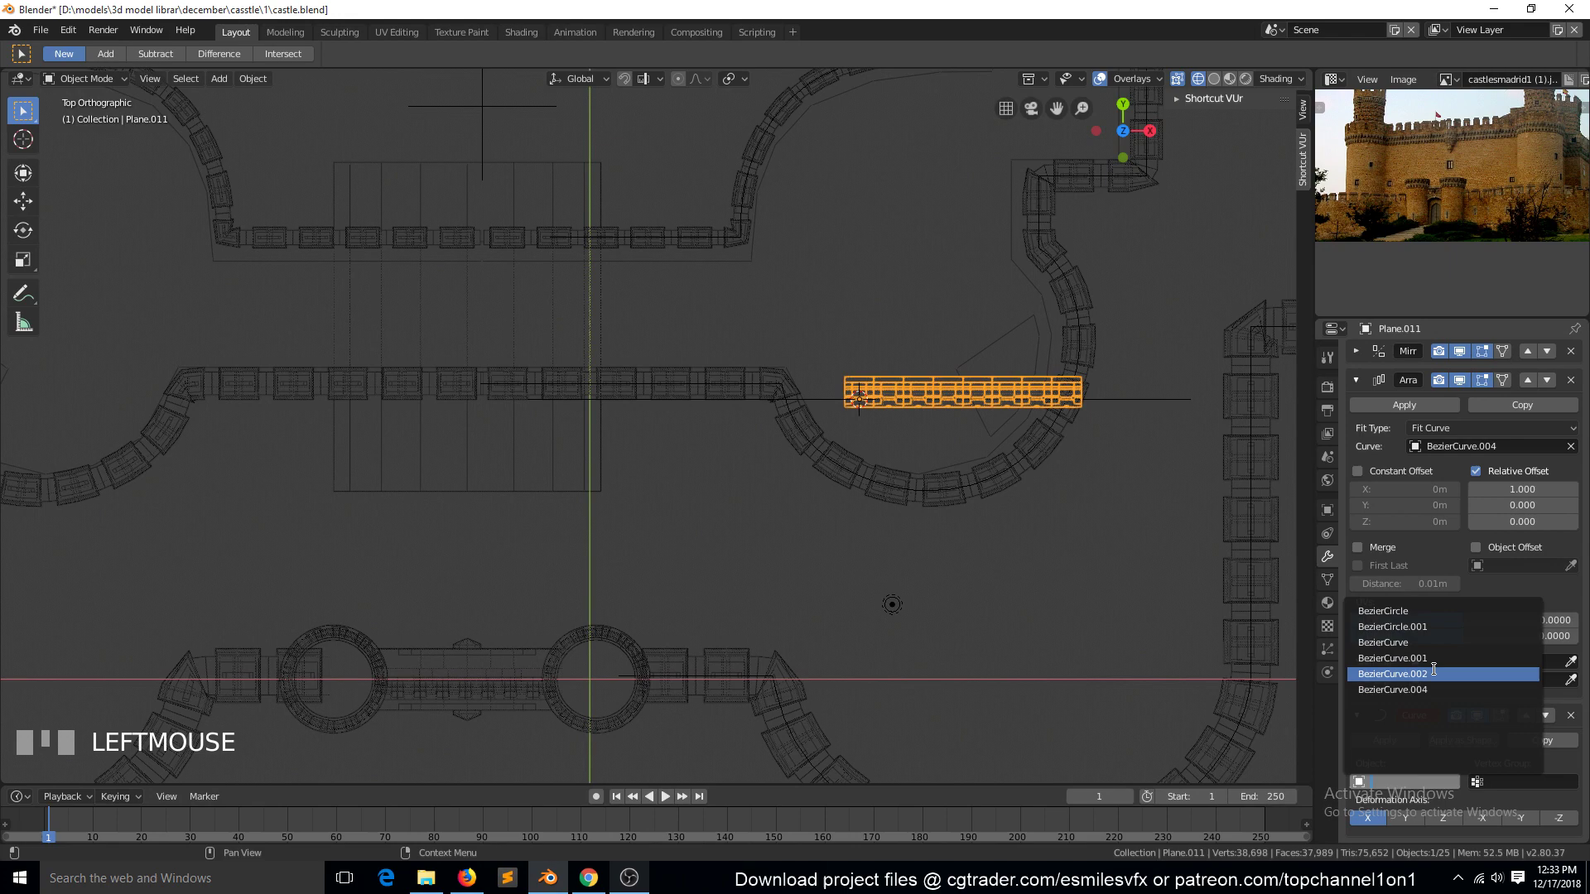
left_click_drag(1438, 699, 844, 262)
key("`")
Step: Scale the arrayed trim down and lower it along Z onto the inner wall's walkway
key("s")
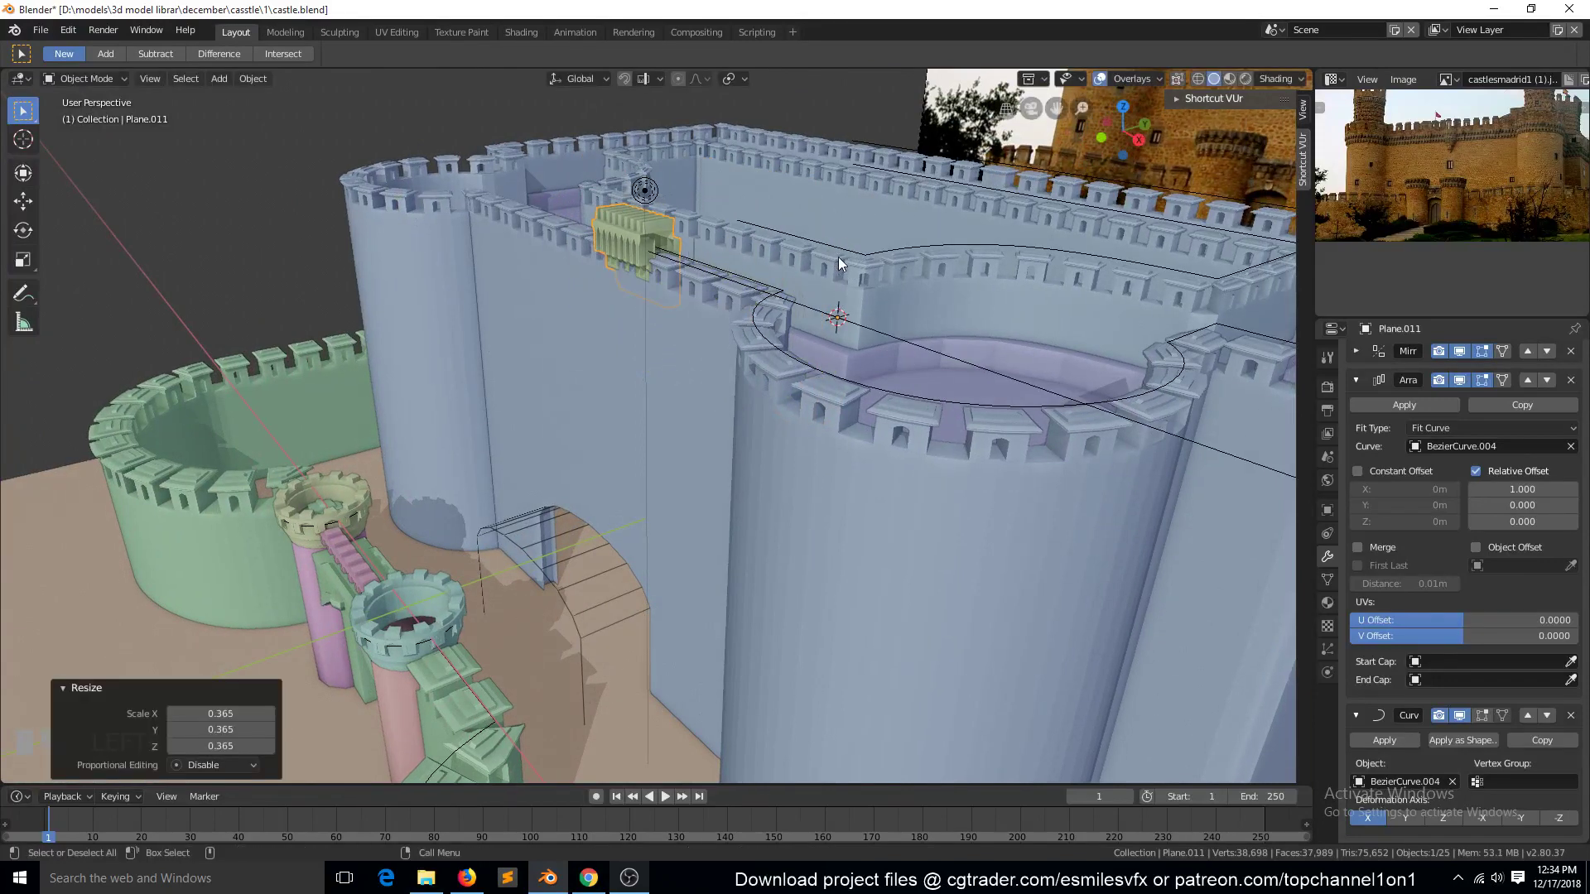
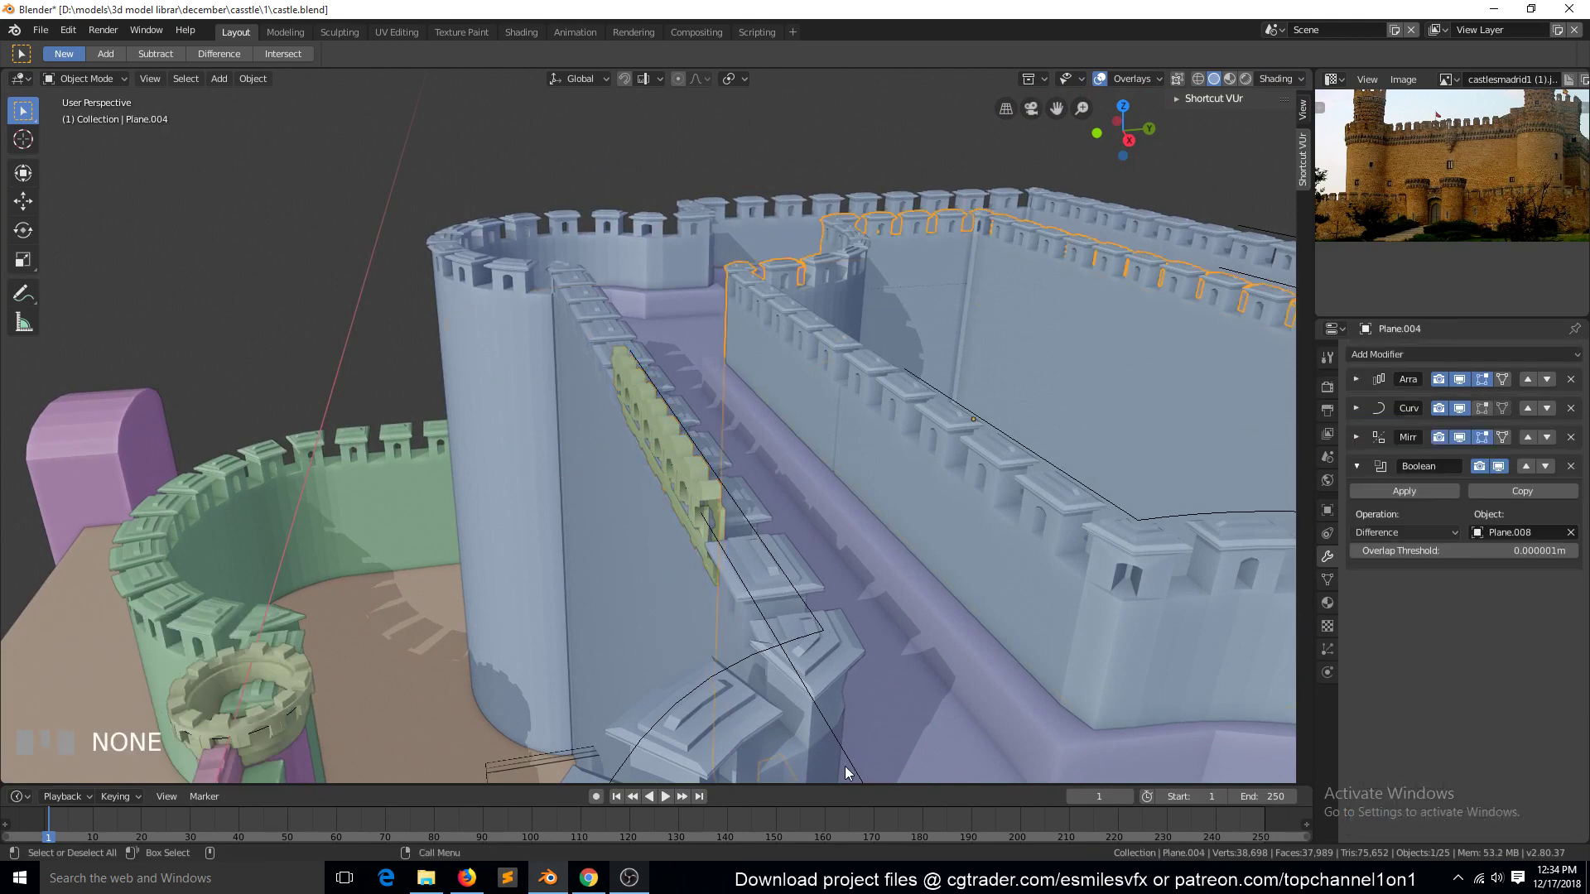
left_click(847, 776)
left_click(857, 769)
left_click(858, 768)
double_click(857, 769)
scroll("down", 3)
scroll("up", 3)
left_click(670, 438)
key("g")
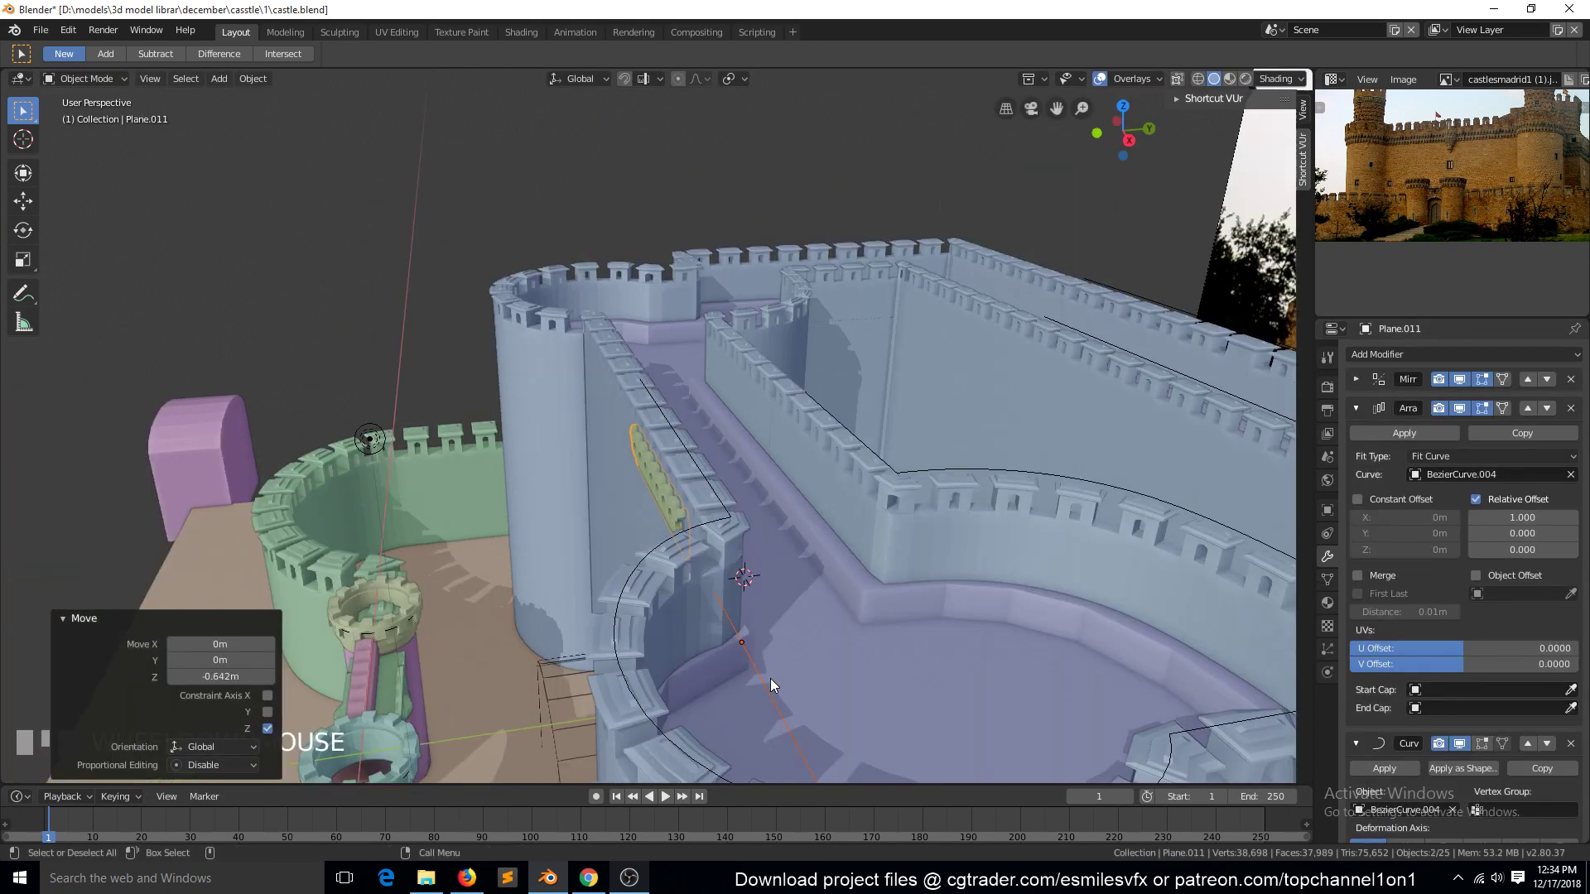
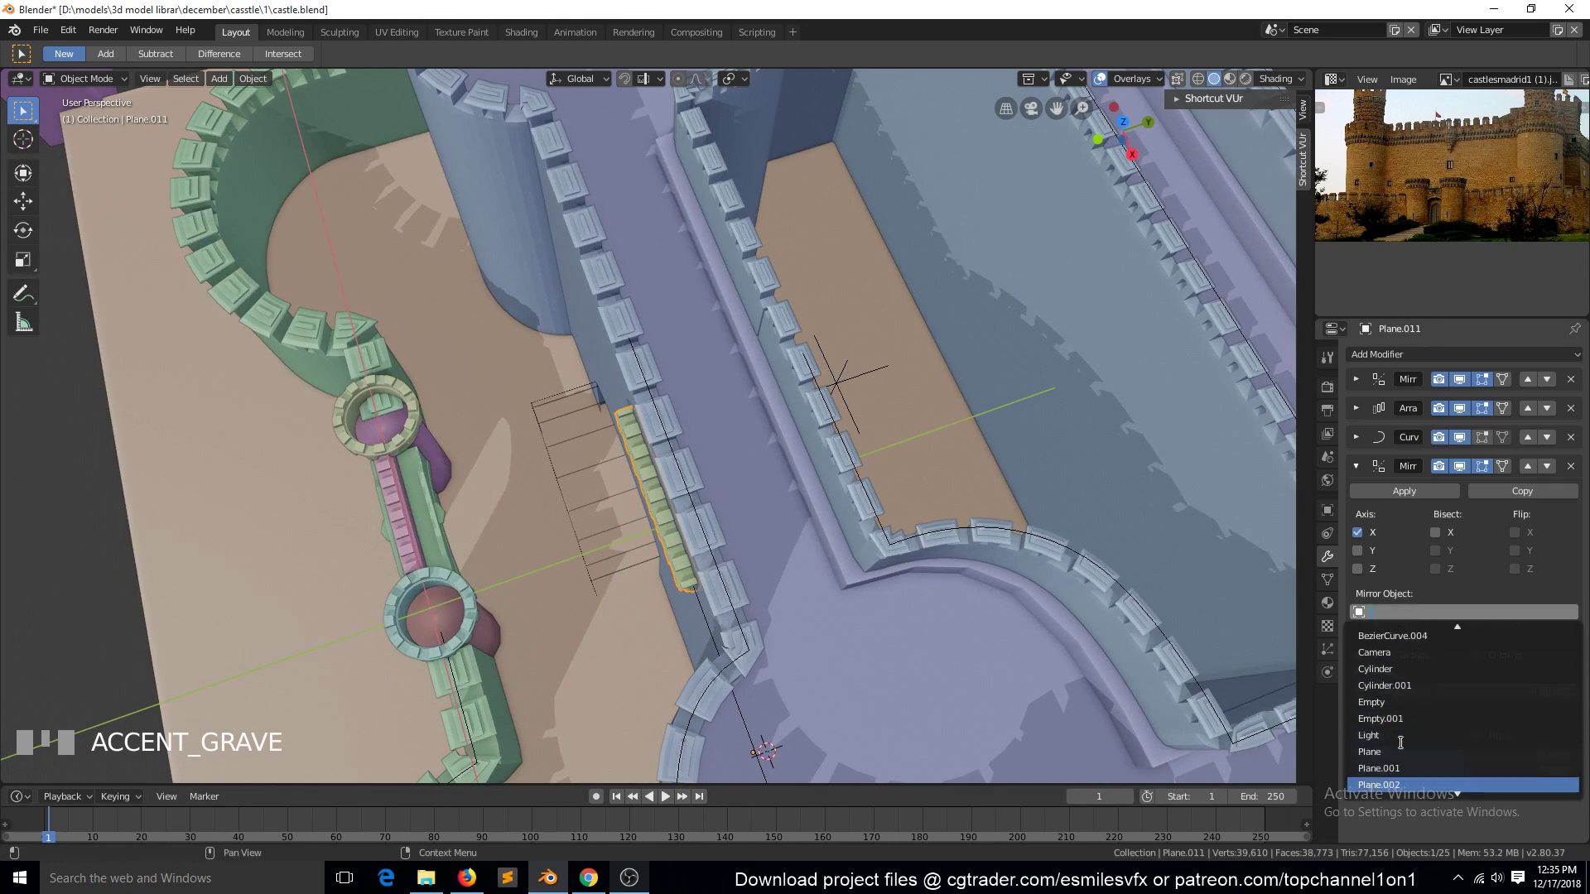
Step: Set the new Mirror modifier's mirror object to the Empty inside the keep
left_click_drag(1407, 710, 851, 378)
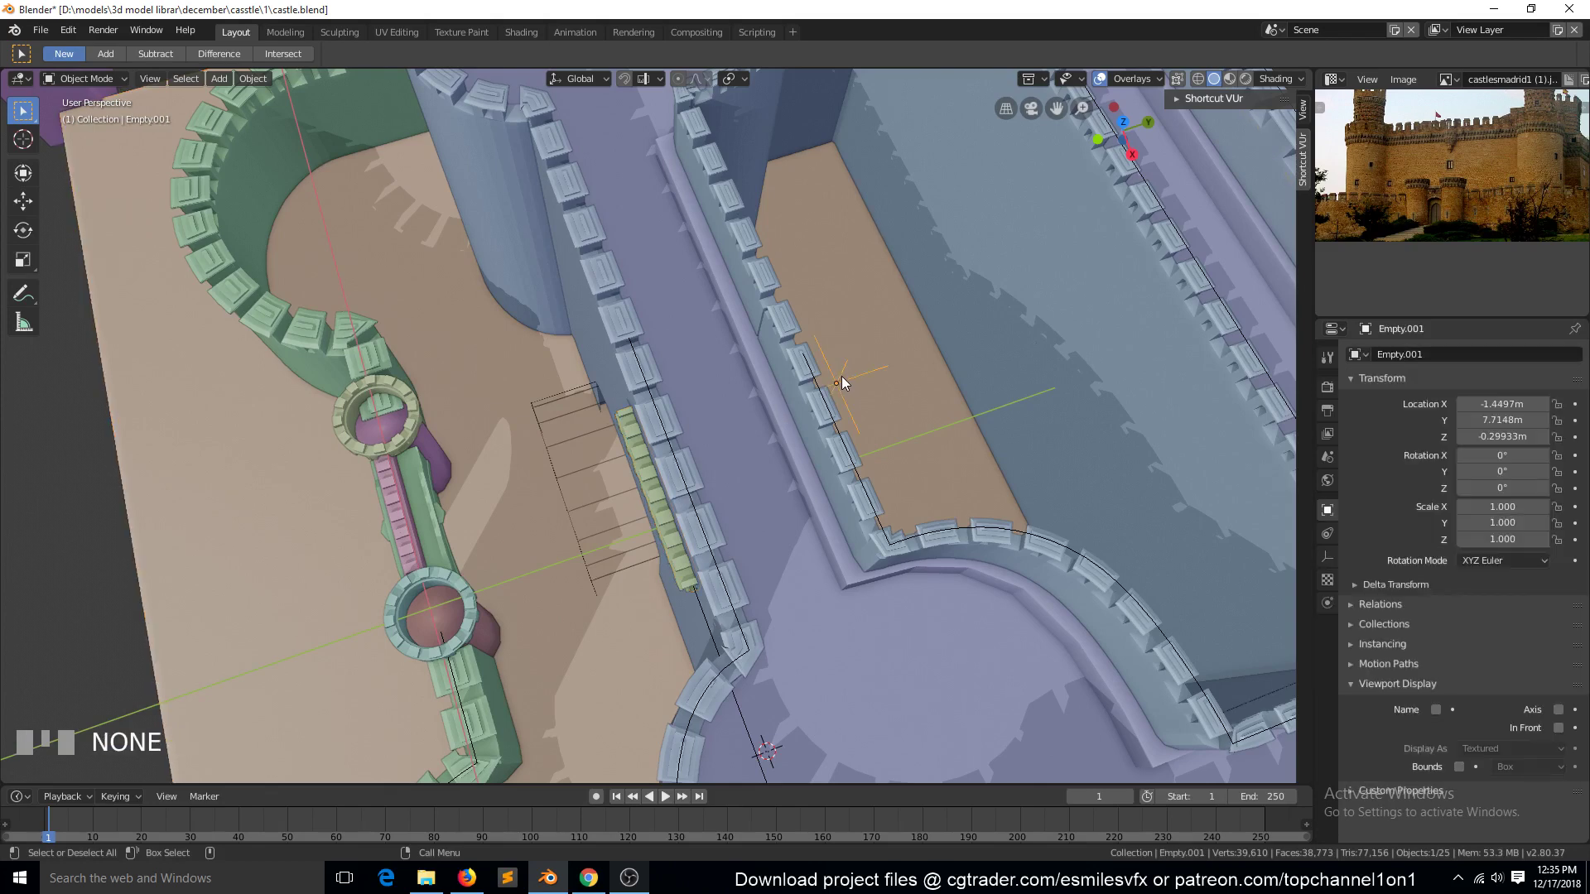
left_click(656, 493)
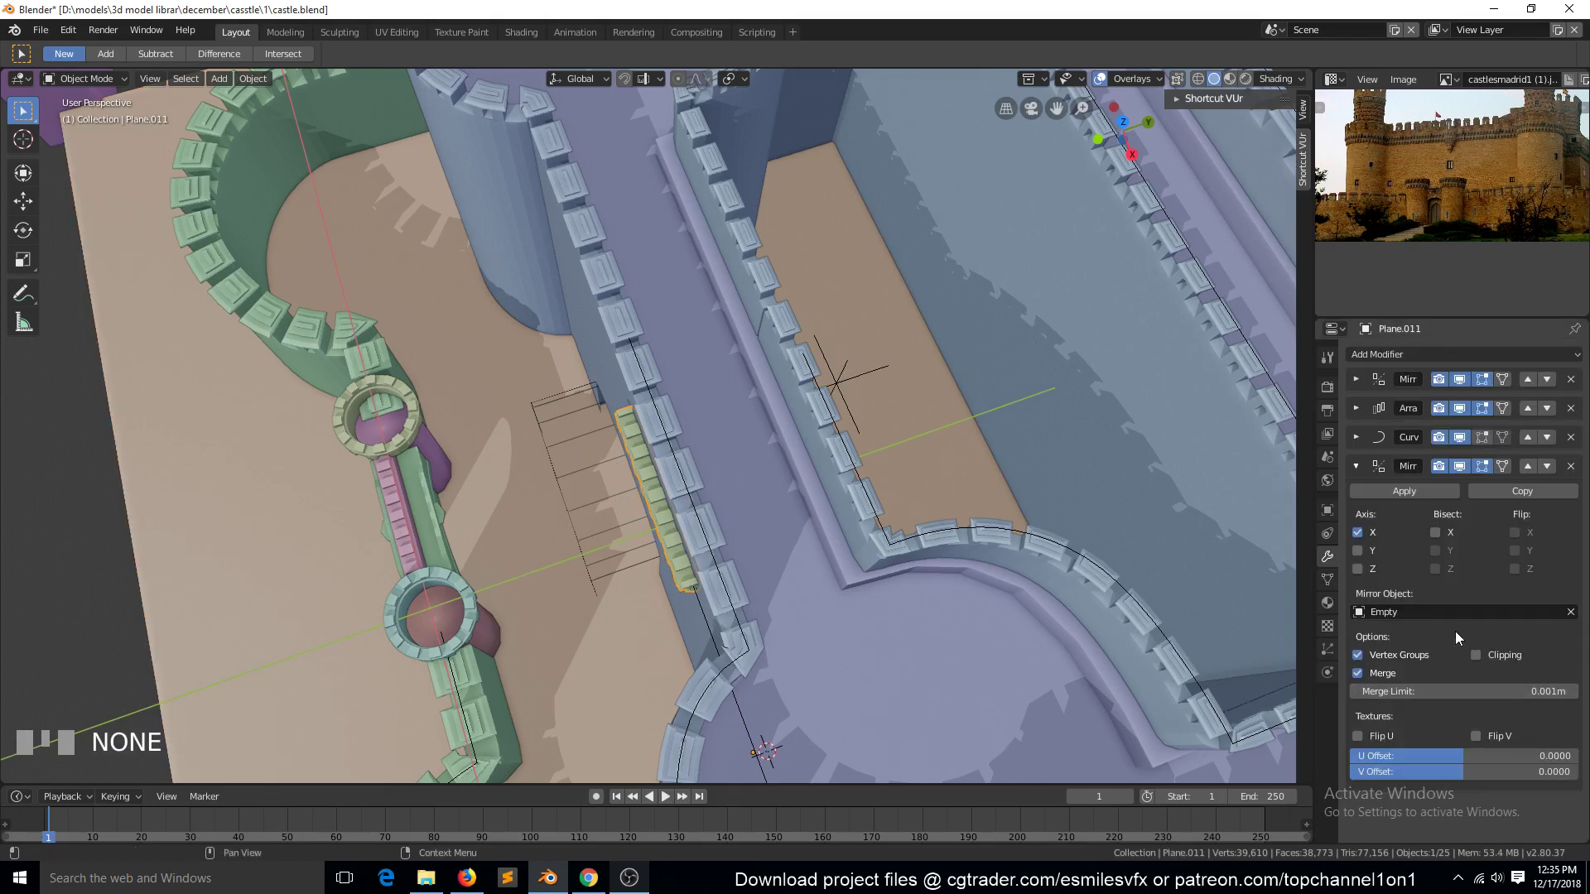
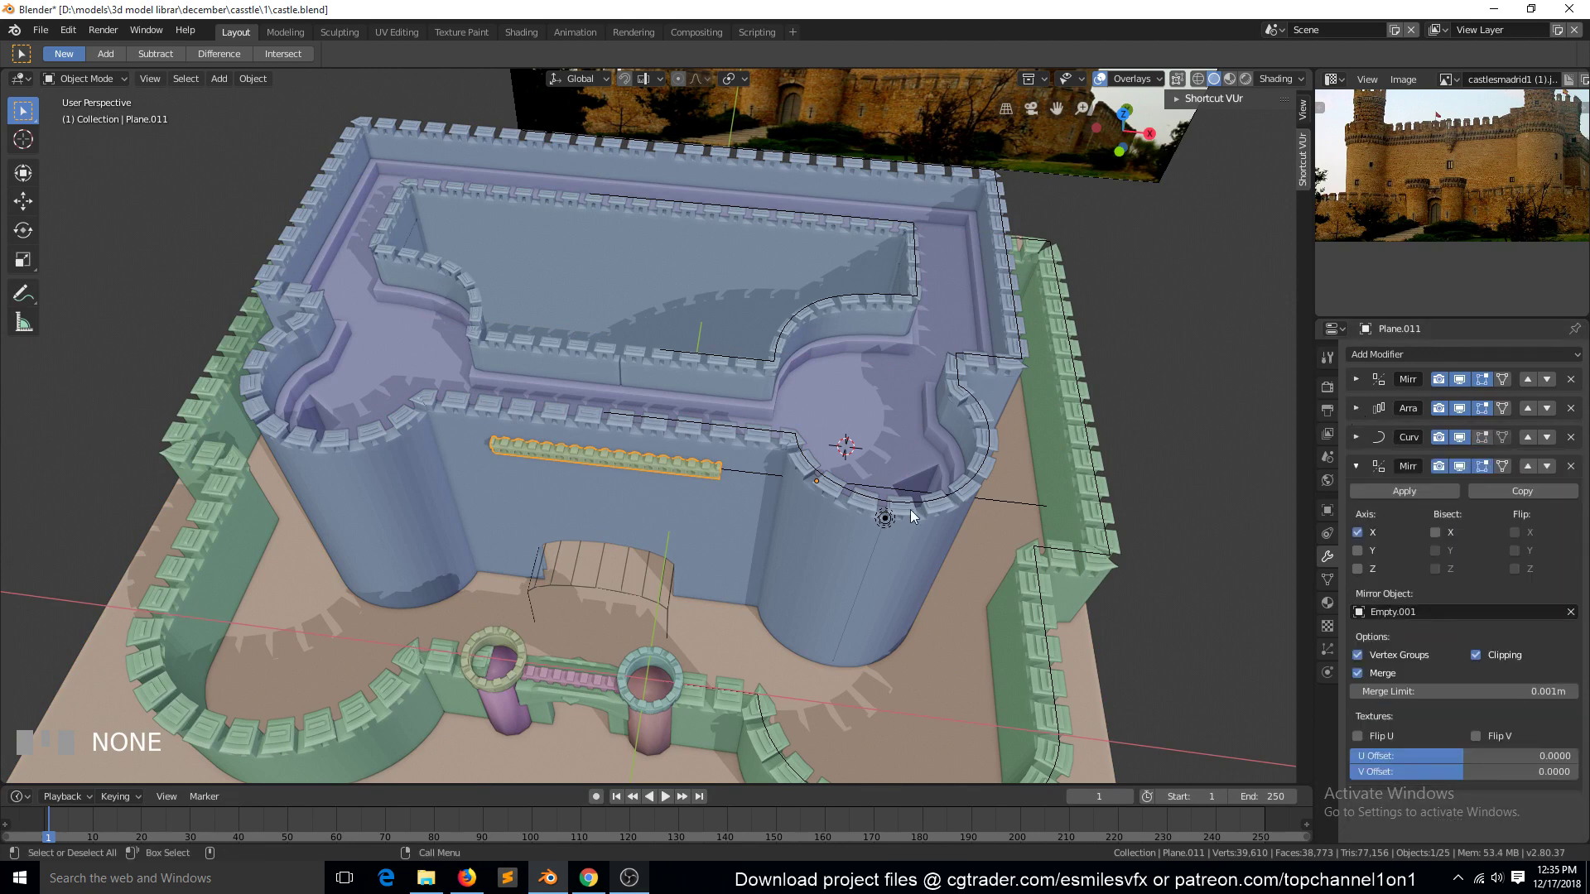
Step: In top view, move the curve points near the right front tower along X to start the arc
left_click(1037, 510)
double_click(1037, 512)
left_click(1033, 509)
key("KP_7")
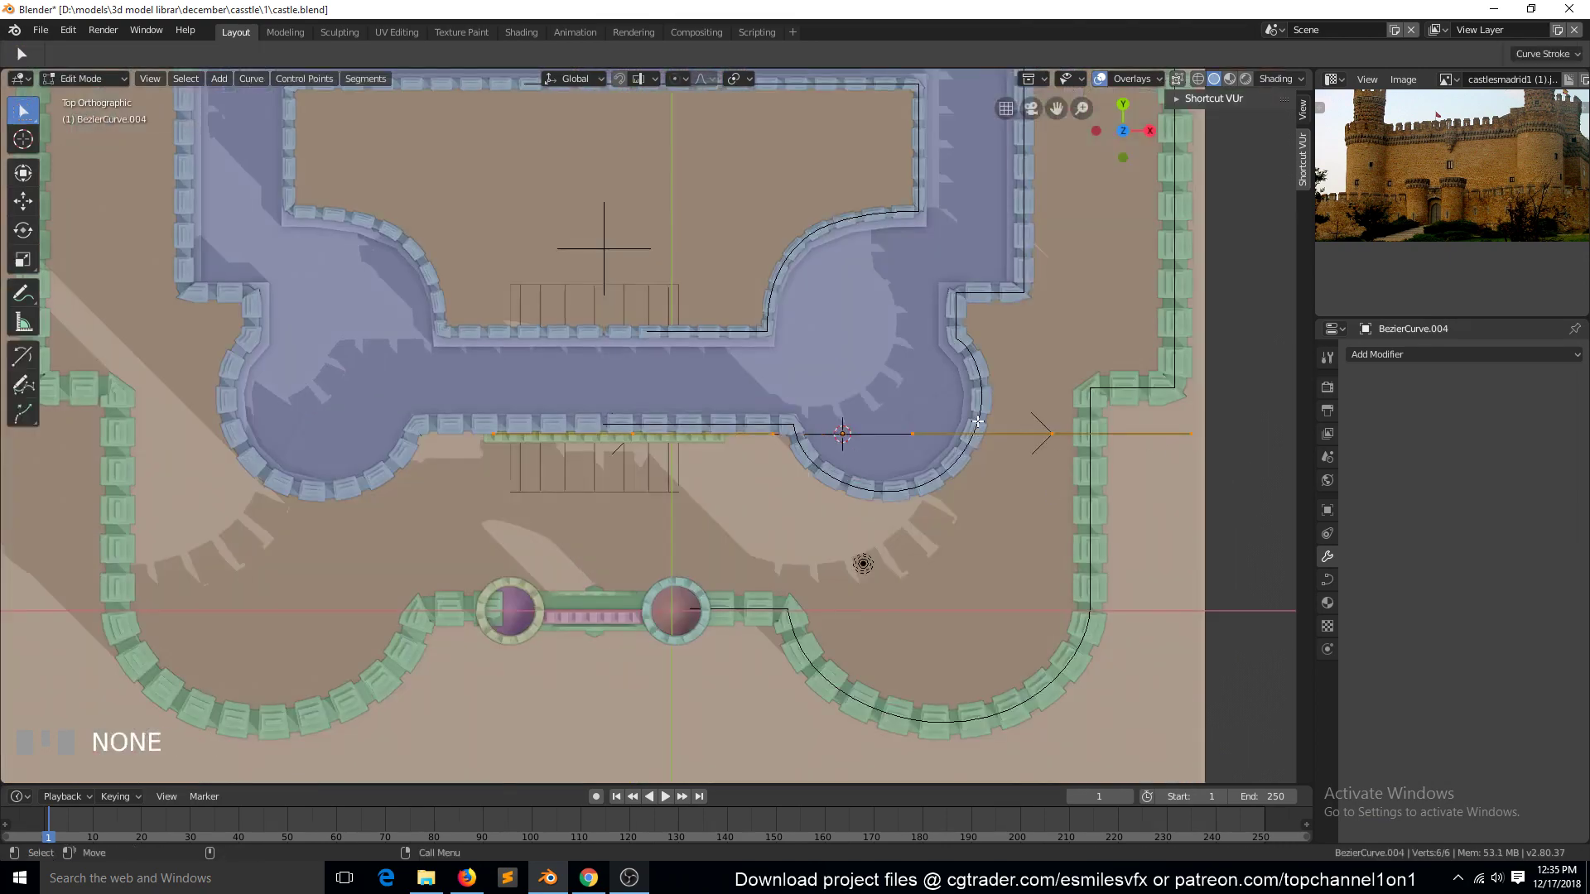
left_click_drag(1093, 439, 1051, 424)
key("g")
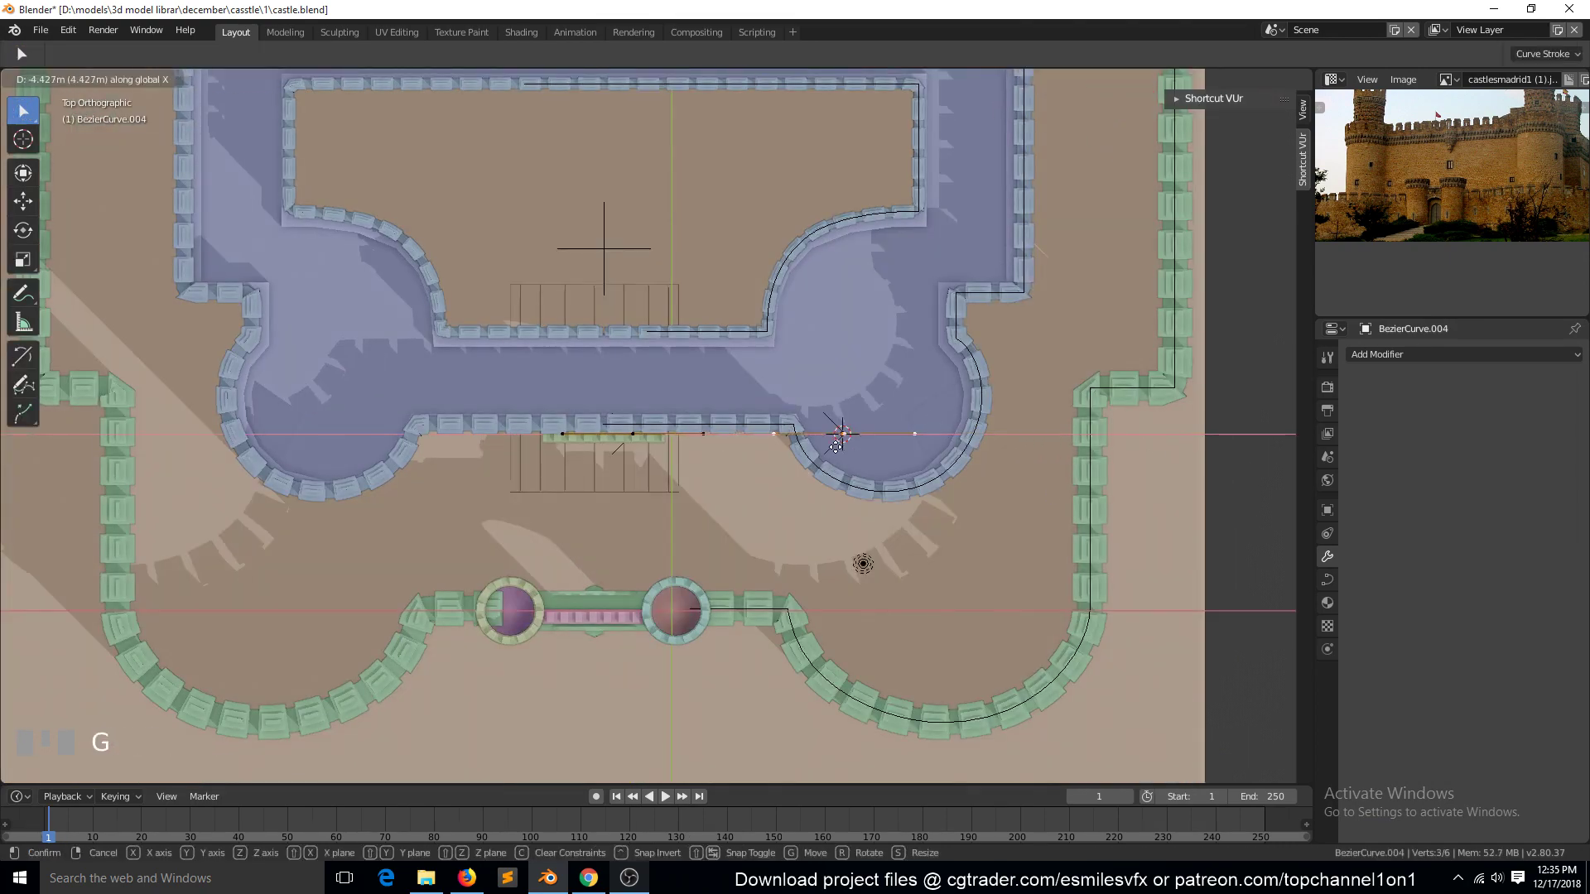
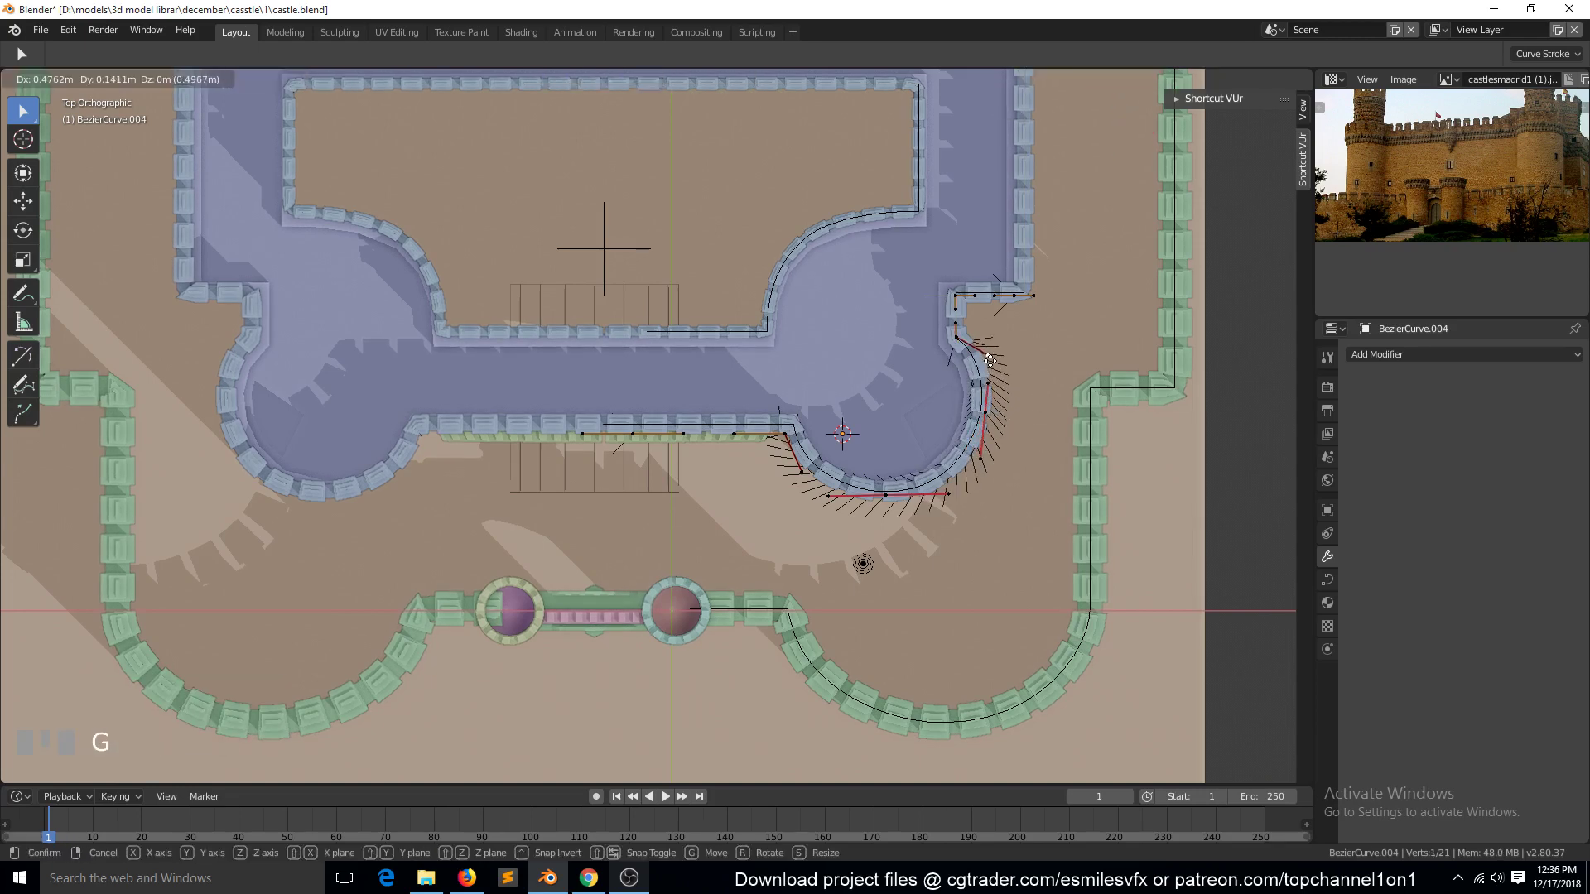
key("`")
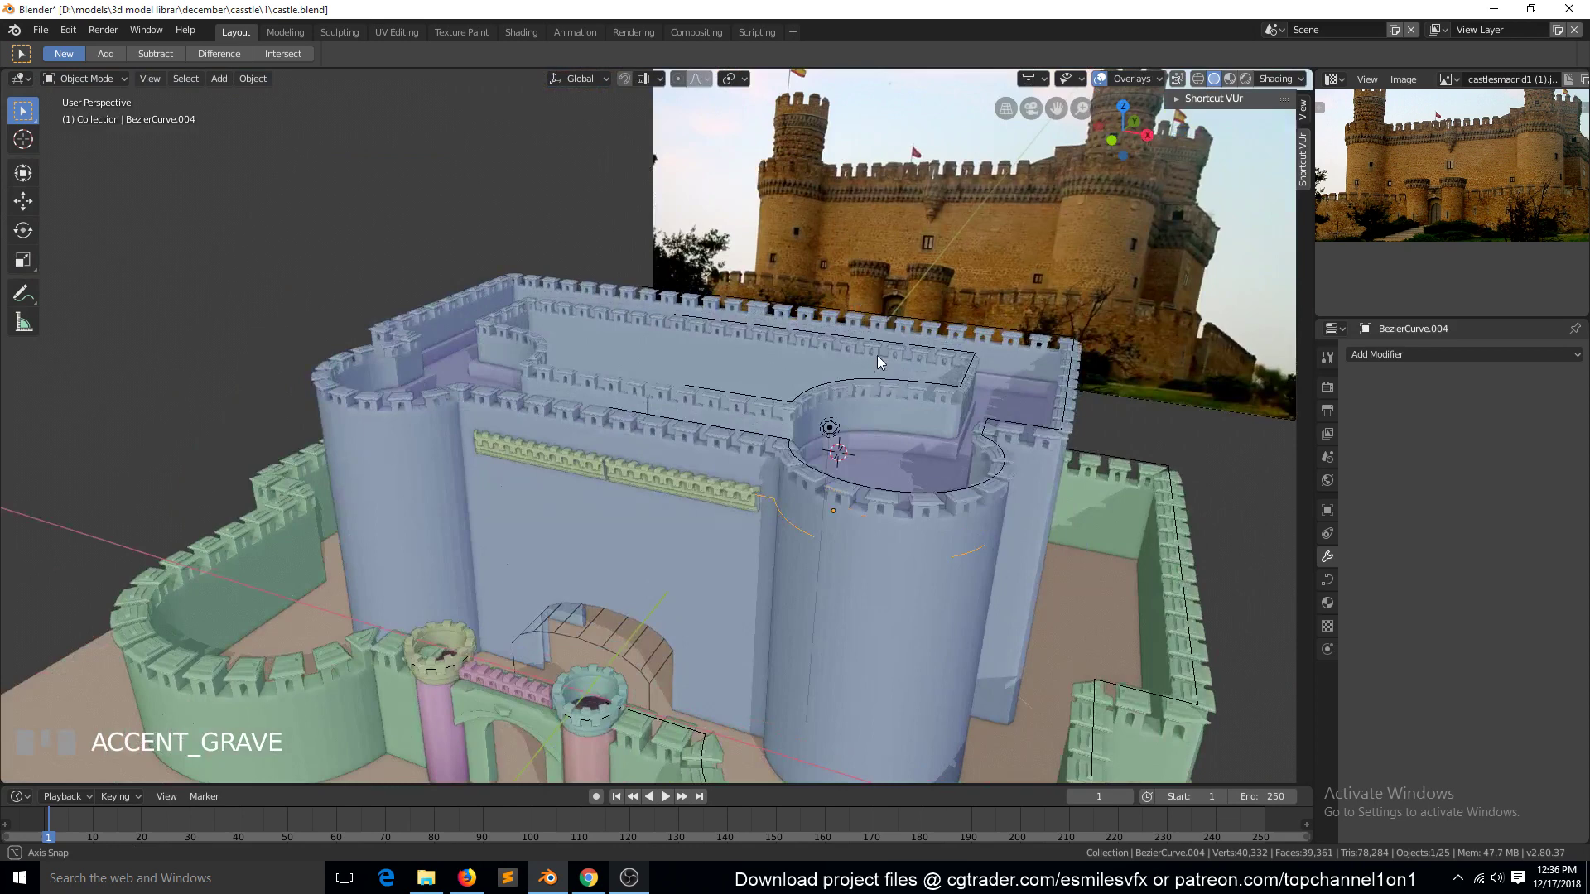
Step: Slide individual tower points along Y so the path hugs the round tower's wall
key("Tab")
left_click(809, 595)
key("alt+s")
key("g")
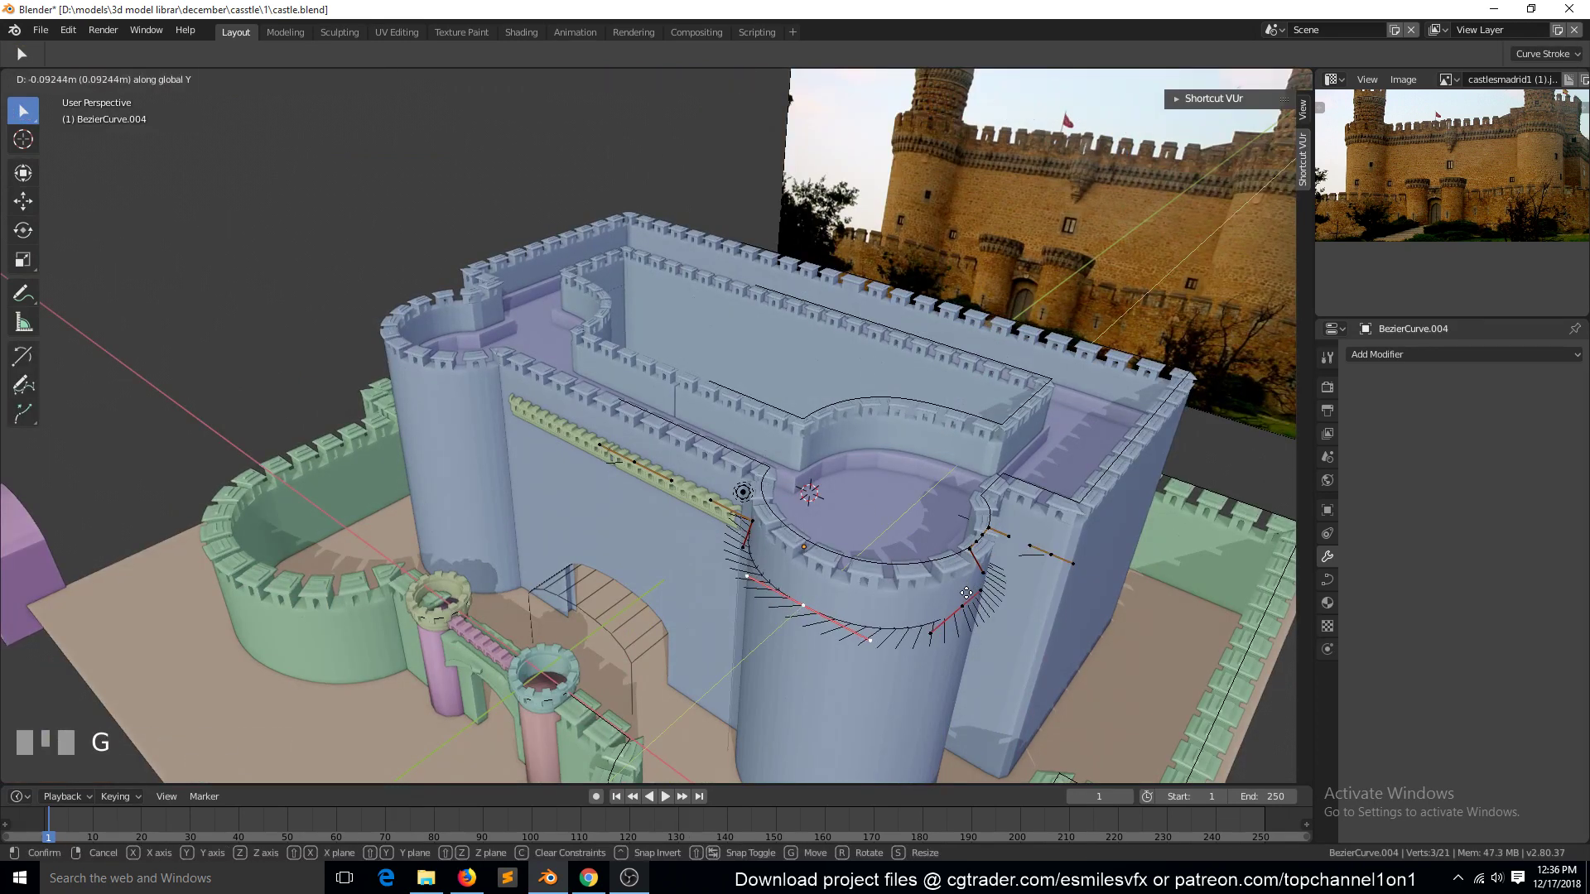
key("Tab")
key("`")
left_click(805, 682)
key("g")
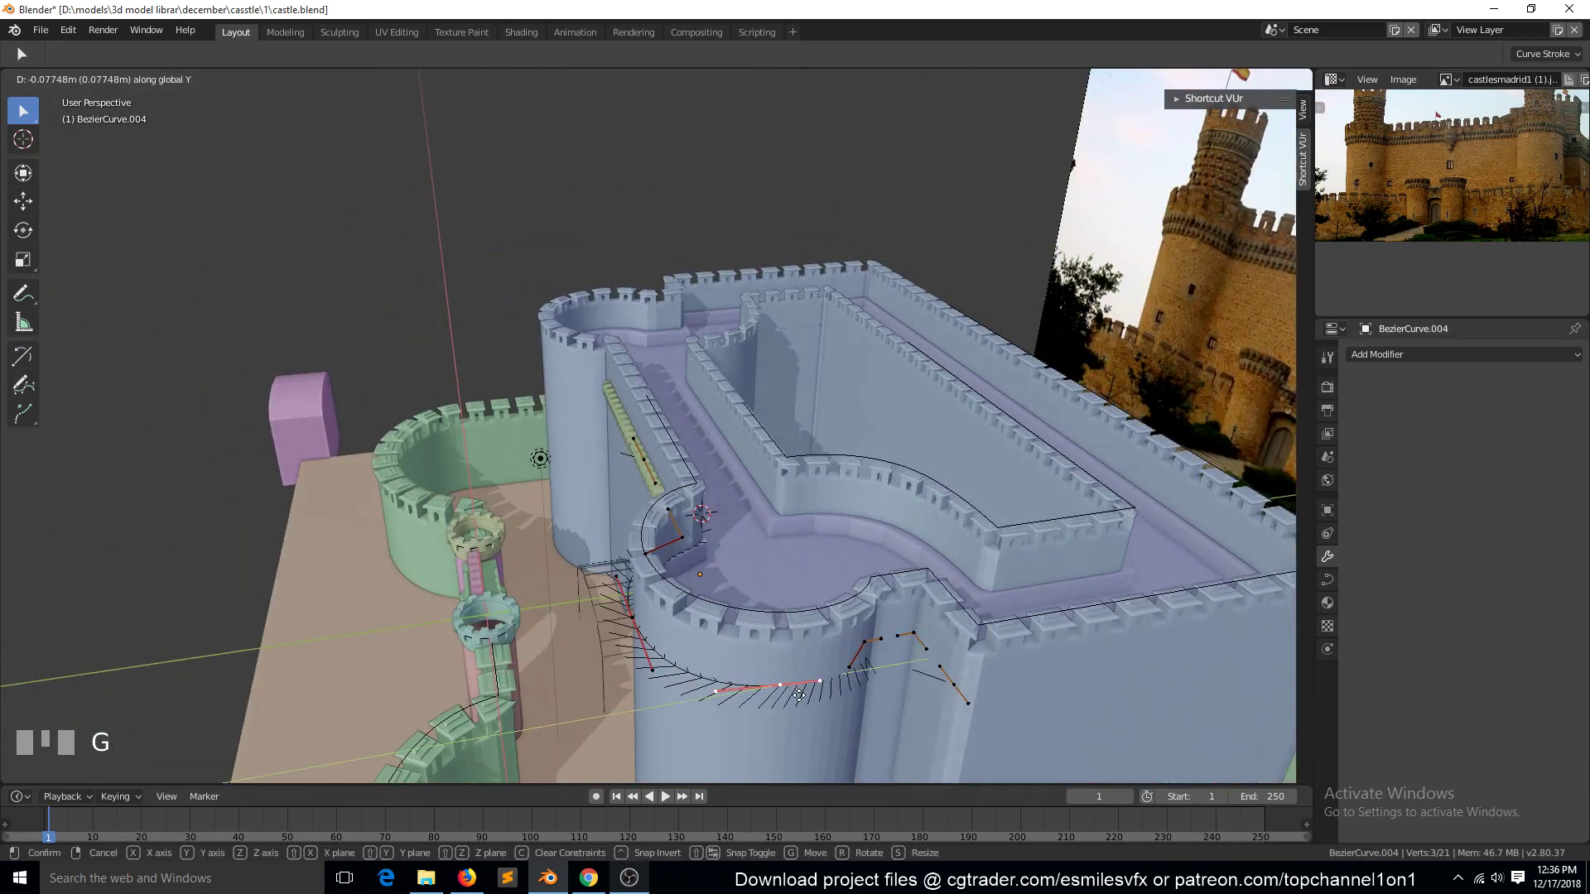
left_click_drag(796, 692, 853, 663)
Step: Move the tower corner point onto the wall line, leave Edit Mode and reselect the trim
key("g")
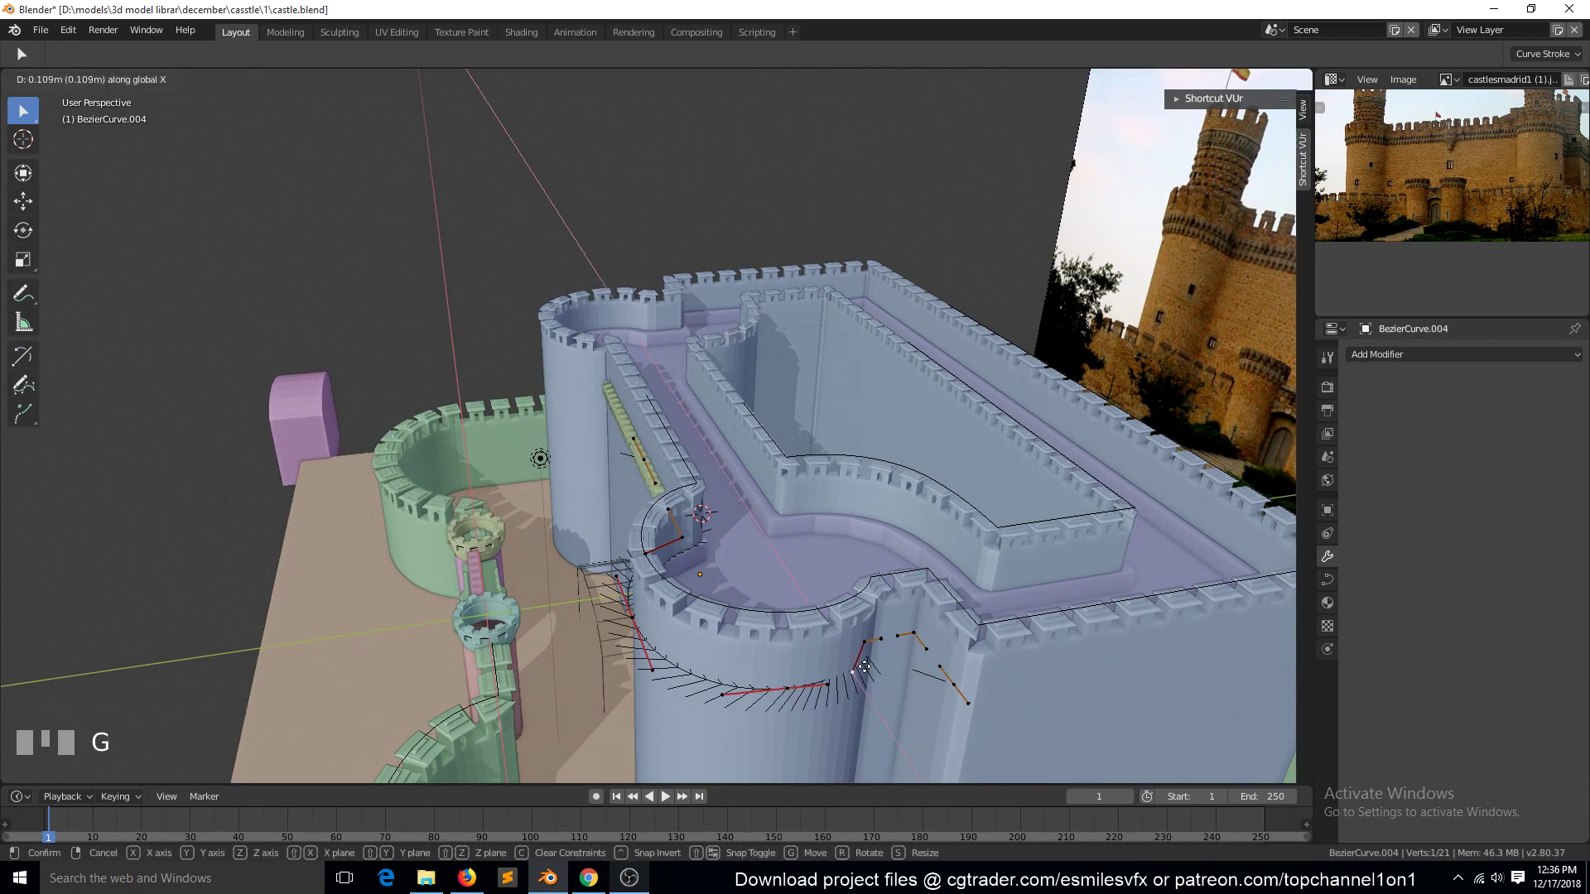
left_click_drag(879, 667, 871, 638)
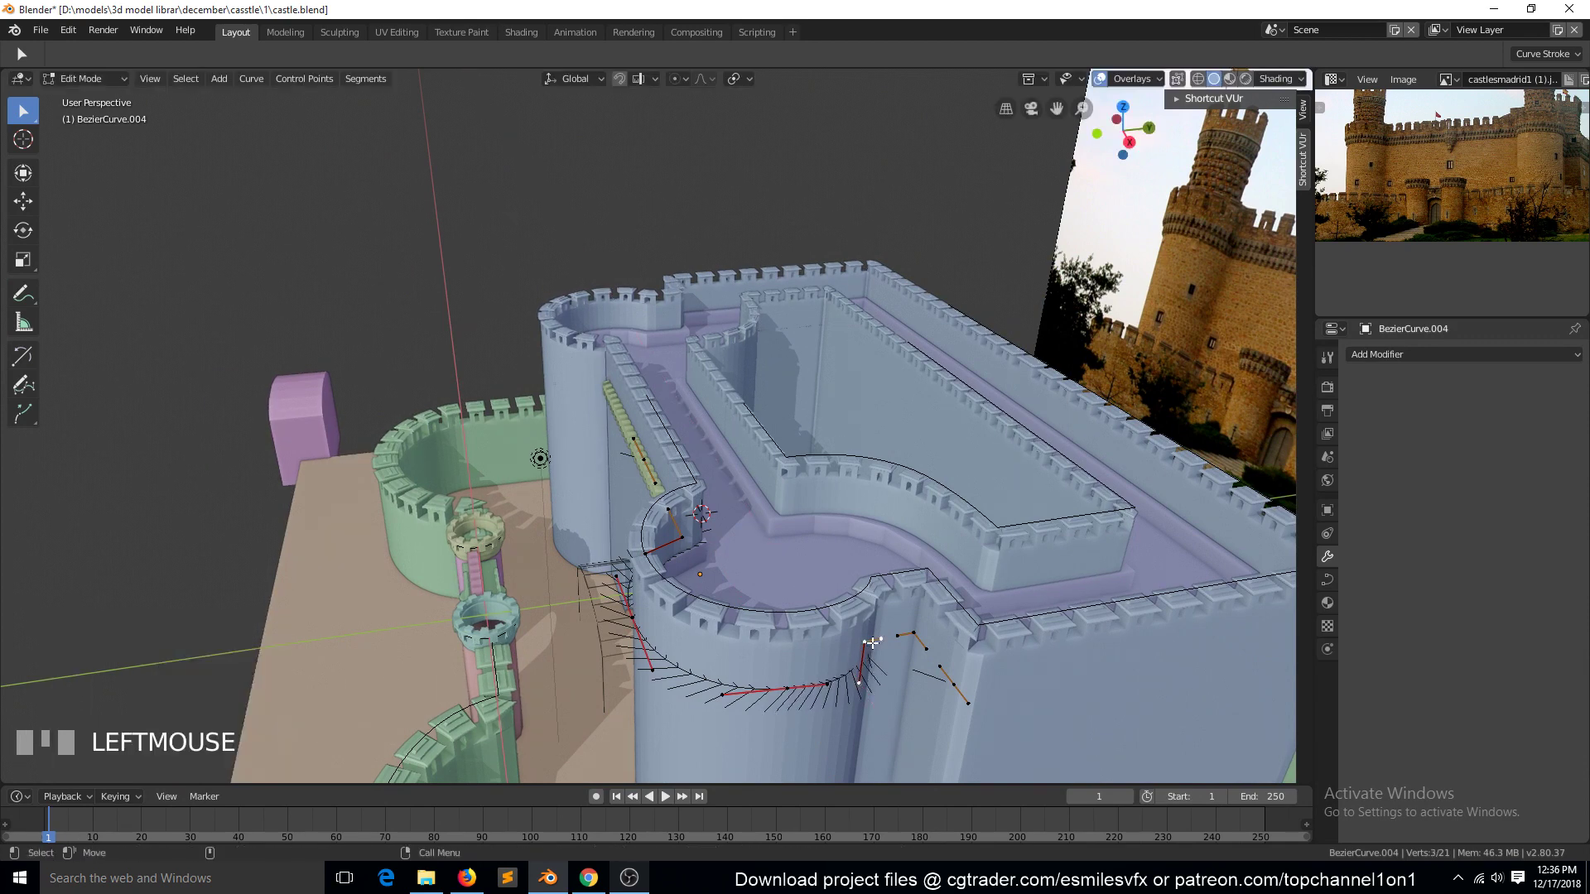
key("g")
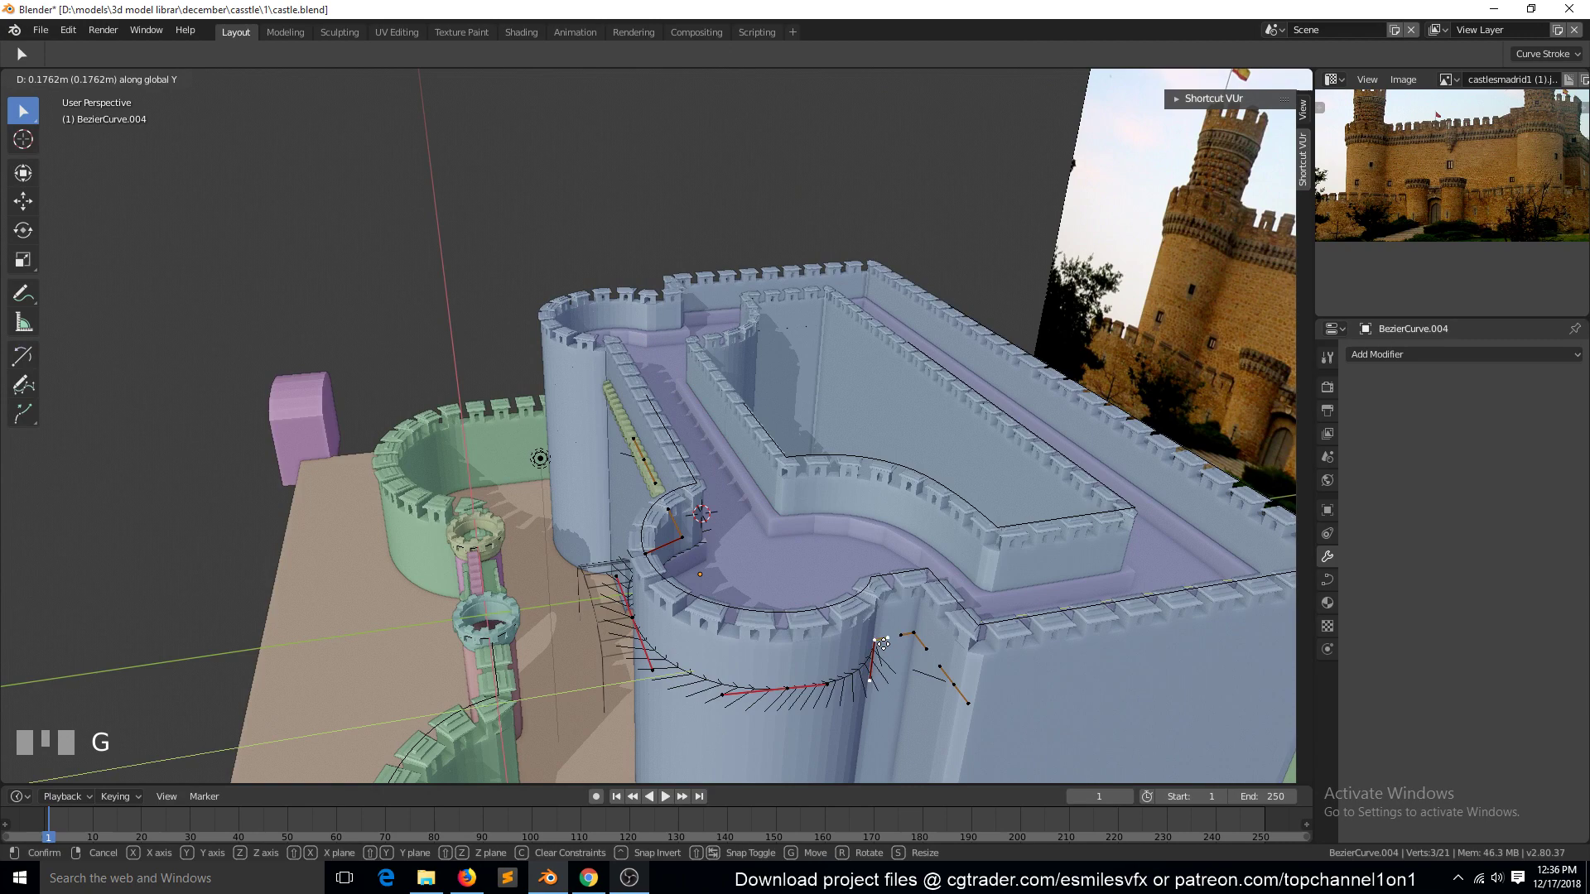
left_click_drag(891, 640, 695, 578)
key("Tab")
key("`")
left_click(676, 488)
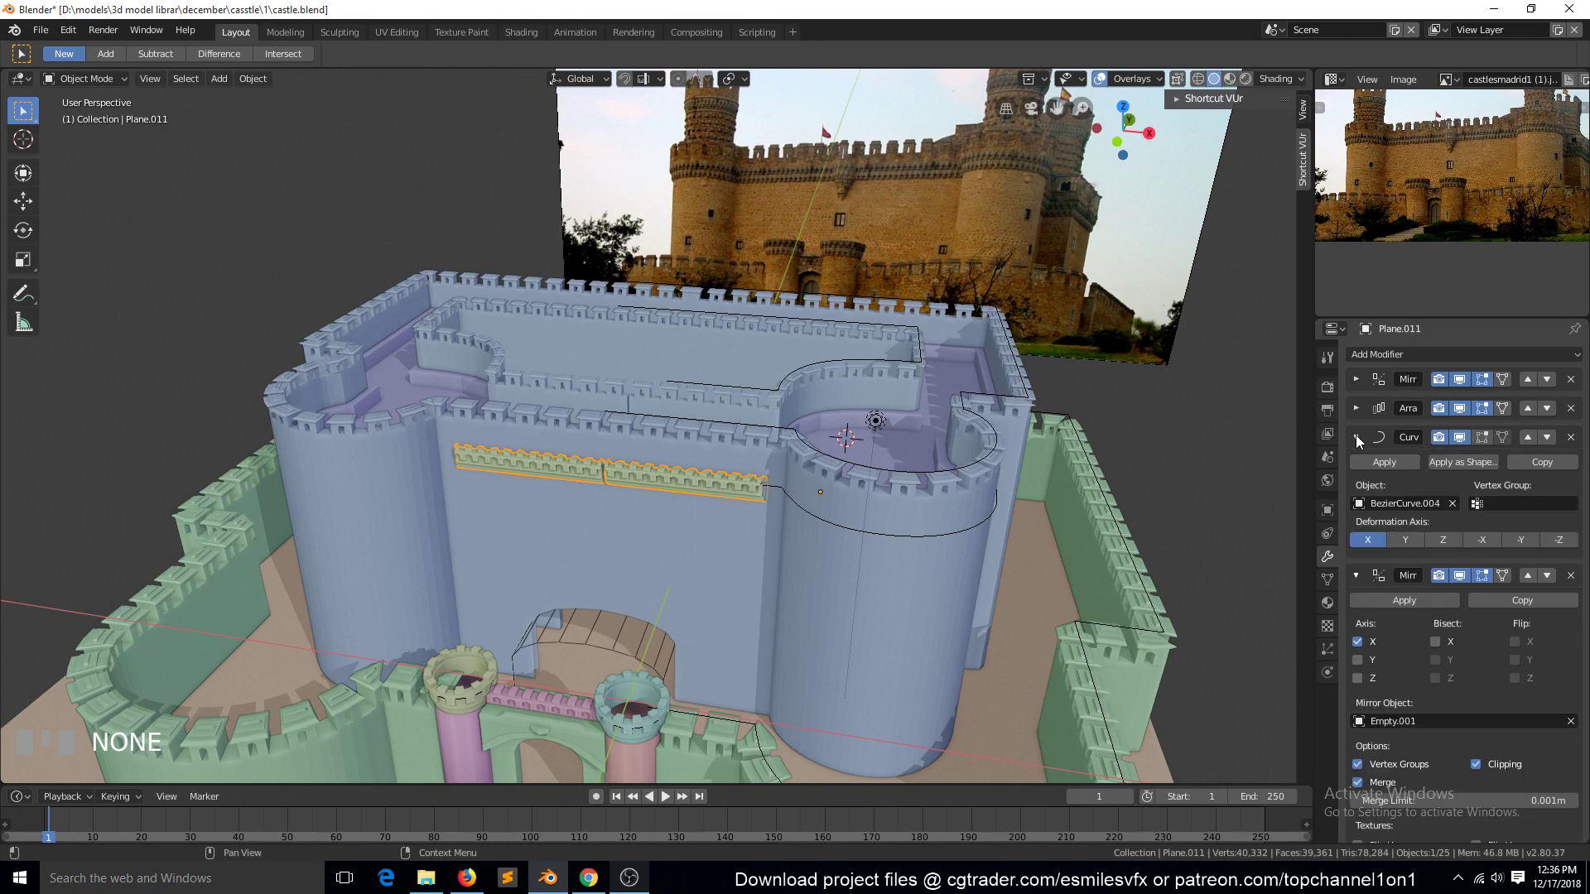
Step: Scale up the trim object Plane.011, check it in perspective and save the castle file
left_click(973, 532)
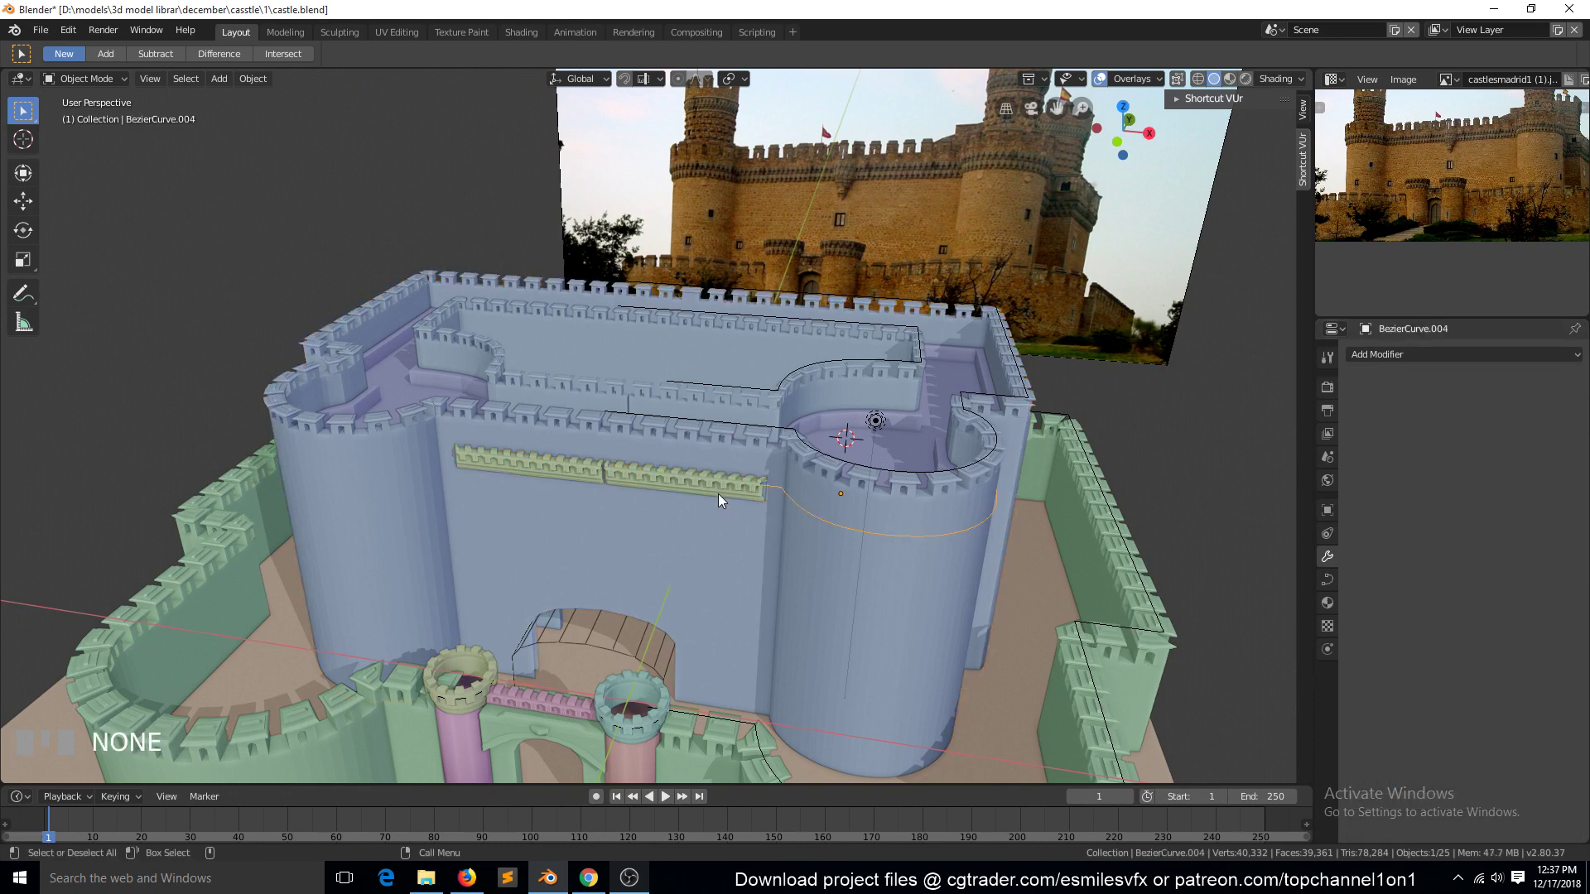
double_click(723, 497)
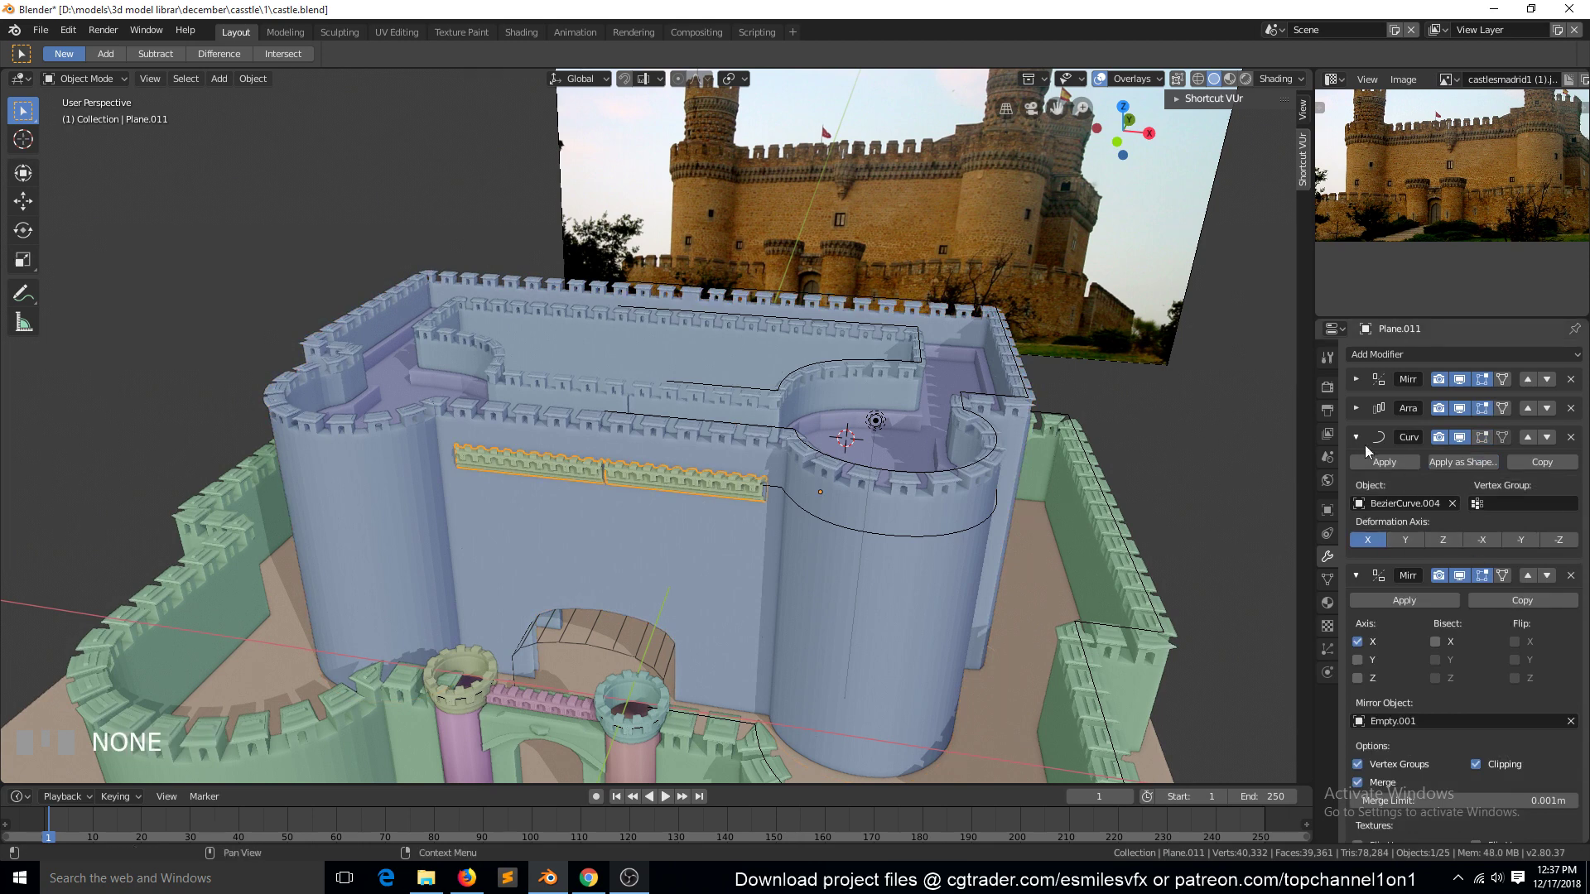
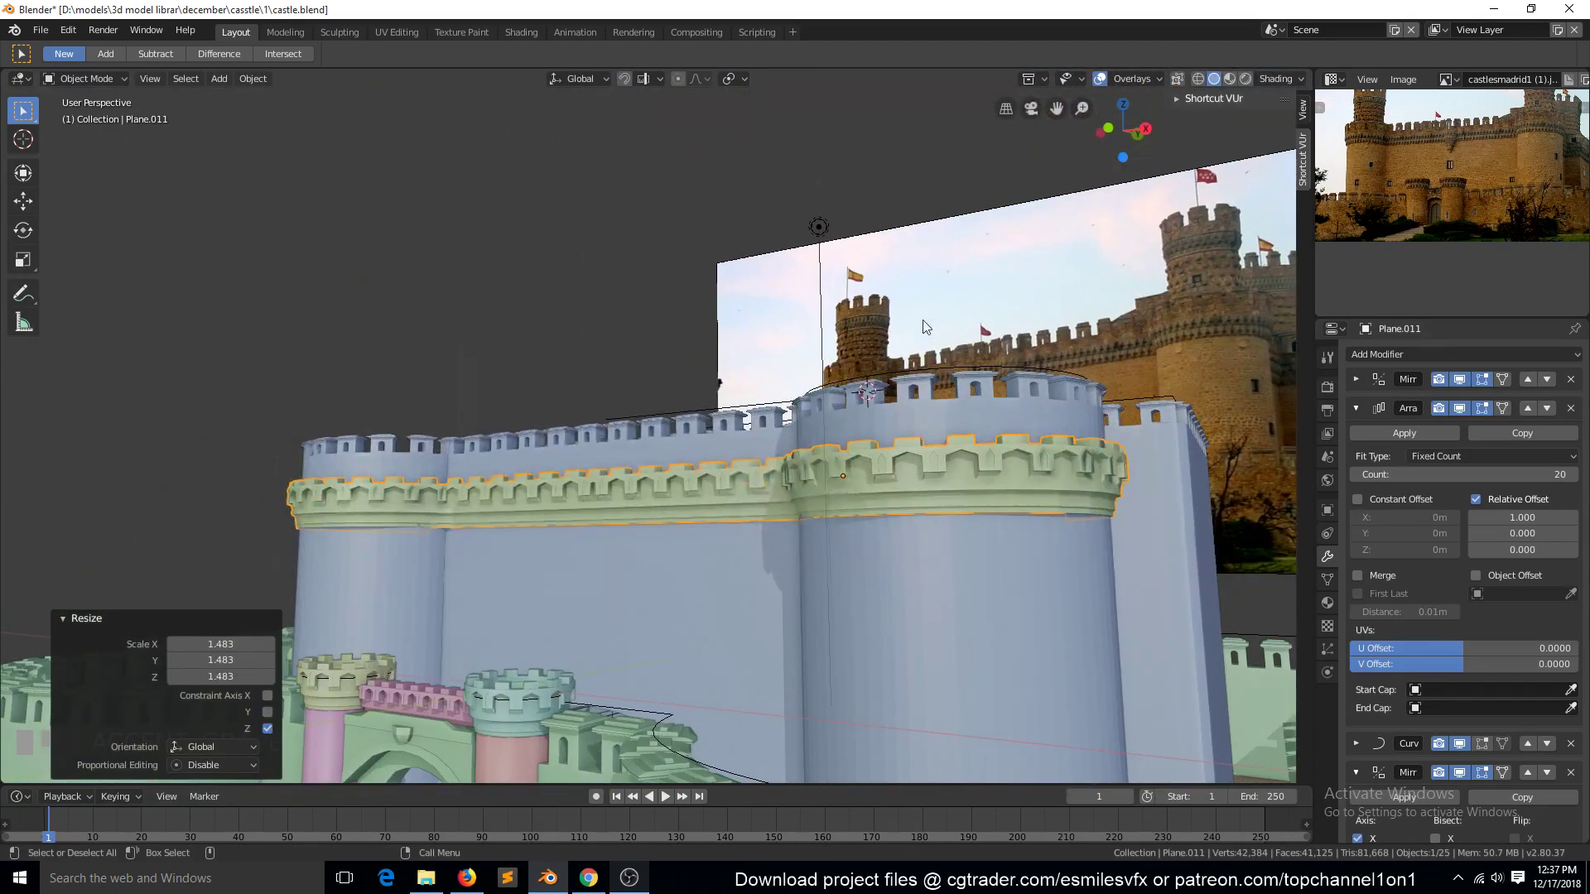
key("alt+a")
key("`")
scroll("down", 3)
key("`")
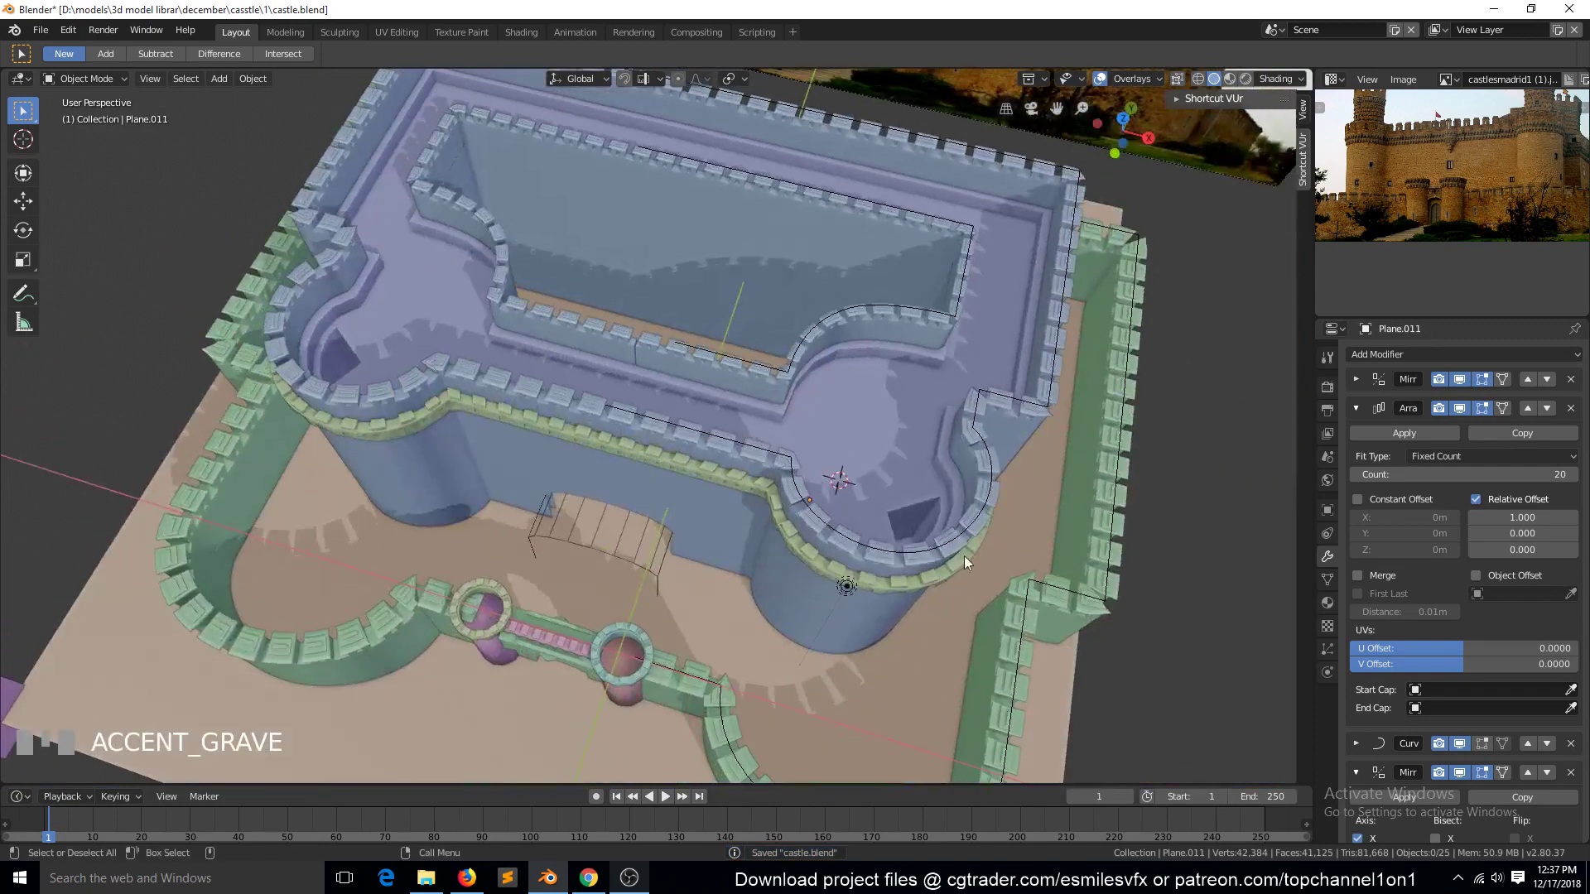
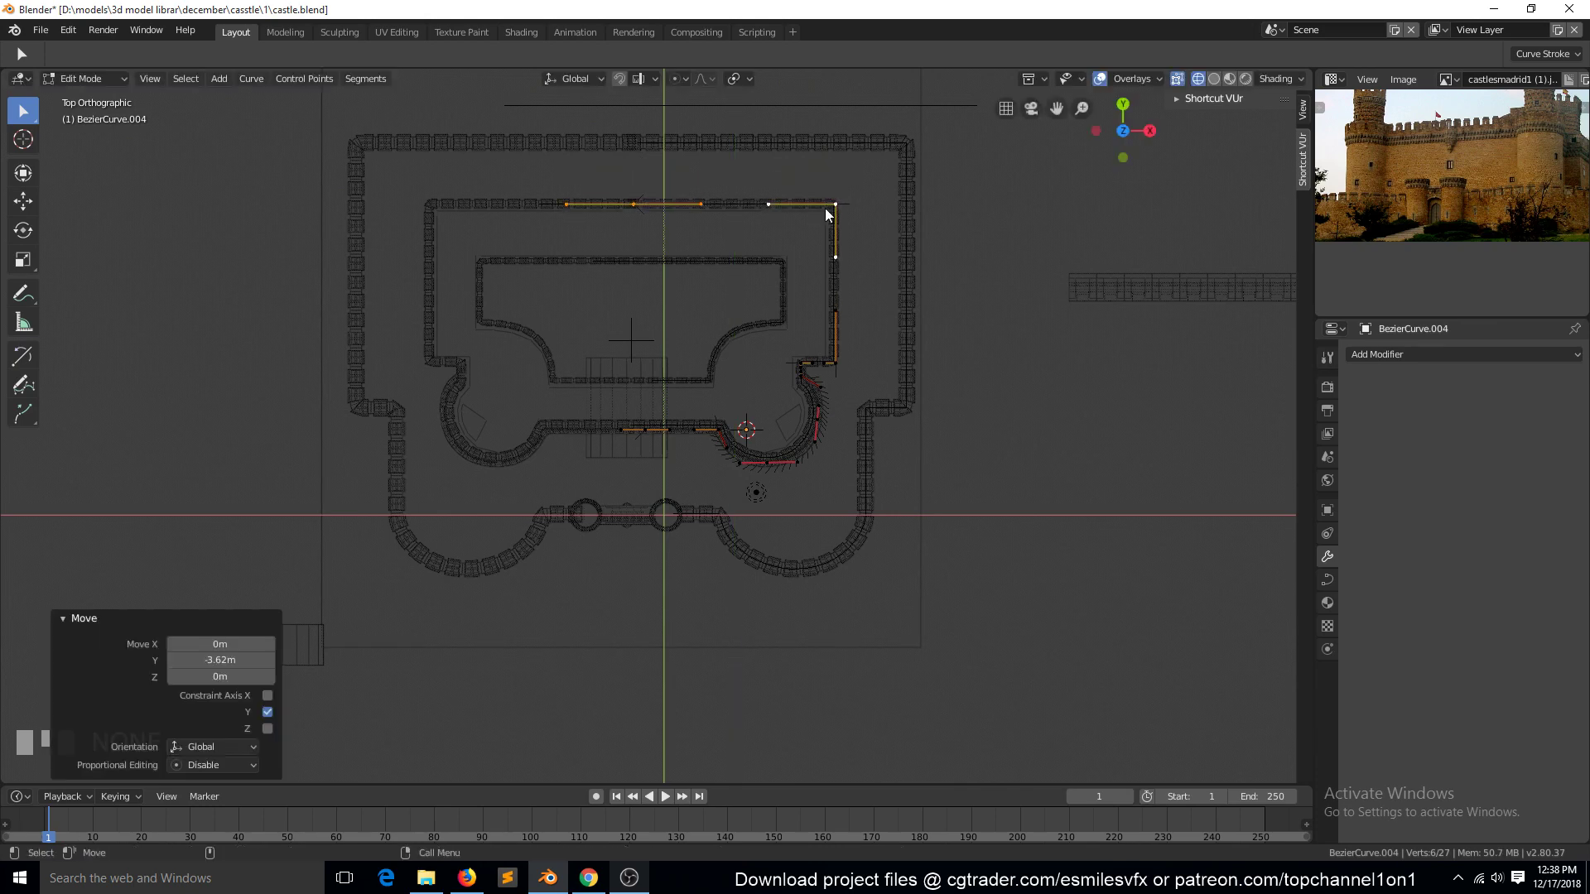
key("Tab")
key("`")
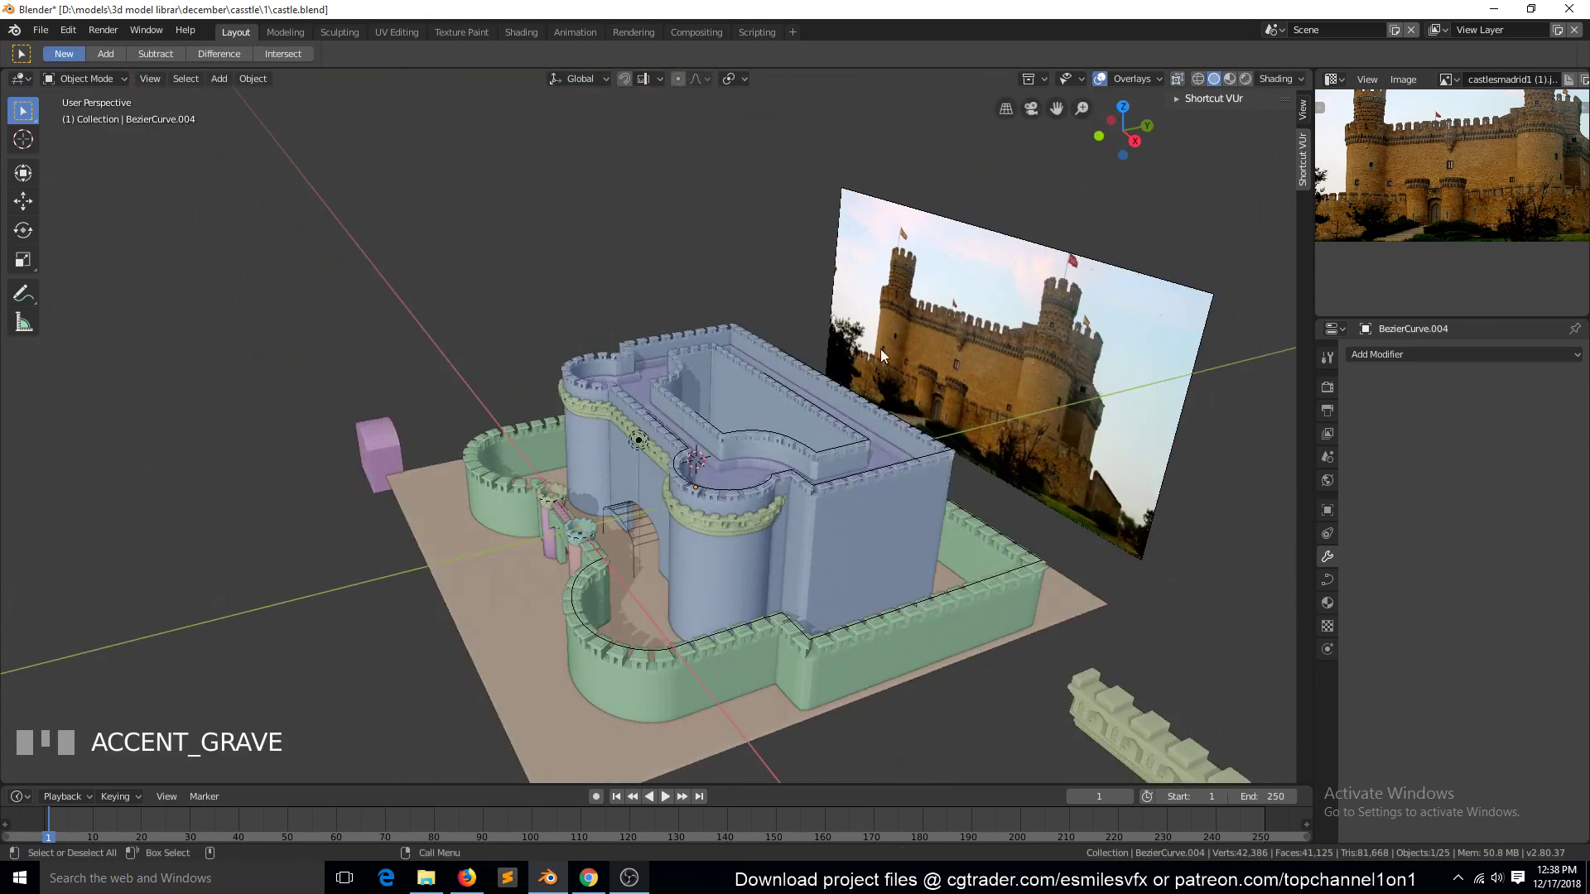
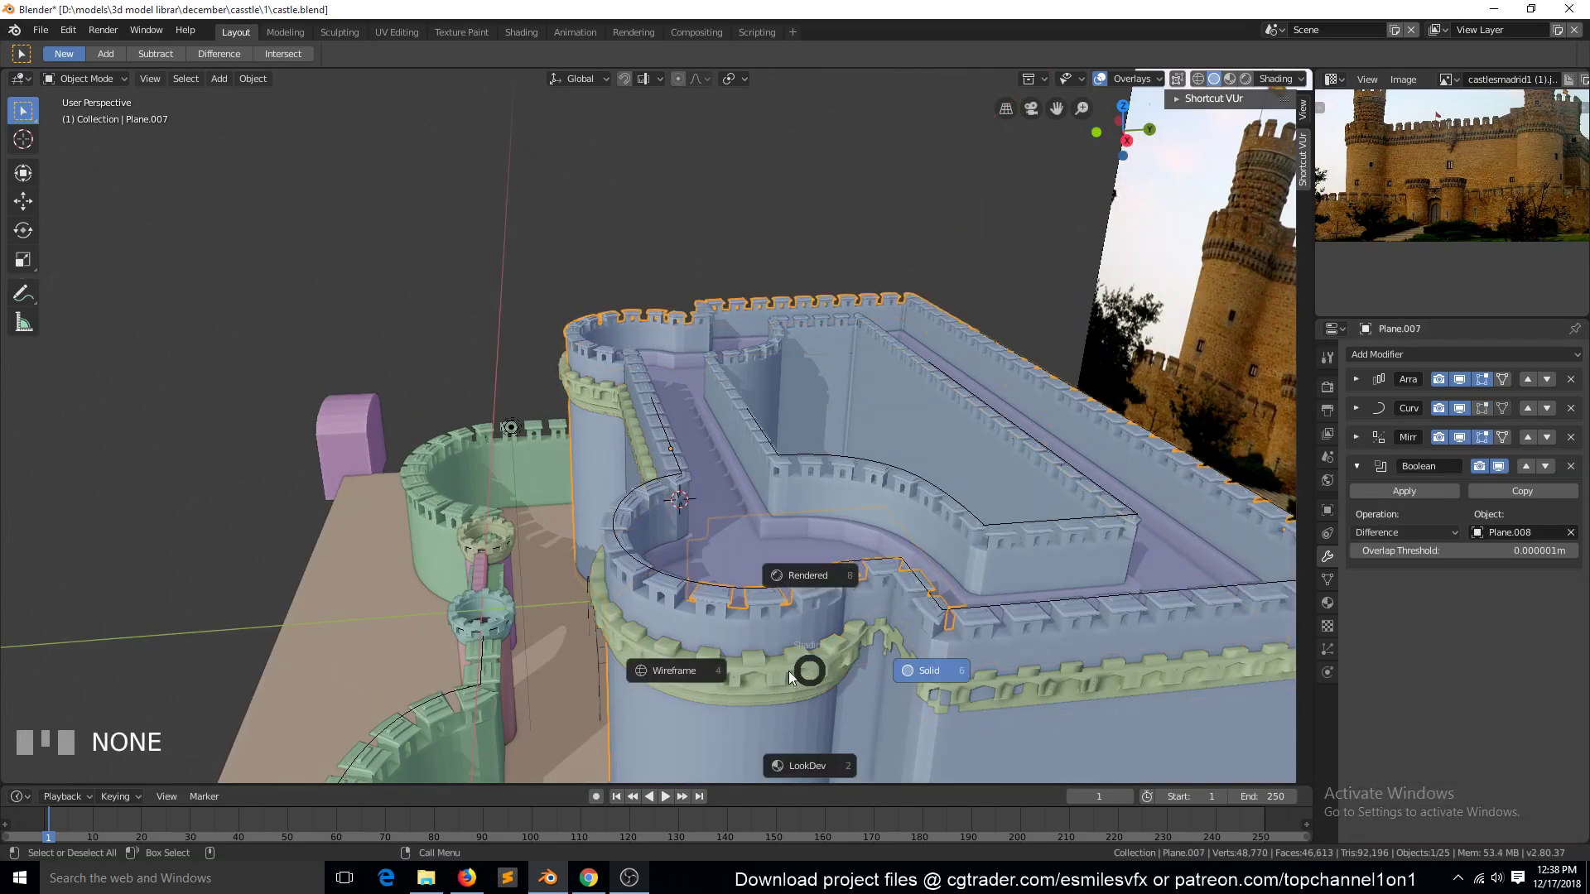
left_click(671, 670)
Step: Select BezierCurve.004, view it from the top and return the viewport to solid shading
left_click(728, 659)
left_click(859, 669)
key("KP_4")
key("KP_7")
key("Tab")
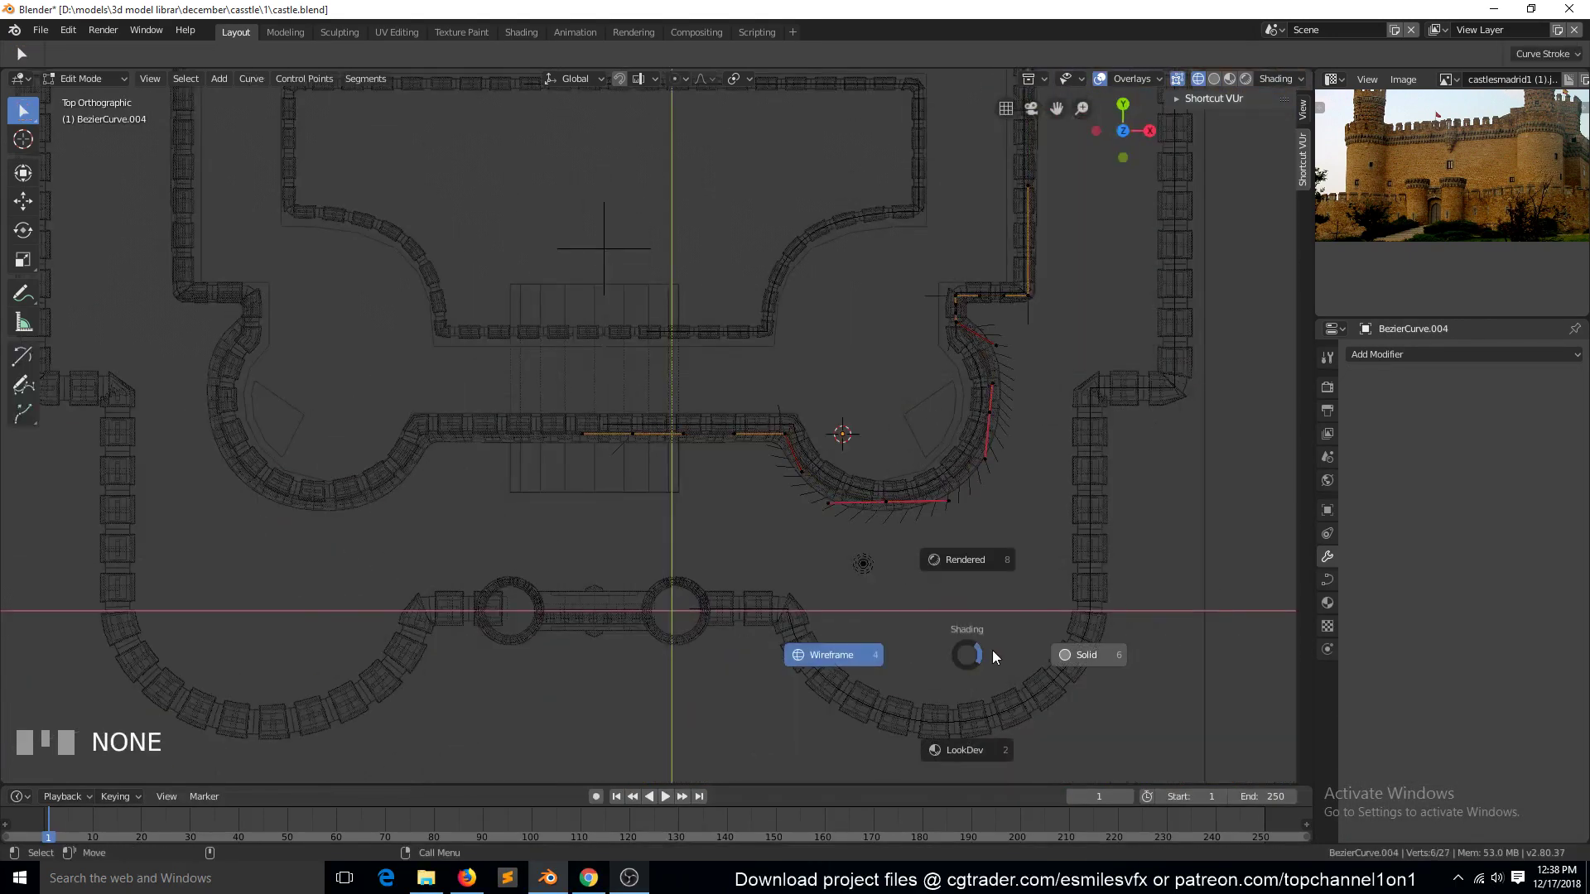
left_click(1088, 639)
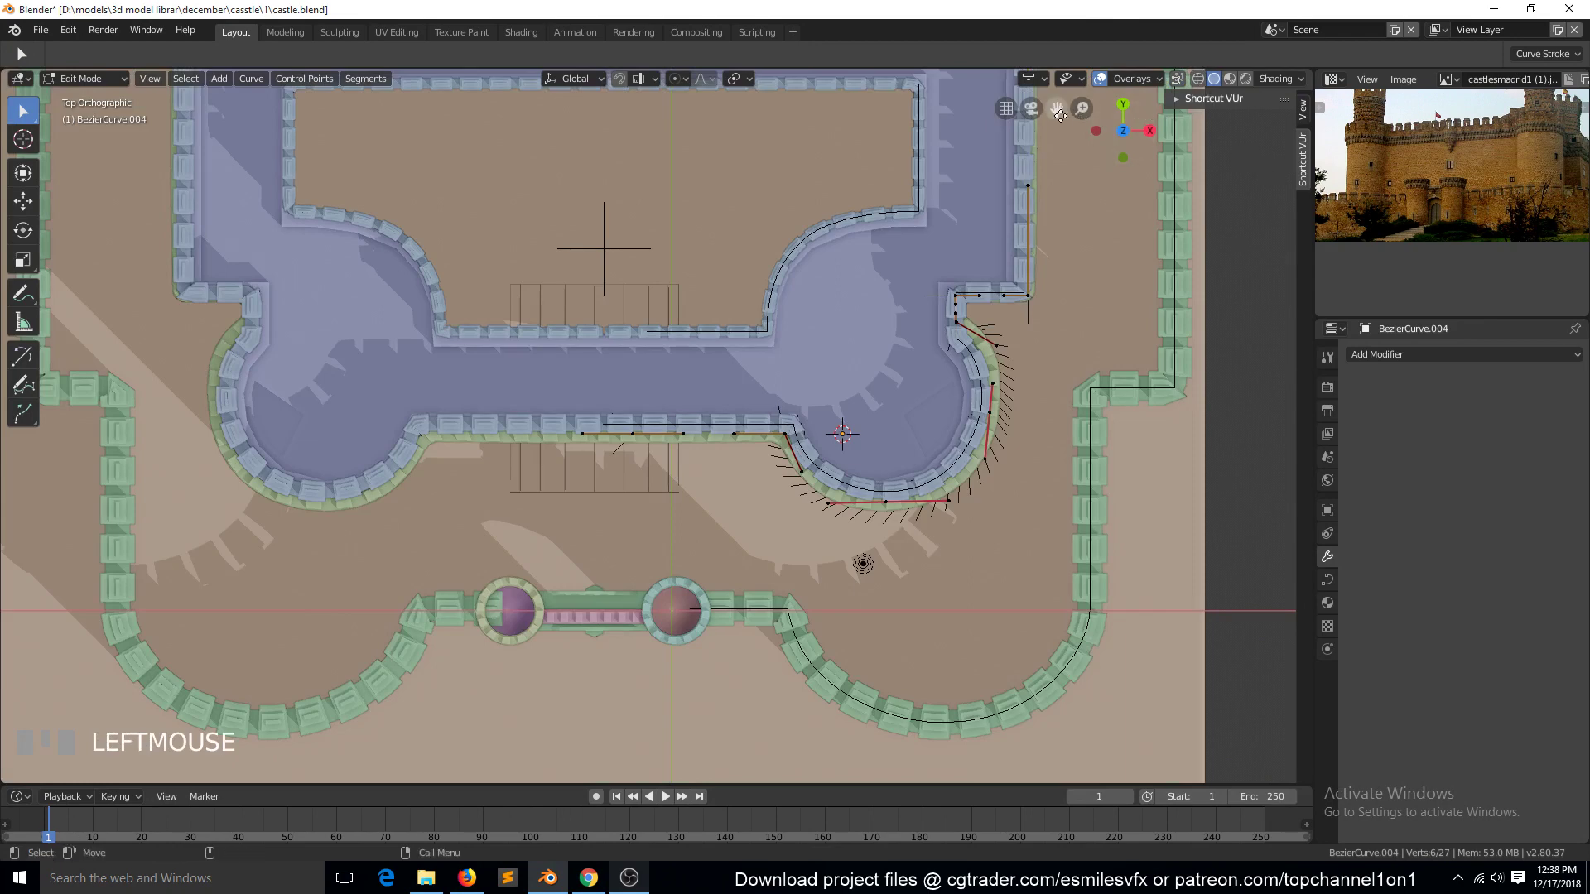
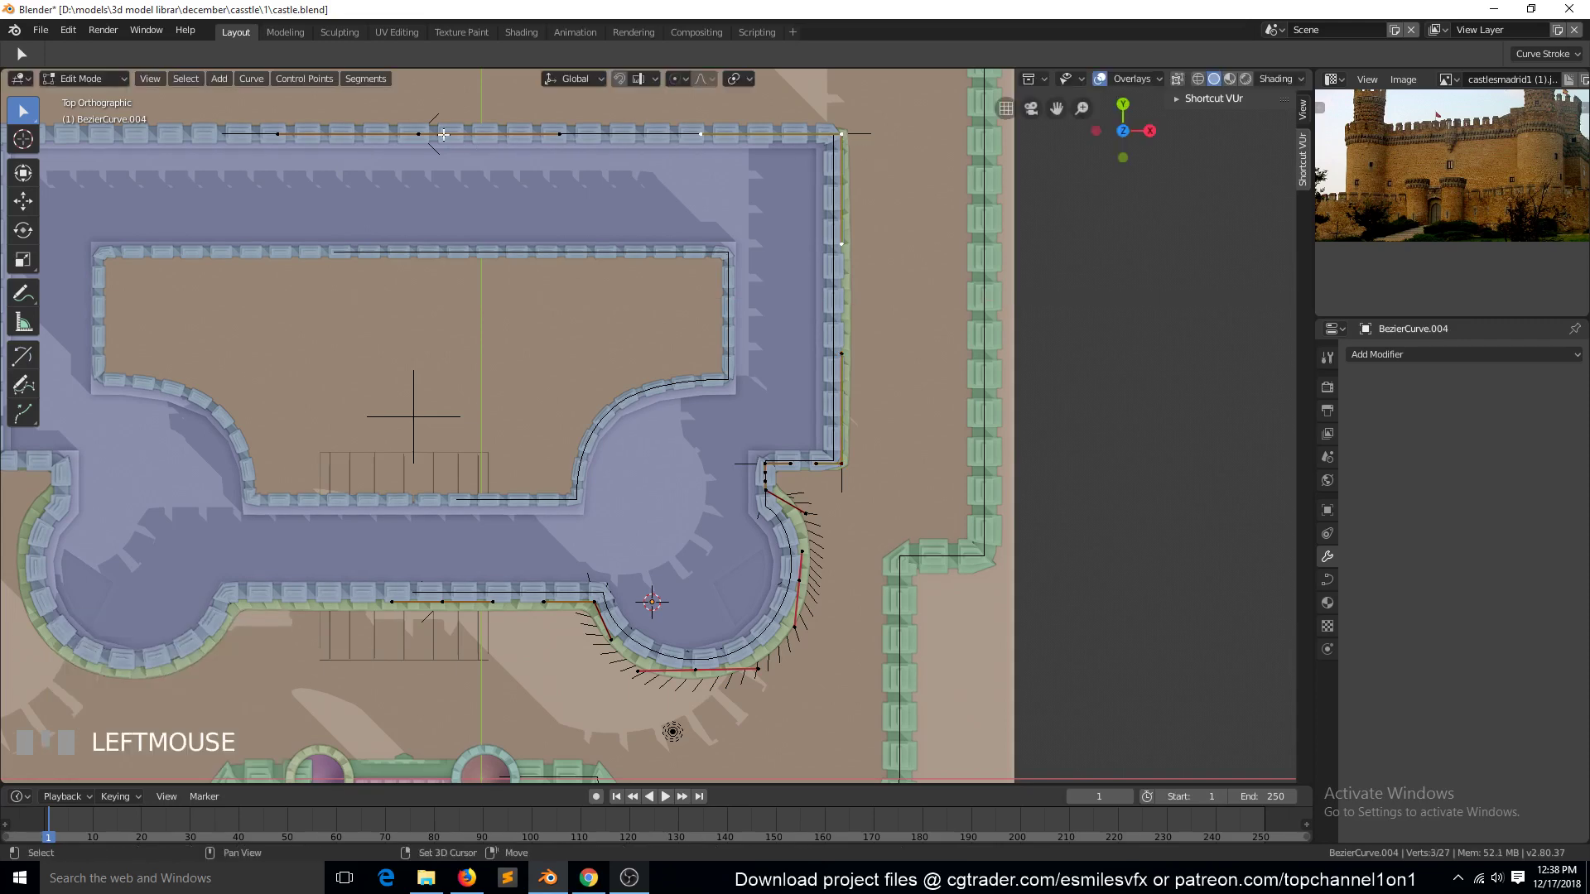
Step: Move the corner and wall-junction points along Y so the band follows the side wall, then save
left_click(419, 132)
key("g")
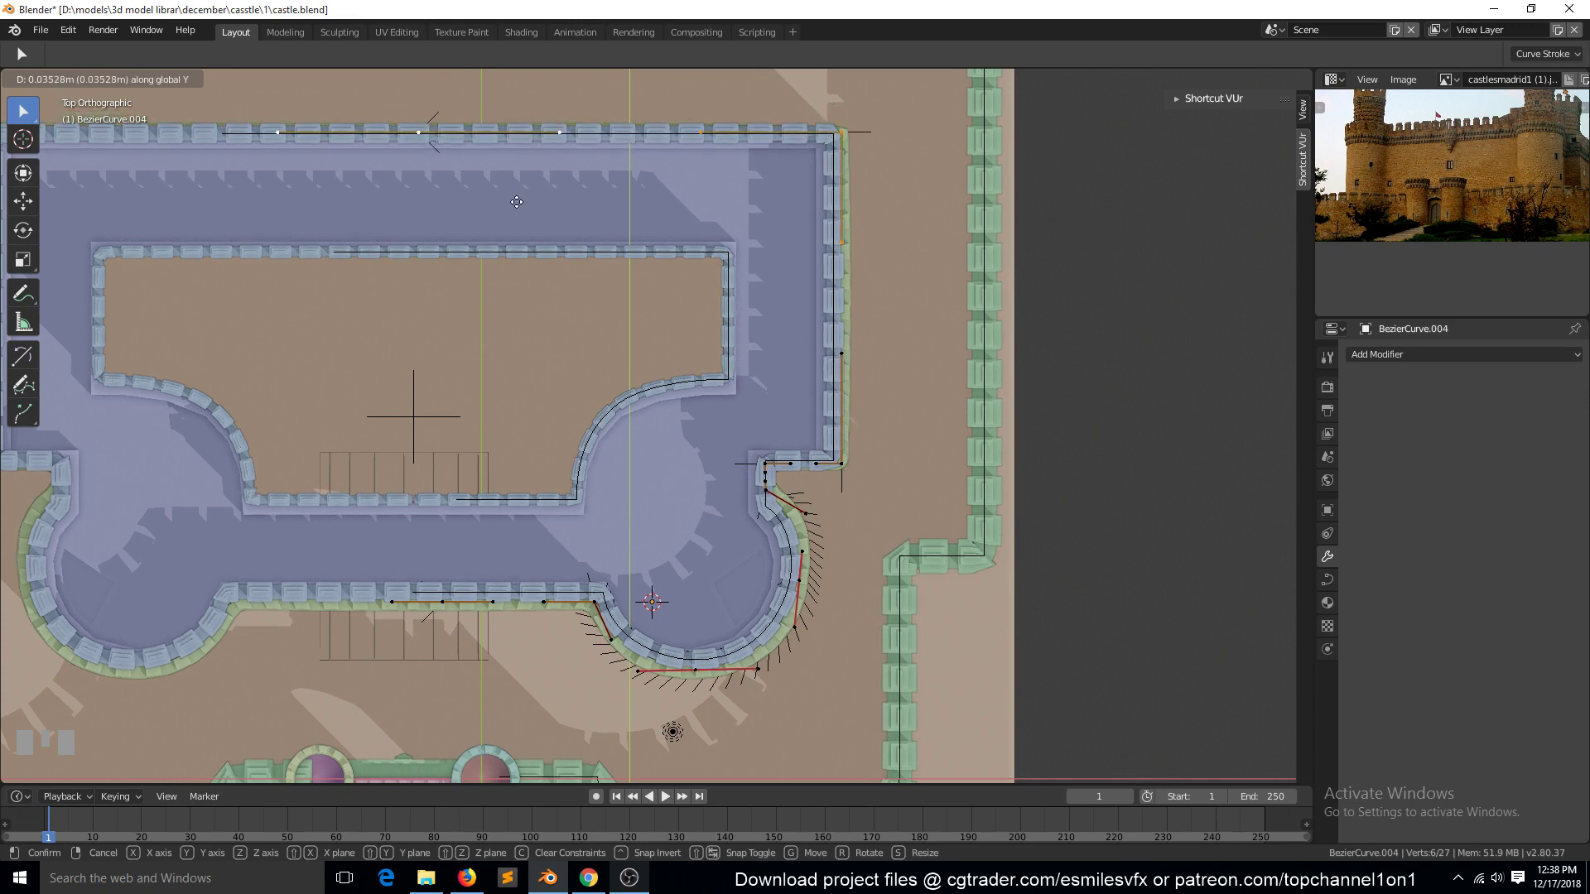
left_click(766, 463)
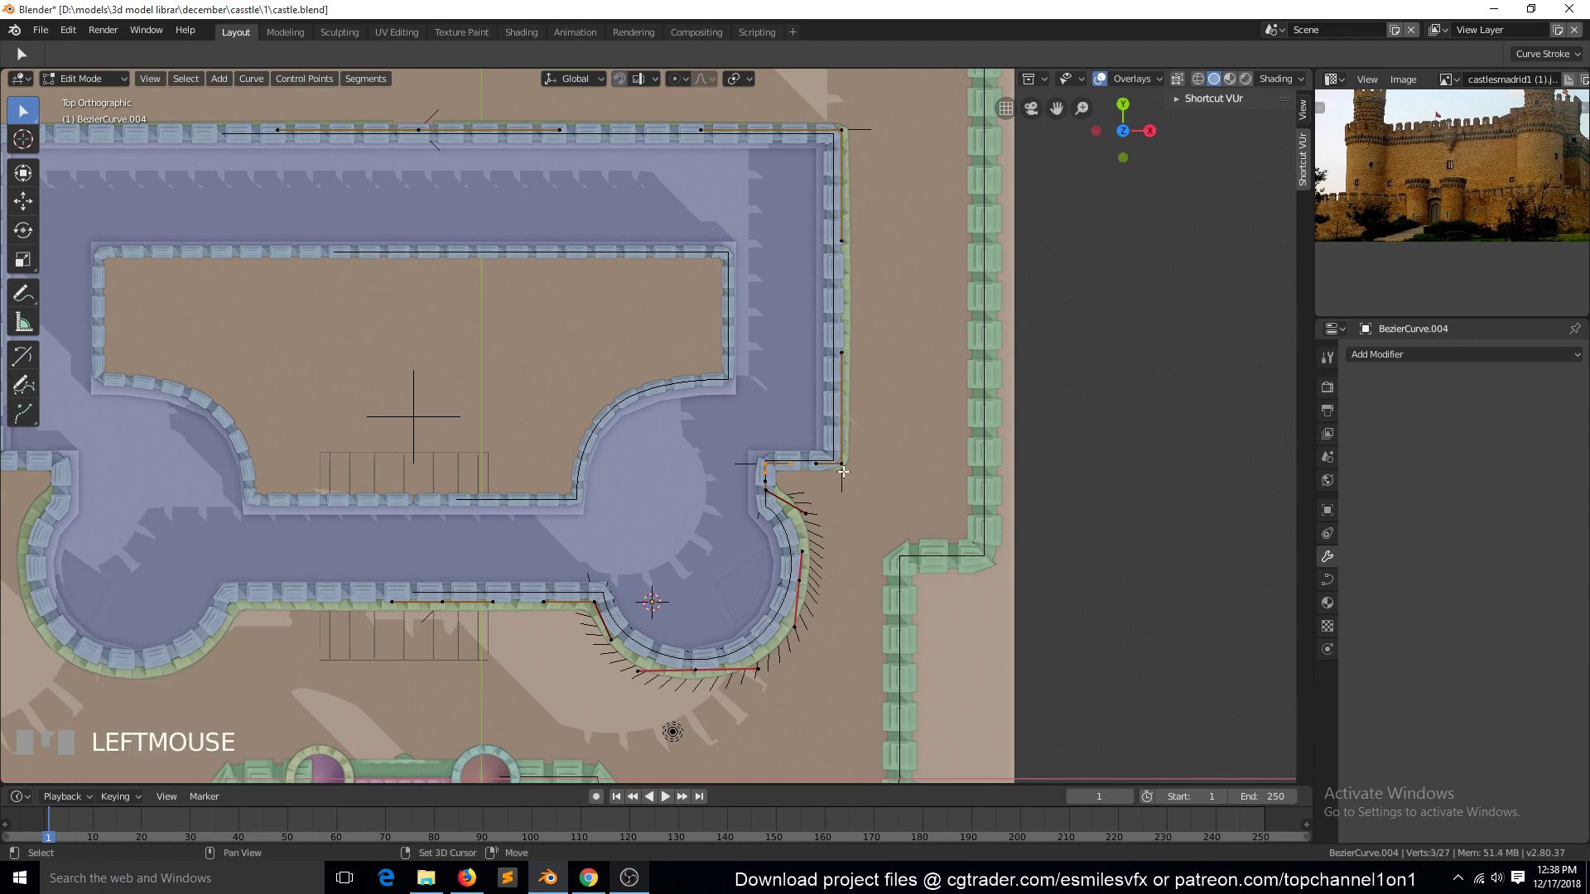
left_click(843, 466)
key("g")
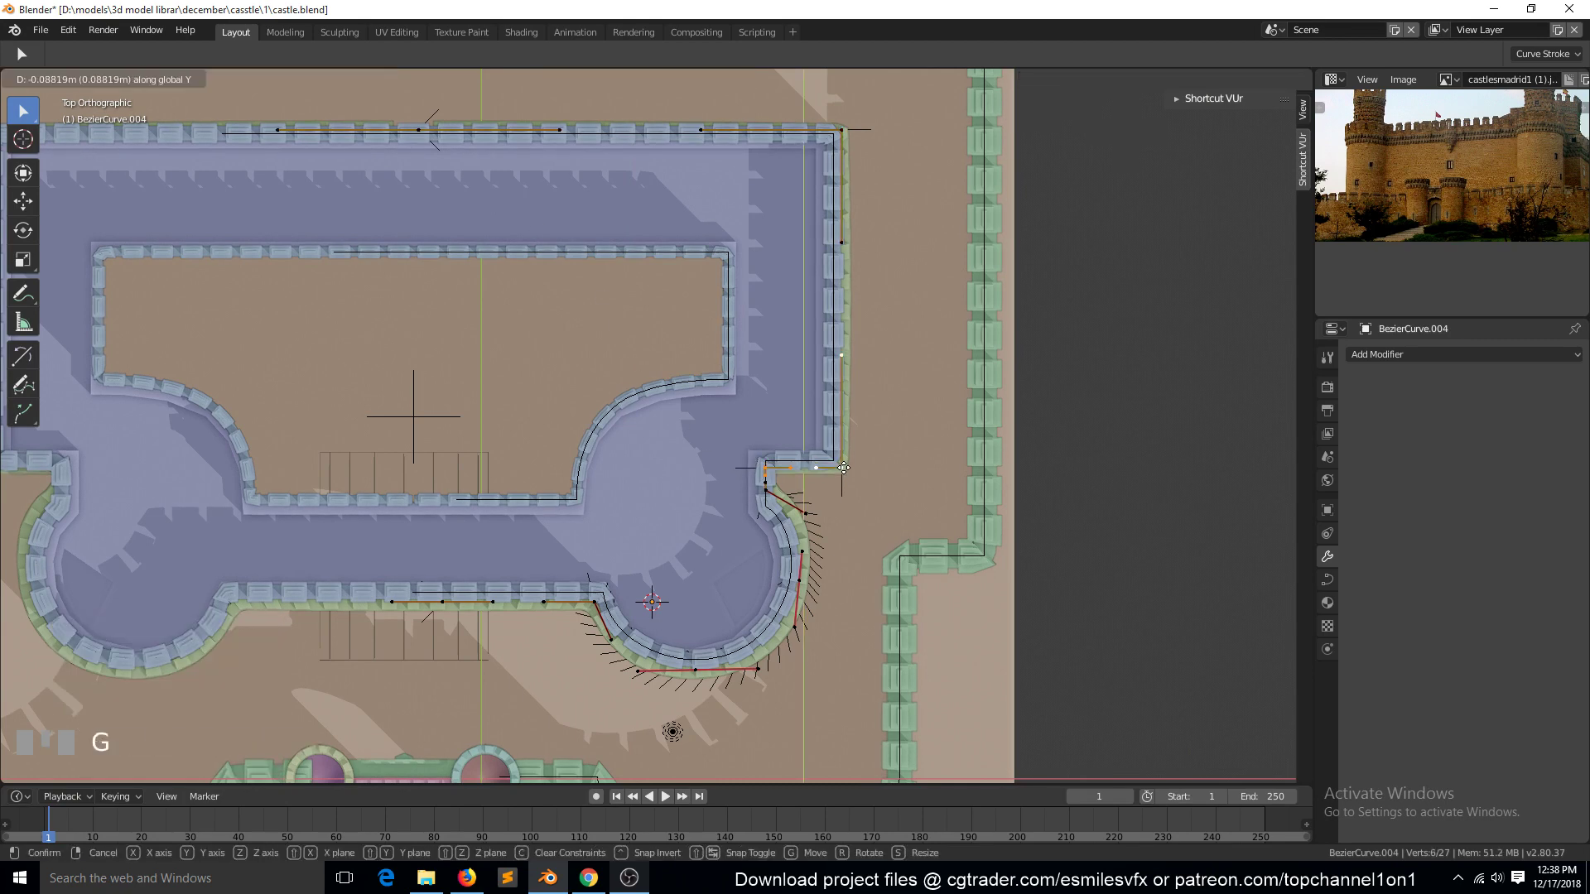
left_click(763, 465)
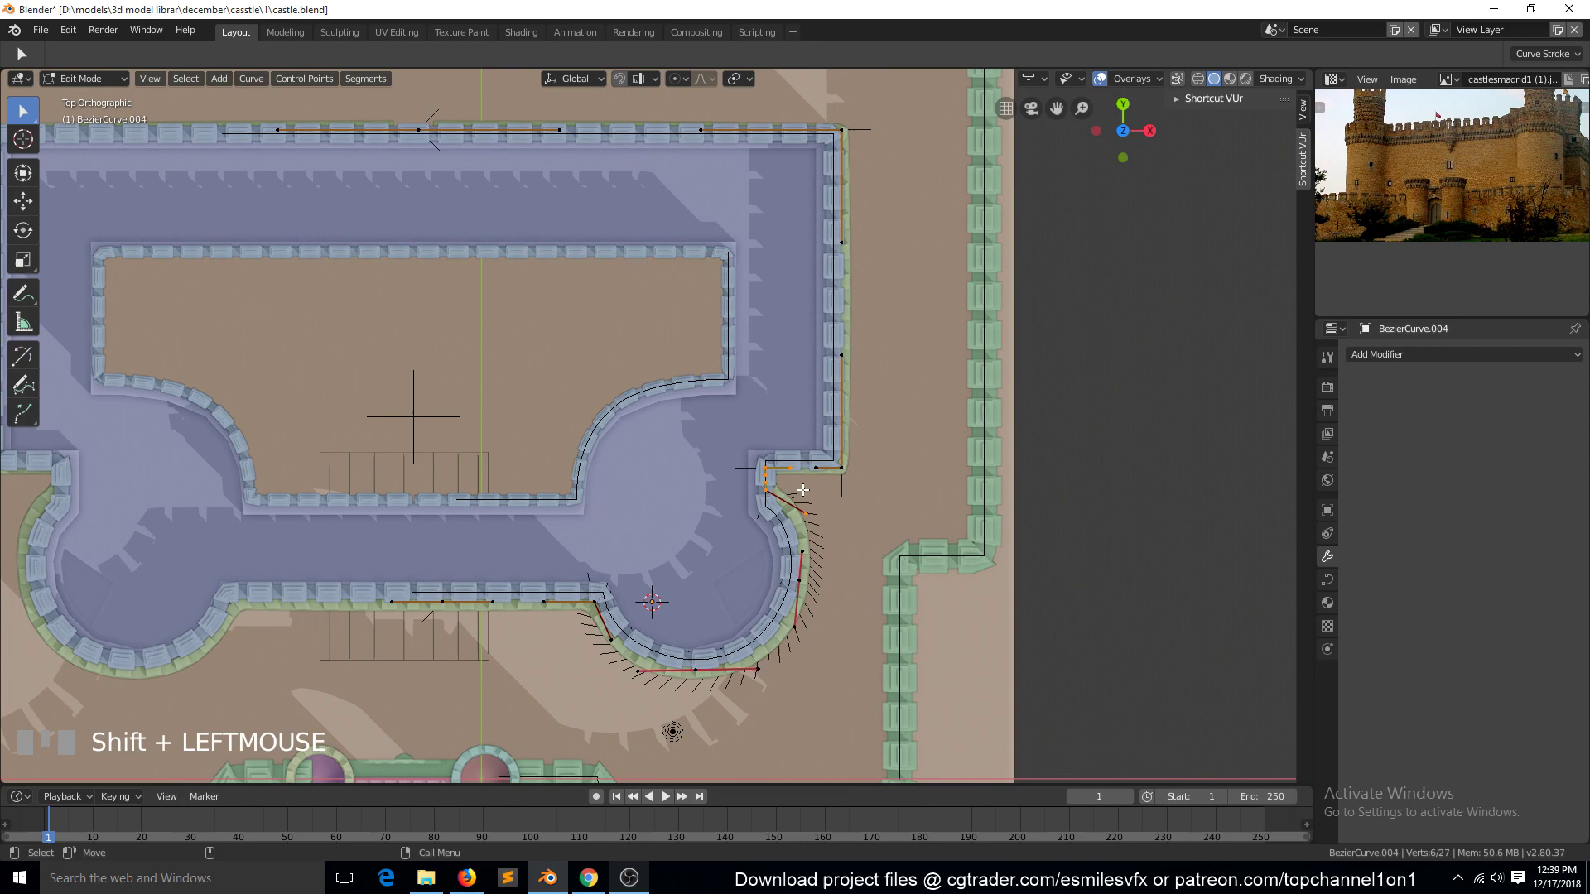
key("g")
key("Tab")
key("`")
Step: Check the gate opening cut in the inner wall through the scene camera and in perspective
left_click(739, 390)
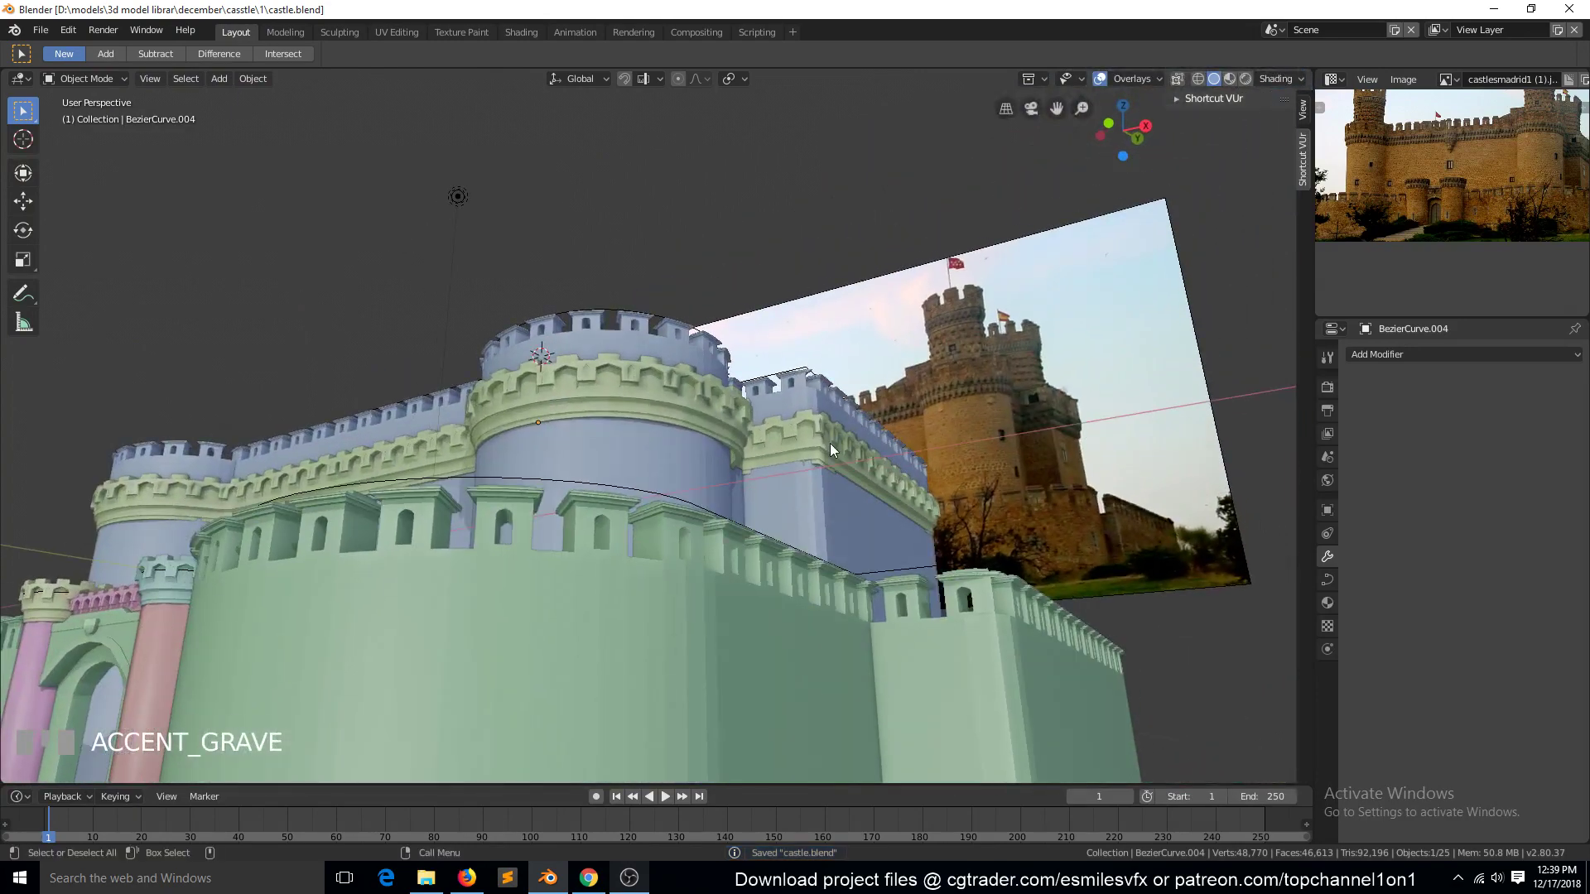
key("KP_0")
scroll("down", 3)
key("alt+a")
scroll("up", 3)
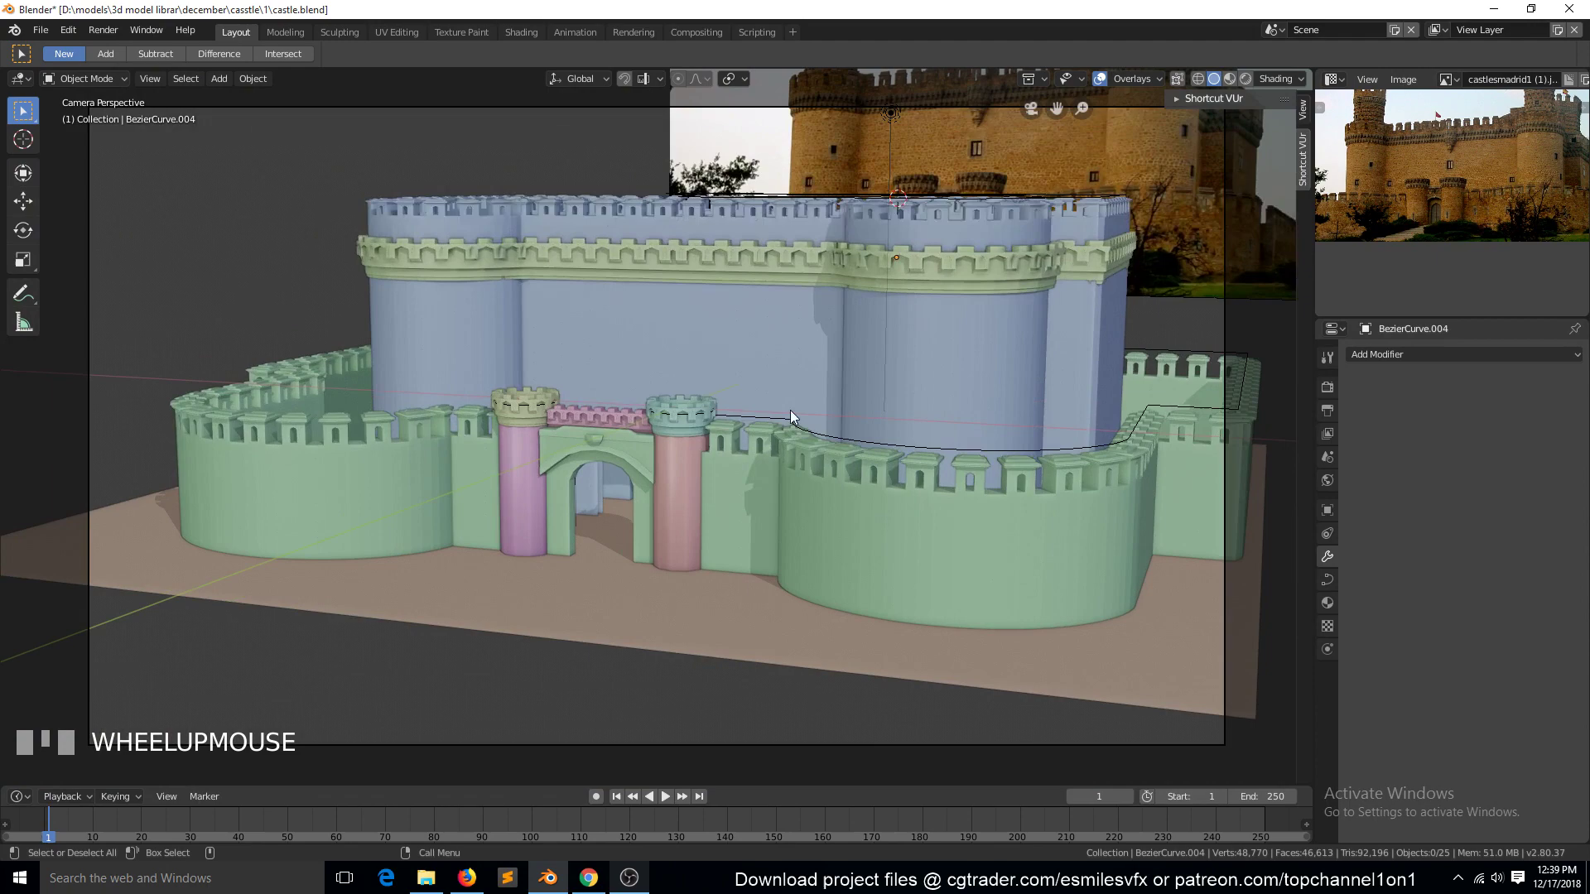
key("`")
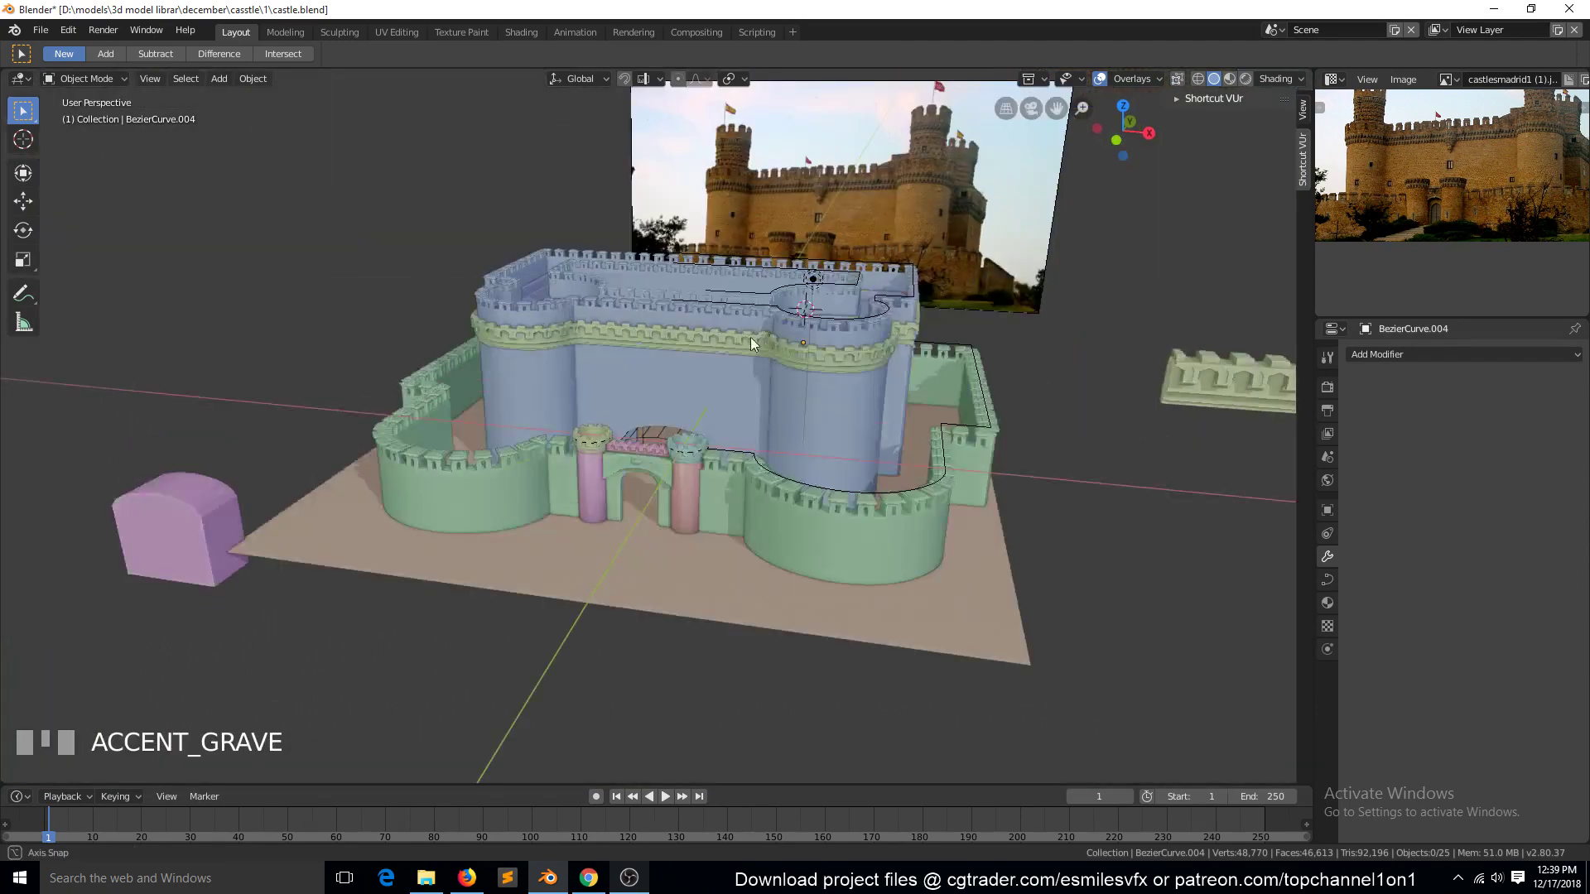
scroll("up", 3)
key("`")
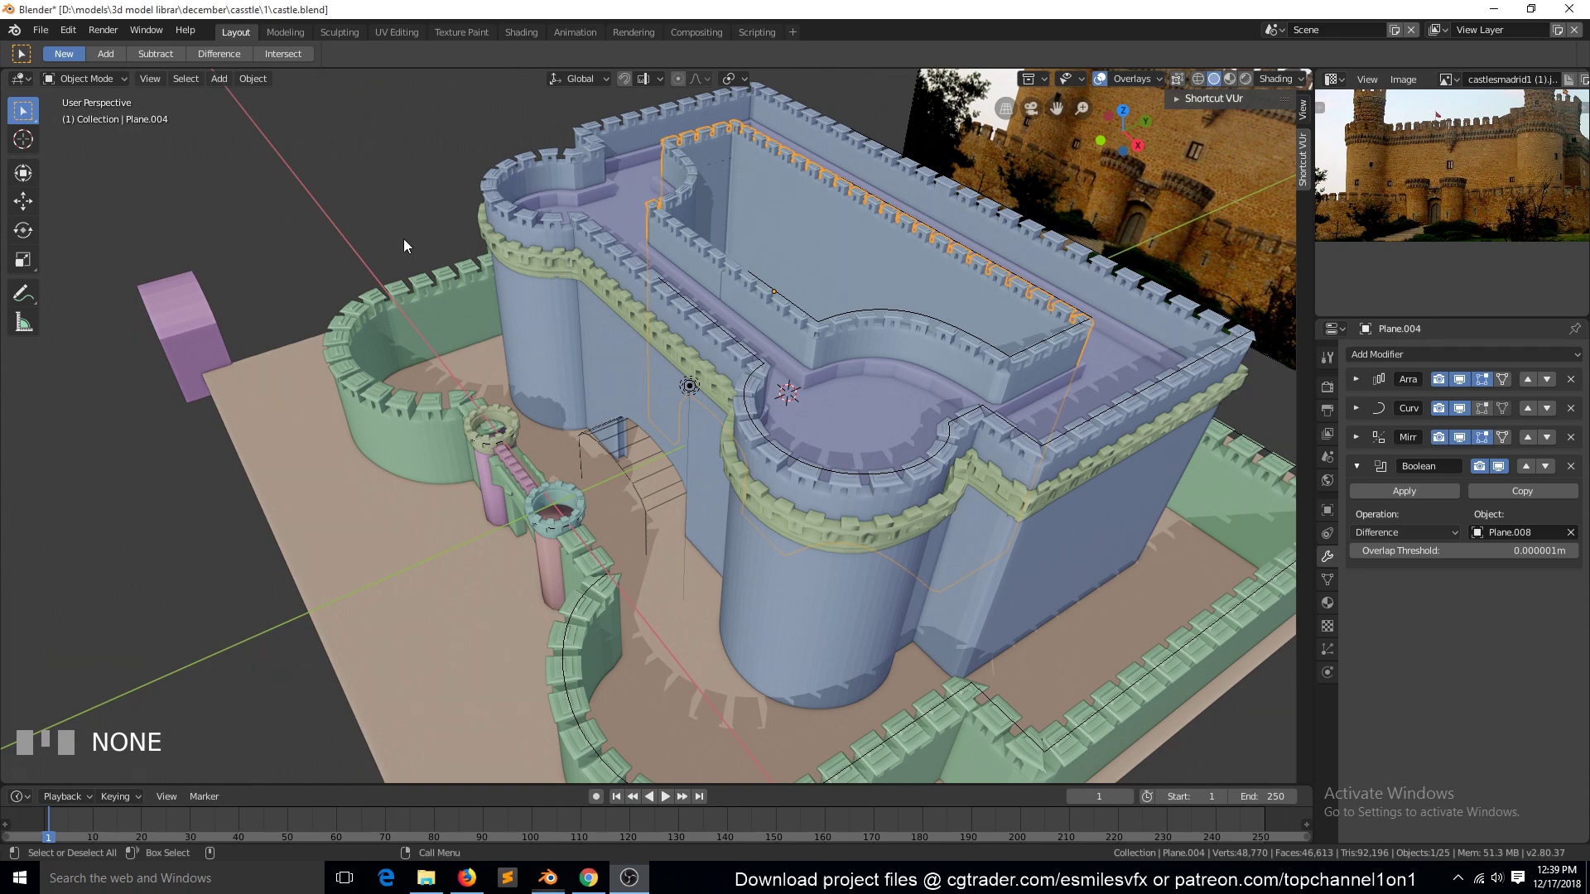
Step: Select the arch-shaped cutter block Plane.009 and view the castle straight from the front
left_click(438, 282)
key("`")
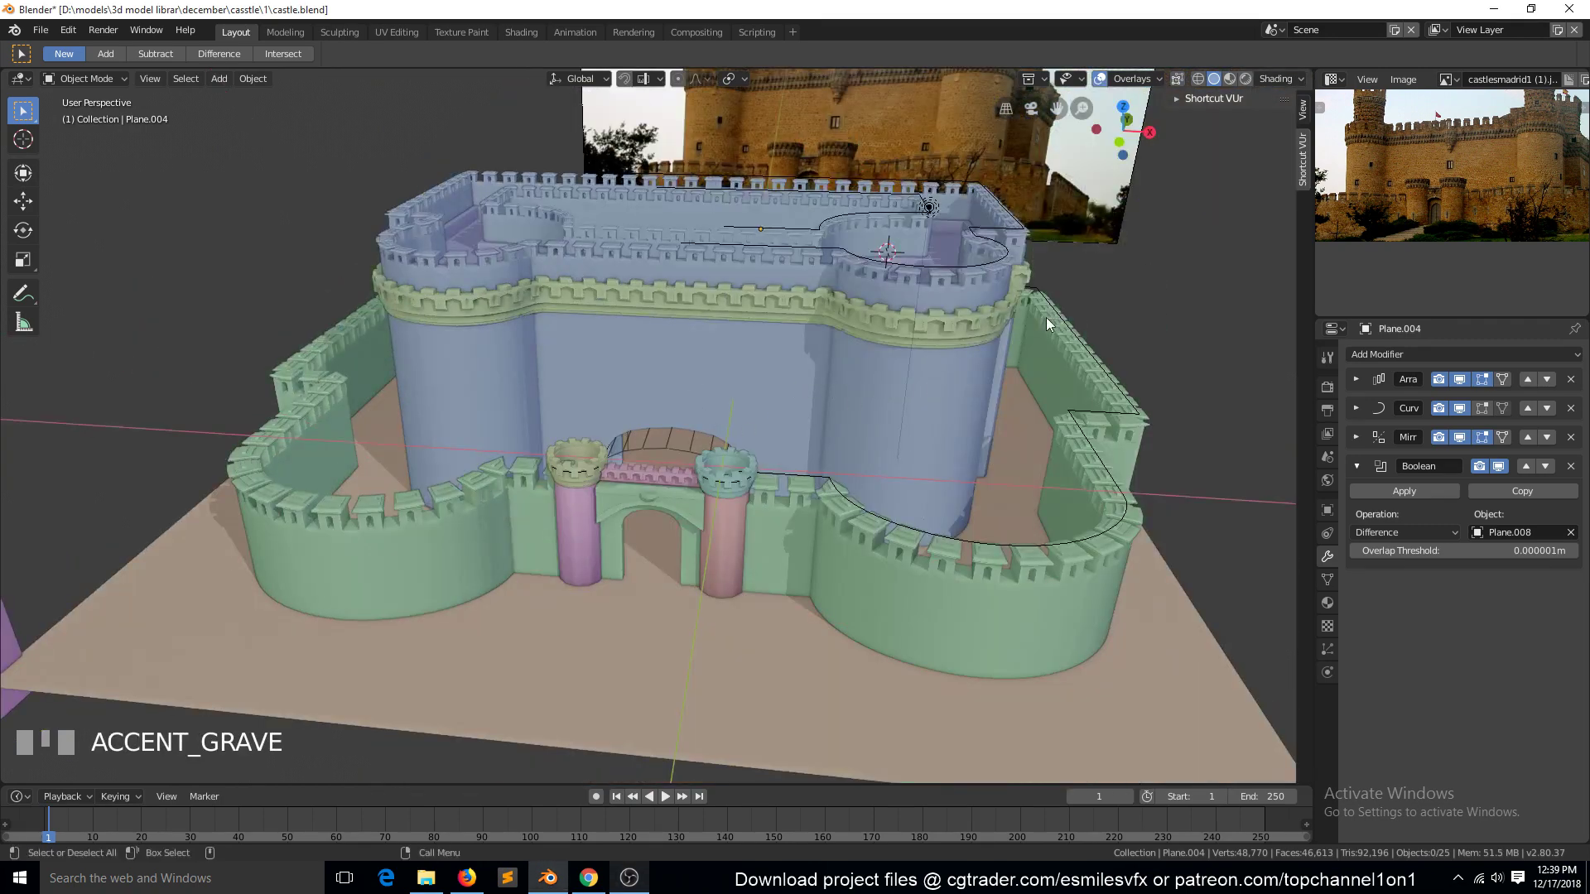
scroll("down", 3)
key("KP_1")
key("`")
left_click(220, 645)
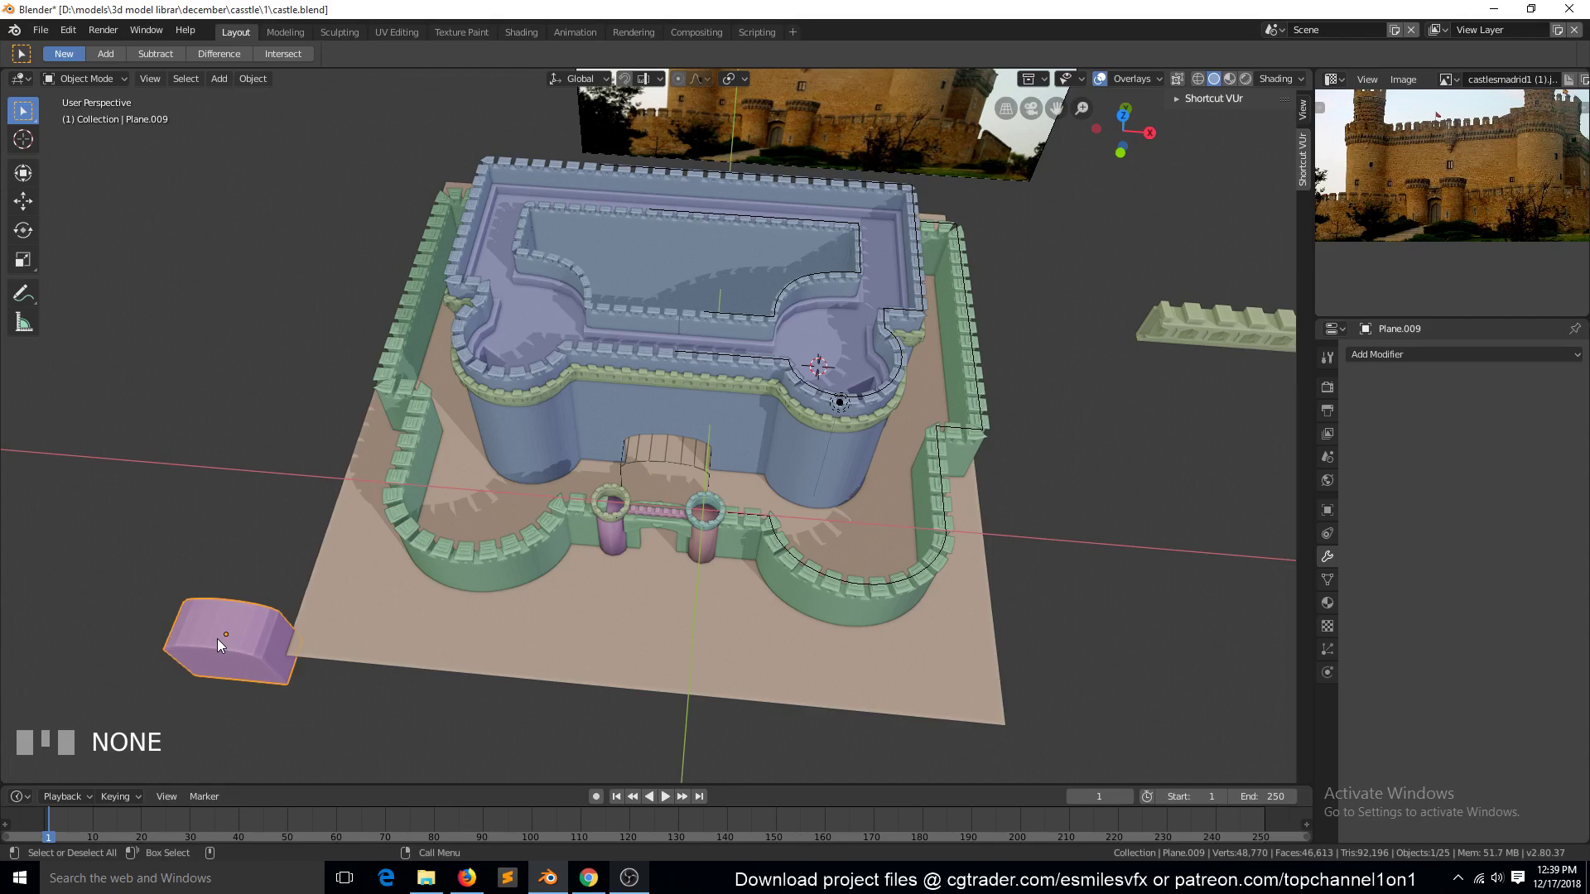
key("KP_1")
Step: Add a mesh cube, shrink it and park it off to the side of the castle as a window cutter
scroll("up", 3)
left_click(202, 323)
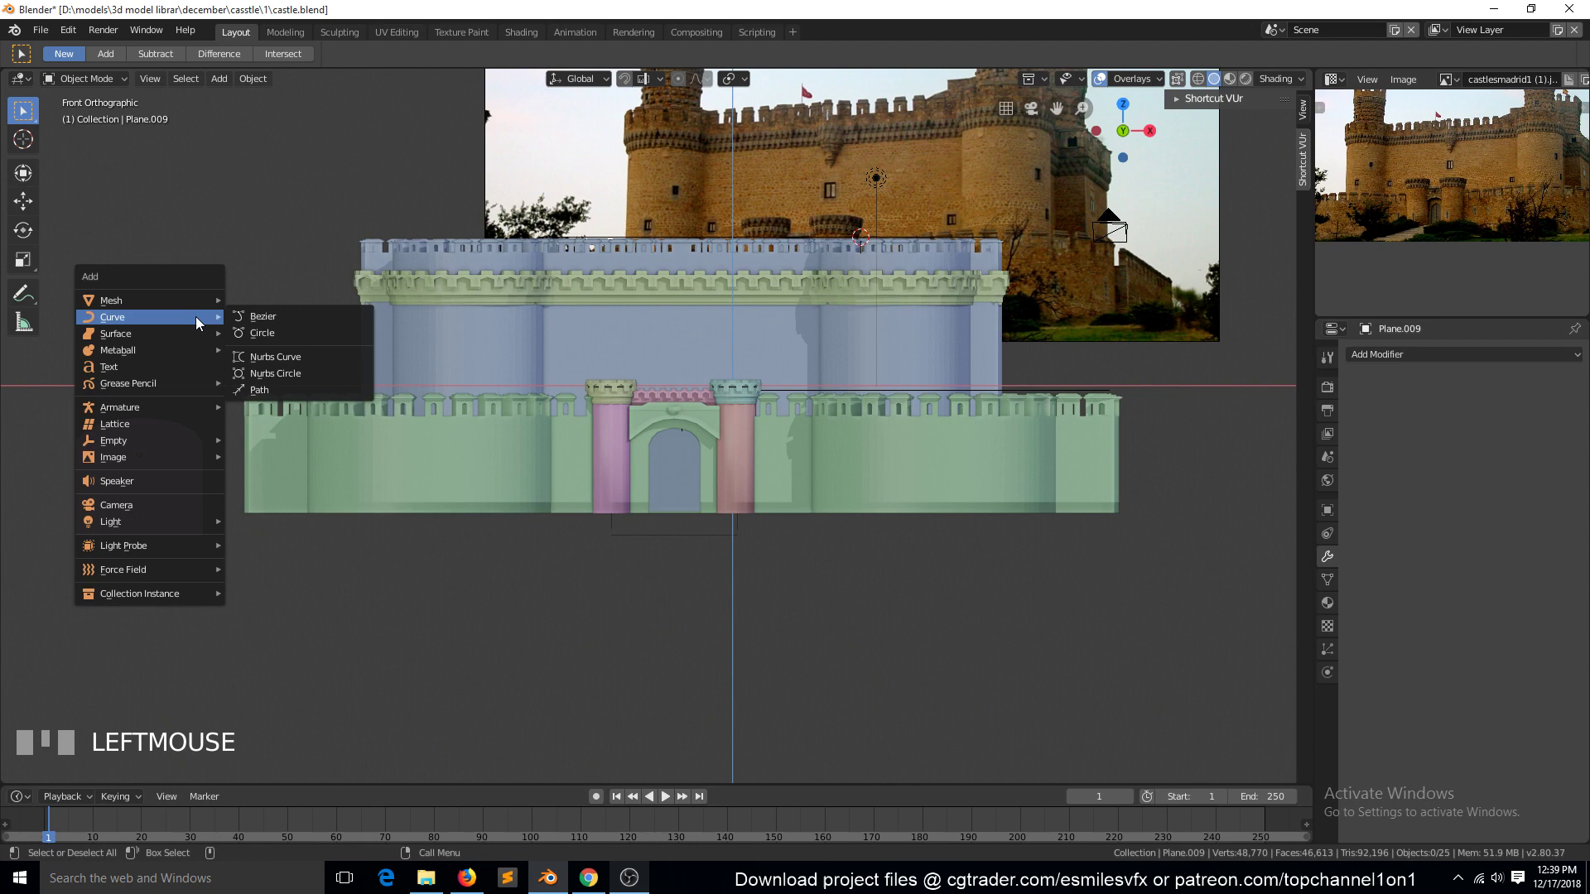
left_click_drag(269, 325, 680, 448)
key("g")
key("s")
key("`")
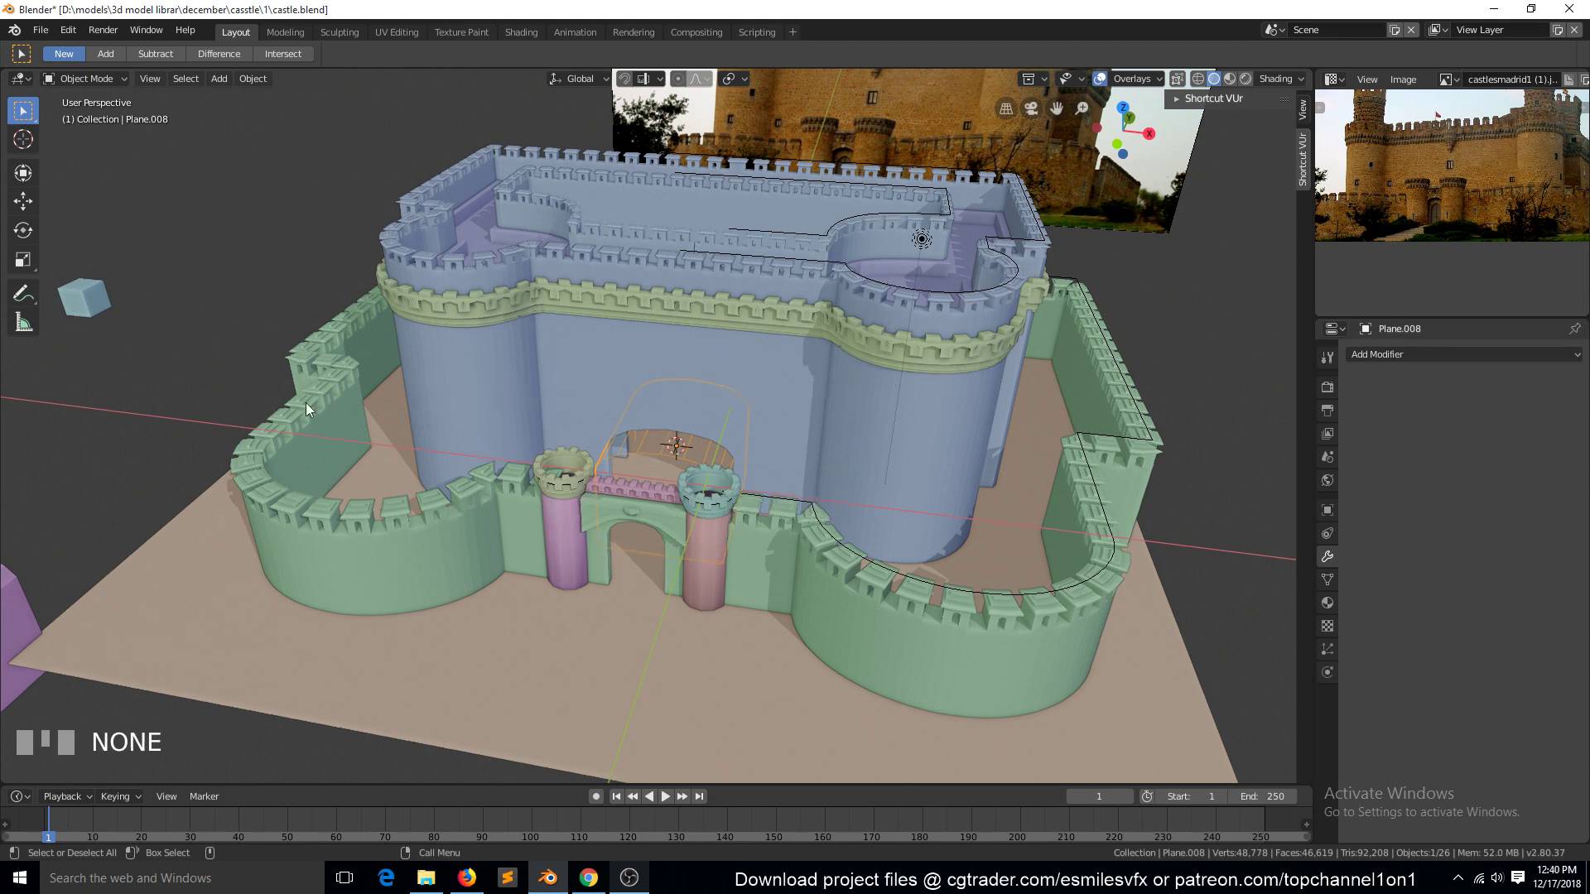
Step: Make a linked copy of the small cube and set it into the inner wall above the gate
left_click(115, 307)
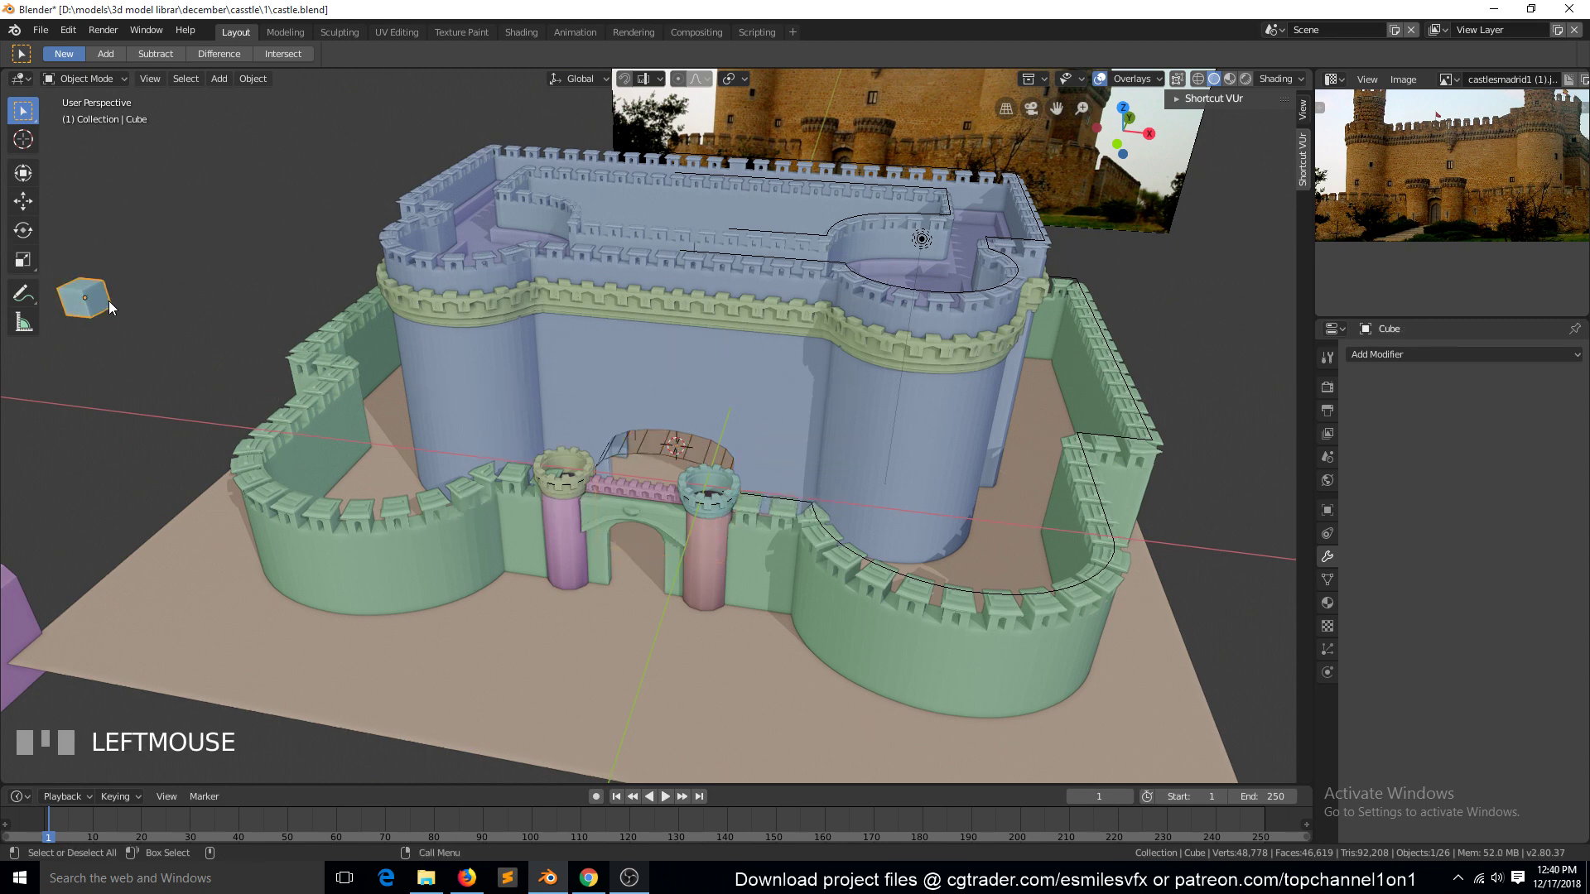
key("alt+d")
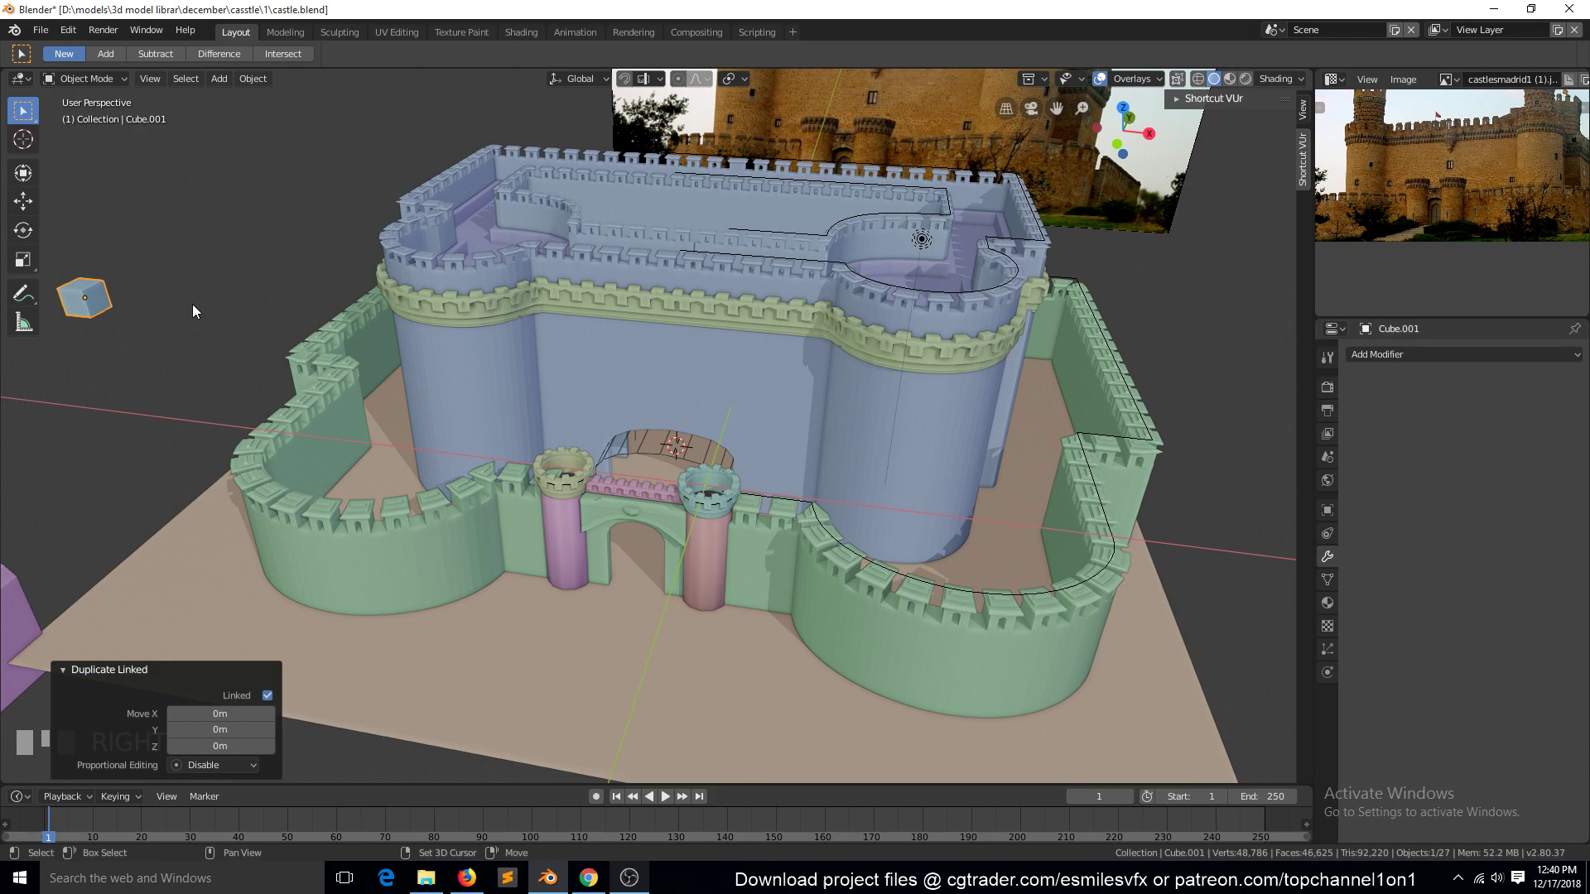
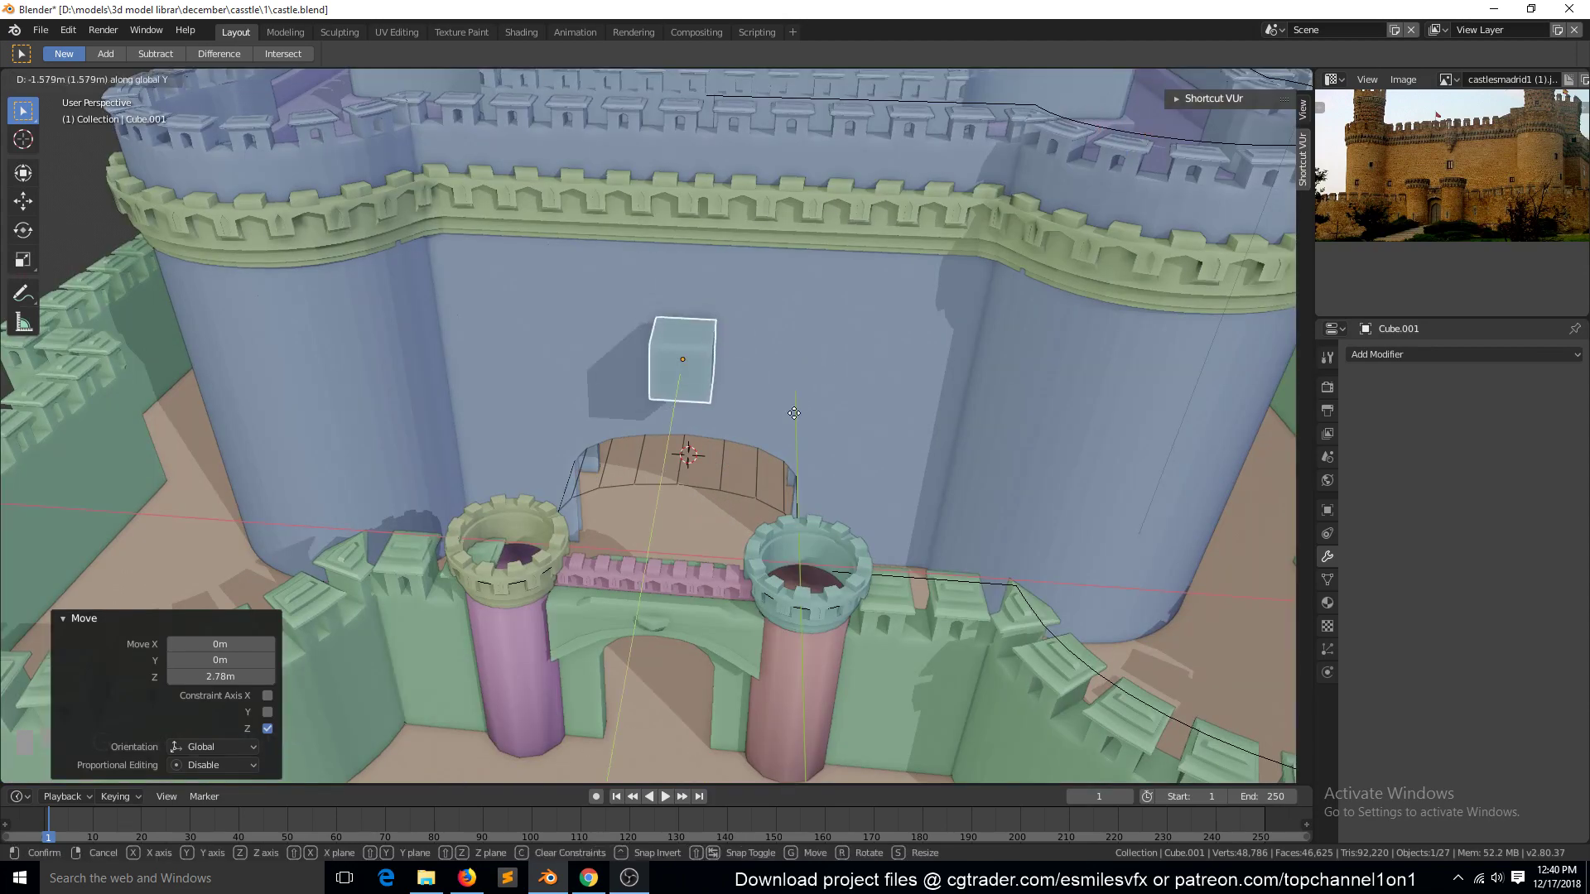
left_click_drag(705, 427, 595, 448)
left_click(691, 413)
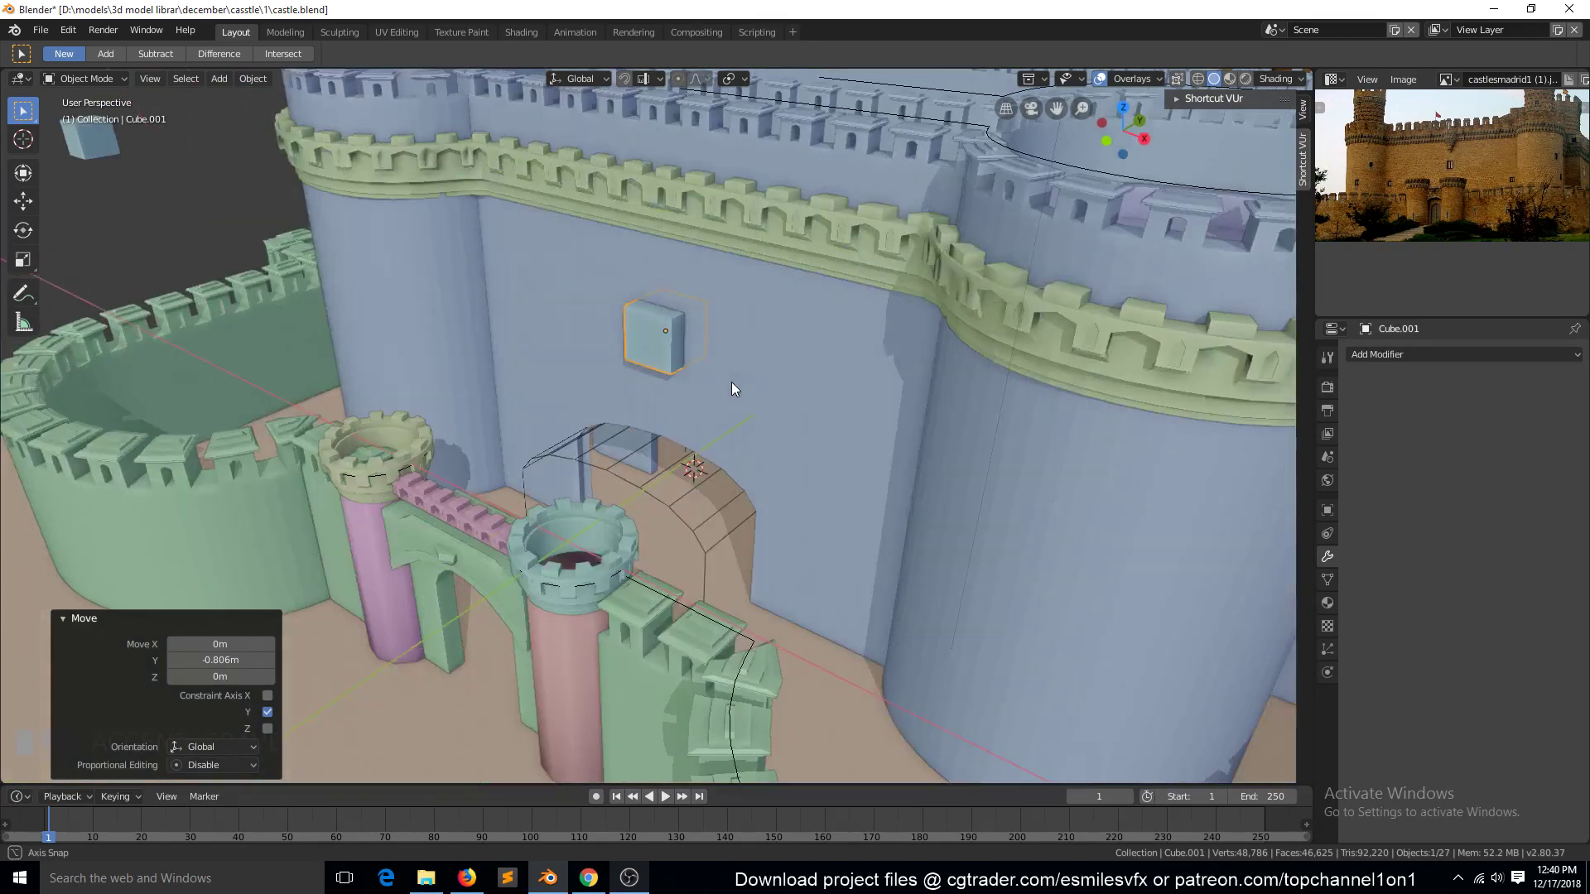
Step: Cut the inner wall with a Boolean Difference using Cube.001, display the cutter as Wire, and save
middle_click(735, 393)
left_click(735, 394)
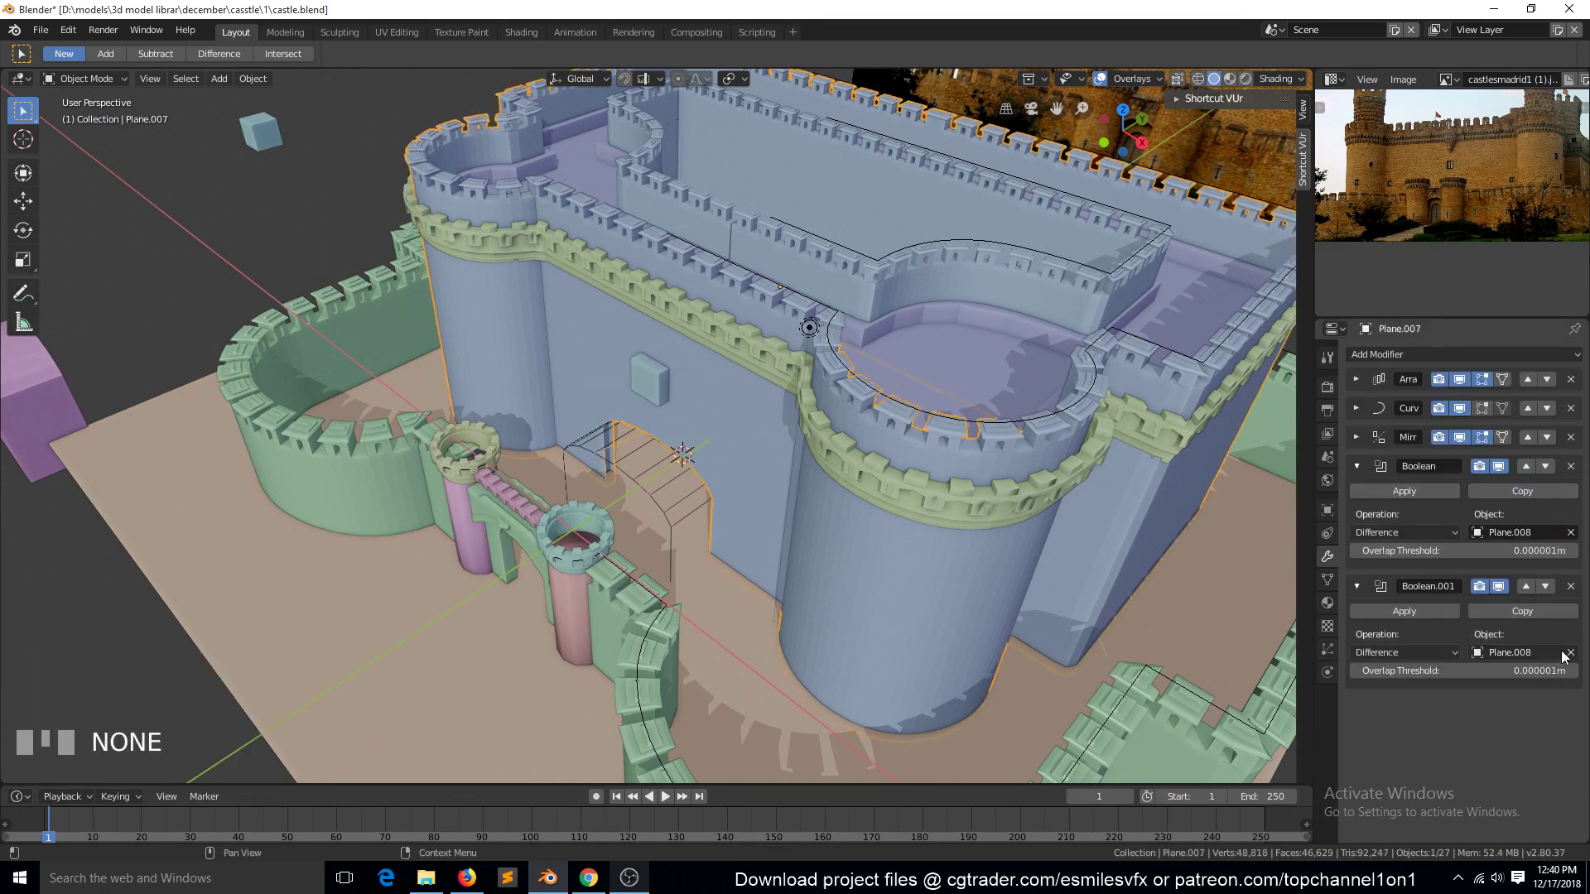
left_click(1570, 662)
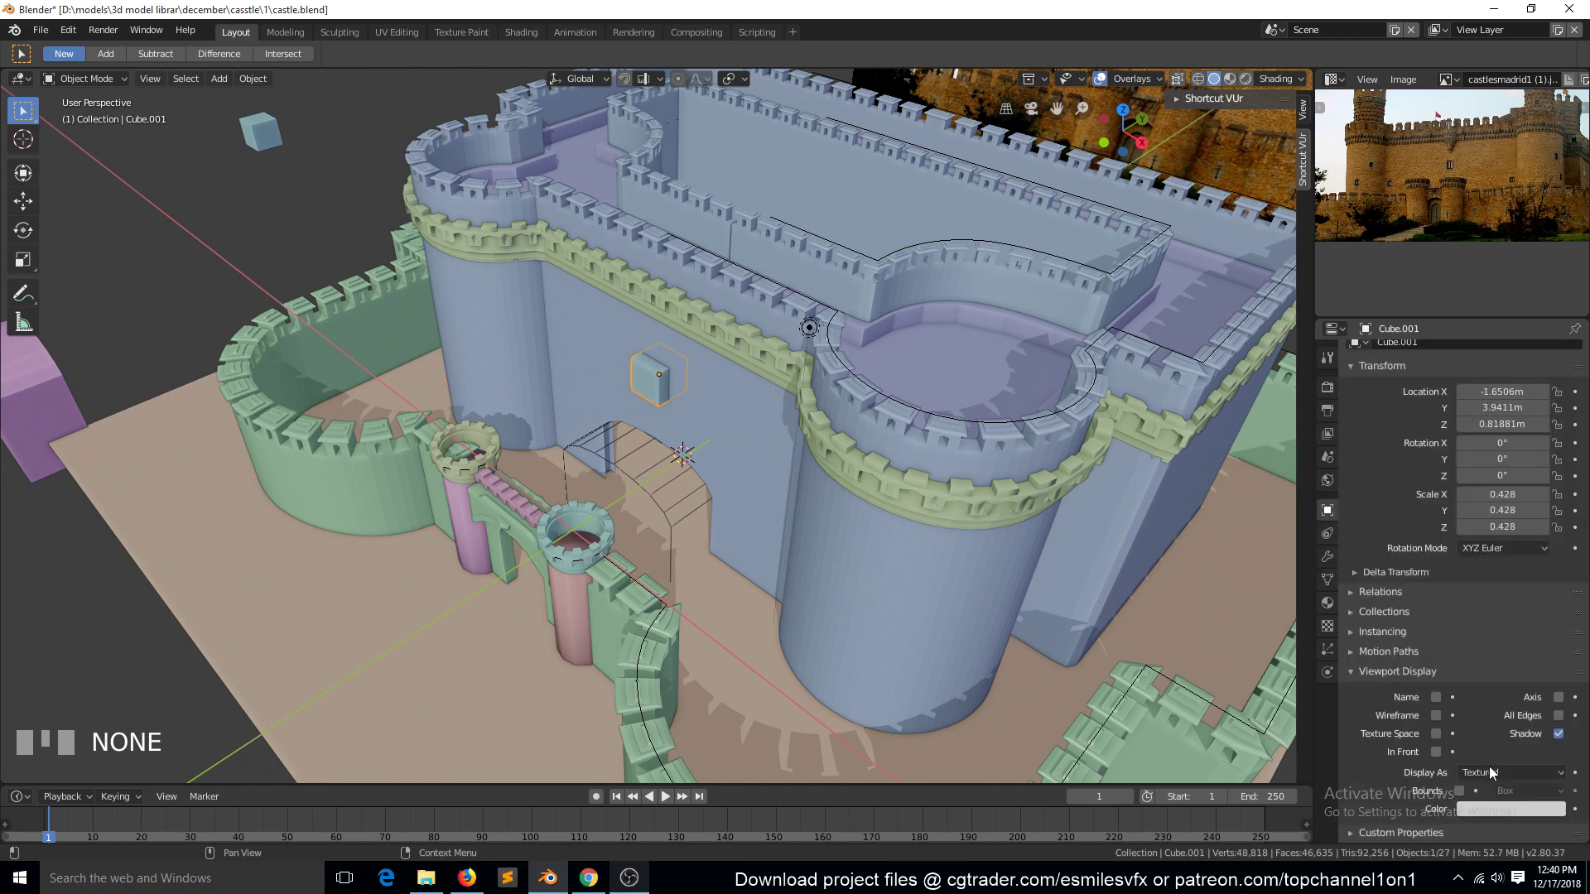
left_click(1037, 586)
key("alt+a")
key("`")
left_click_drag(711, 437, 624, 432)
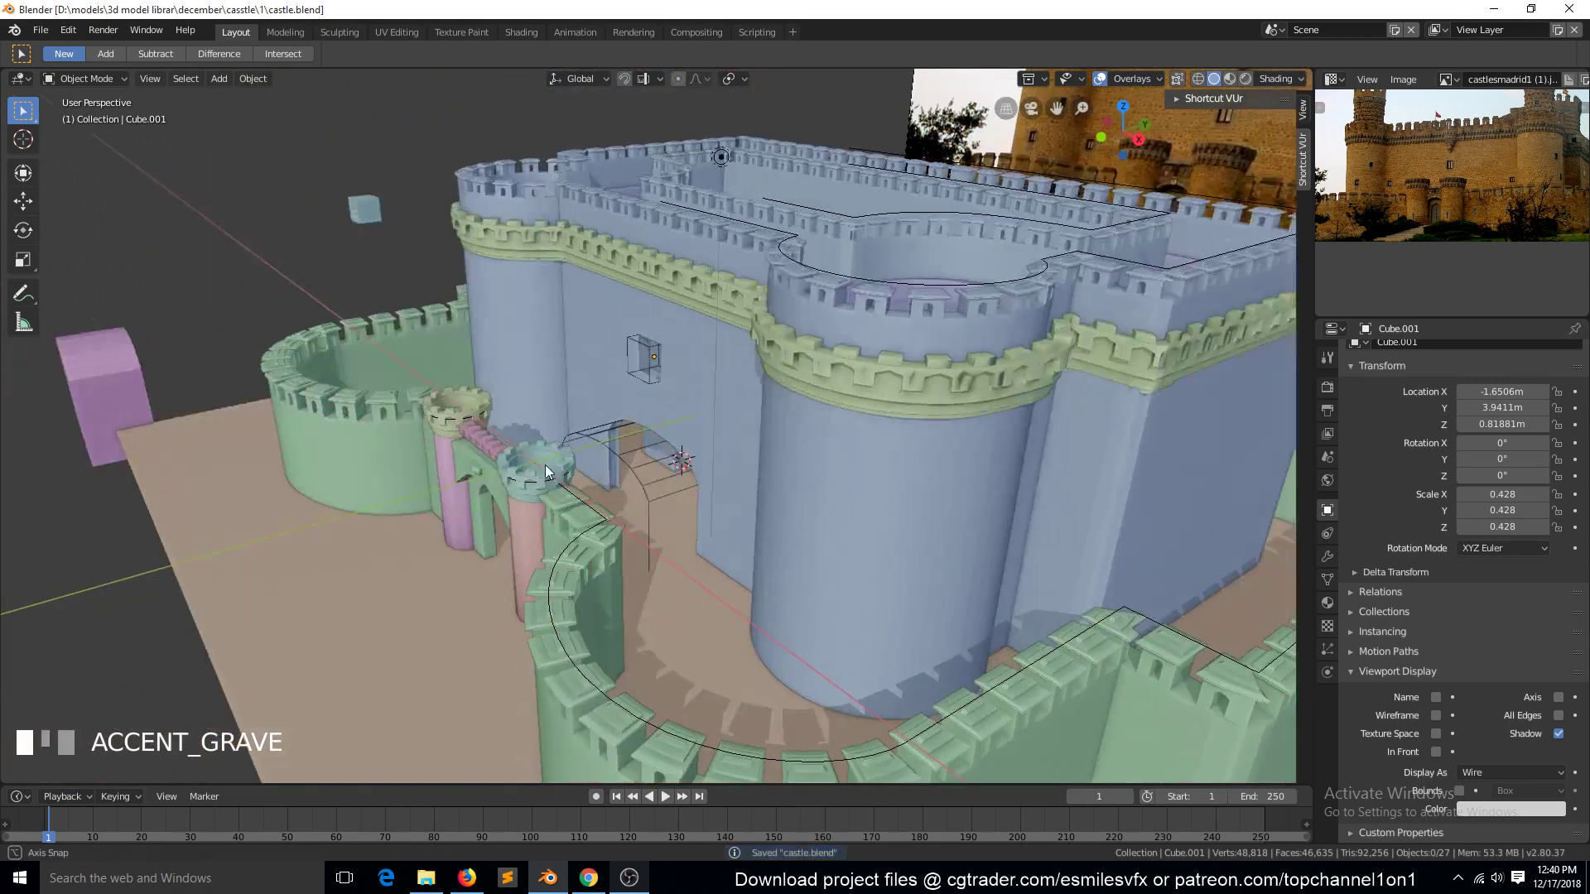
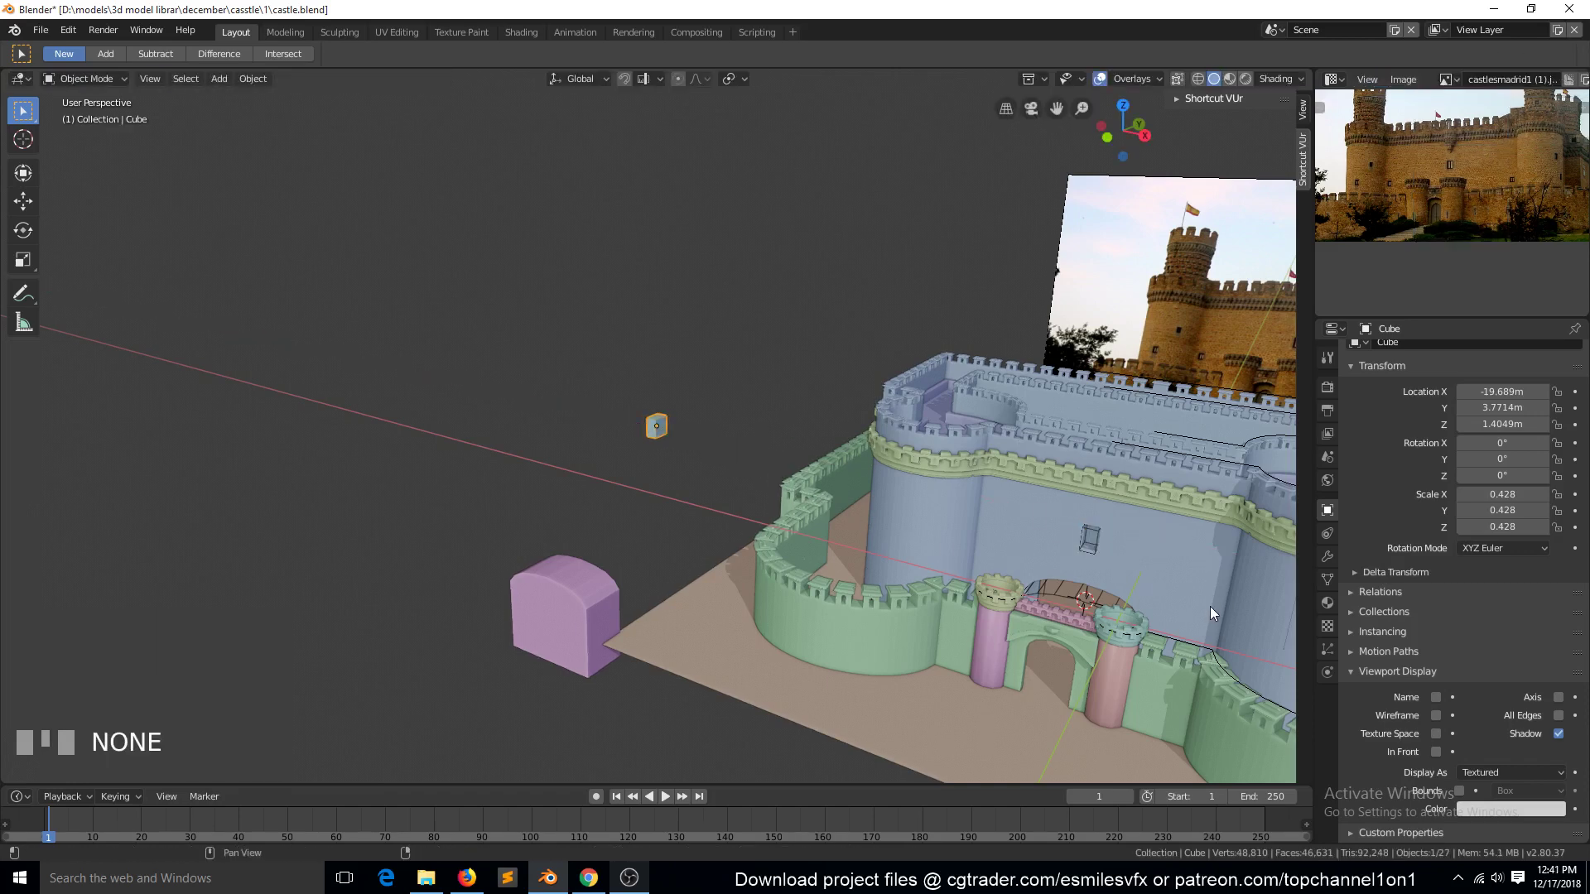
Step: Inside Cube.001's mesh, duplicate the box, move it toward the right tower and widen it along X
key("Tab")
left_click(1105, 544)
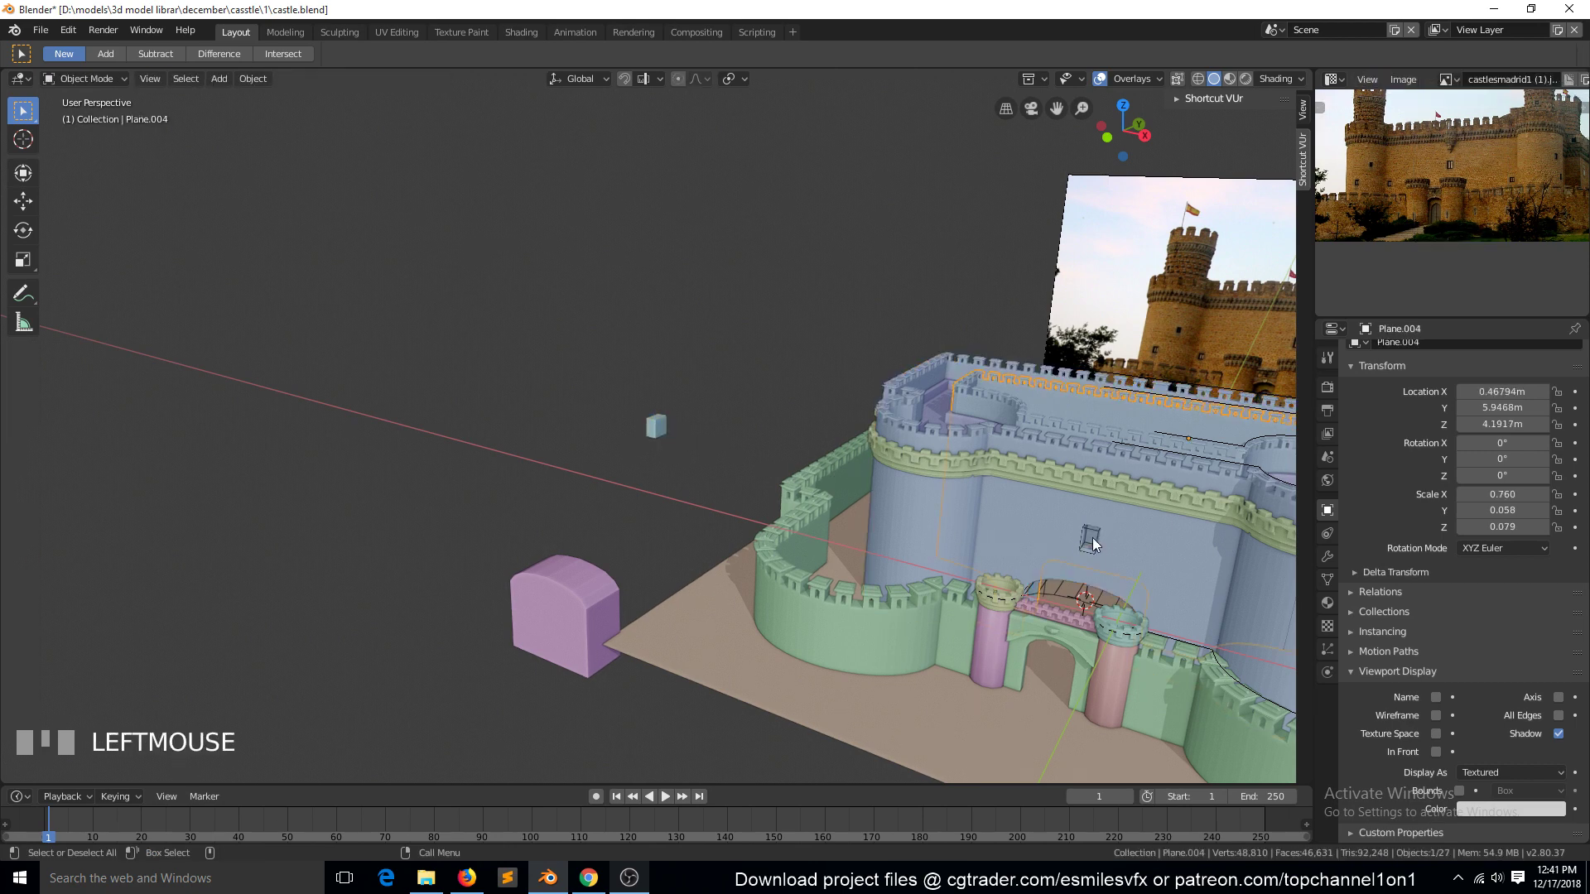
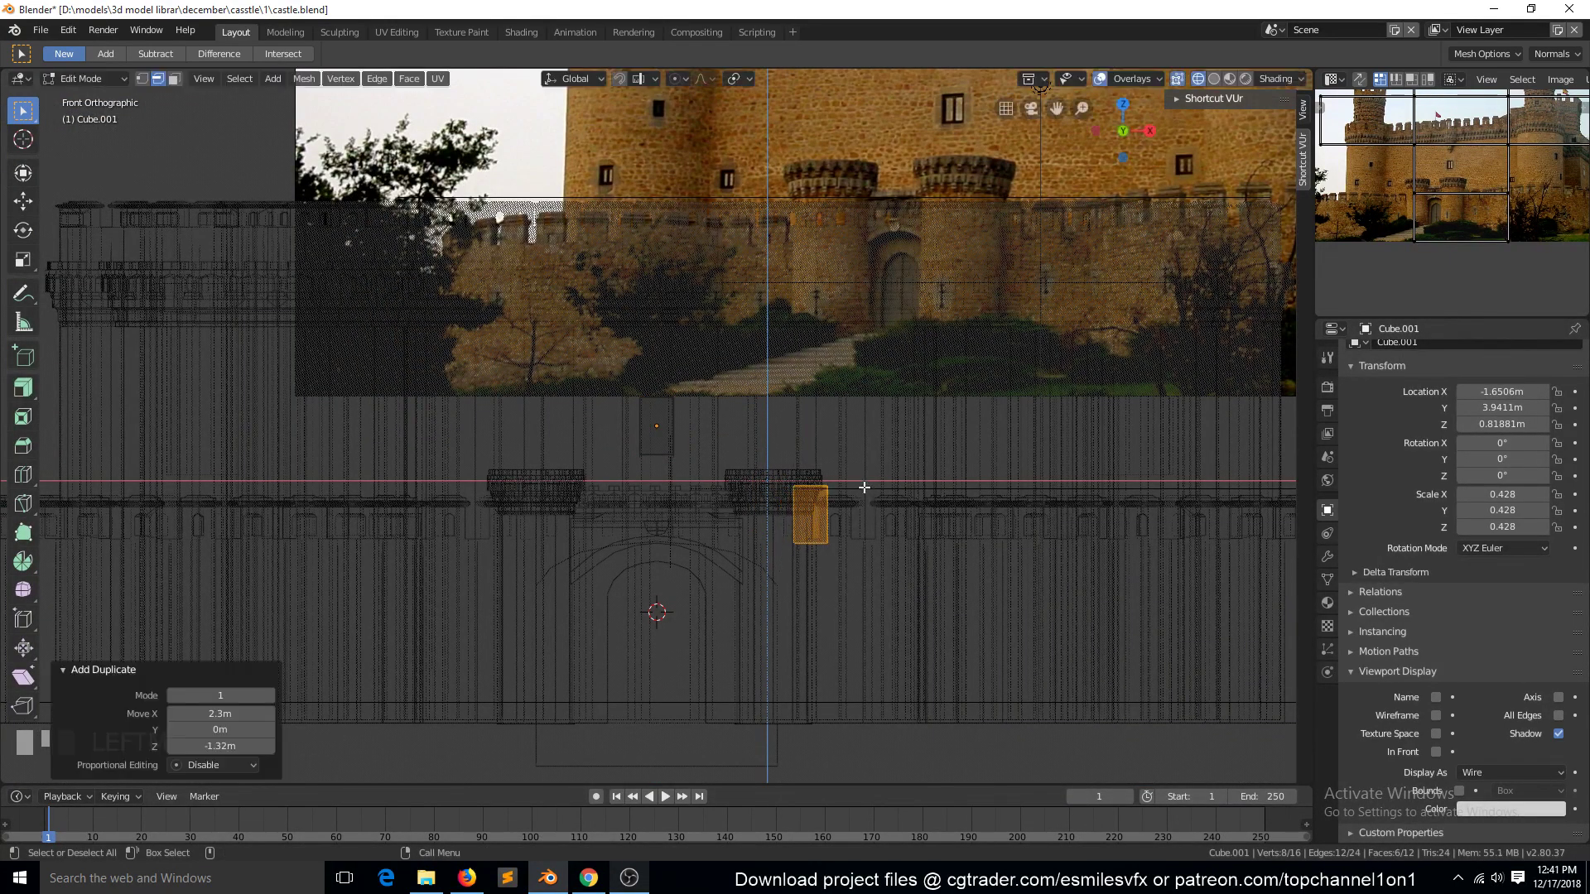
key("`")
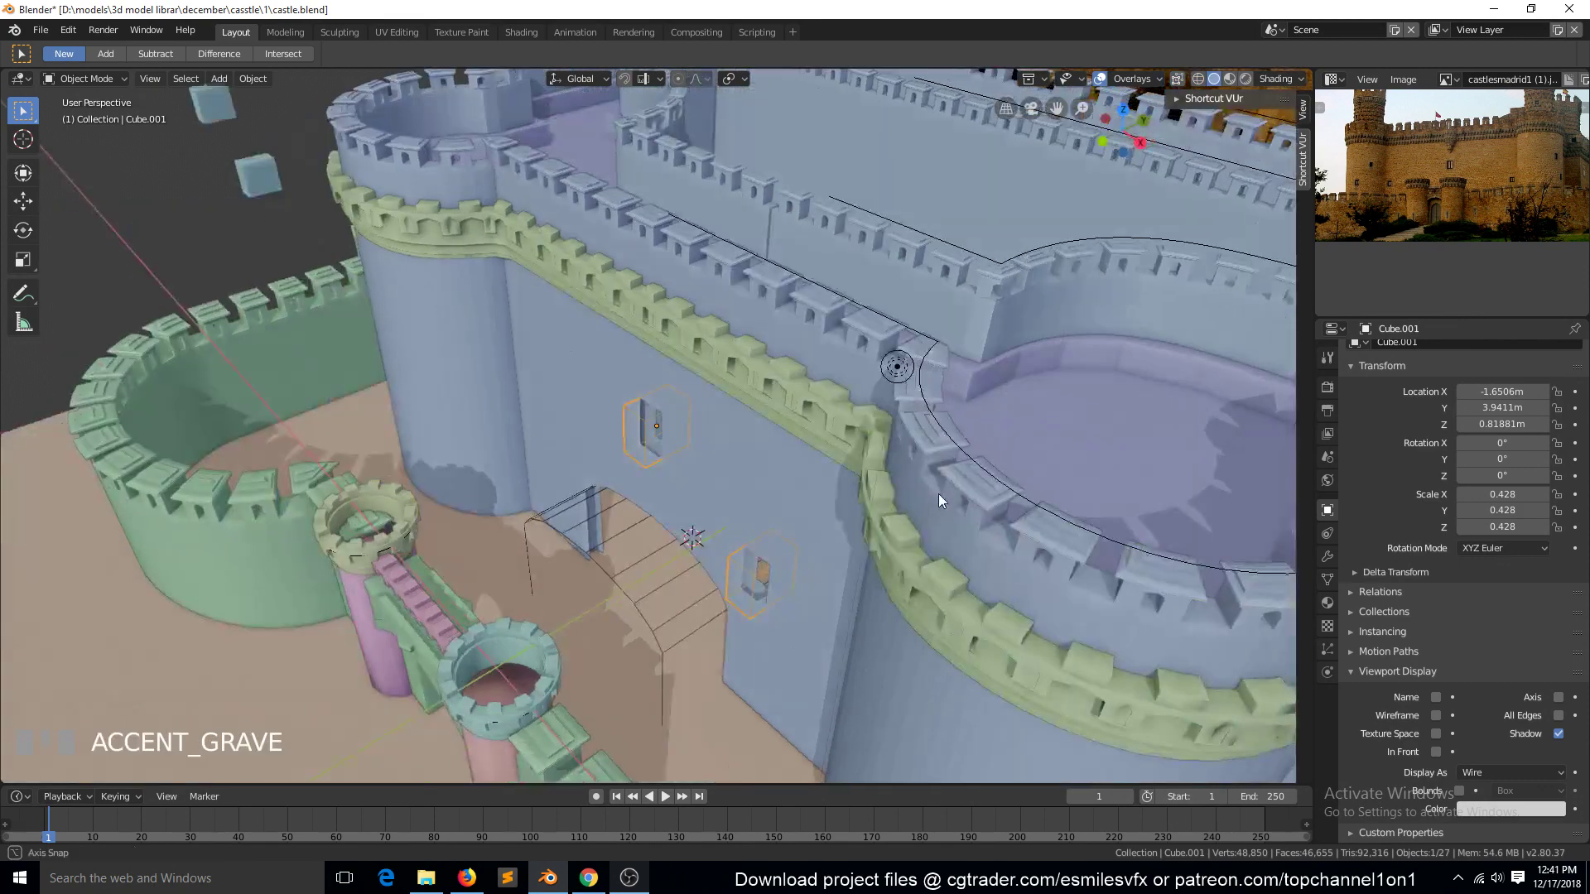
key("s")
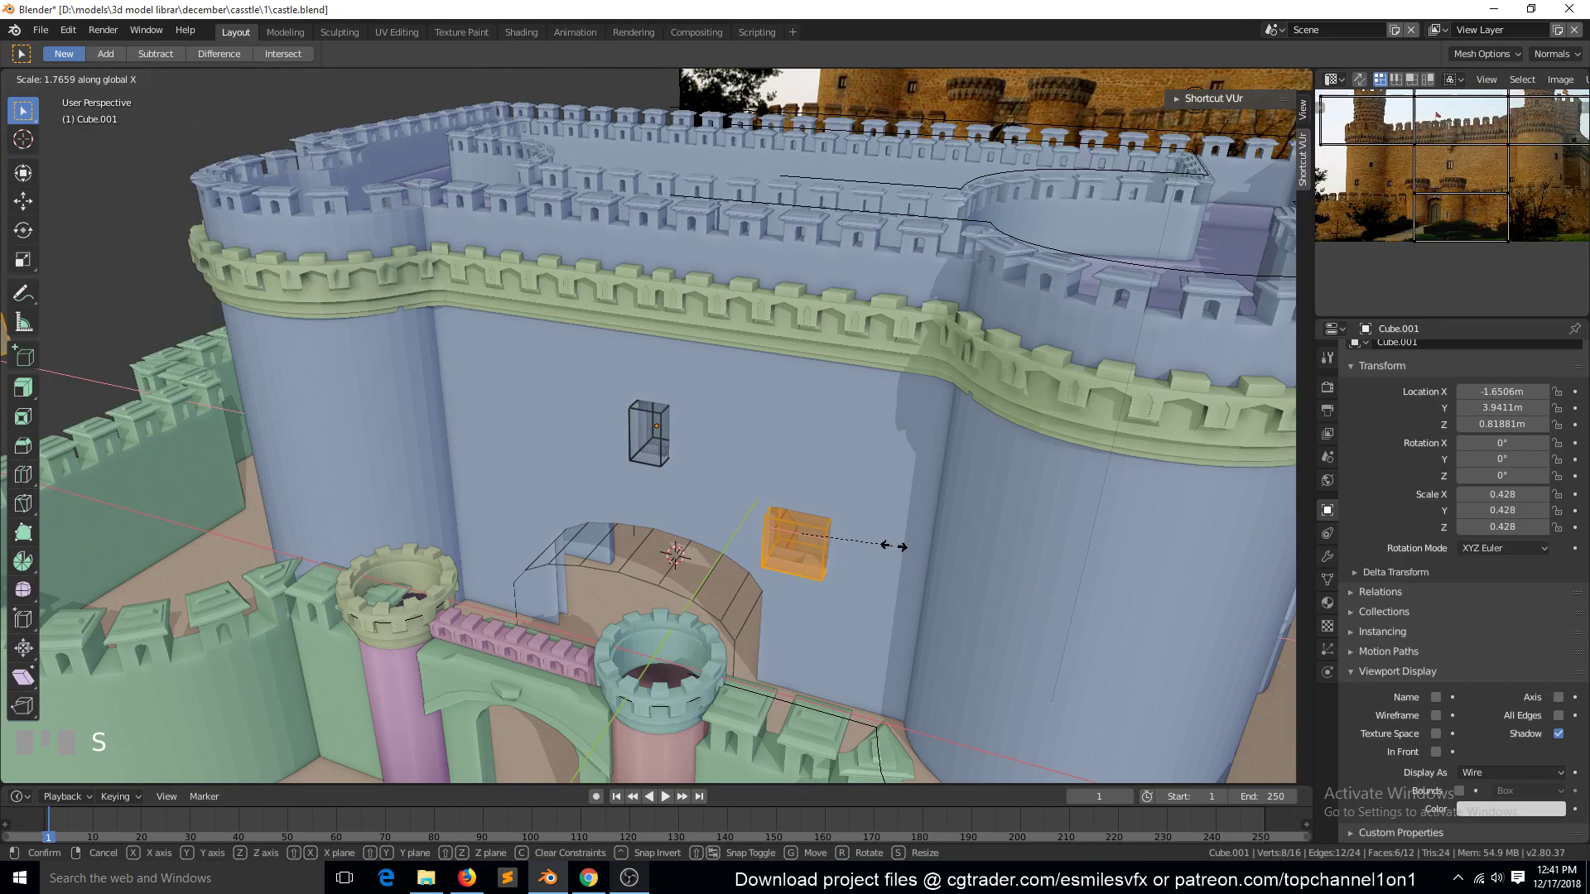
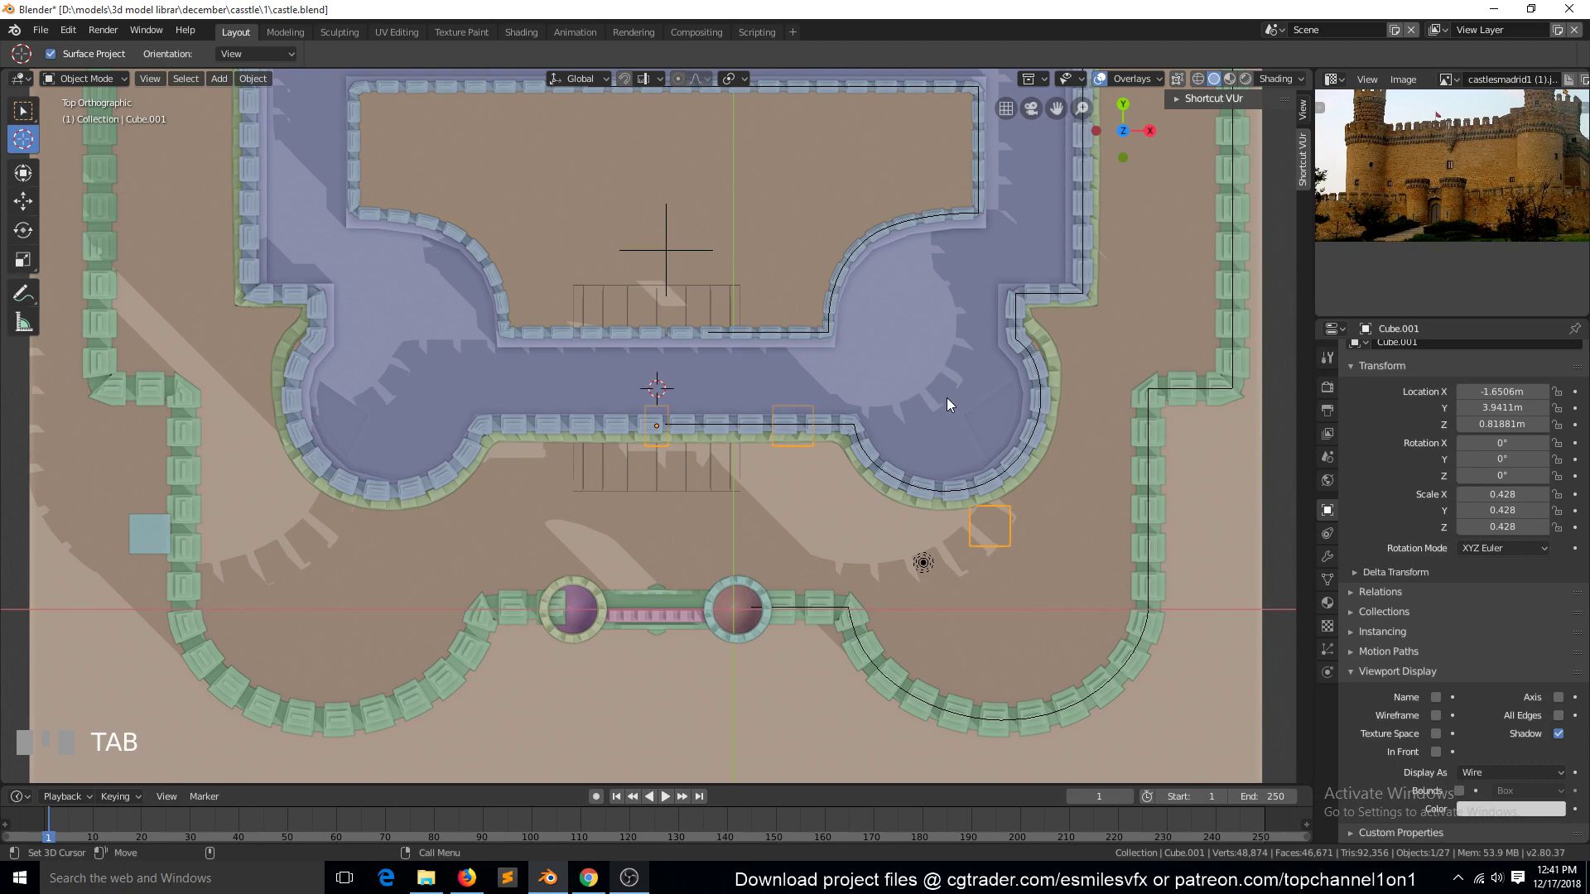
Step: Rotate the duplicated box in top view so it follows the right tower's curved wall
left_click_drag(952, 404, 1031, 515)
key("Tab")
key("r")
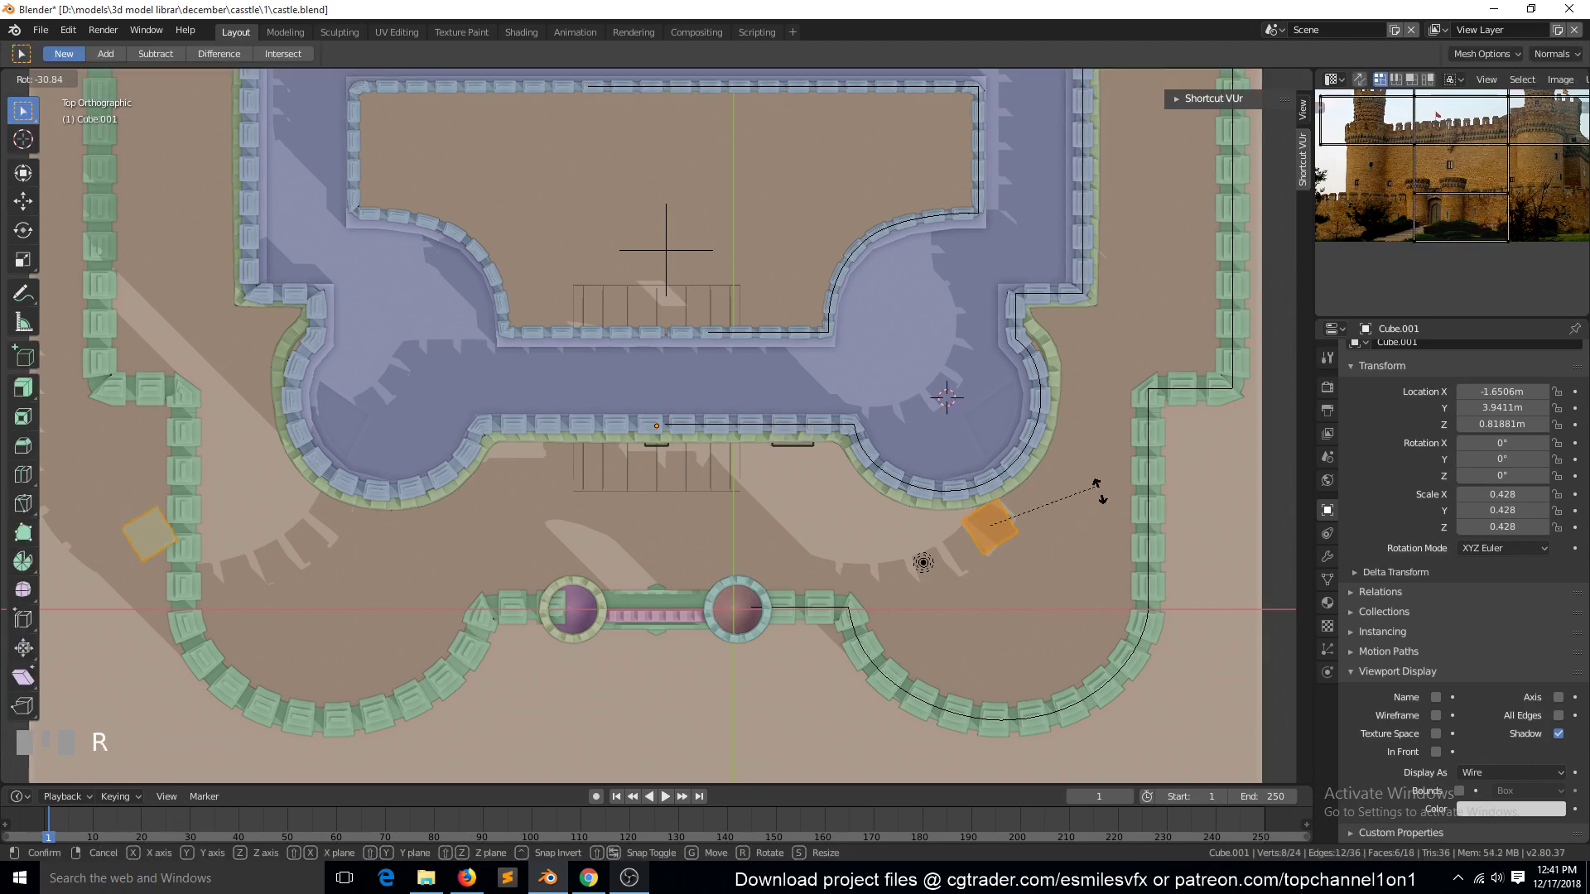
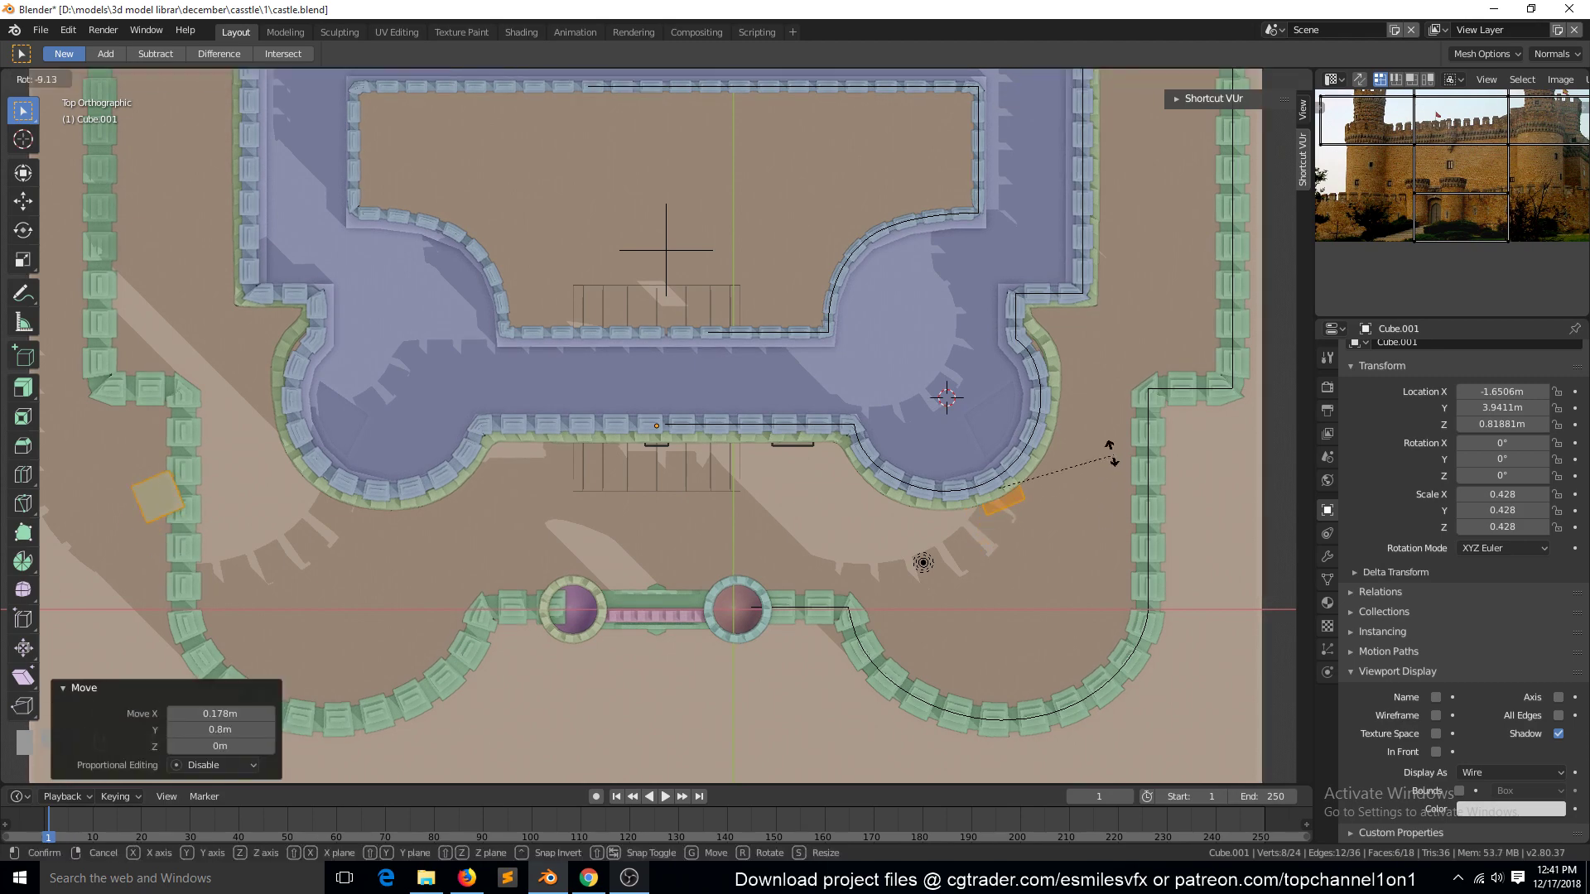
left_click_drag(993, 333, 1120, 585)
key("Right")
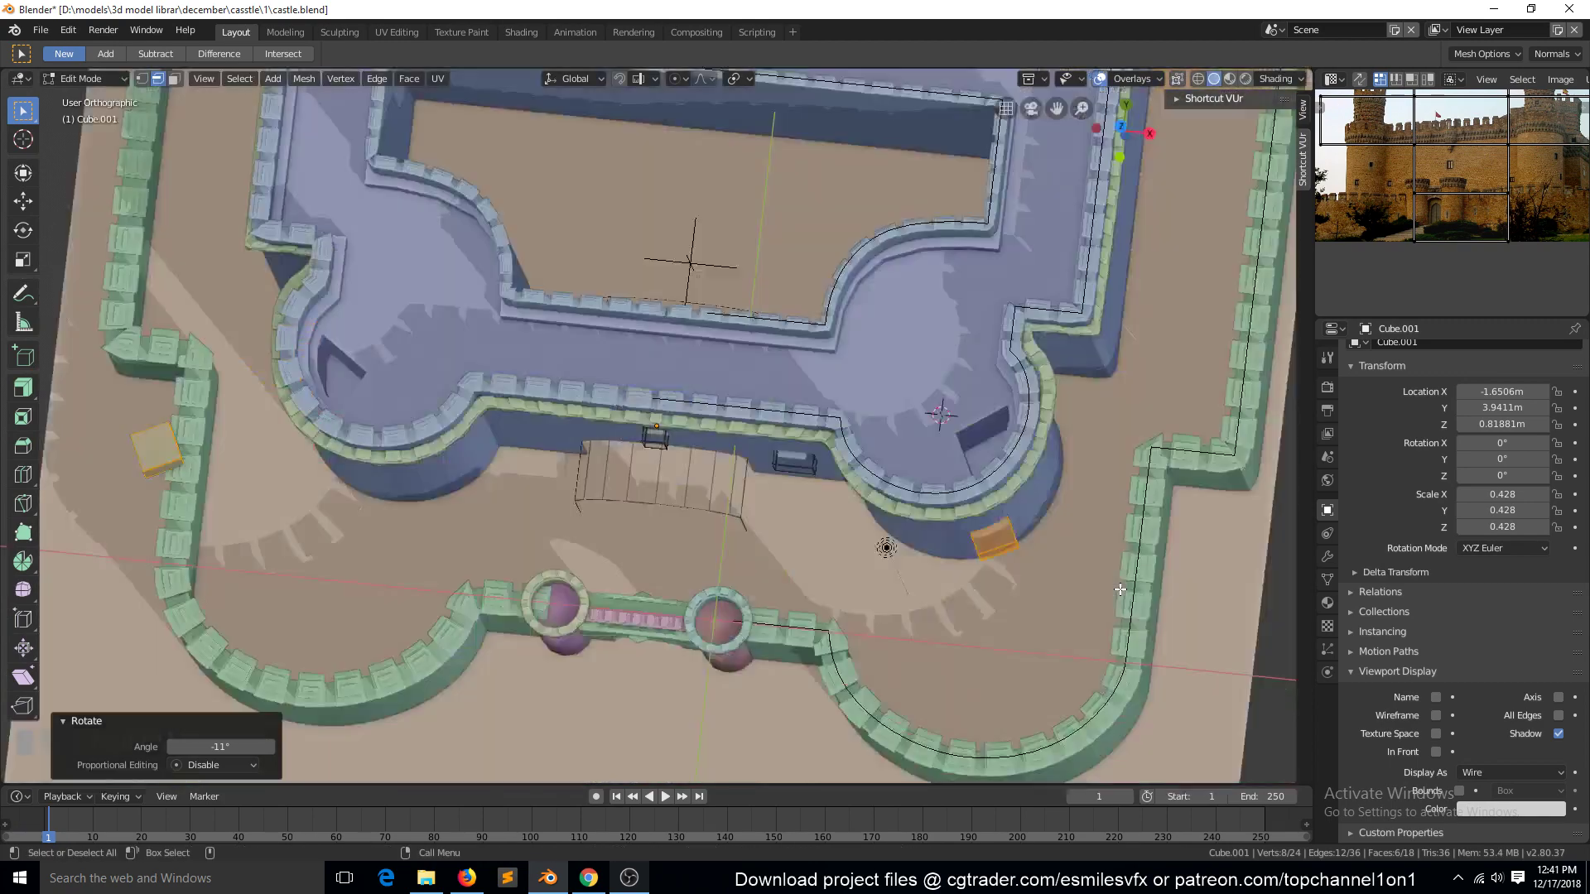
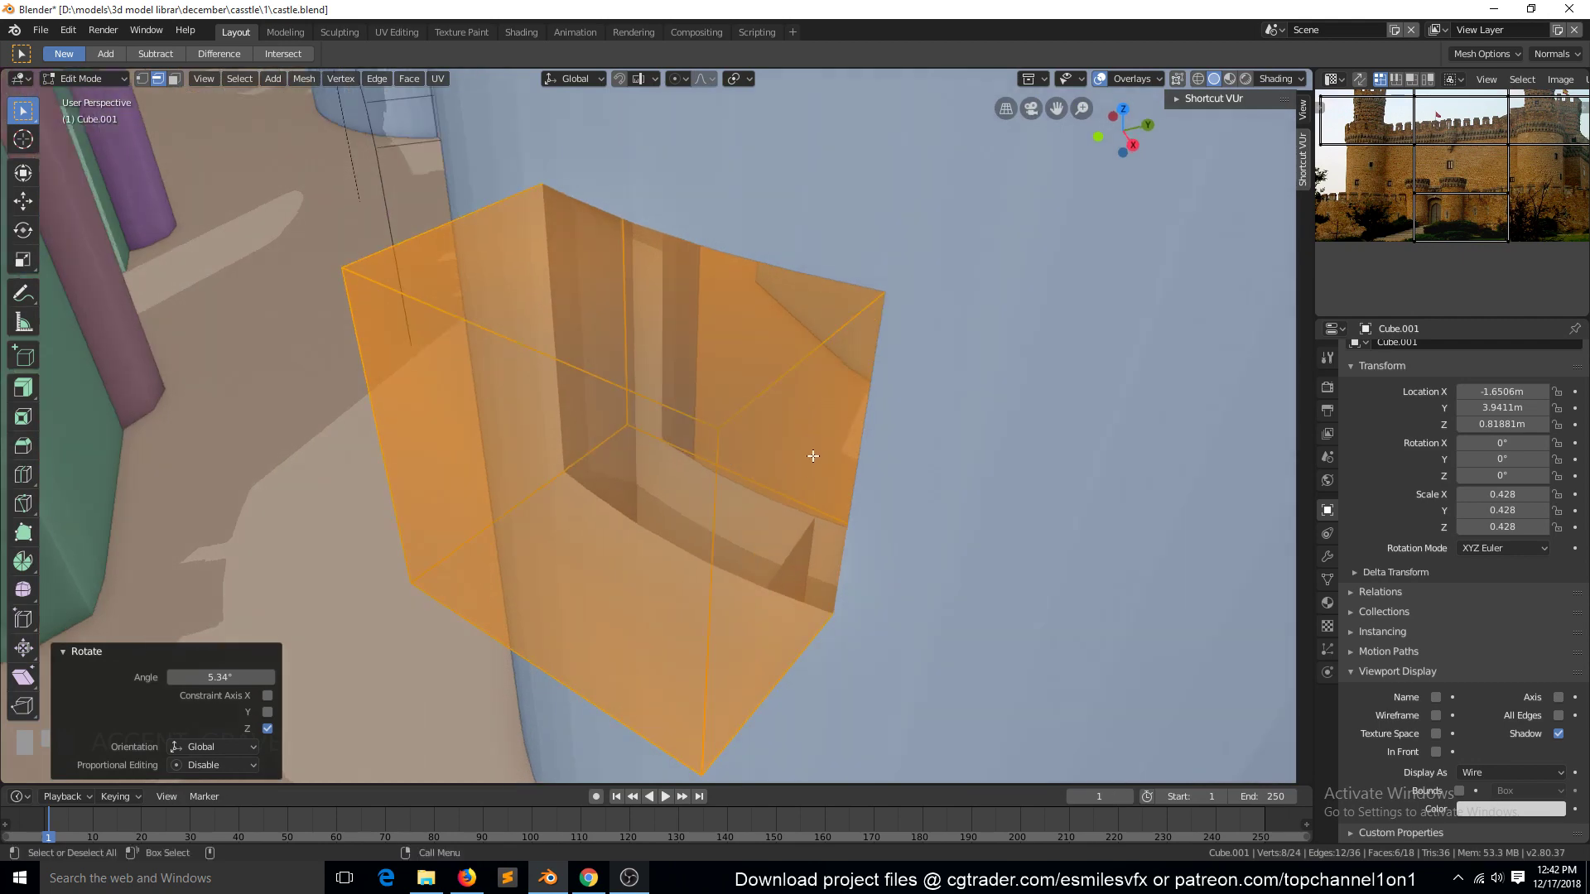
Step: Select the cutter's outer face and set Transform Orientation to Face for moving along its normal
key("3")
left_click(809, 468)
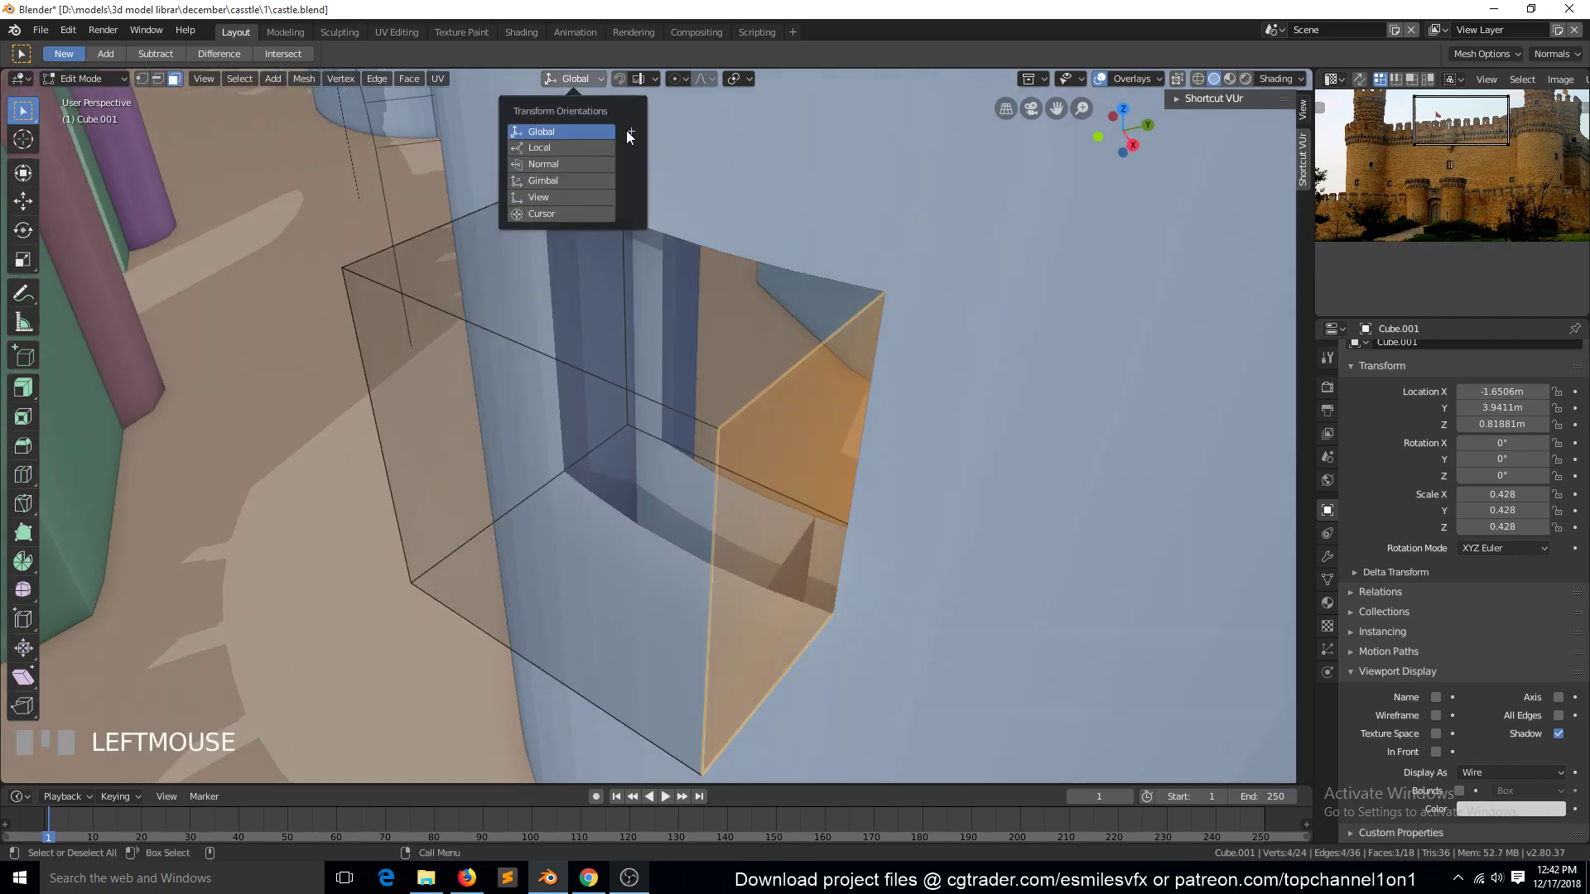
left_click_drag(637, 136, 191, 296)
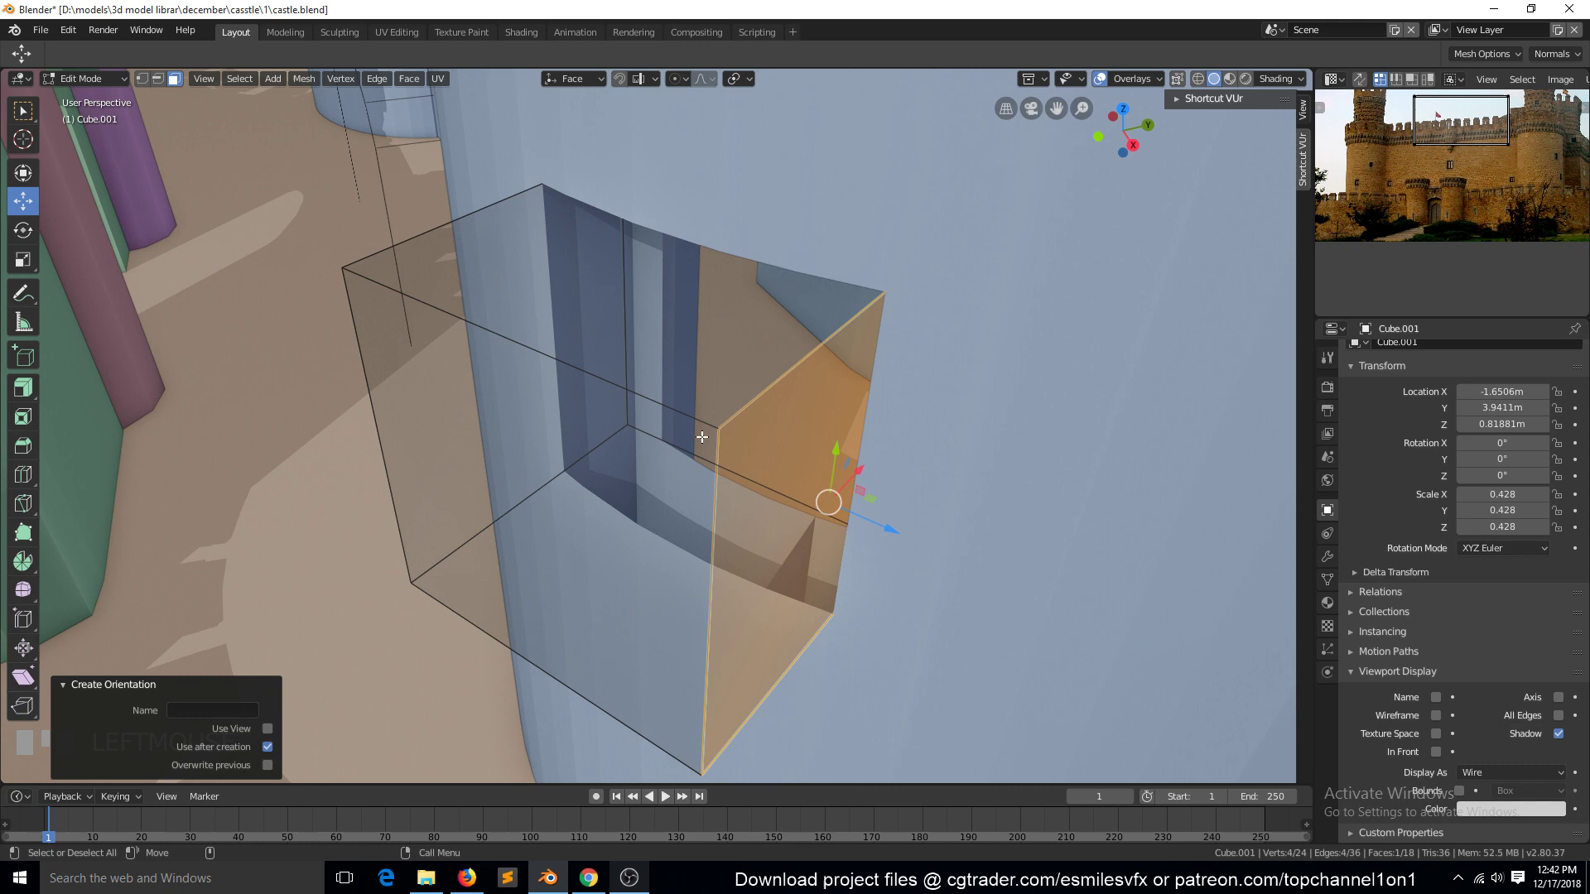
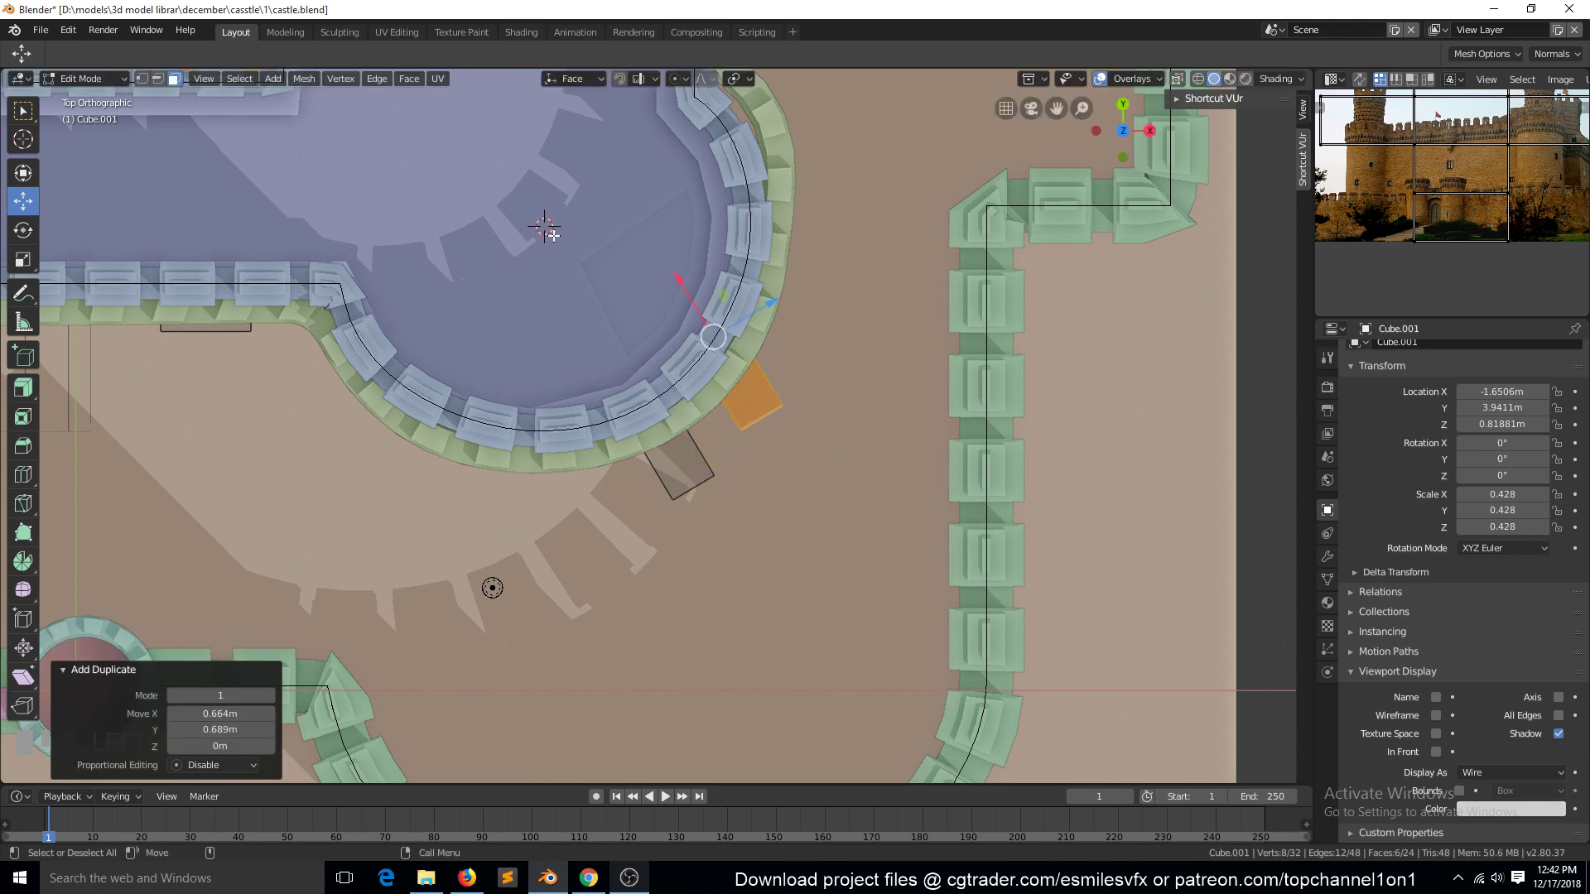
Step: Undo the extra duplicate, then rotate the tower window box around the tower centre into line
key("ctrl+z")
key("r")
right_click(801, 480)
key("shift+d")
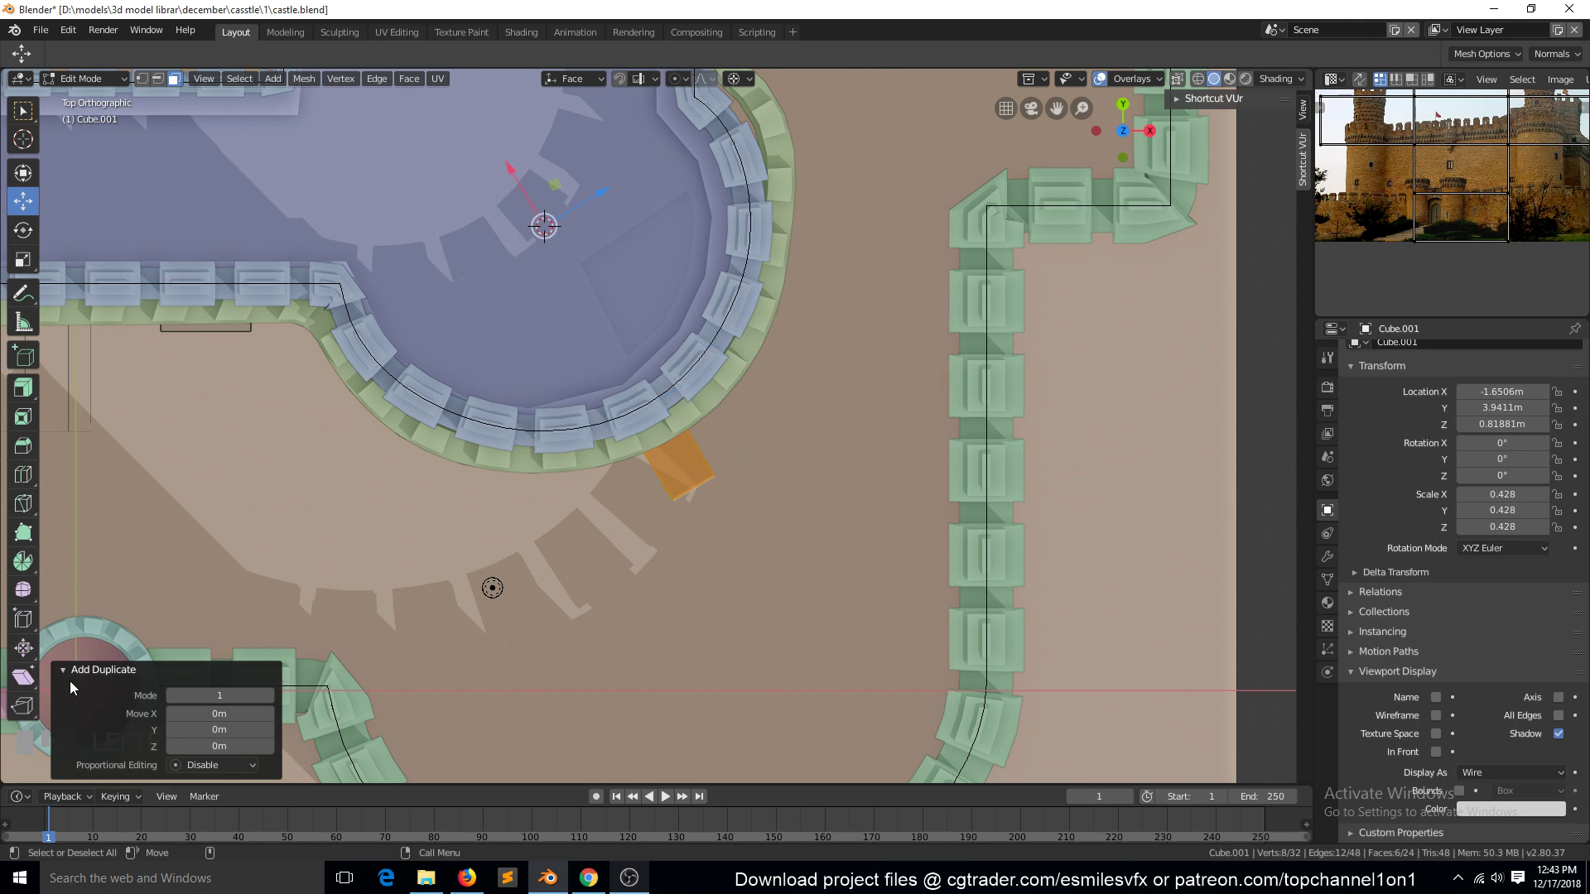
left_click(65, 674)
key("r")
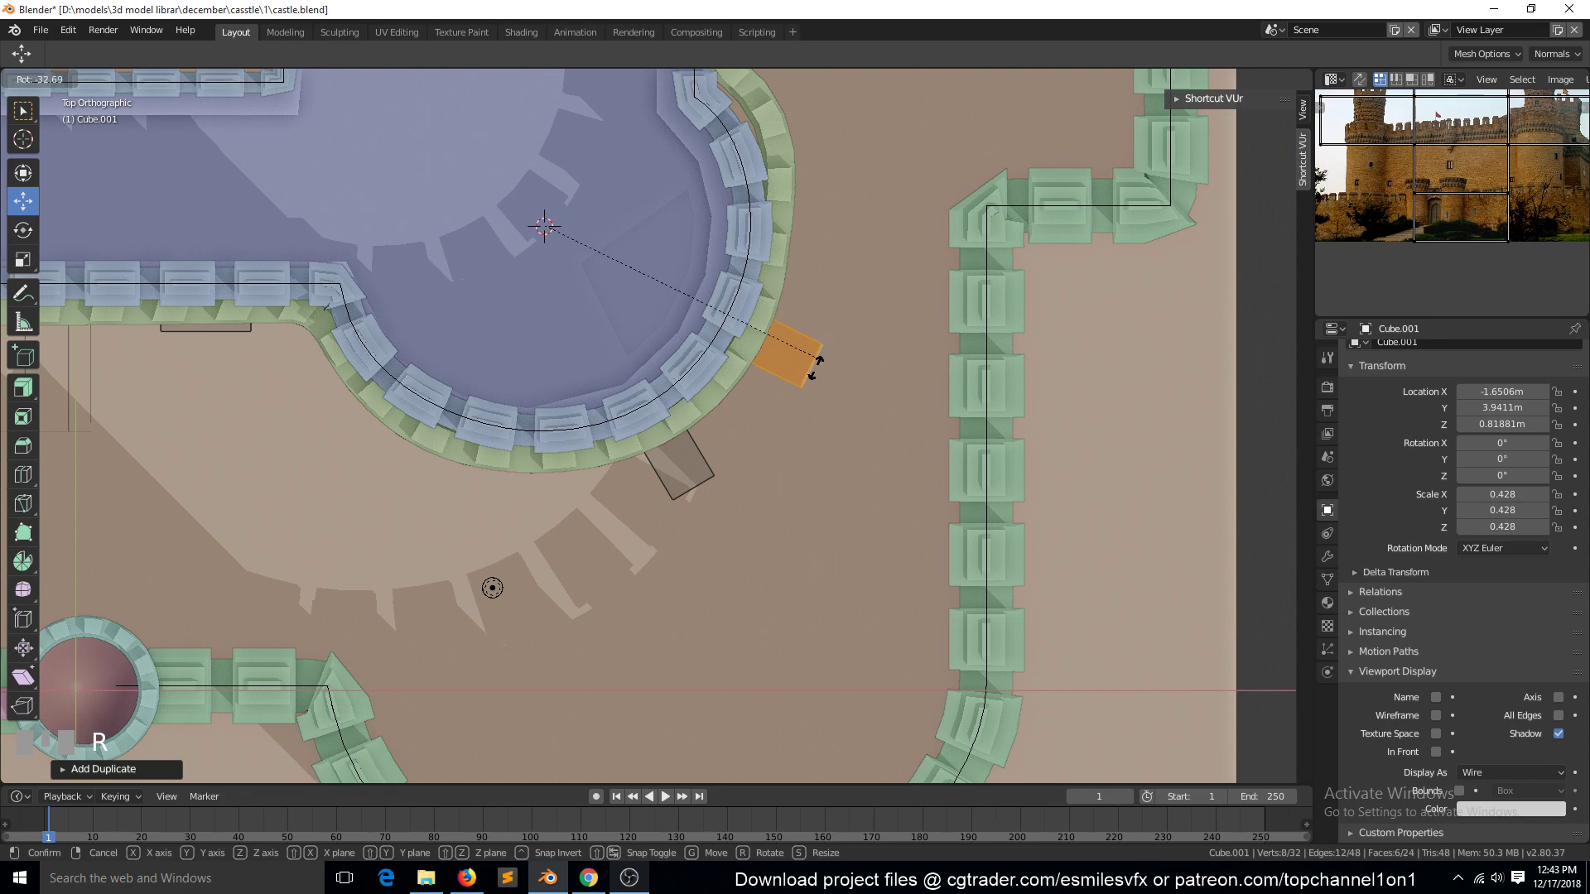
left_click(813, 363)
Step: Raise the tower cutter along Z into place, save, and leave Edit Mode
key("`")
key("g")
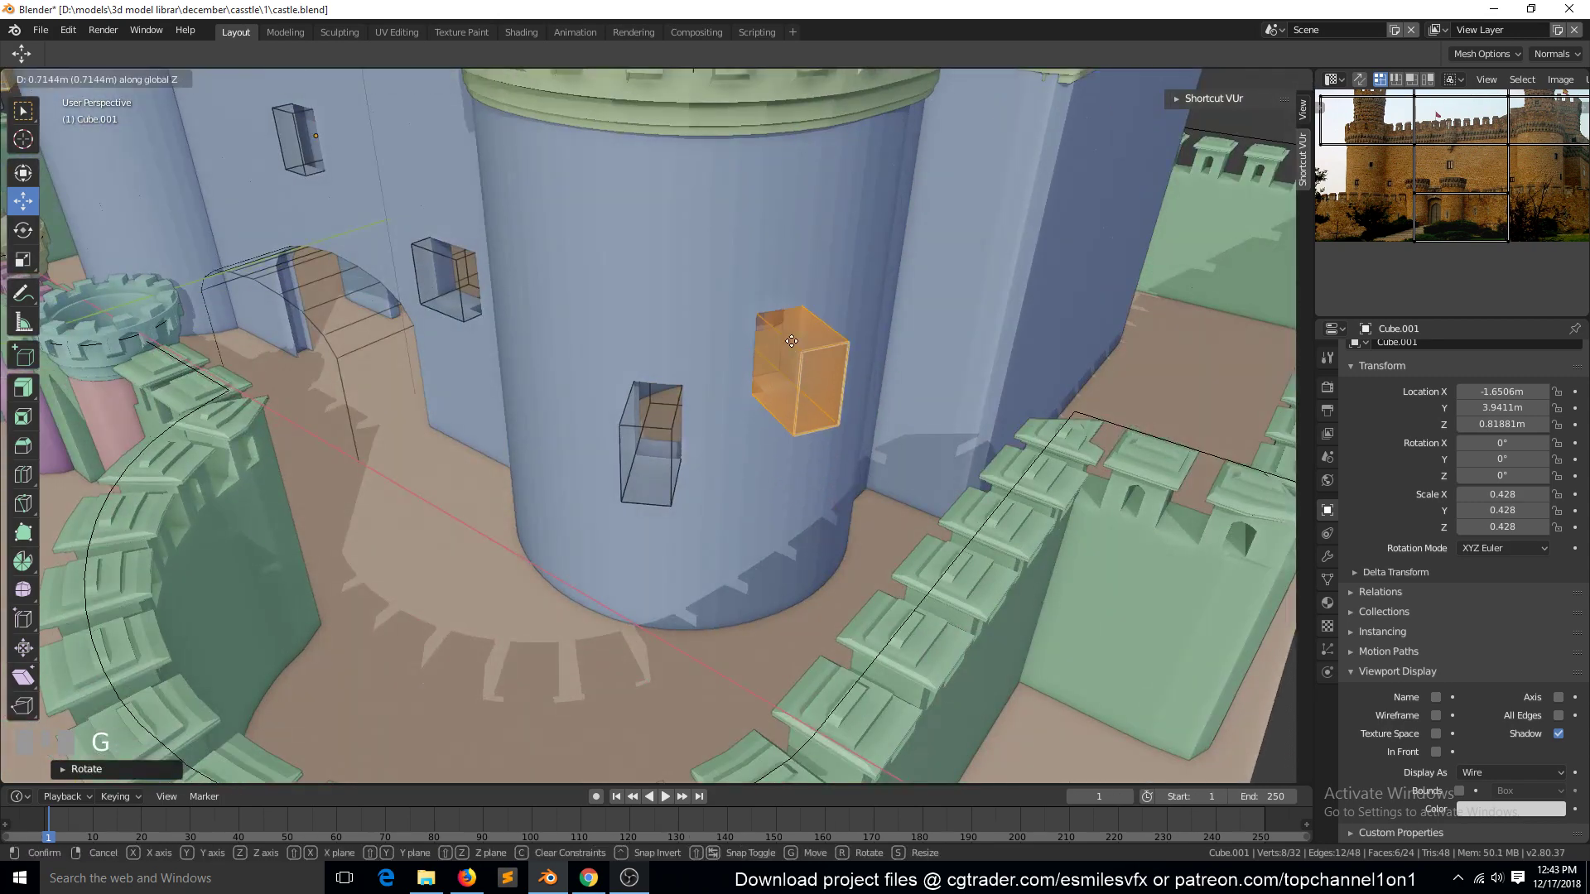
left_click(796, 293)
scroll("down", 3)
key("alt+a")
key("`")
scroll("down", 3)
key("`")
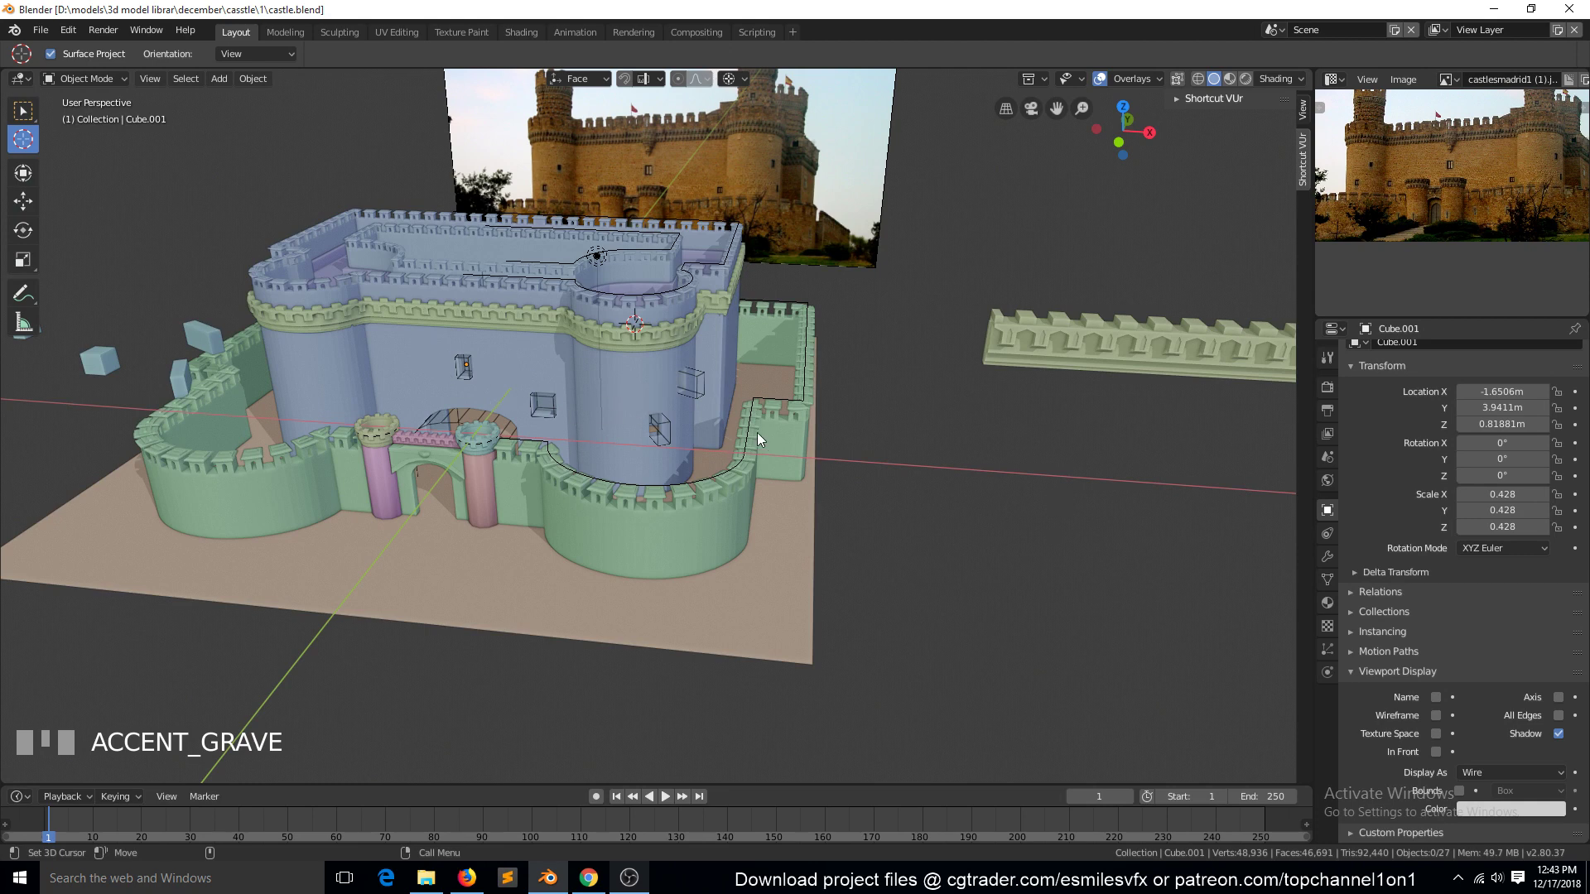
Step: Zoom out and select the keep's wall trim object
scroll("down", 3)
left_click(309, 385)
left_click(327, 395)
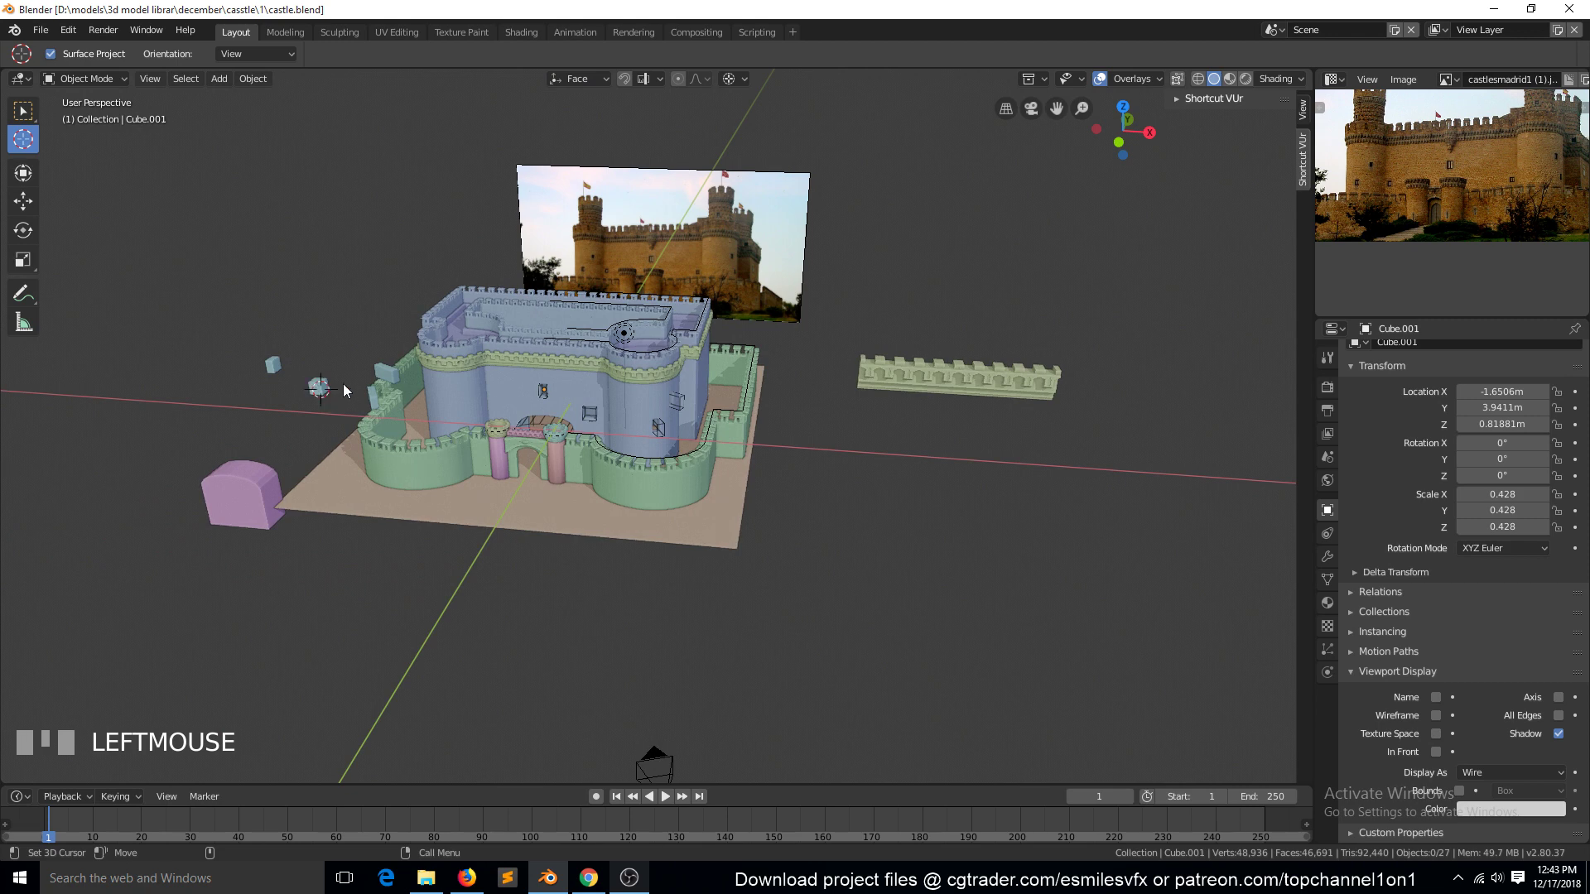
scroll("up", 3)
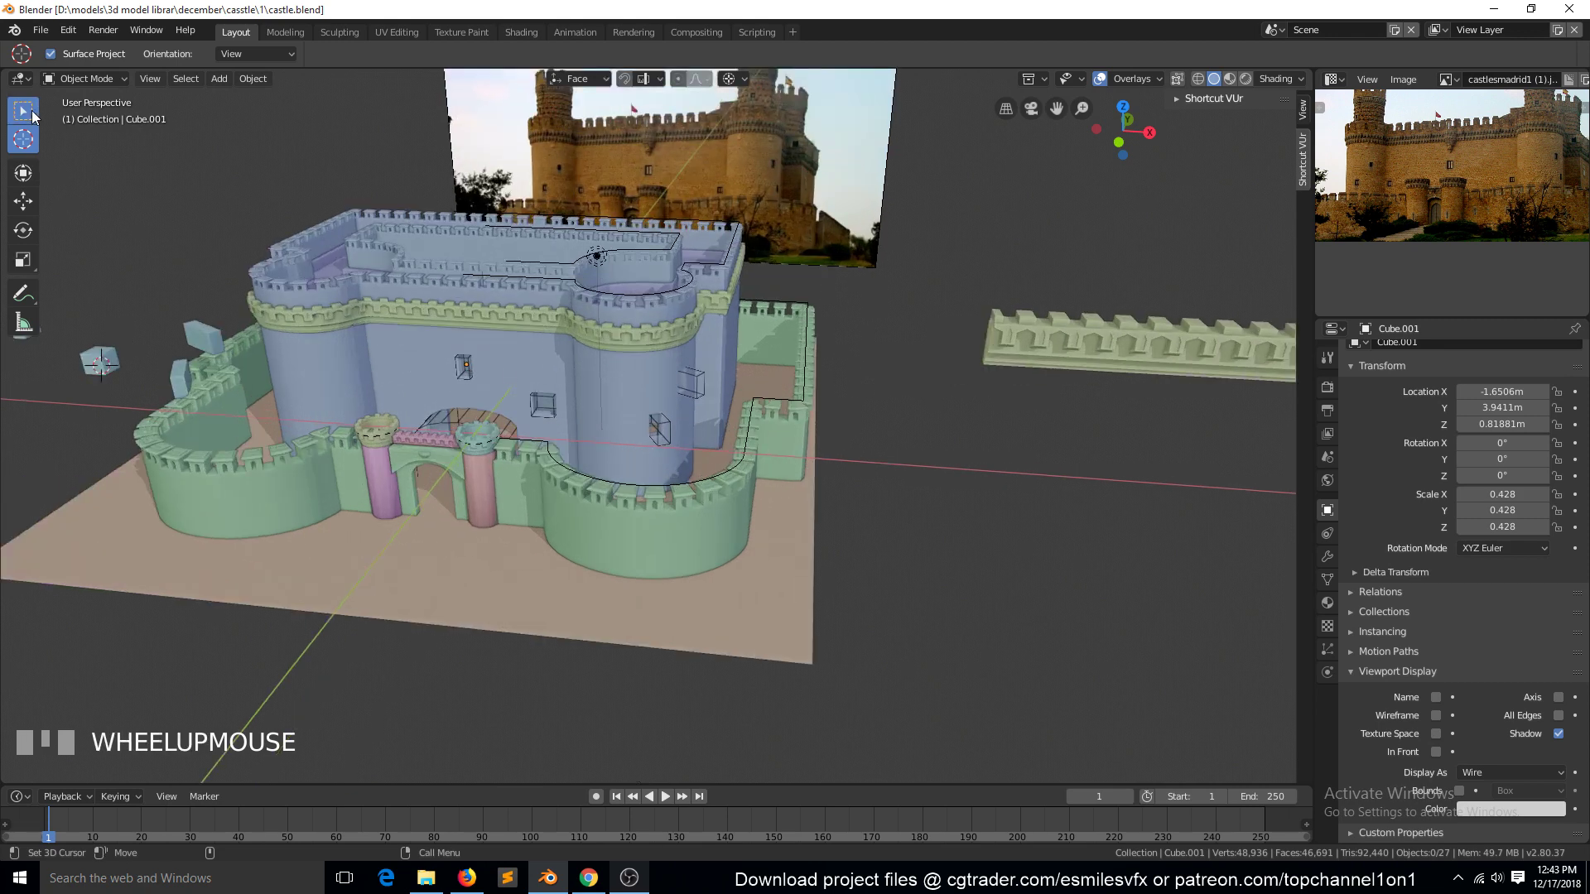
Step: Add a Mirror modifier across X to the Cube.001 window cutter object
left_click_drag(621, 498, 675, 425)
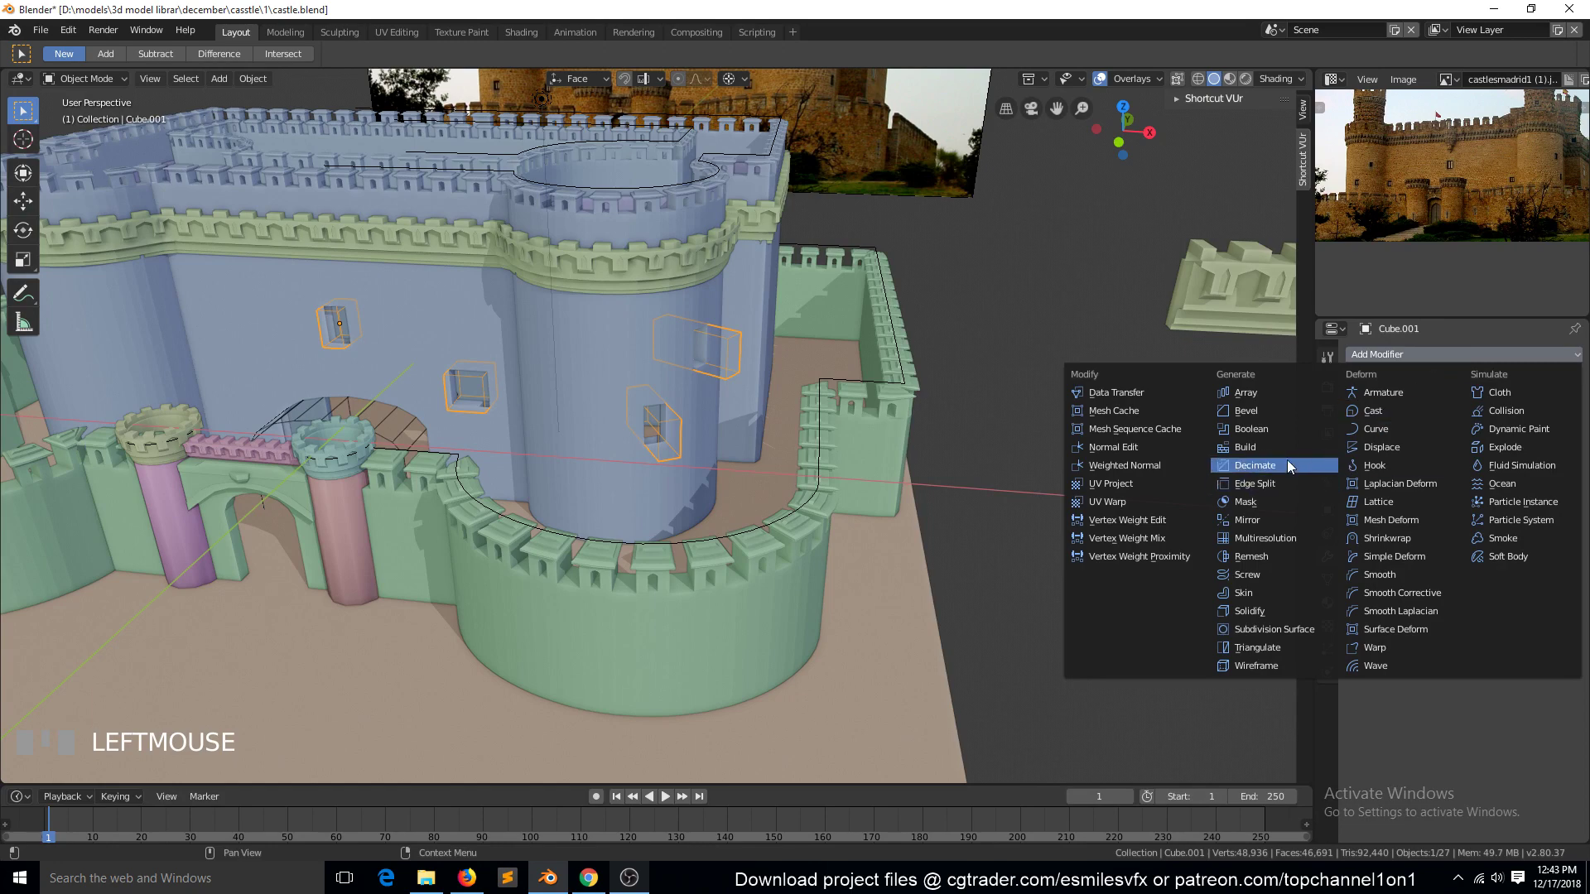
left_click_drag(1285, 523, 688, 265)
scroll("down", 3)
key("`")
key("KP_Decimal")
scroll("up", 3)
key("`")
Step: In Edit Mode move and scale the linked cutter box along Y, then return transforms to world axes
key("Tab")
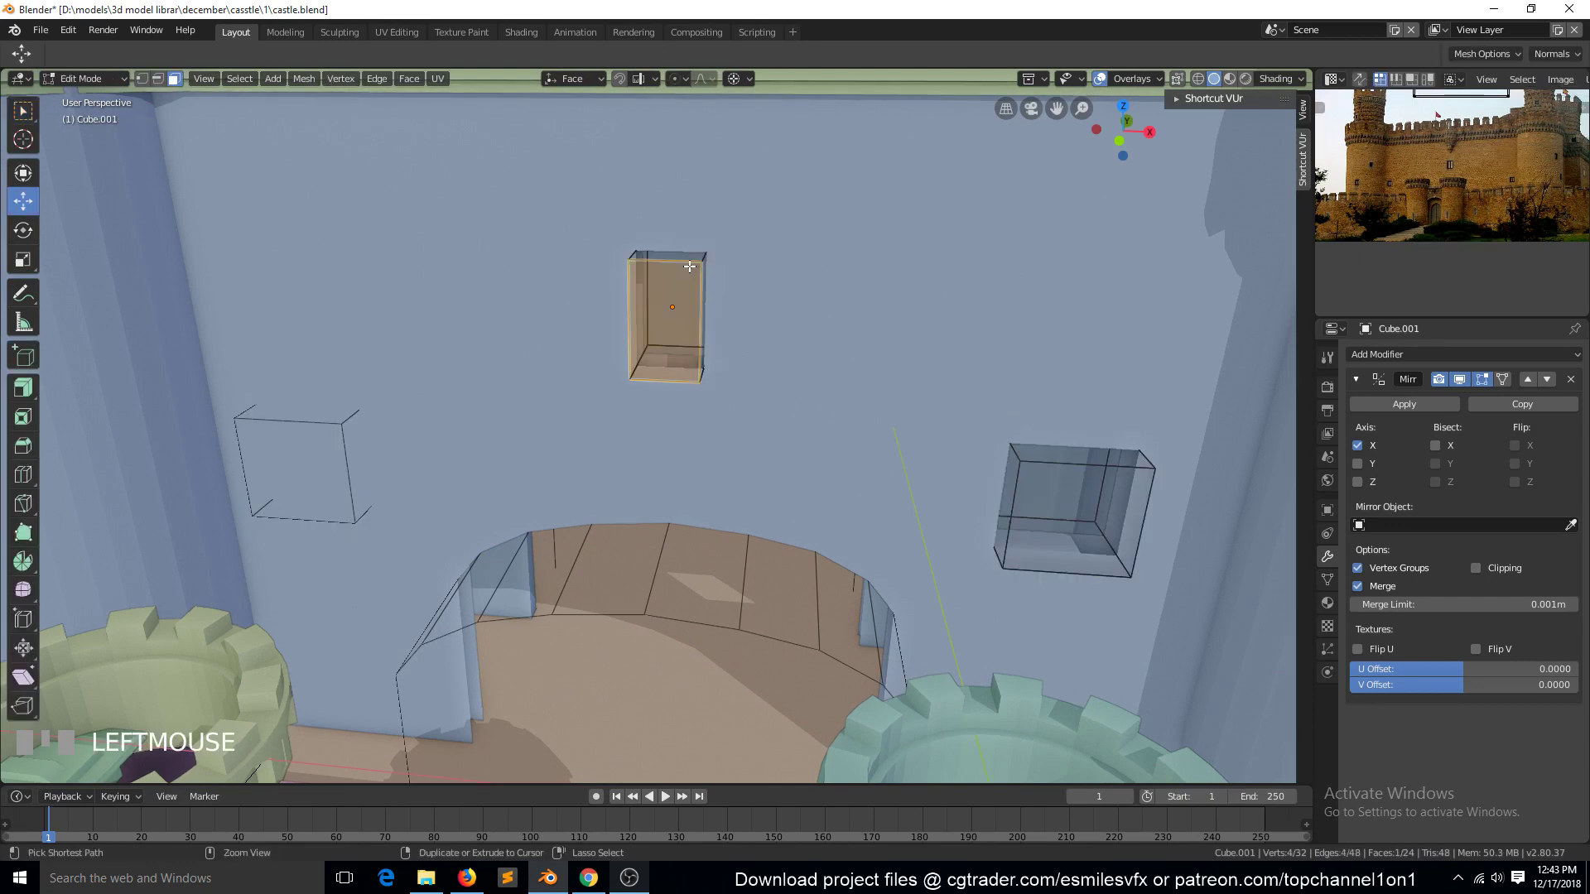
key("ctrl+l")
key("g")
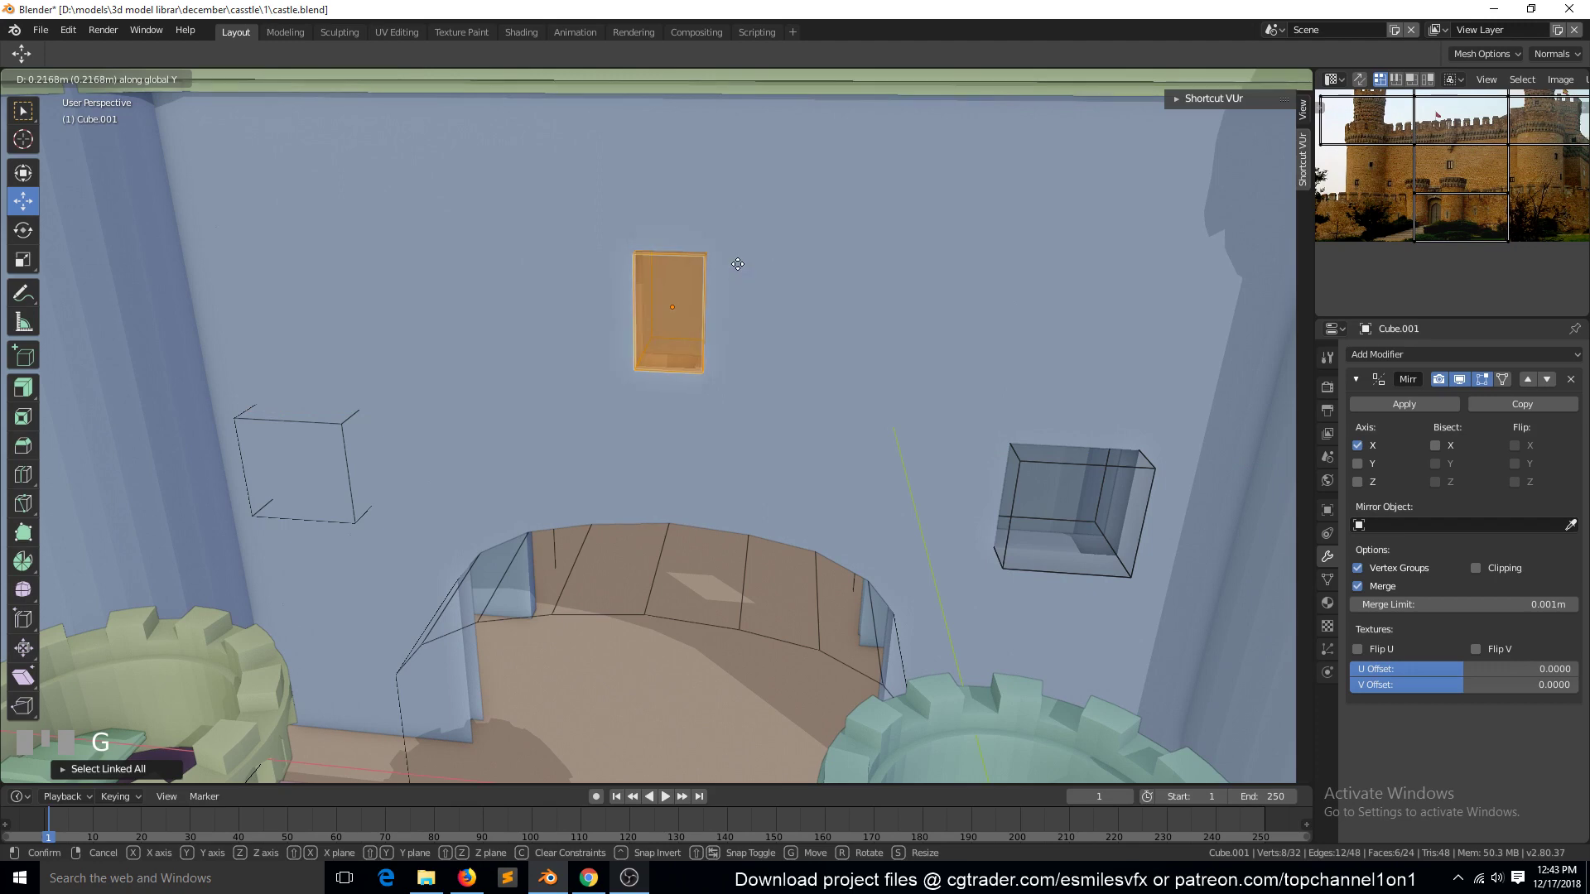
left_click(727, 284)
scroll("down", 3)
key("`")
key("Tab")
key("g")
key("s")
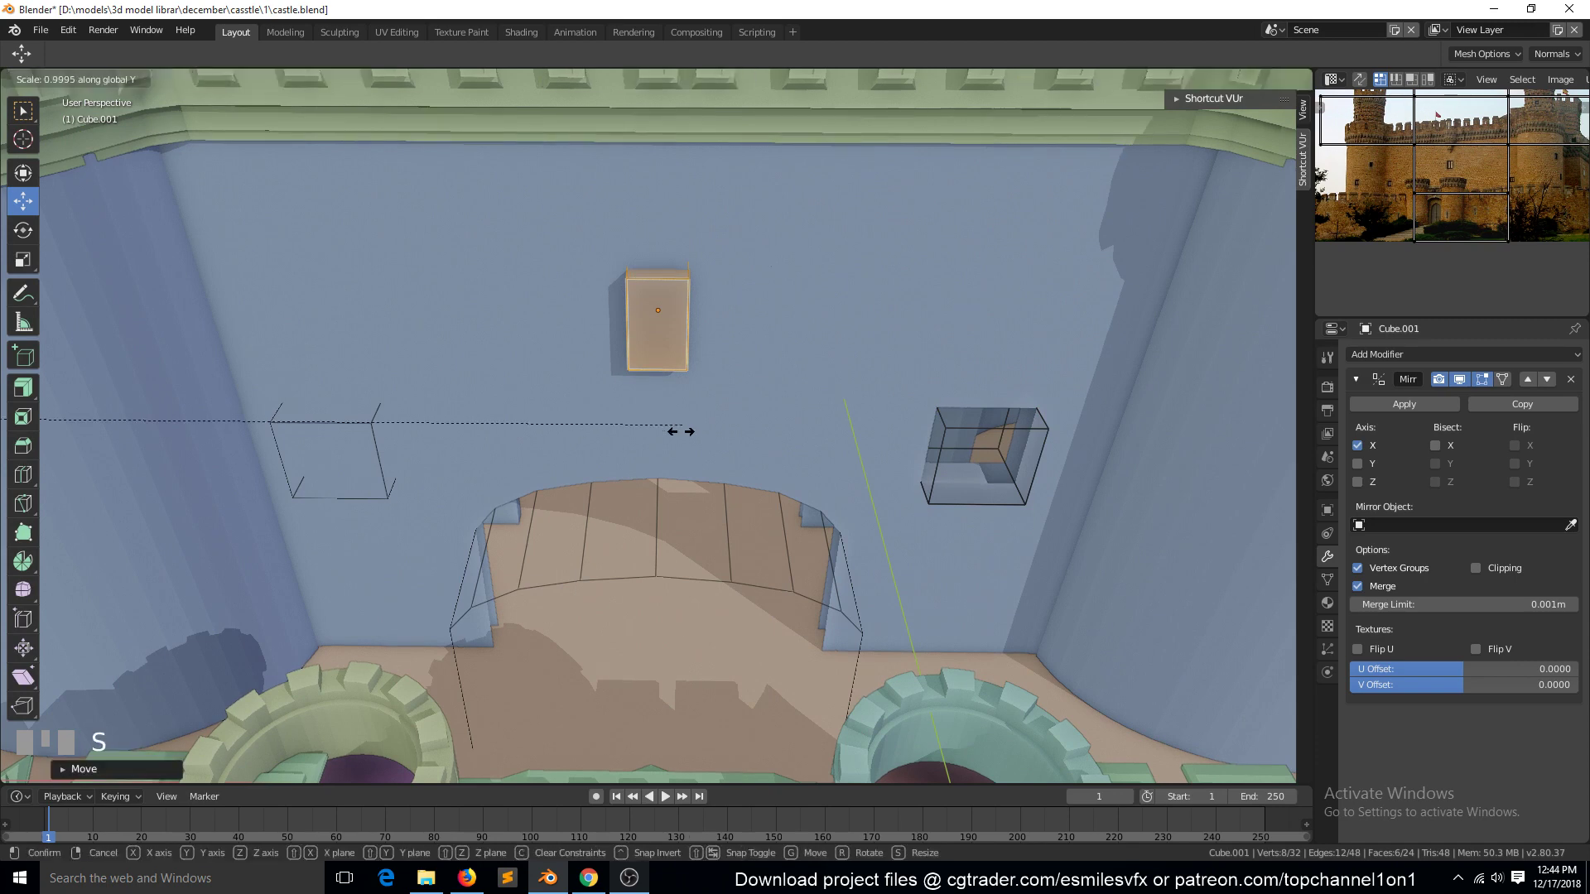
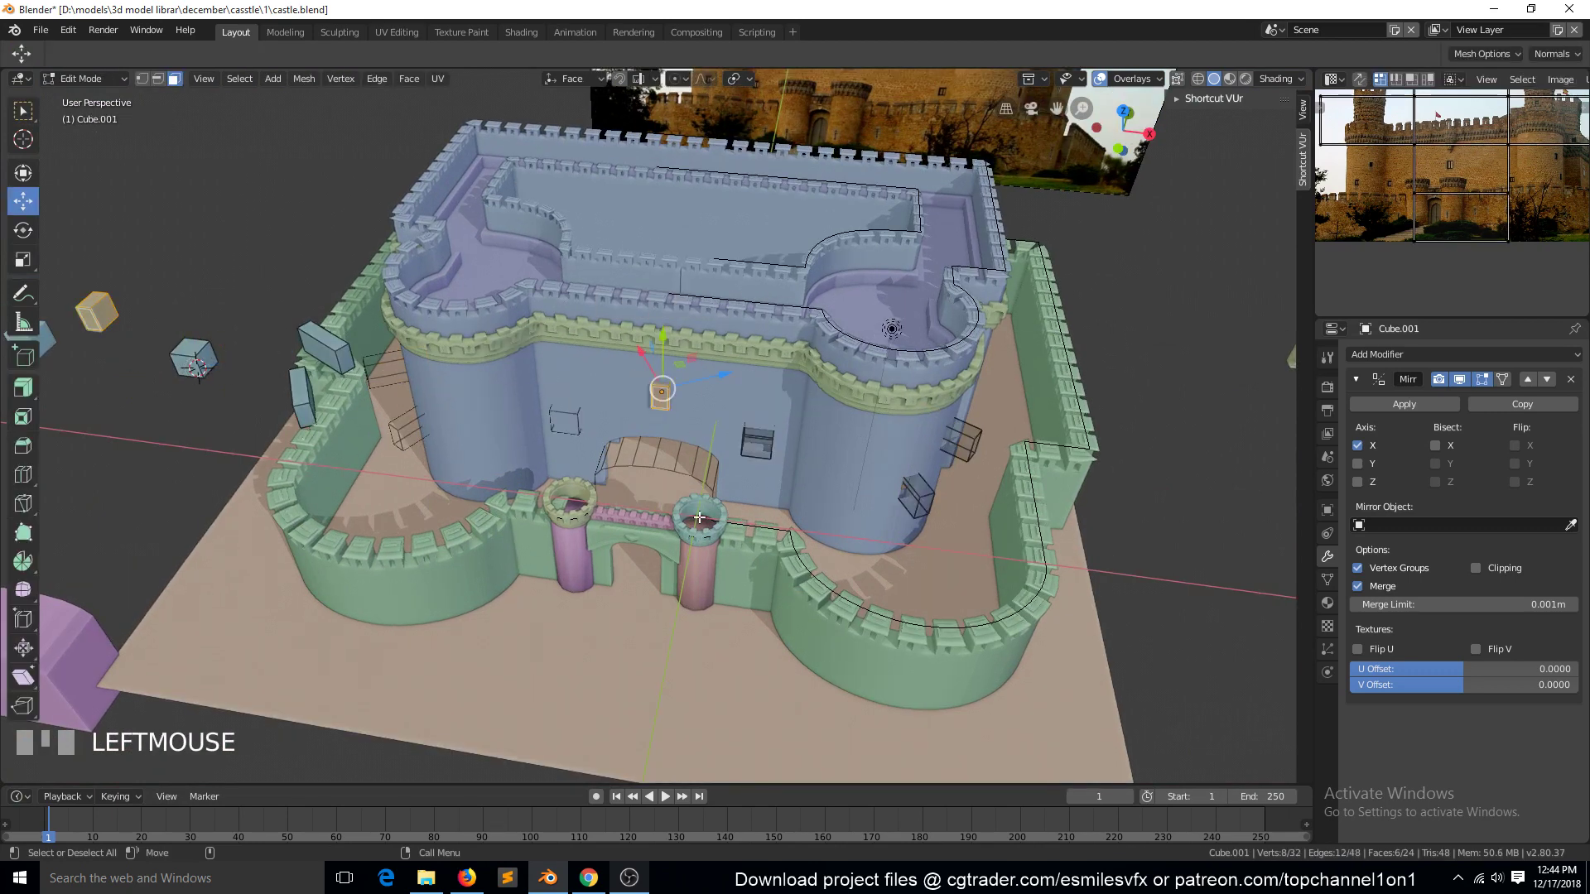
scroll("up", 3)
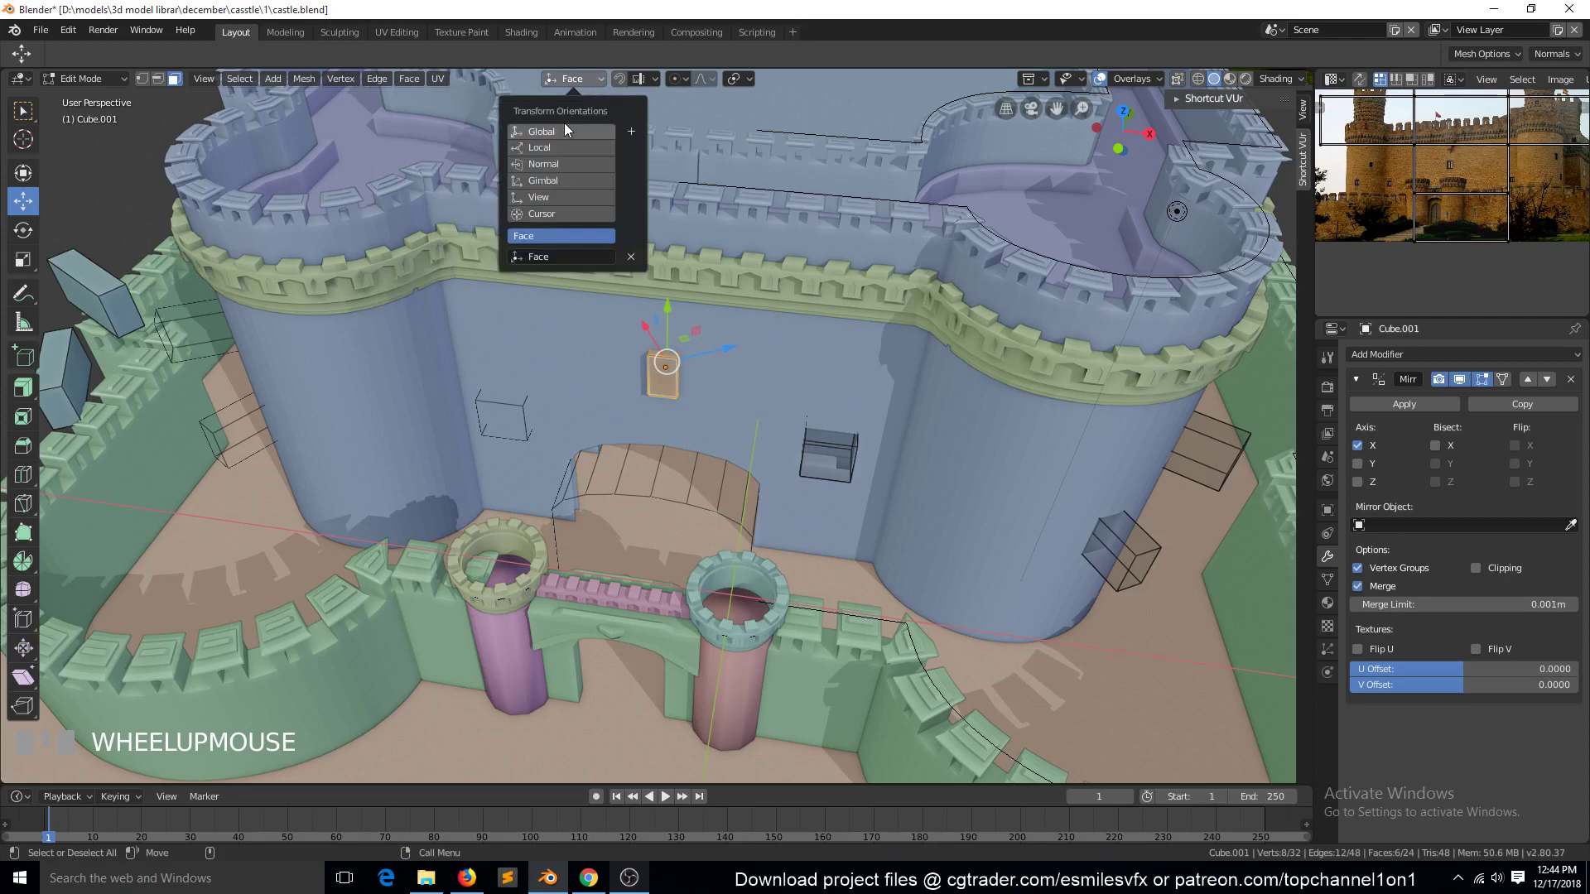
left_click_drag(569, 131, 782, 581)
key("s")
key("`")
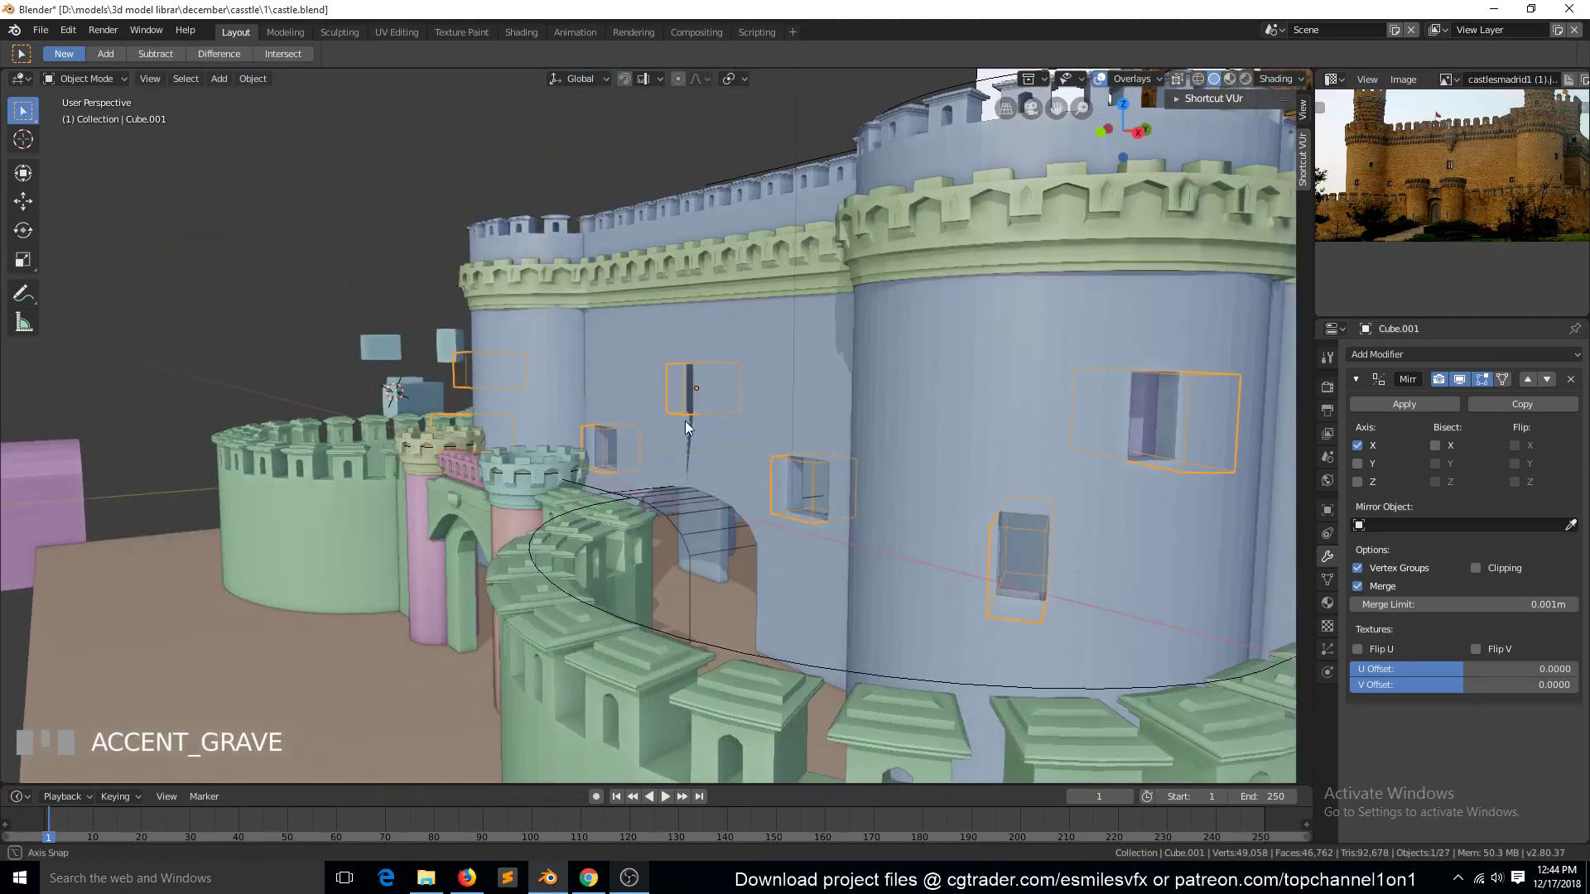
Step: Give the inner wall Plane.007 a Boolean Difference with Cube.001 so the windows cut through
left_click(765, 392)
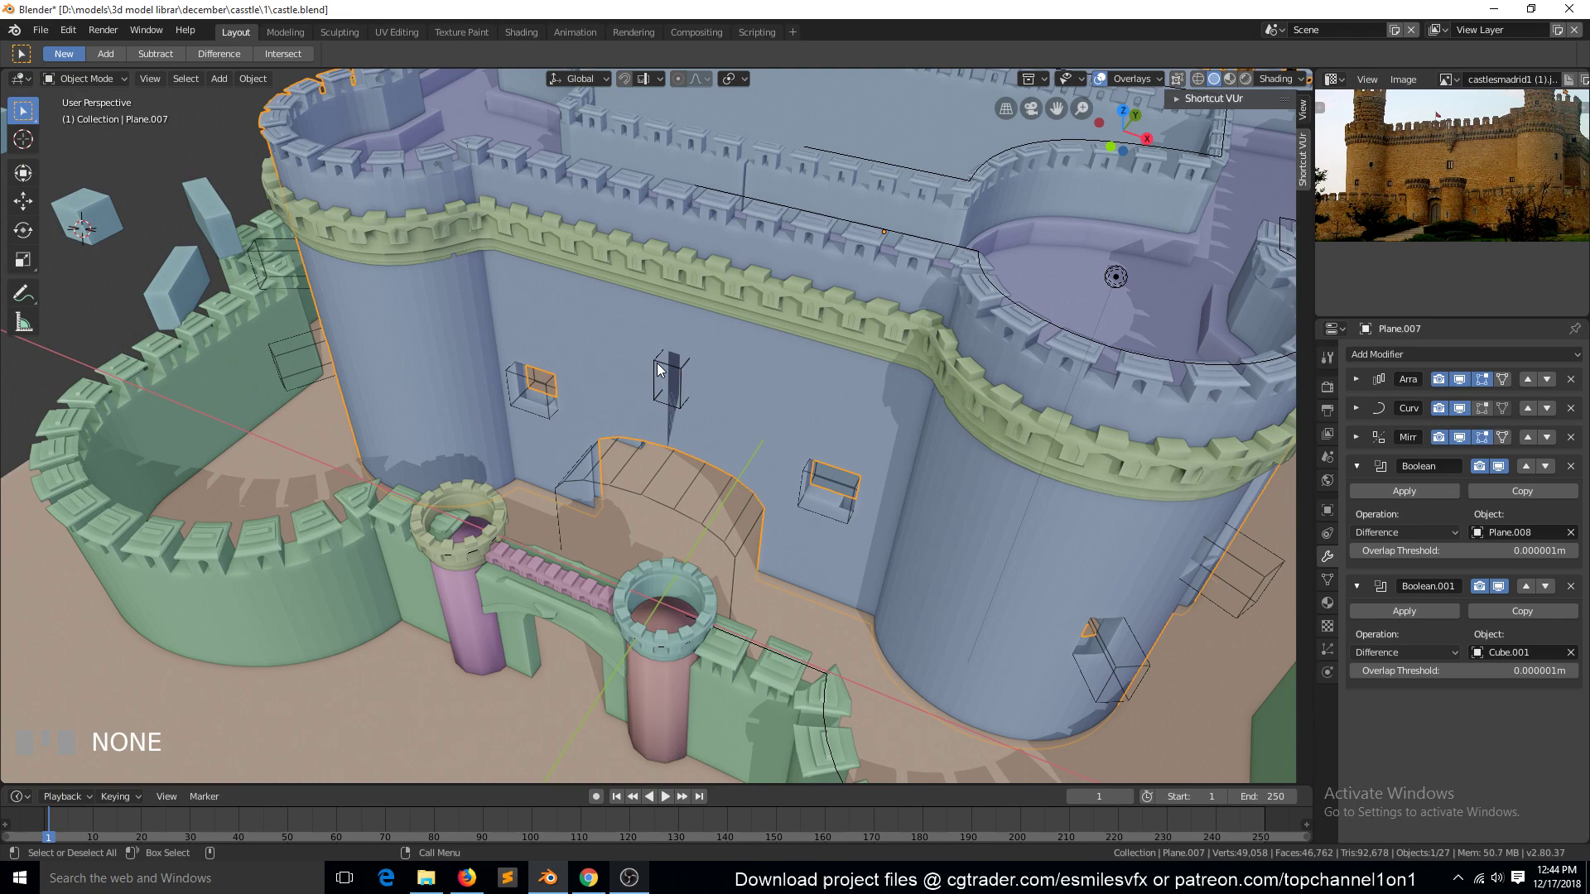
scroll("up", 3)
key("`")
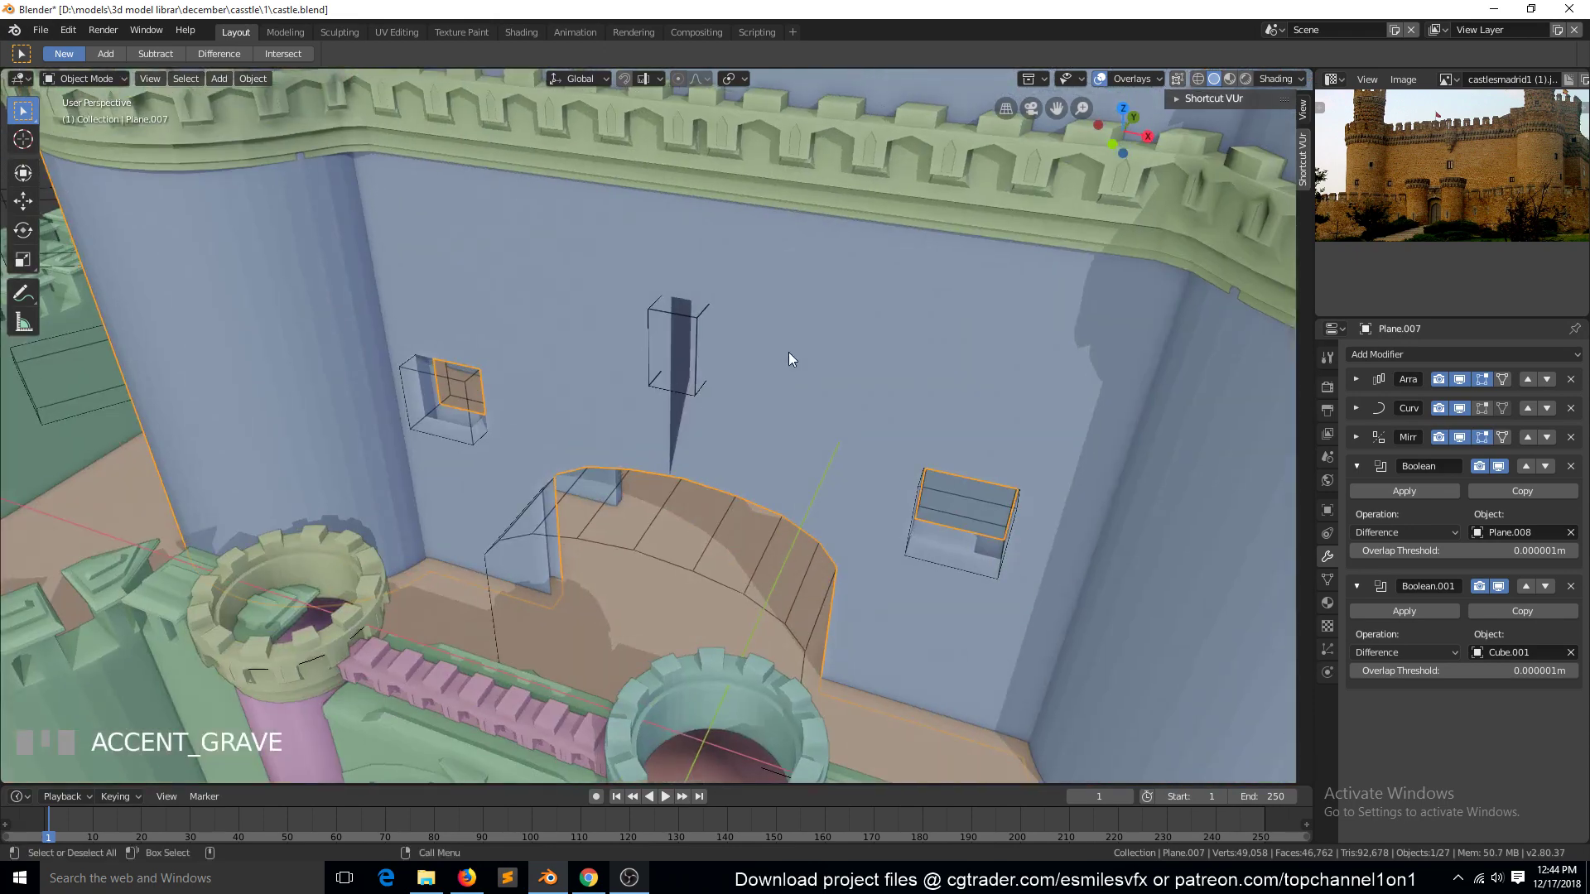
key("Tab")
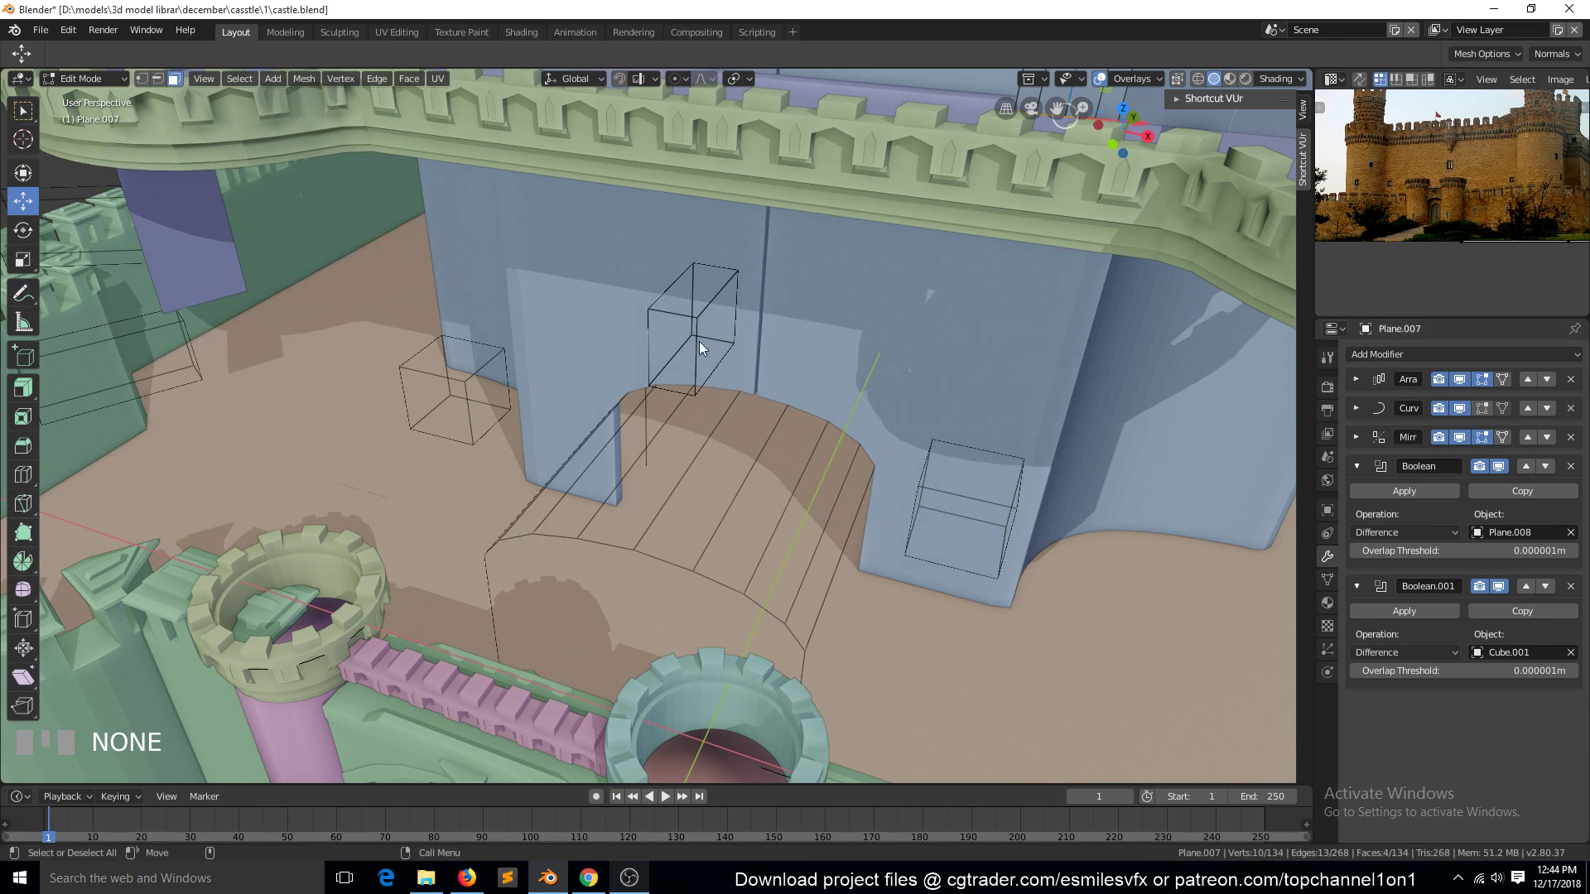
key("Tab")
left_click(690, 313)
key("Tab")
left_click_drag(758, 349, 746, 351)
key("Tab")
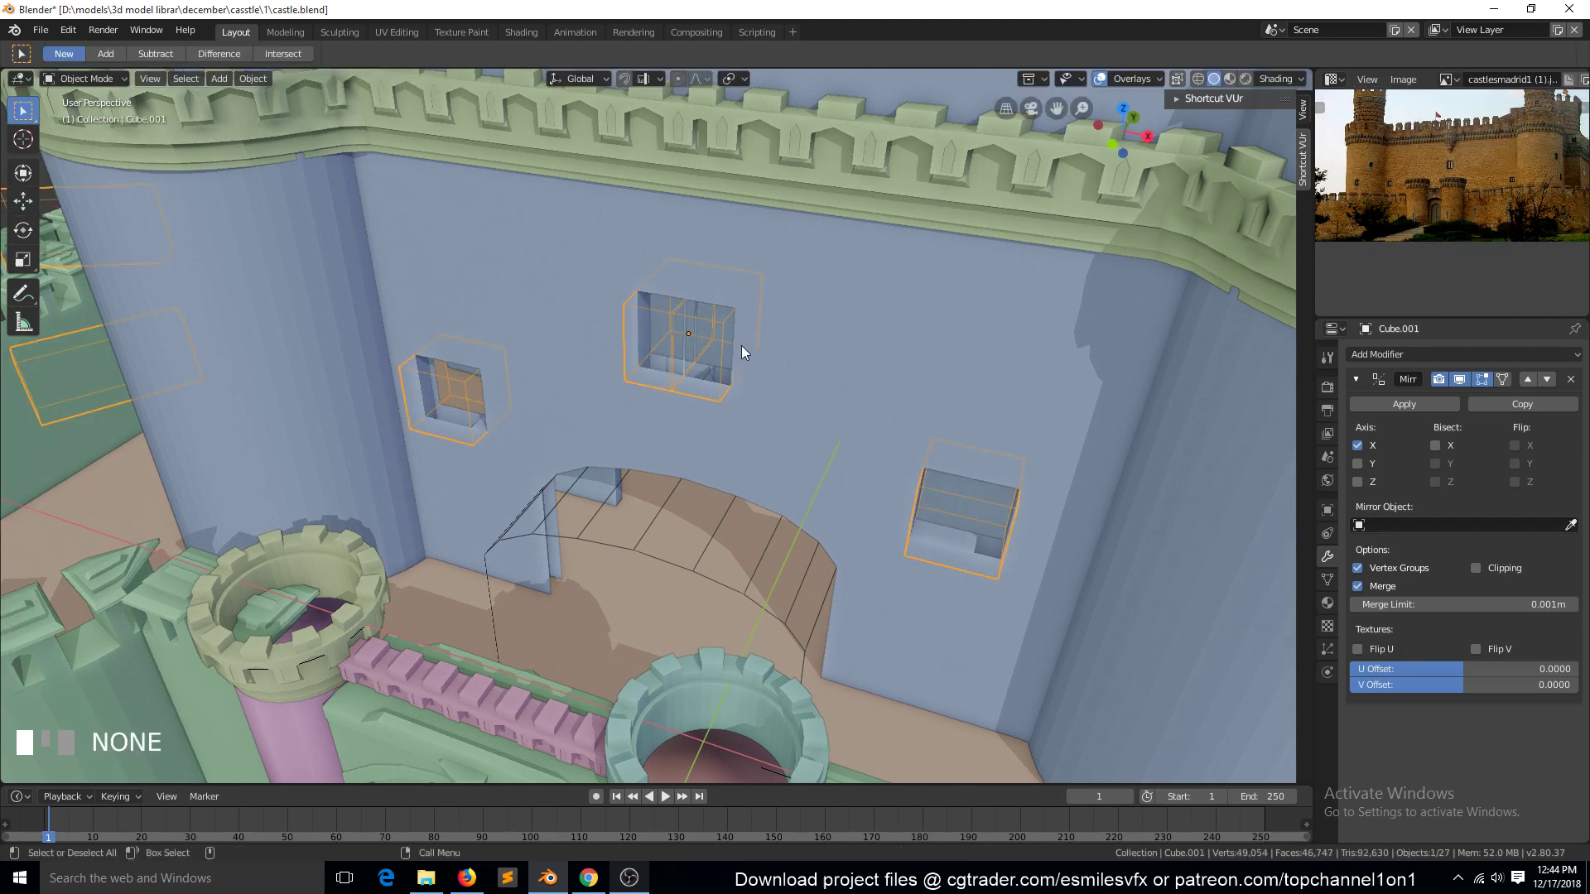
key("Tab")
Step: Duplicate a cutter box inside Cube.001 and set the copy beside the original
left_click_drag(746, 343, 666, 344)
key("`")
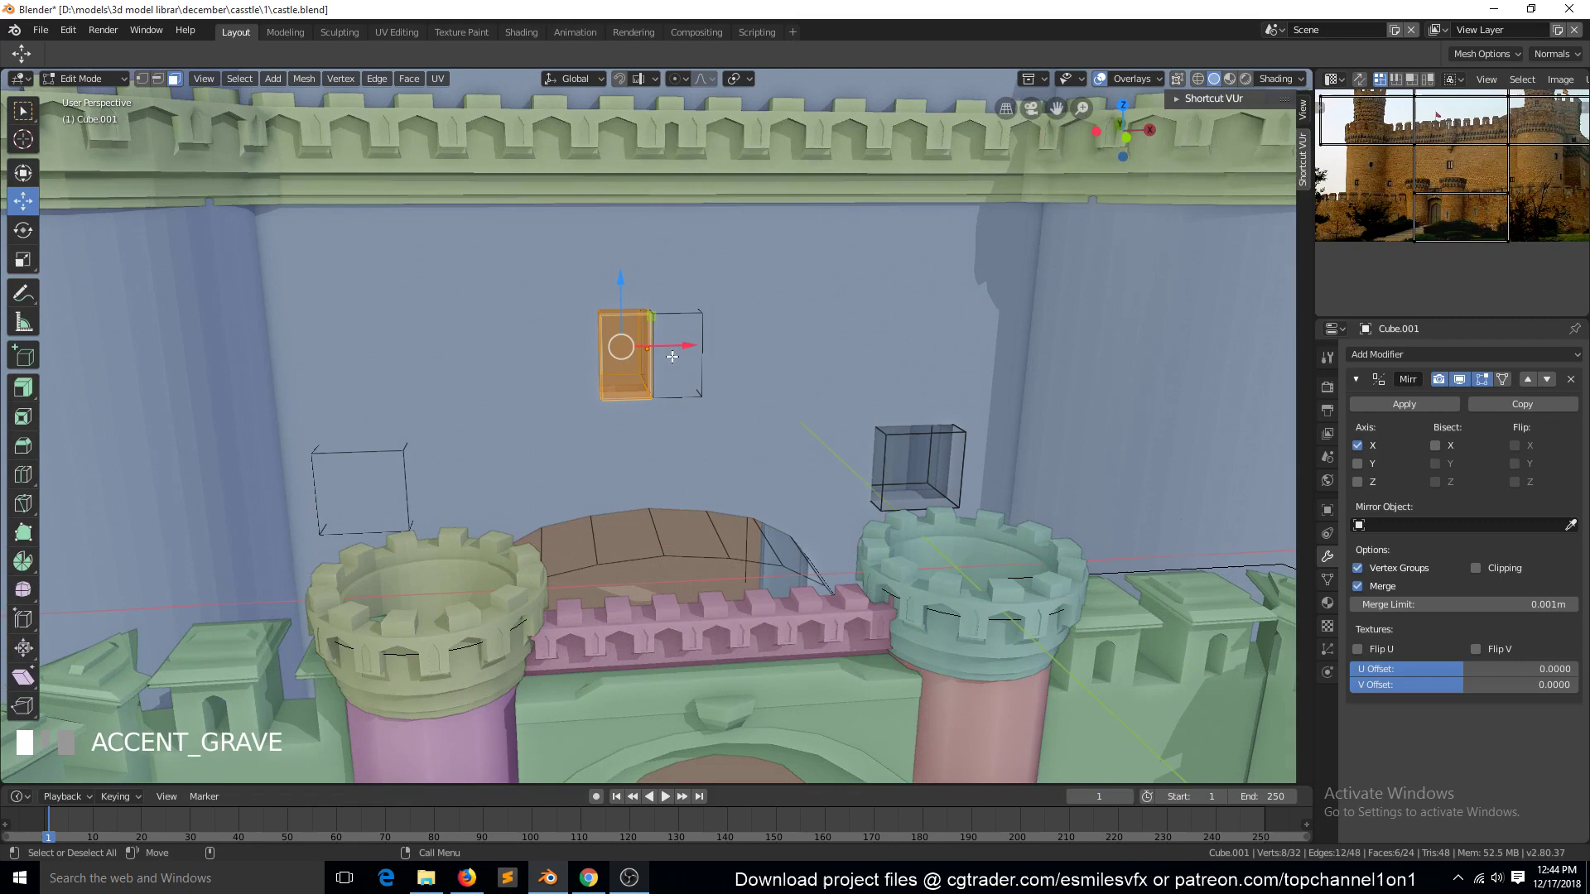
key("Tab")
key("alt+a")
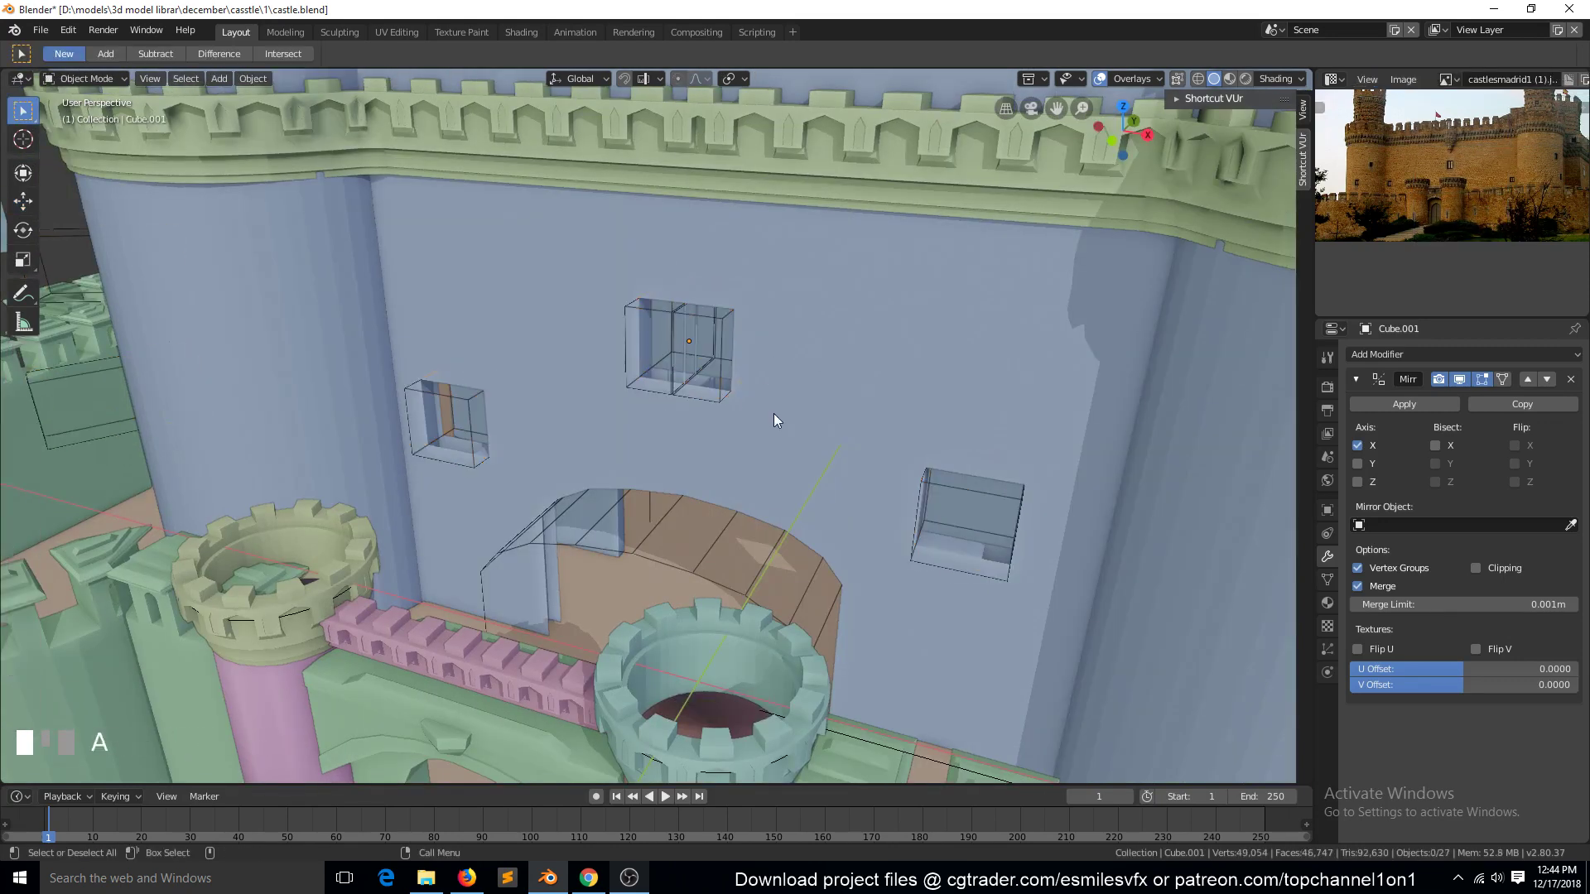
key("`")
left_click_drag(816, 431, 676, 203)
scroll("up", 3)
key("Tab")
key("s")
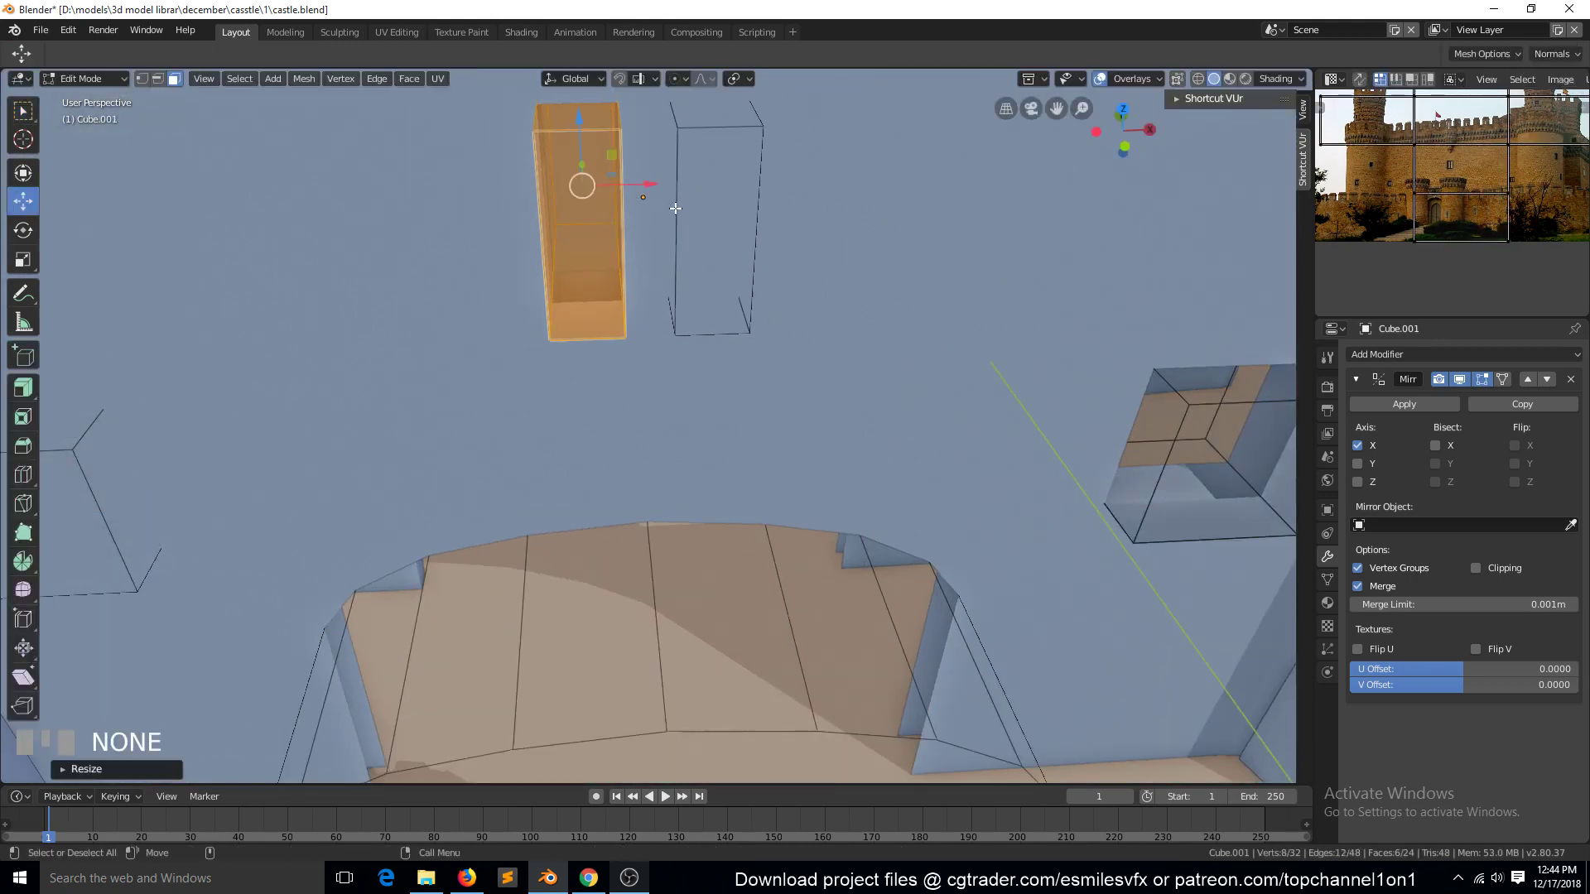
left_click_drag(654, 181, 665, 356)
Step: Reframe the view and select the whole linked cutter box in Edit Mode
key("Tab")
scroll("down", 3)
key("Tab")
scroll("down", 3)
key("a")
key("`")
key("`")
scroll("down", 3)
key("`")
scroll("up", 3)
key("`")
scroll("up", 3)
key("Tab")
key("ctrl+l")
key("ctrl+l")
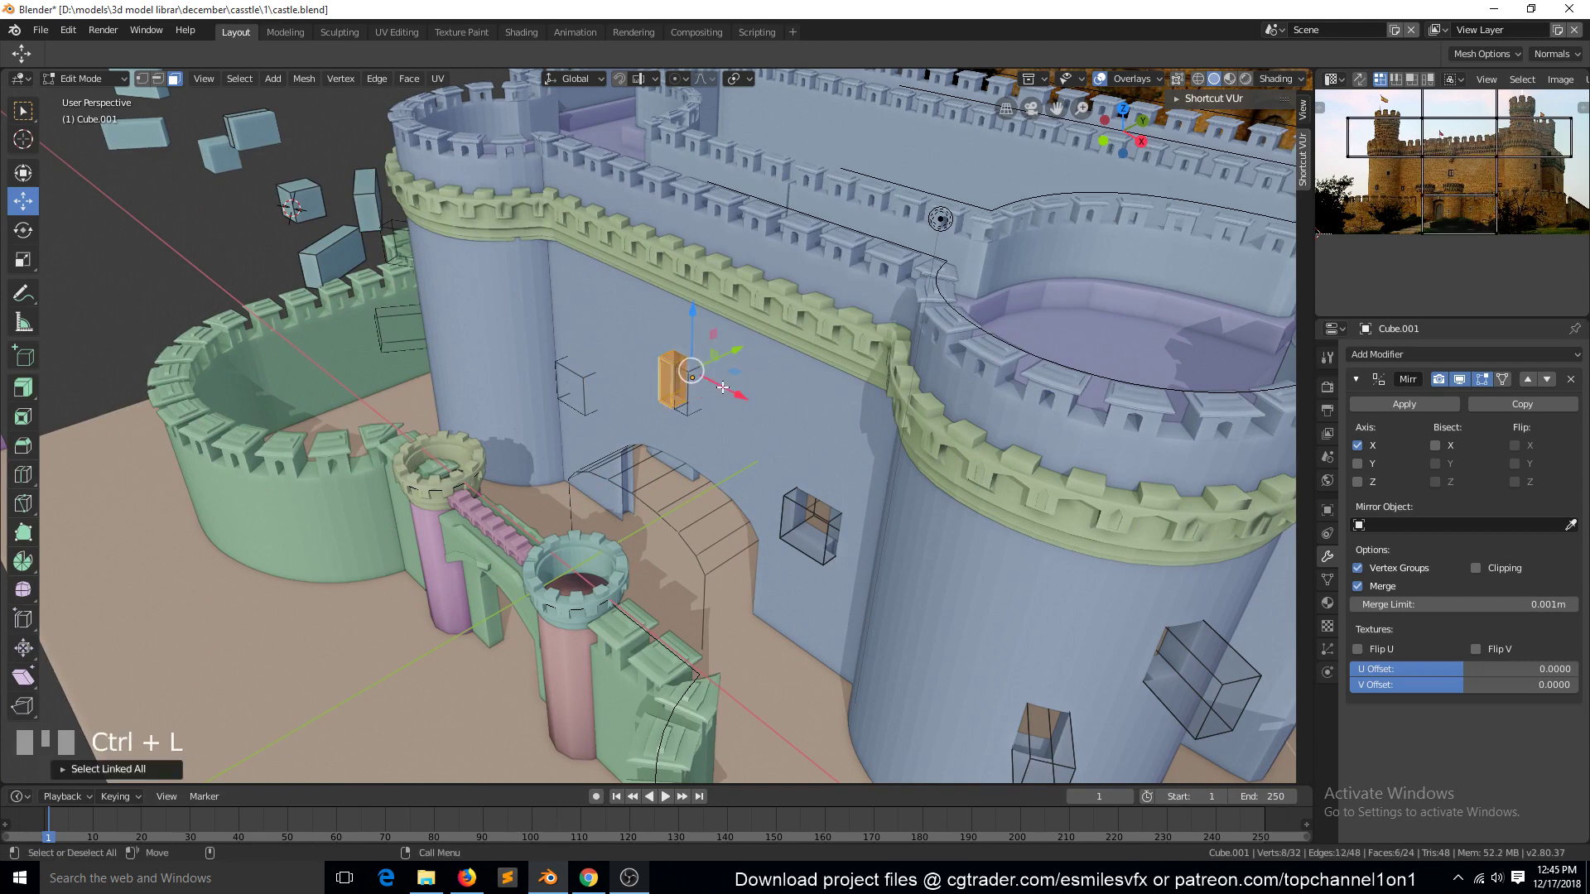
Step: From top view, carry the new cutter box out toward the keep's right-hand outer wall
left_click_drag(758, 404, 1096, 255)
key("KP_7")
scroll("down", 3)
key("shift+d")
Step: Place the cutter at the right wall, rotate it 90 degrees and widen it along X in Right view
key("r")
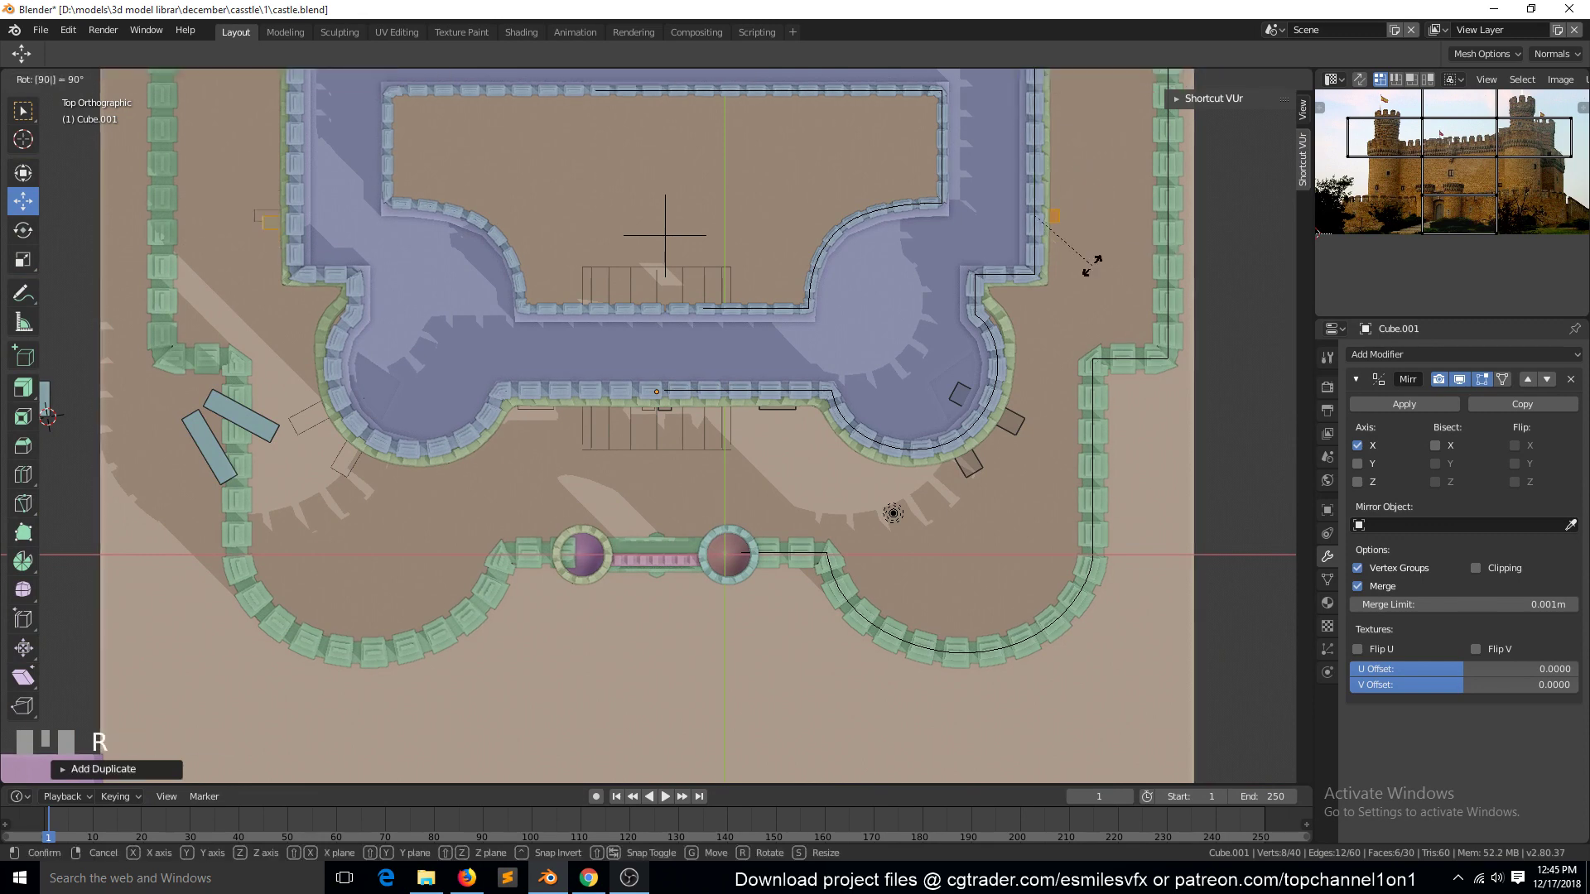
left_click(1103, 248)
key("KP_Decimal")
key("`")
scroll("down", 3)
key("KP_3")
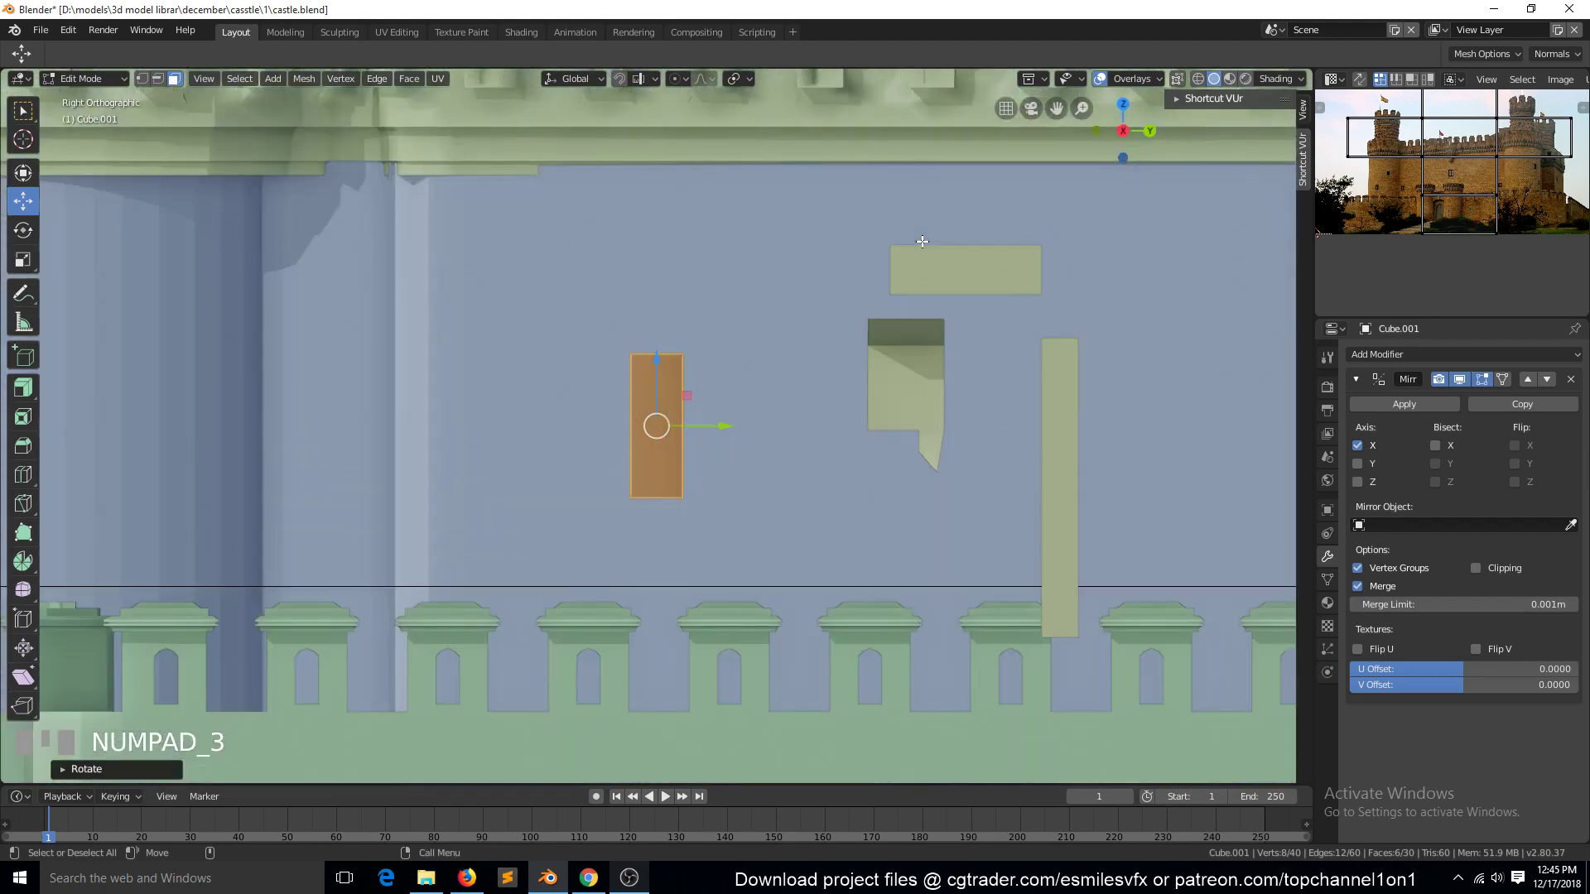
scroll("down", 3)
key("s")
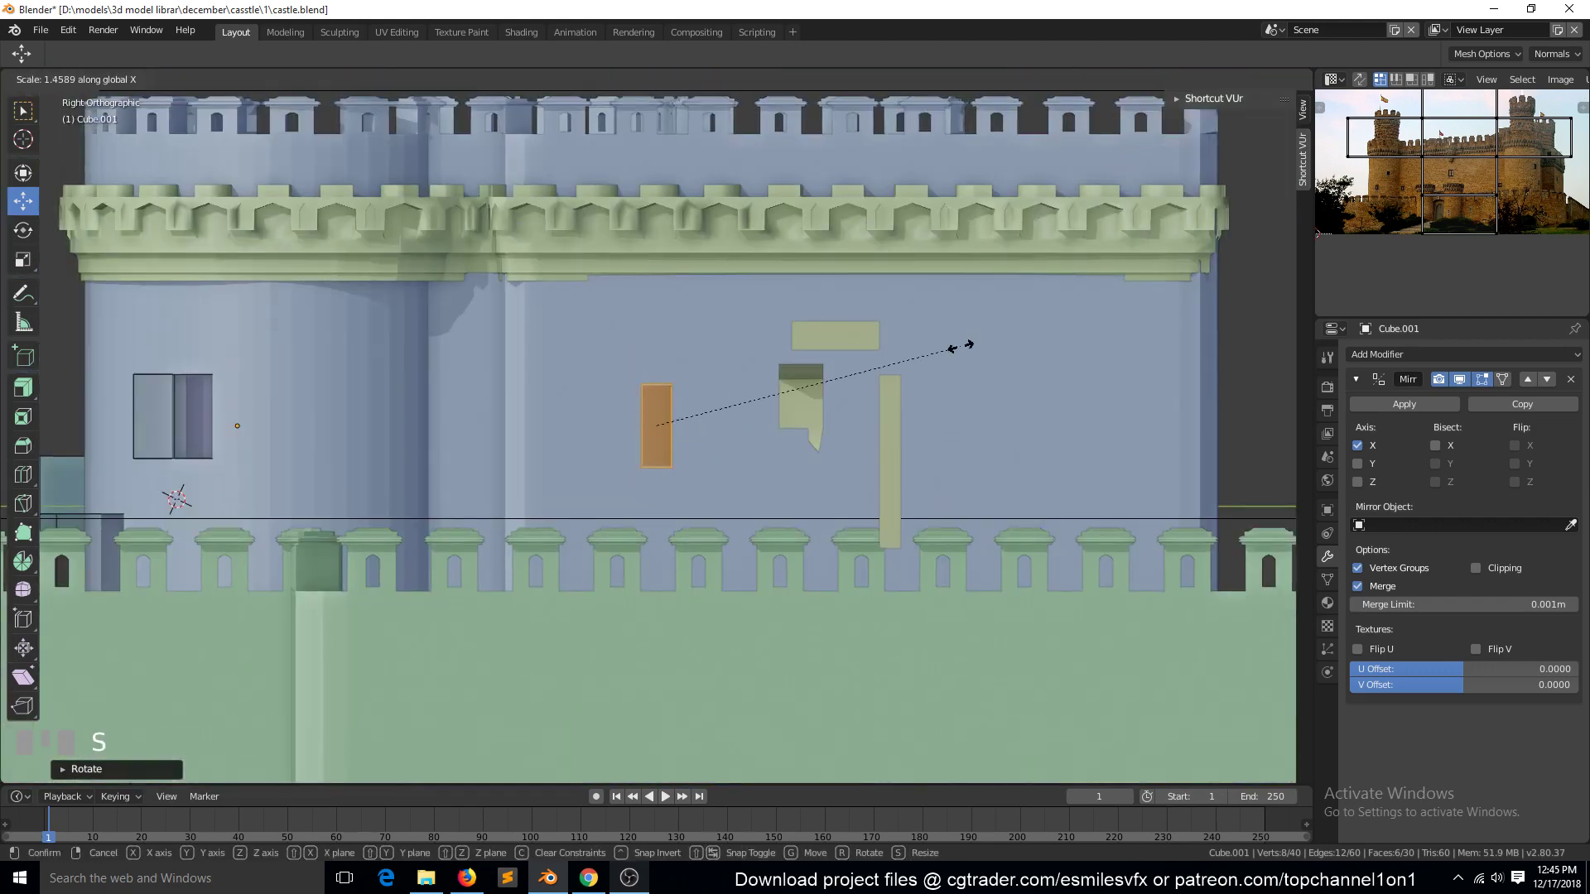
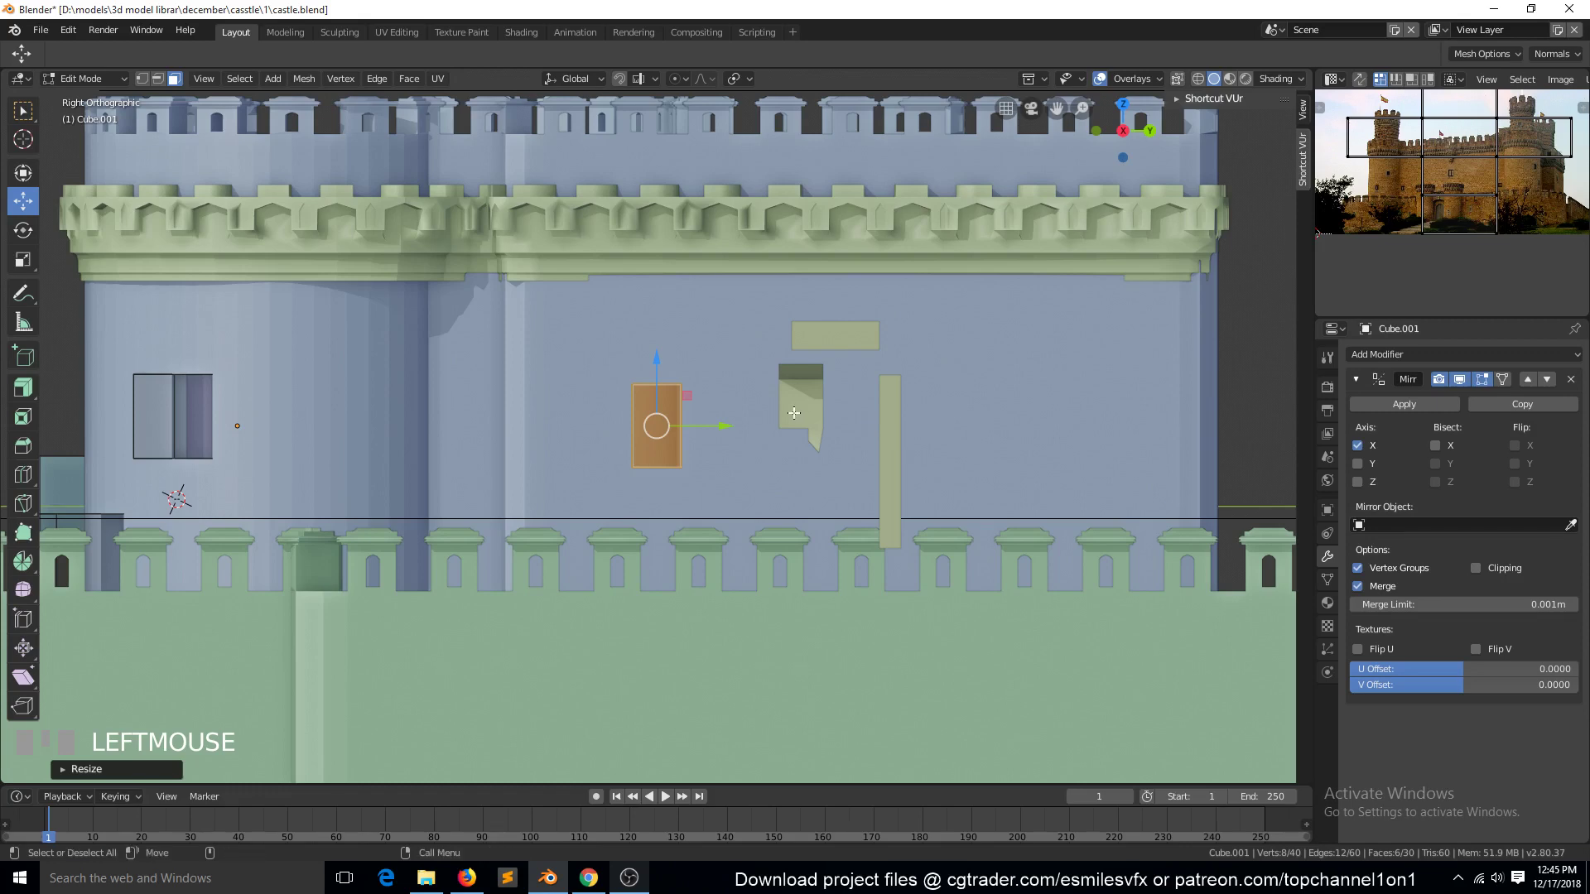
key("s")
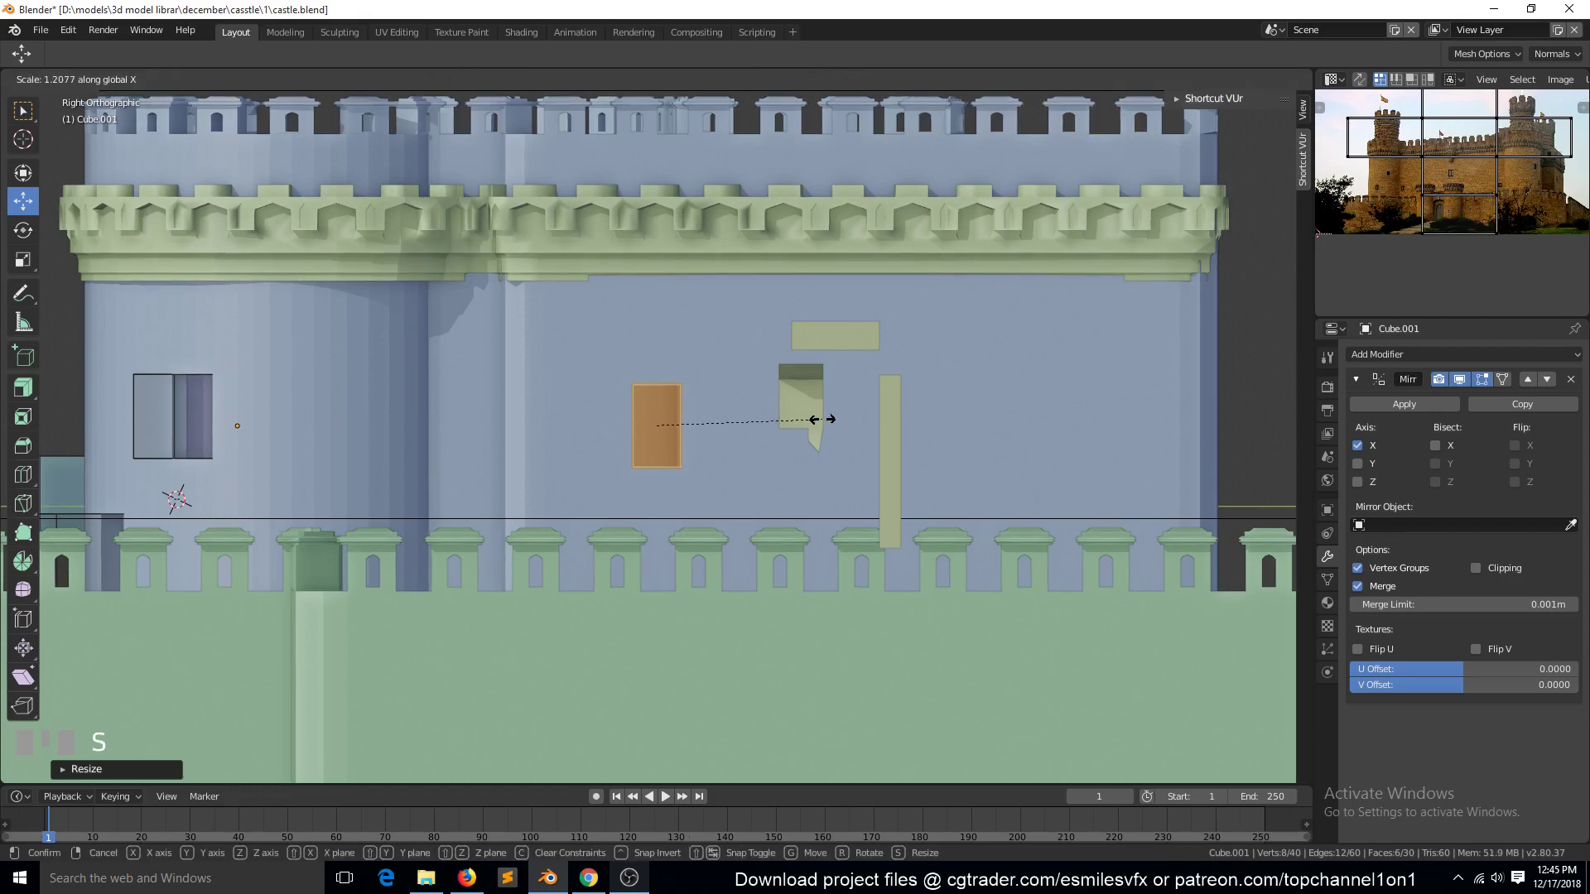
left_click(809, 427)
Step: Duplicate the cutter twice, placing one copy on the side wall and one on the battlement wall
key("shift+d")
left_click(977, 325)
key("shift+d")
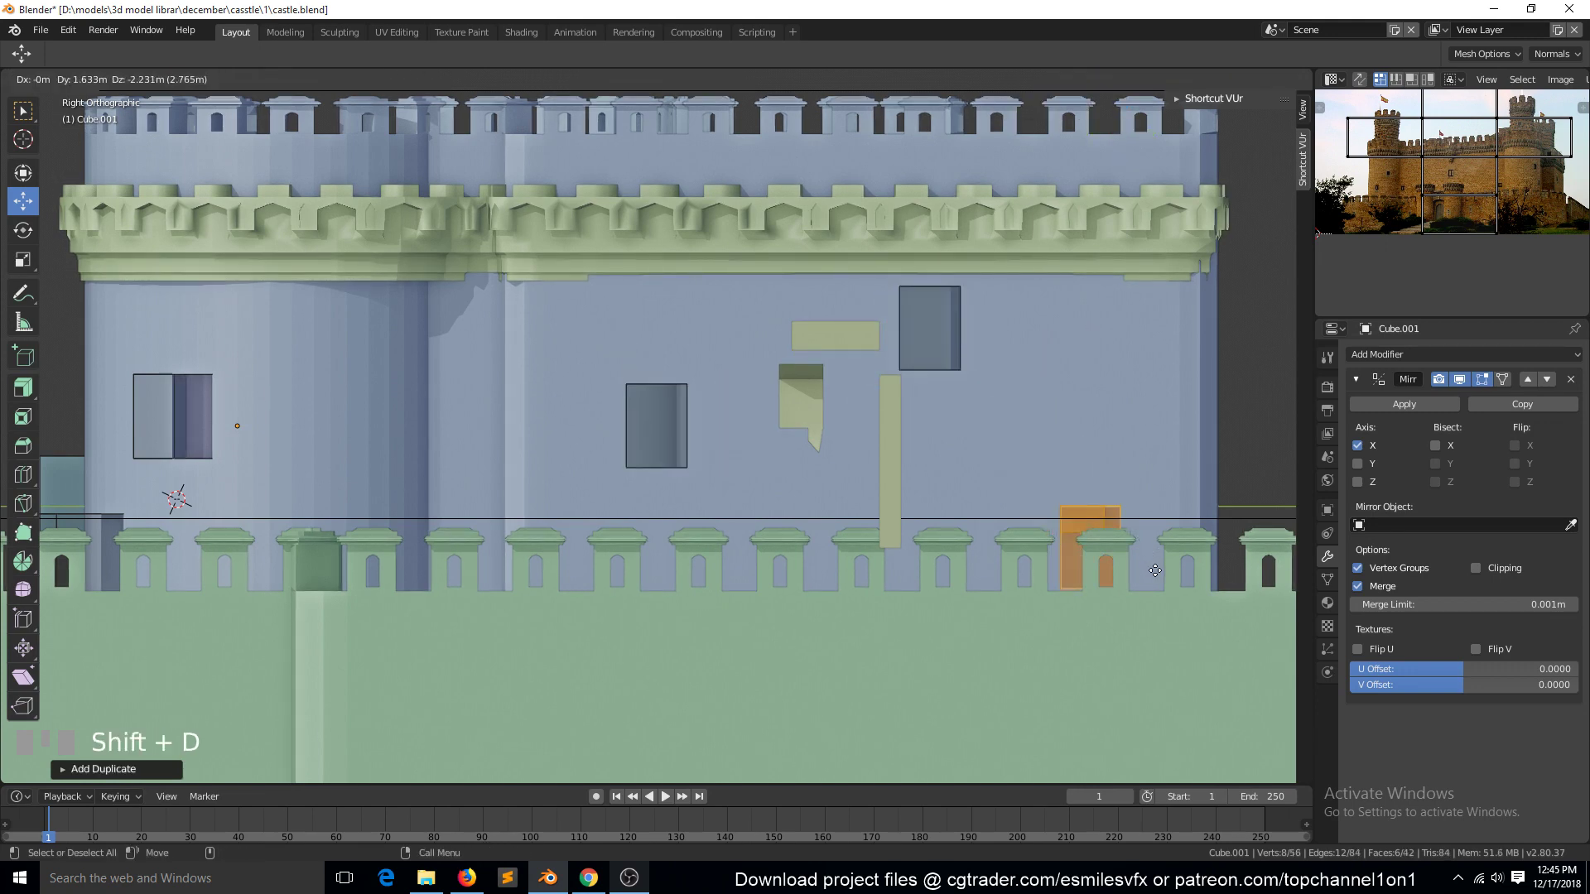
left_click(1124, 543)
Step: Leave Edit Mode, view the whole castle and save the file
scroll("down", 3)
key("`")
scroll("down", 3)
key("`")
key("`")
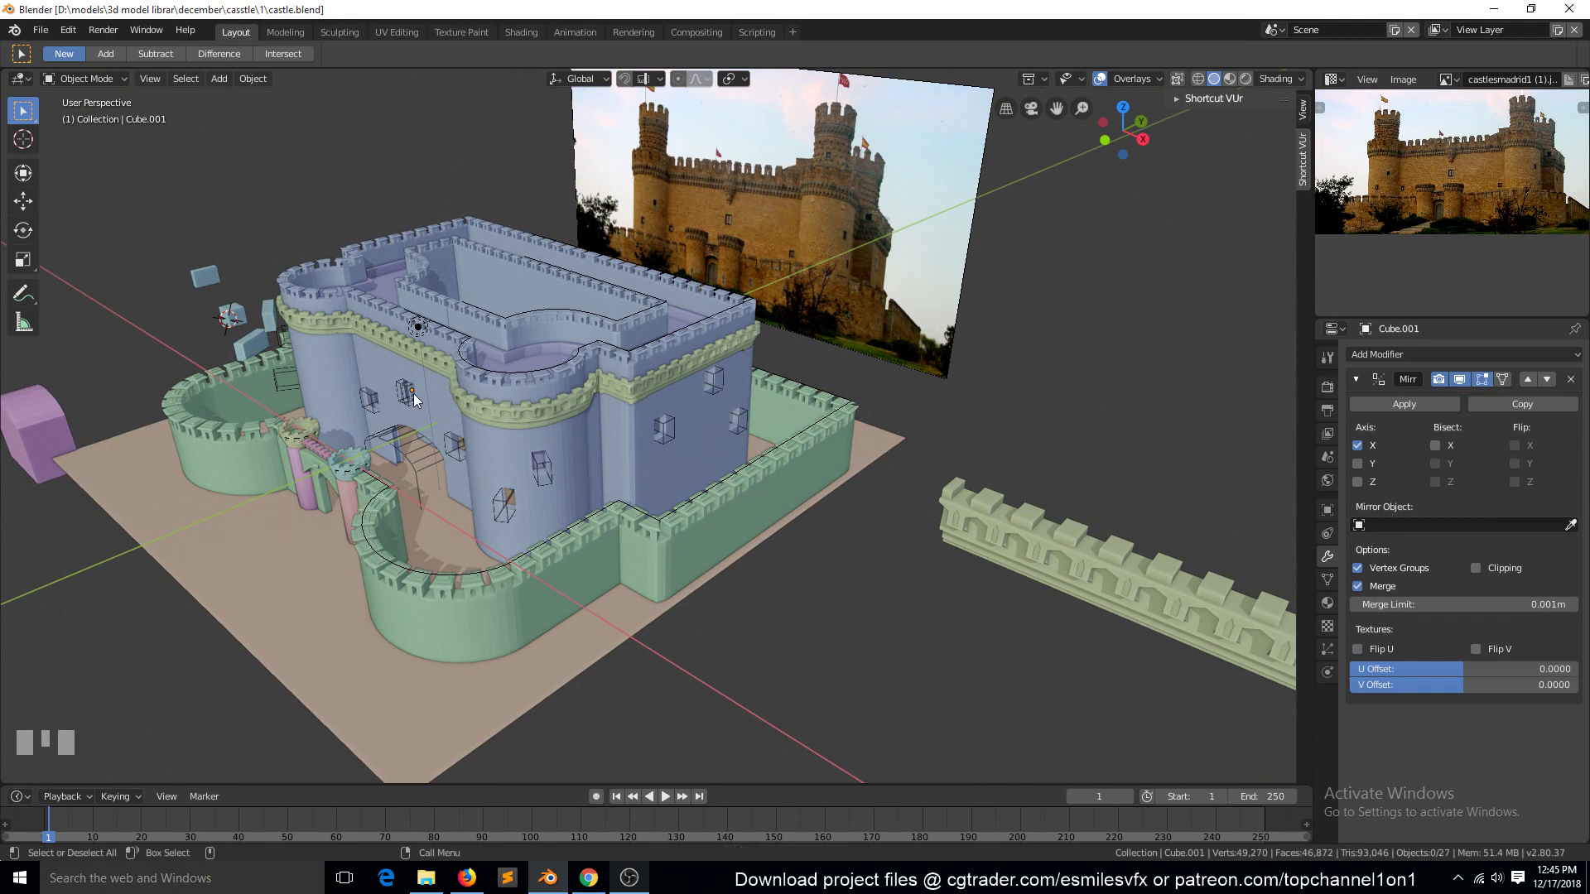
Step: In top view select the linked cutter cube, slide it along Y, then duplicate it toward the far inner wall
left_click(404, 398)
key("KP_7")
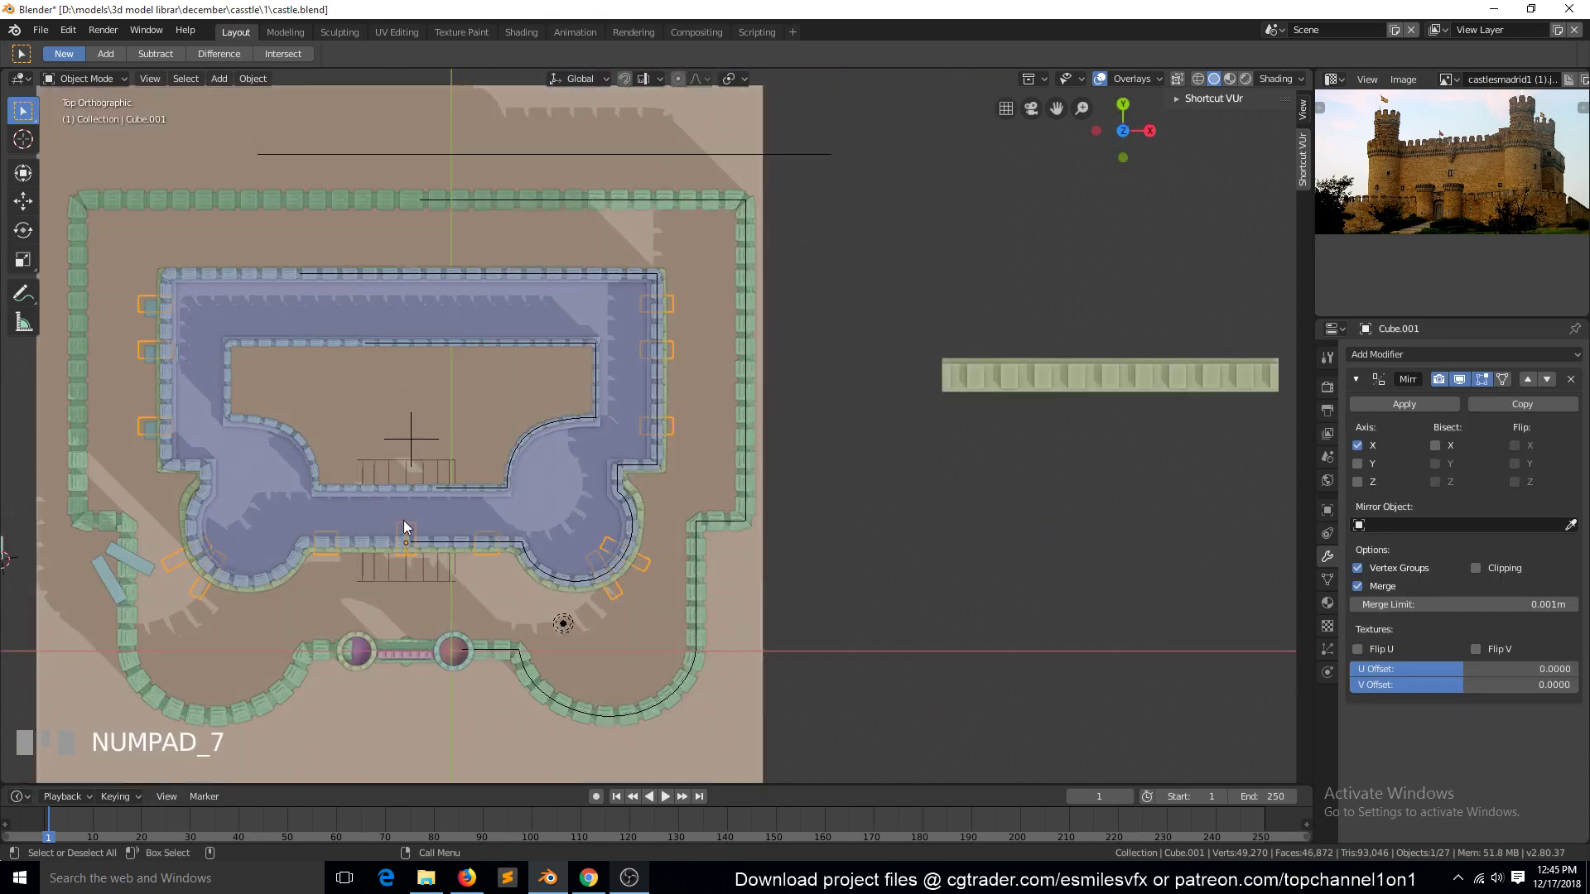
key("Tab")
left_click(492, 548)
key("ctrl+l")
key("ctrl+l")
key("shift+d")
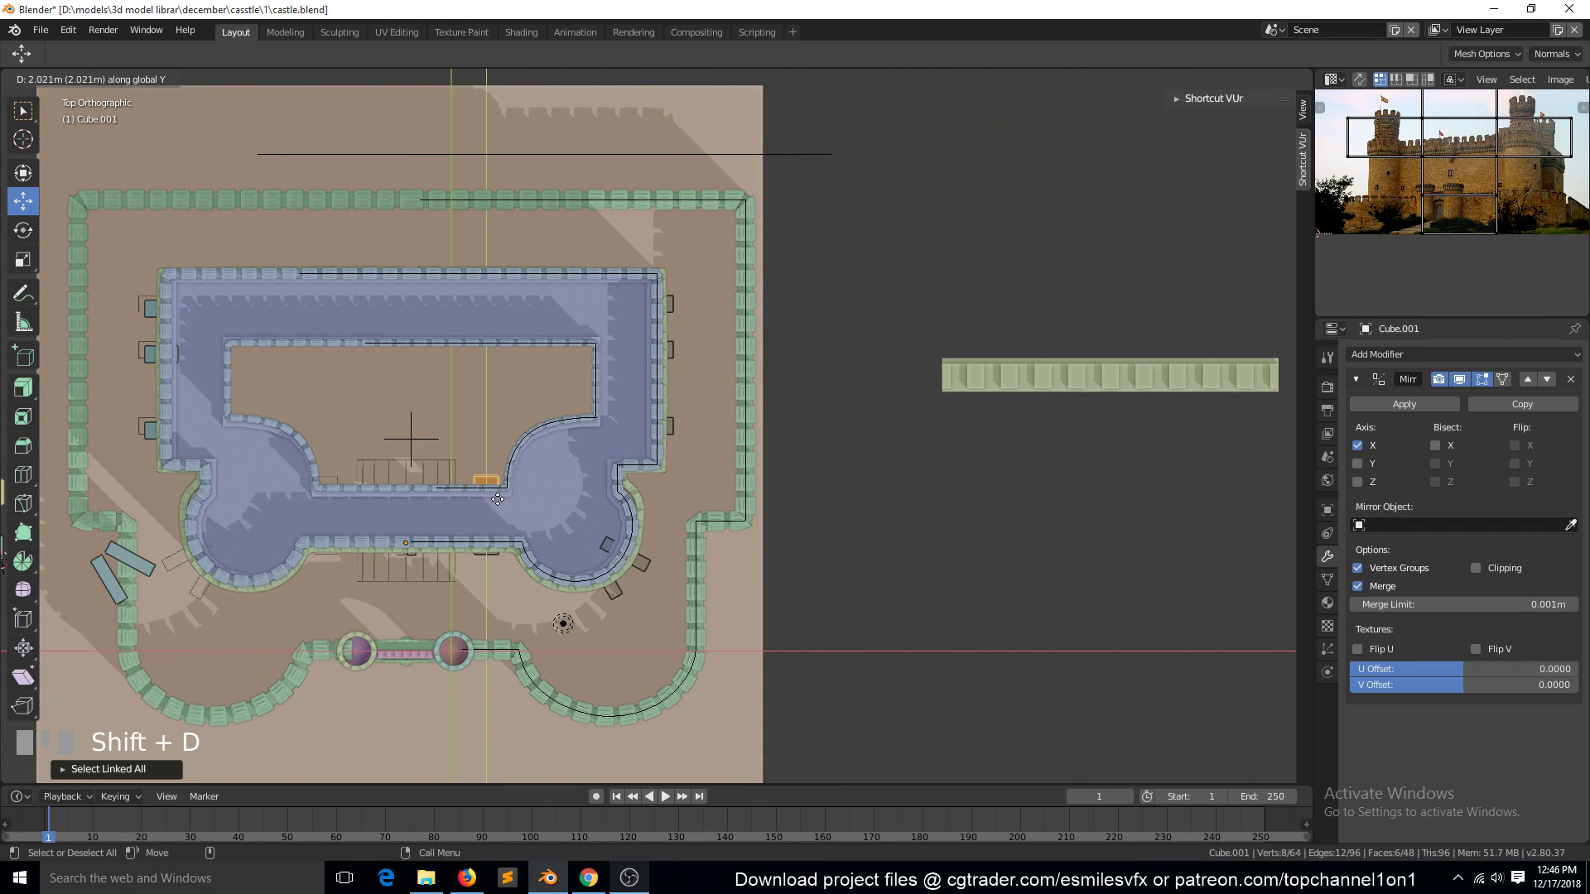
left_click(498, 500)
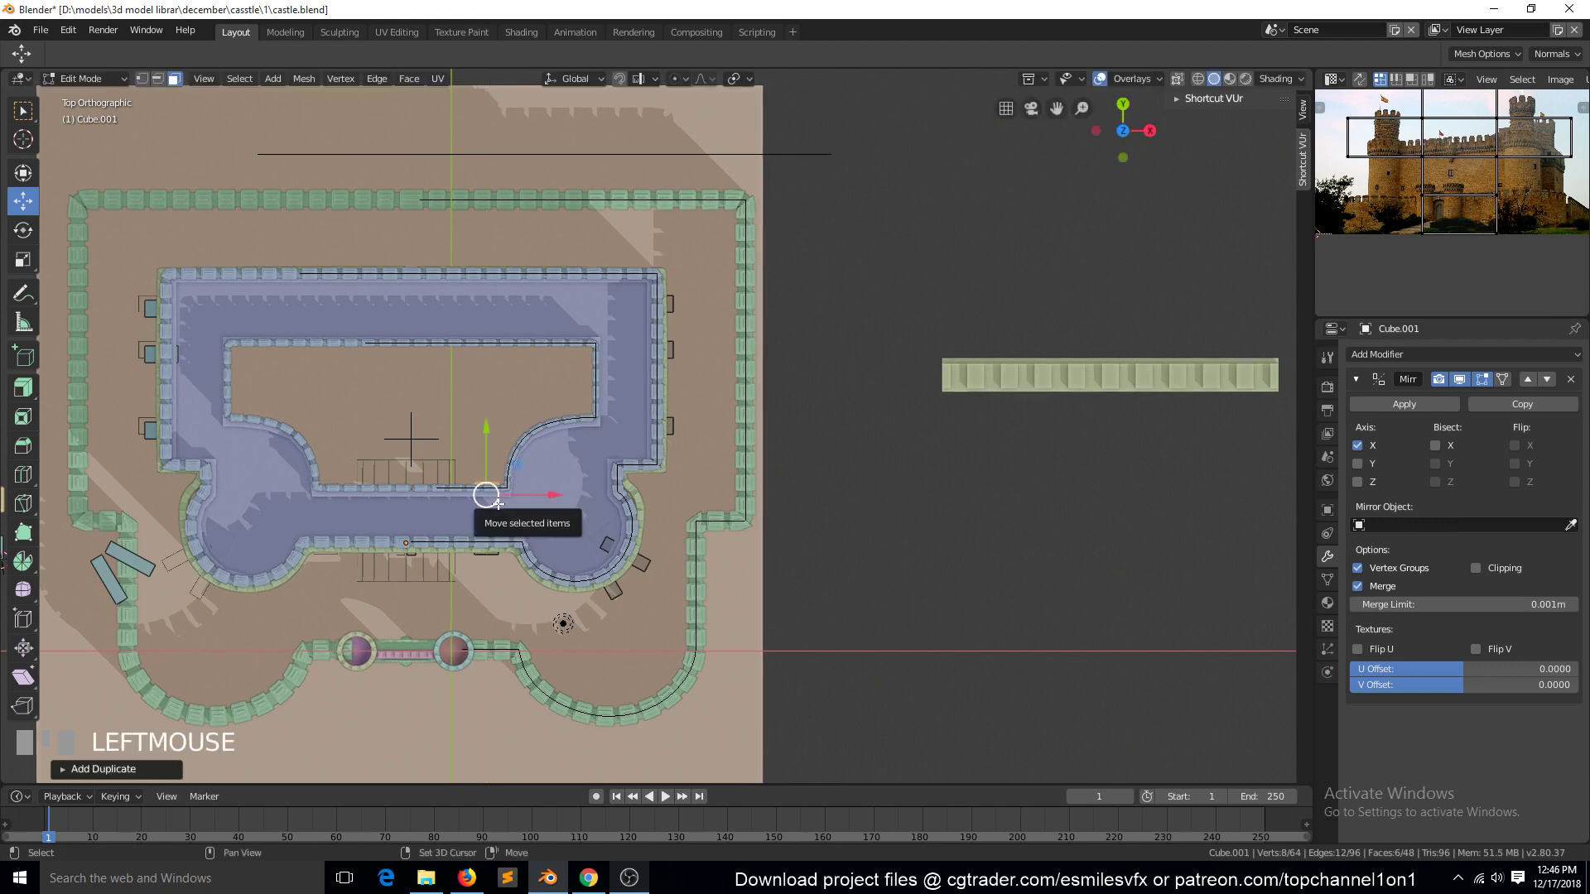
key("shift+d")
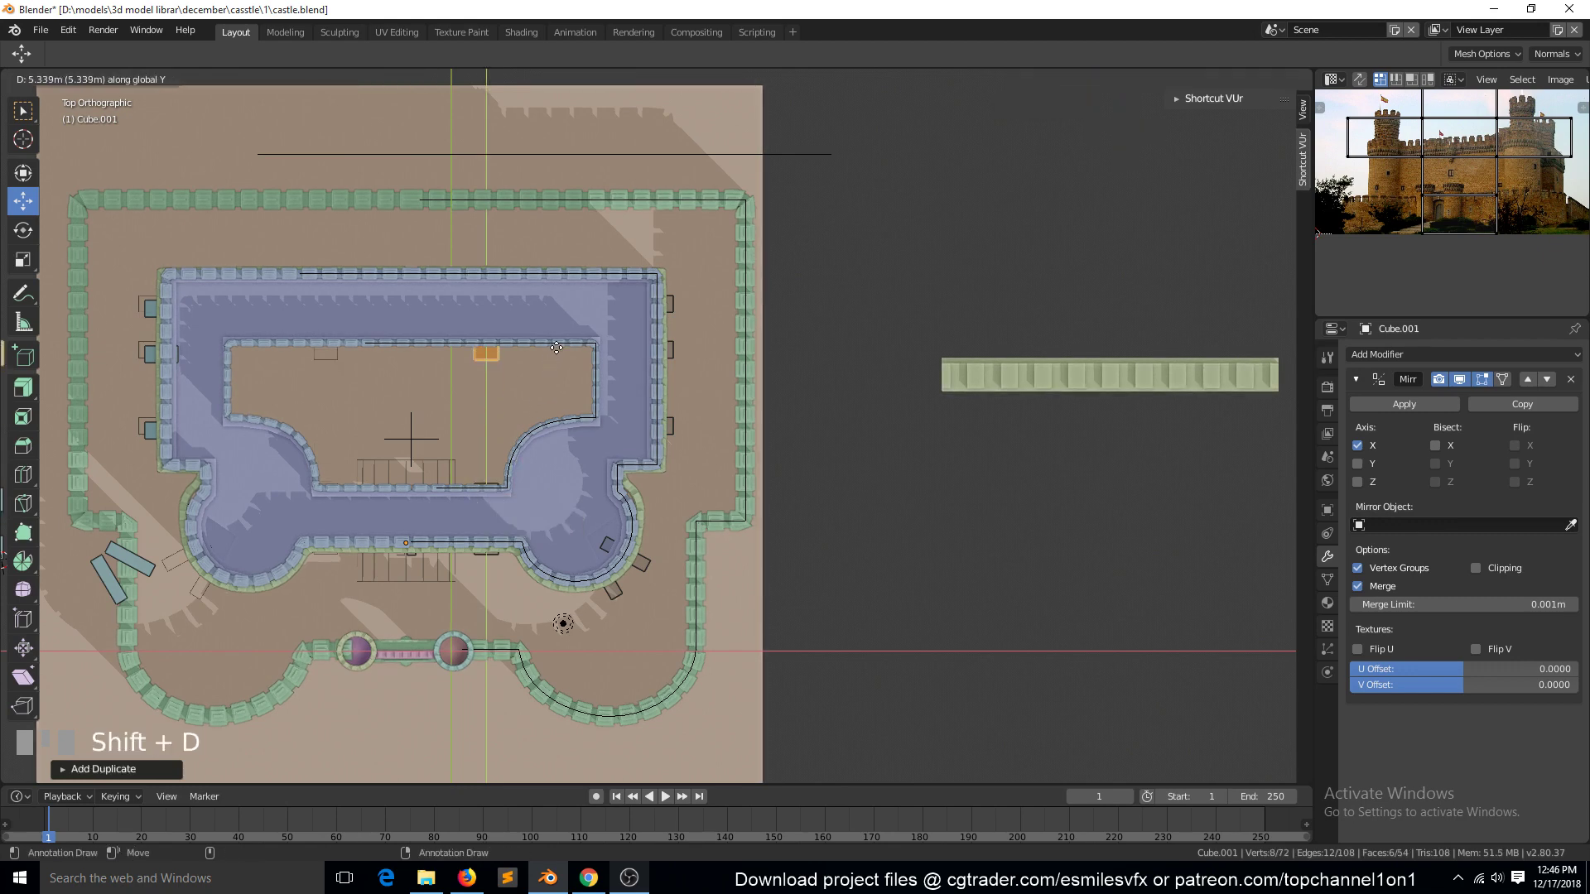
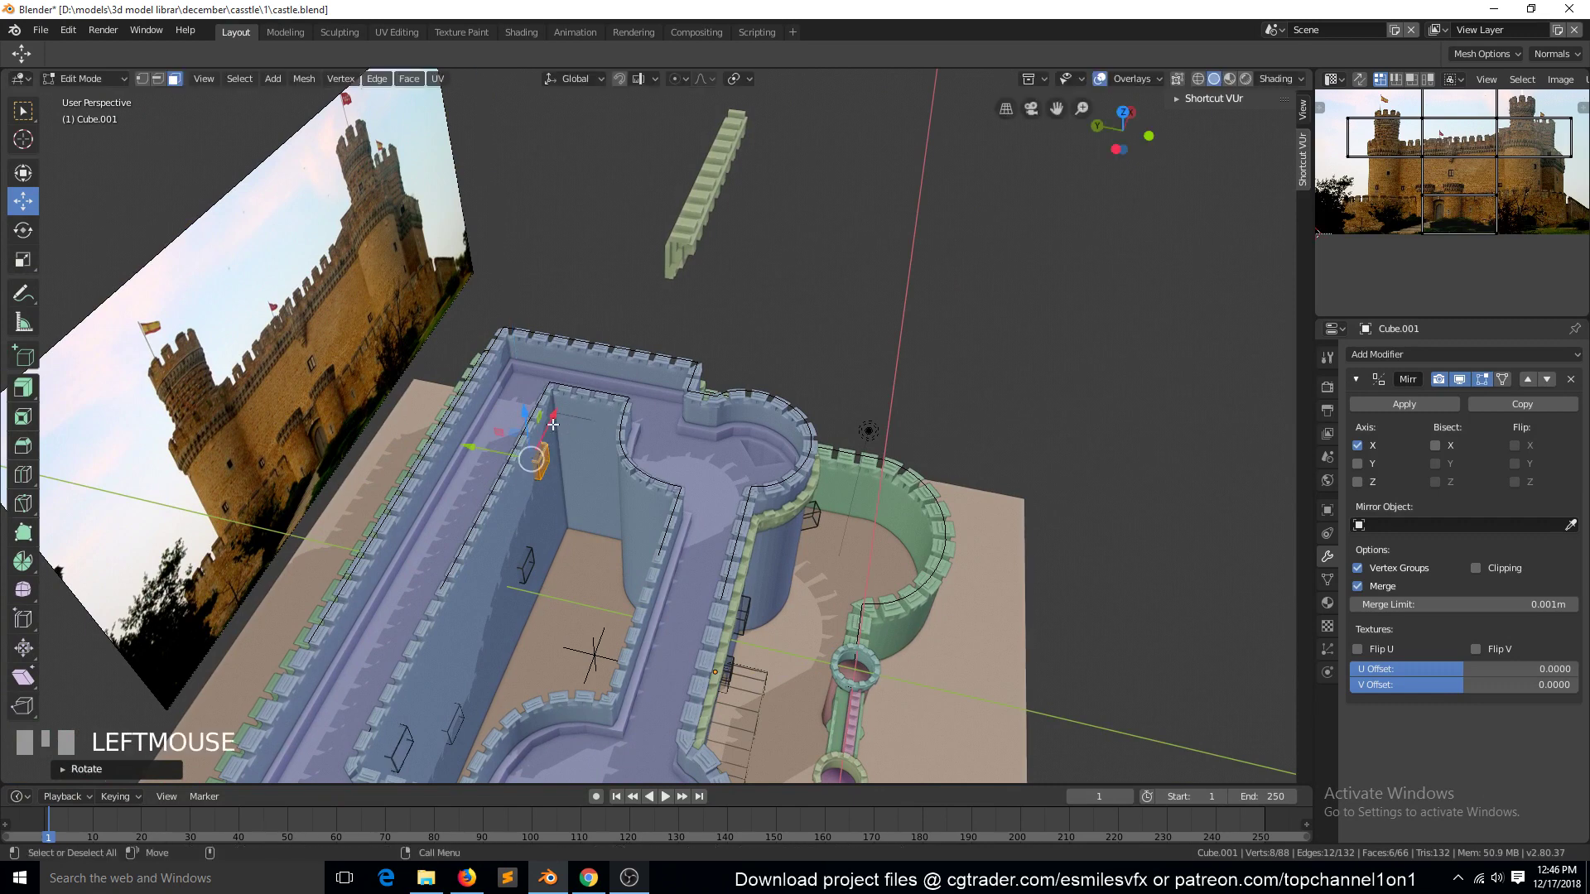
Step: Duplicate a window cutter cube and try positioning it against the round tower, undoing a misplaced move
left_click_drag(581, 395, 502, 407)
scroll("up", 3)
key("shift+d")
right_click(502, 407)
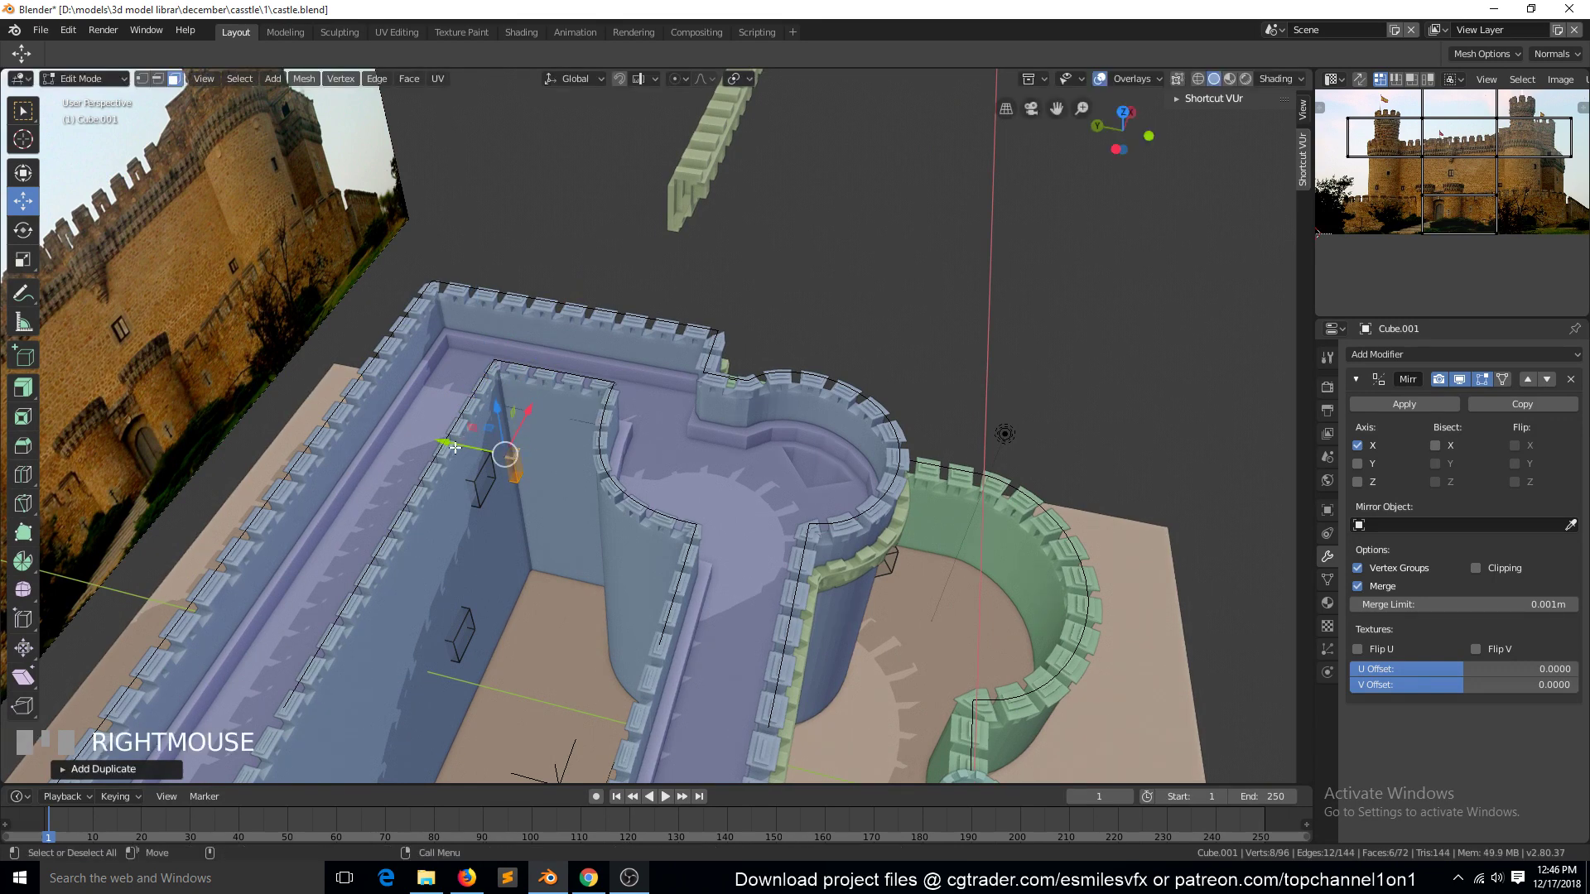
left_click_drag(496, 453, 532, 611)
key("`")
key("KP_7")
key("shift+d")
key("`")
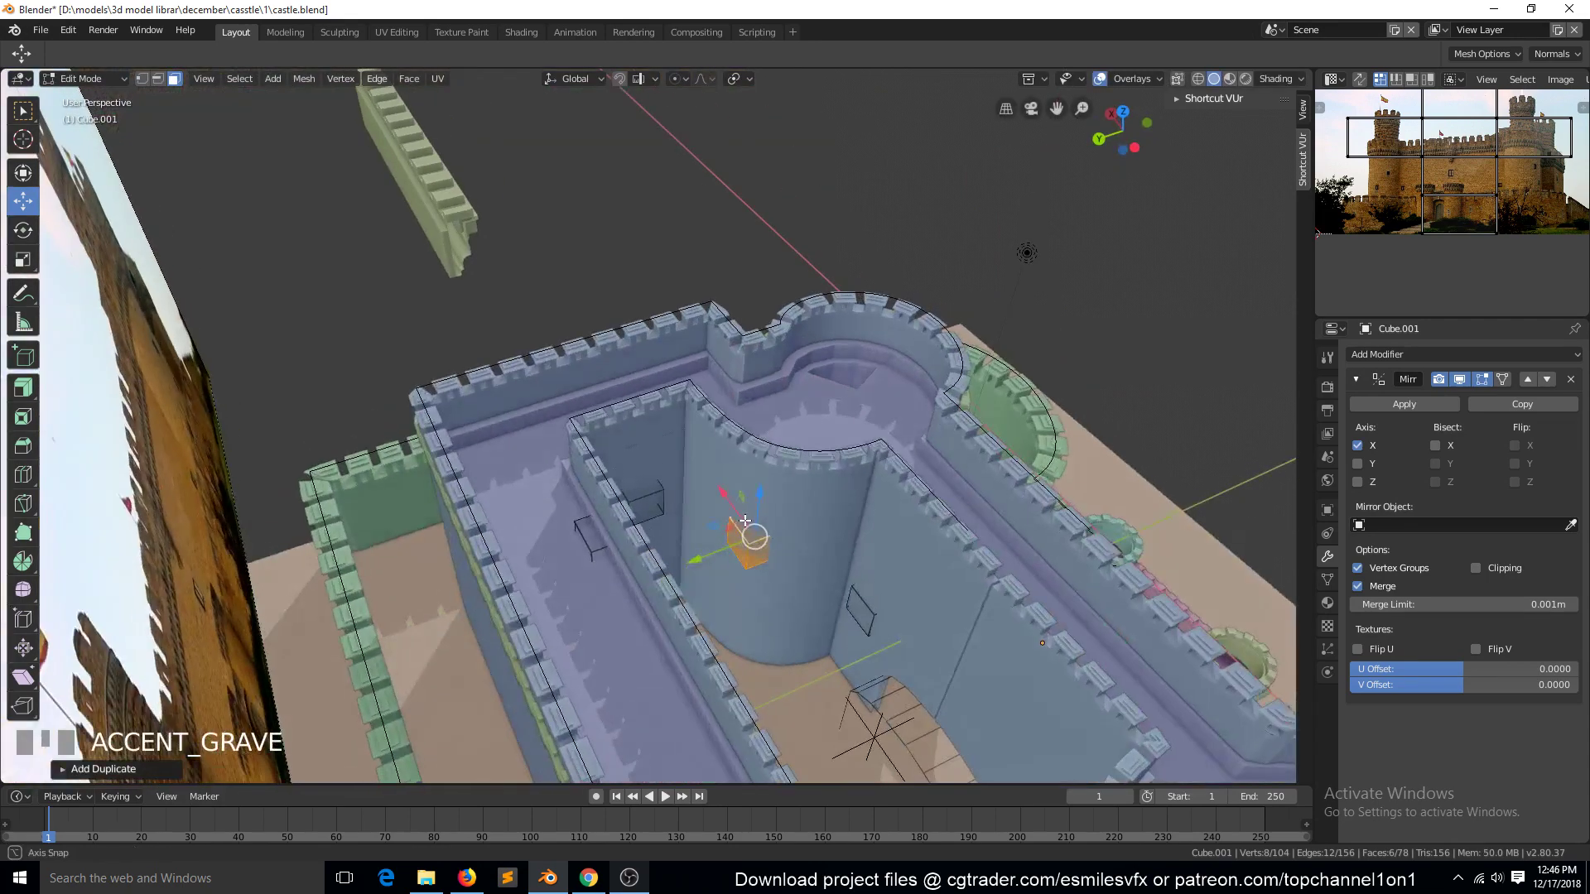
key("e")
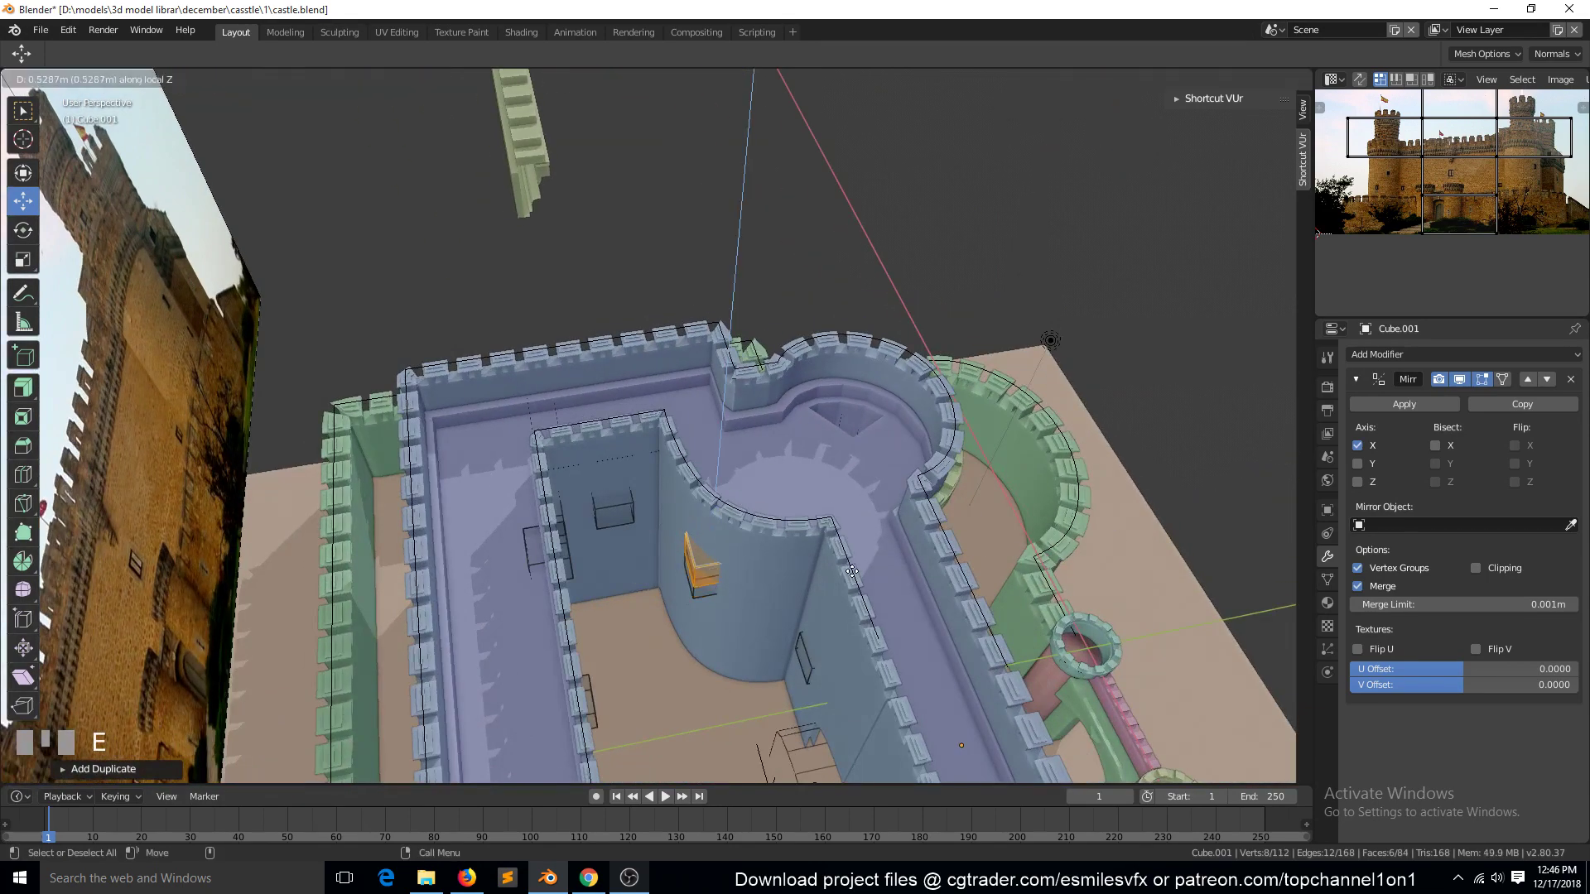
right_click(852, 569)
key("ctrl+z")
key("r")
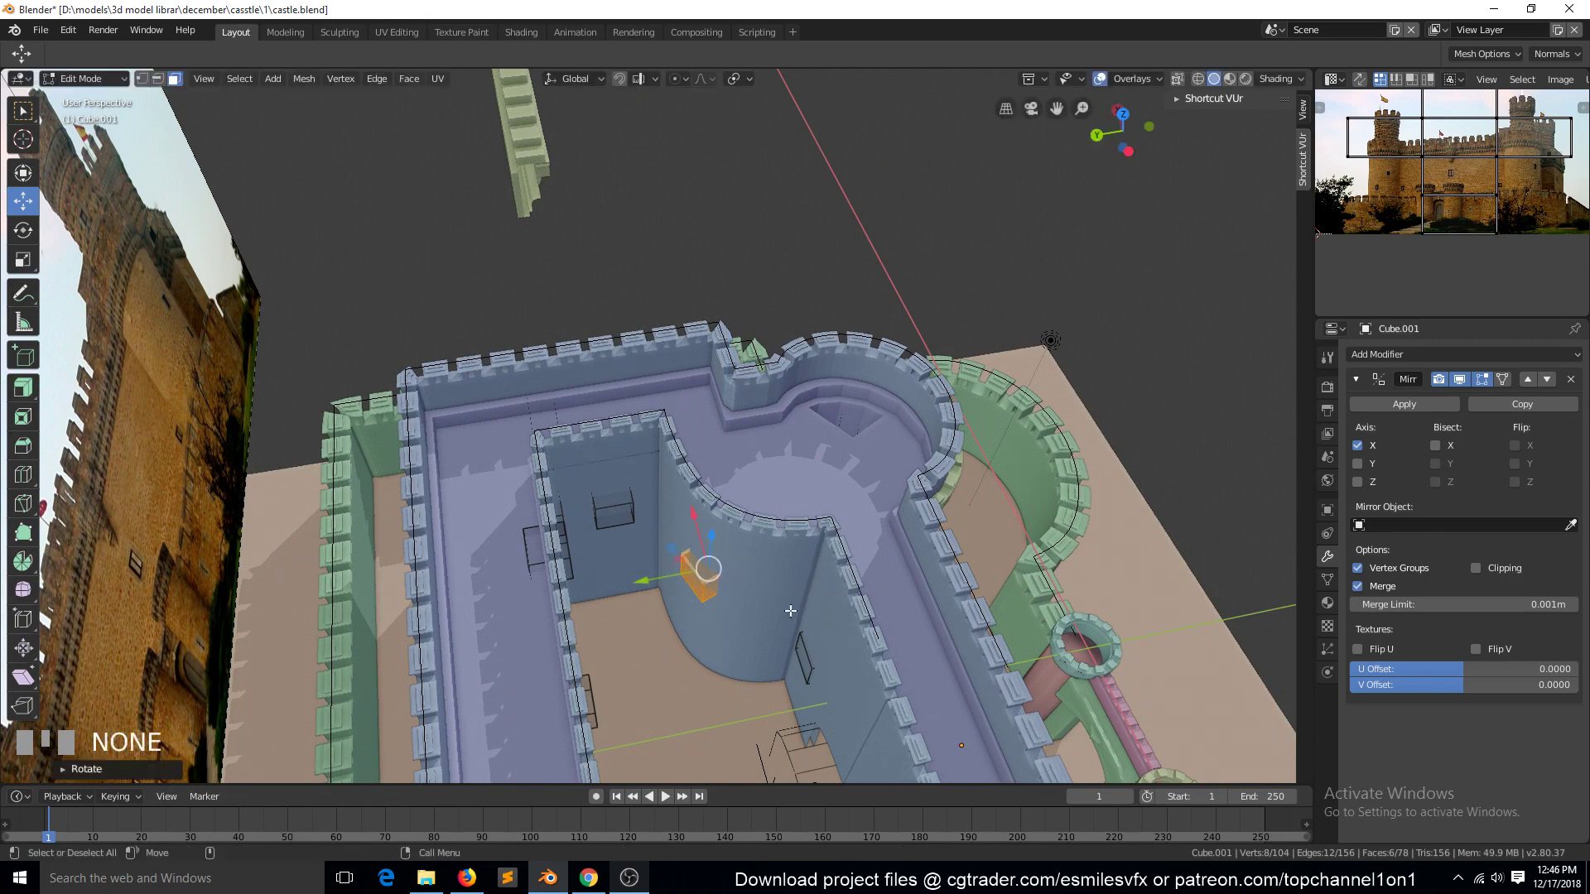
Step: Duplicate the cutter again, place and rotate it on the tower wall, then select the wall in Object Mode
key("shift+d")
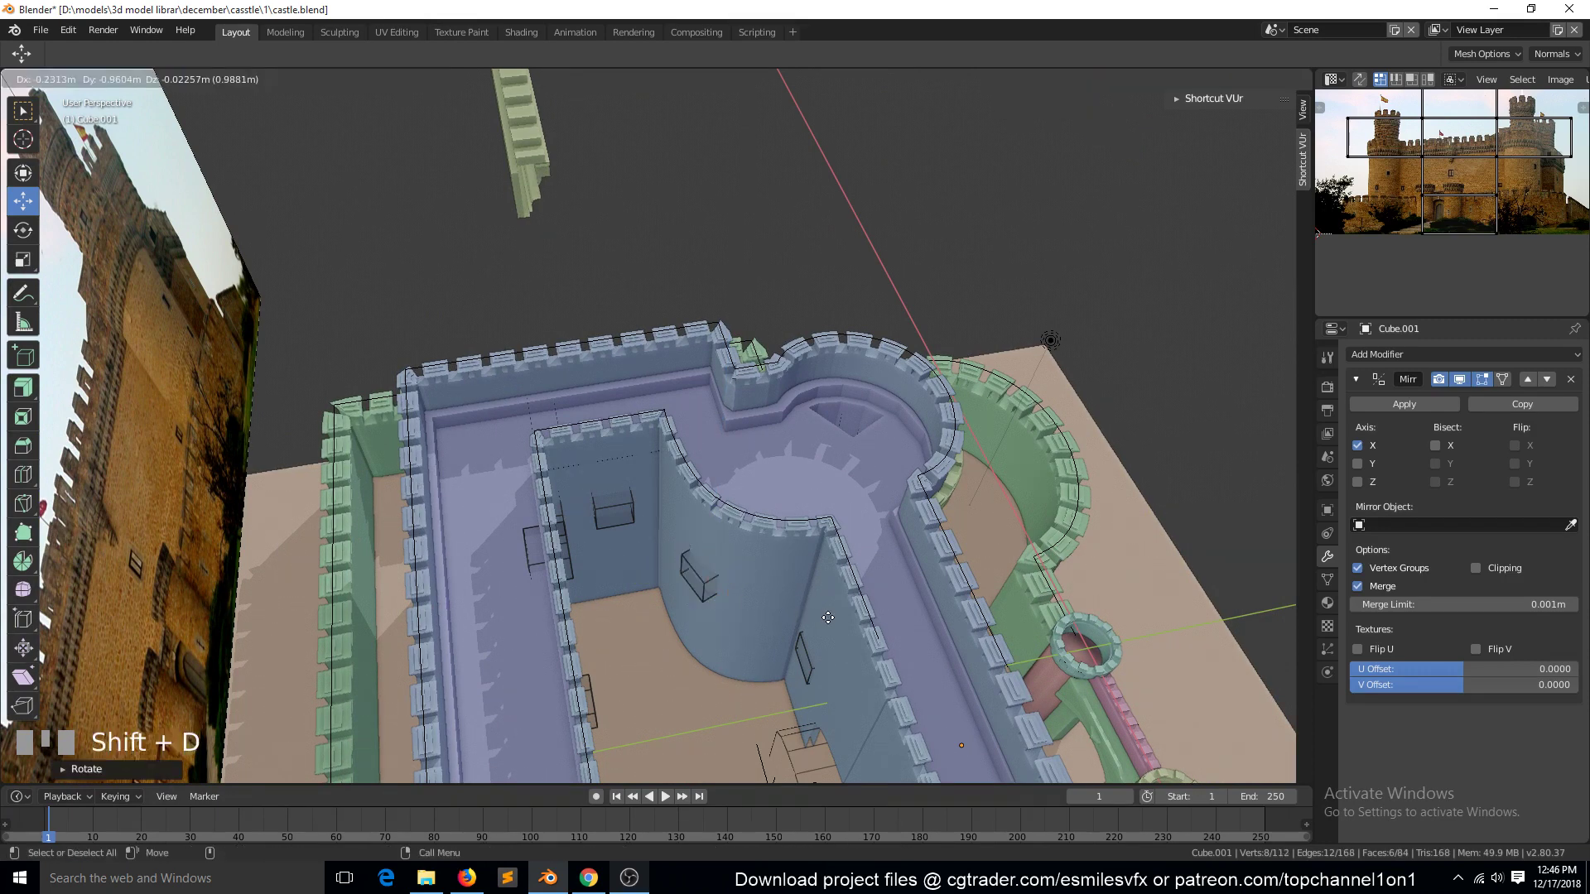
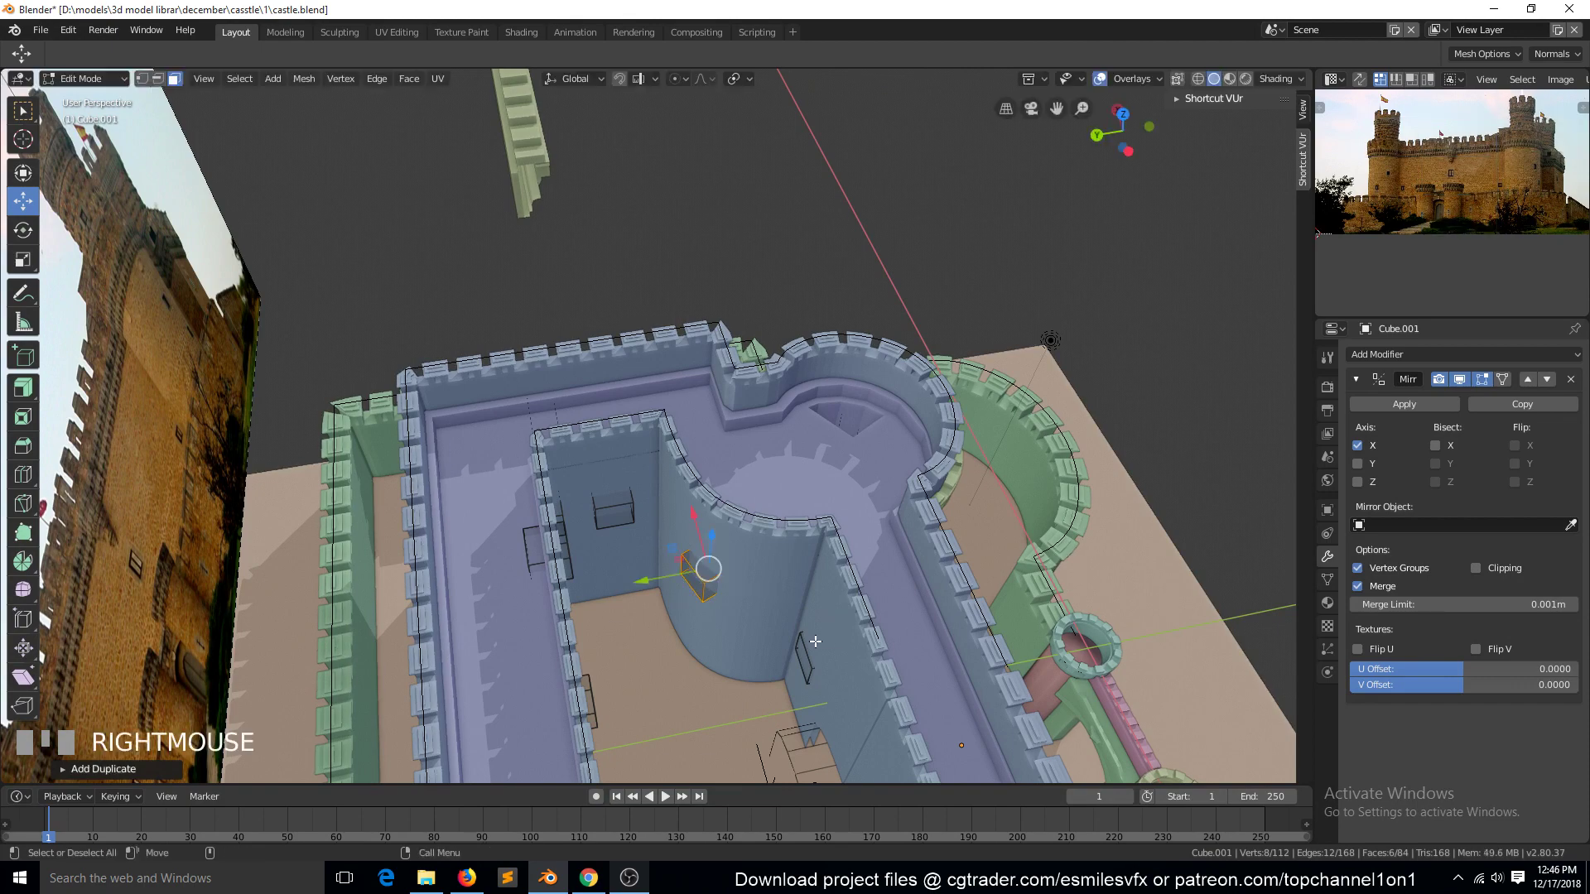
key("KP_7")
key("g")
left_click(756, 676)
key("r")
left_click(569, 405)
key("`")
left_click_drag(660, 466, 388, 474)
key("Tab")
key("`")
Step: Copy the inner wall Plane.004's Boolean modifier and check the outer wall and cutter cube objects
key("a")
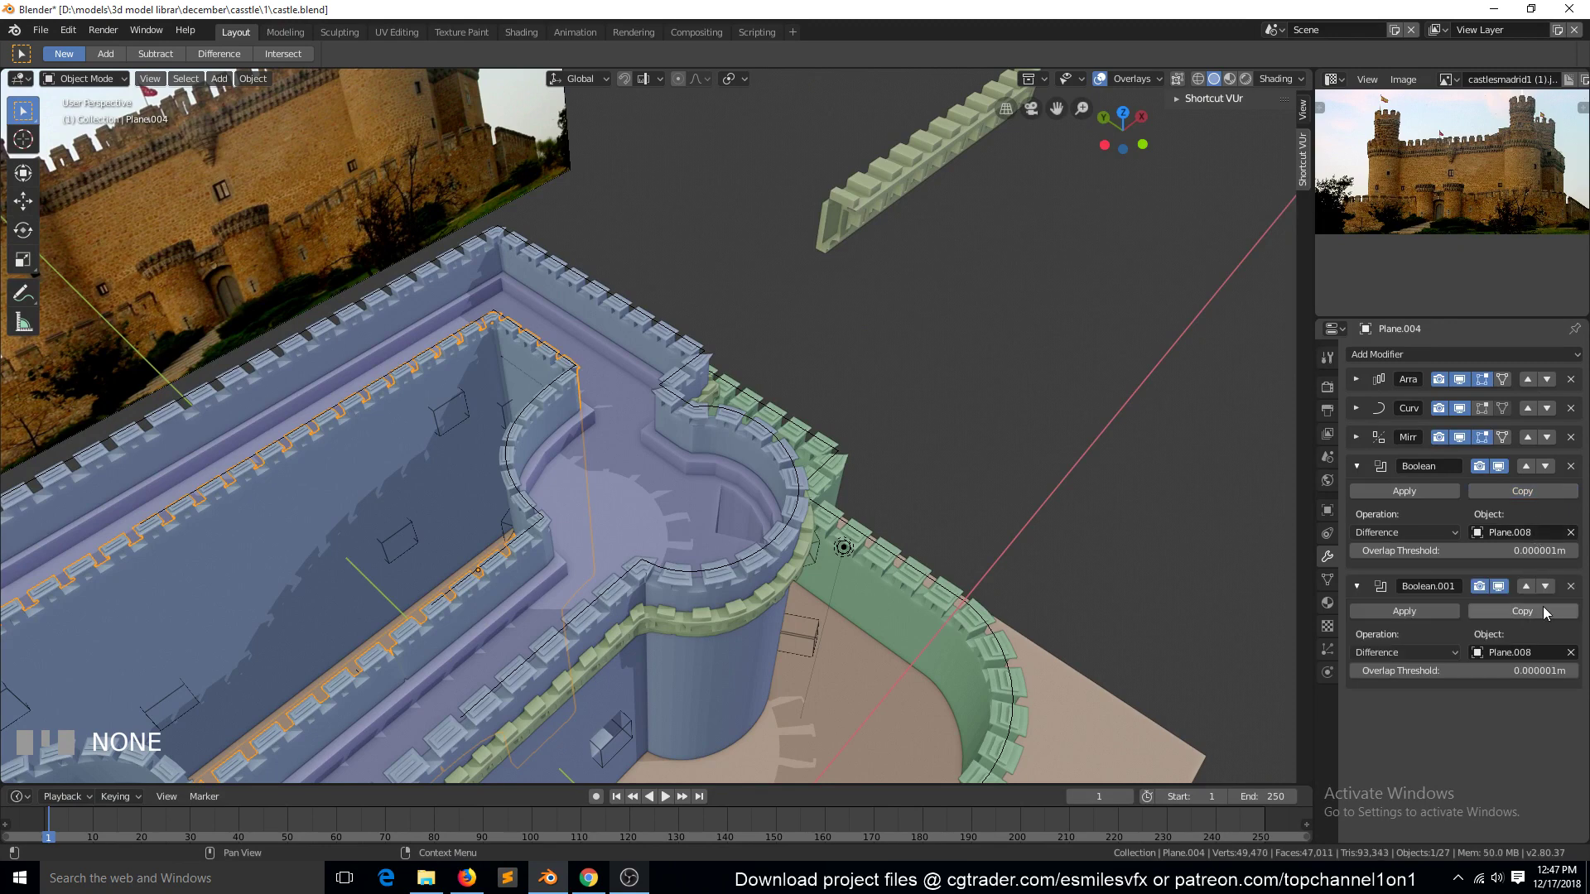
left_click(1501, 666)
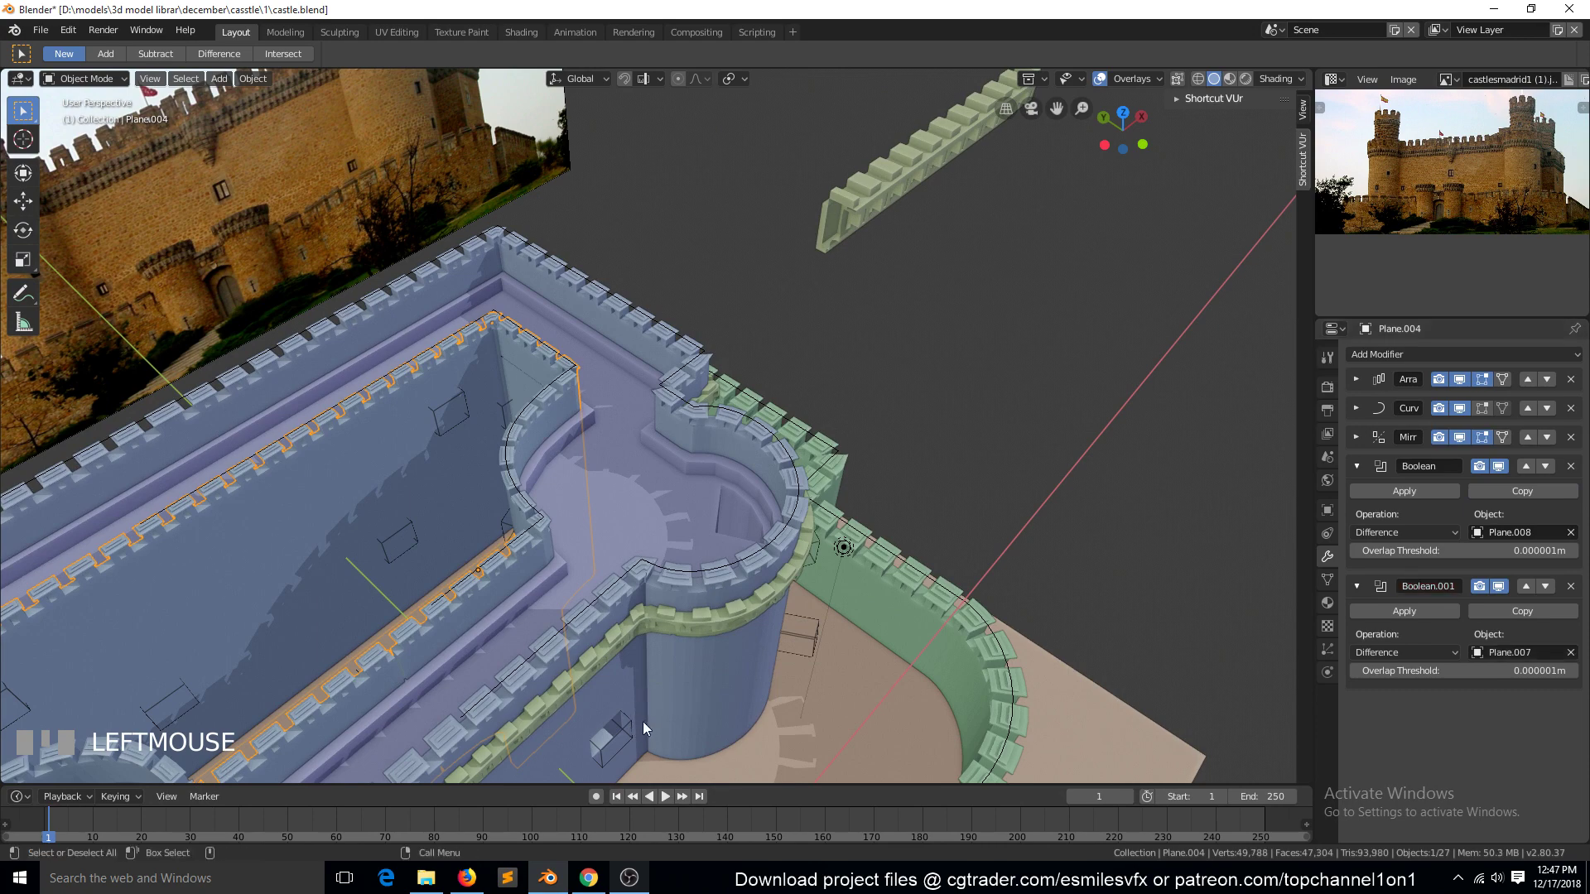
scroll("down", 3)
key("`")
scroll("up", 3)
left_click(535, 606)
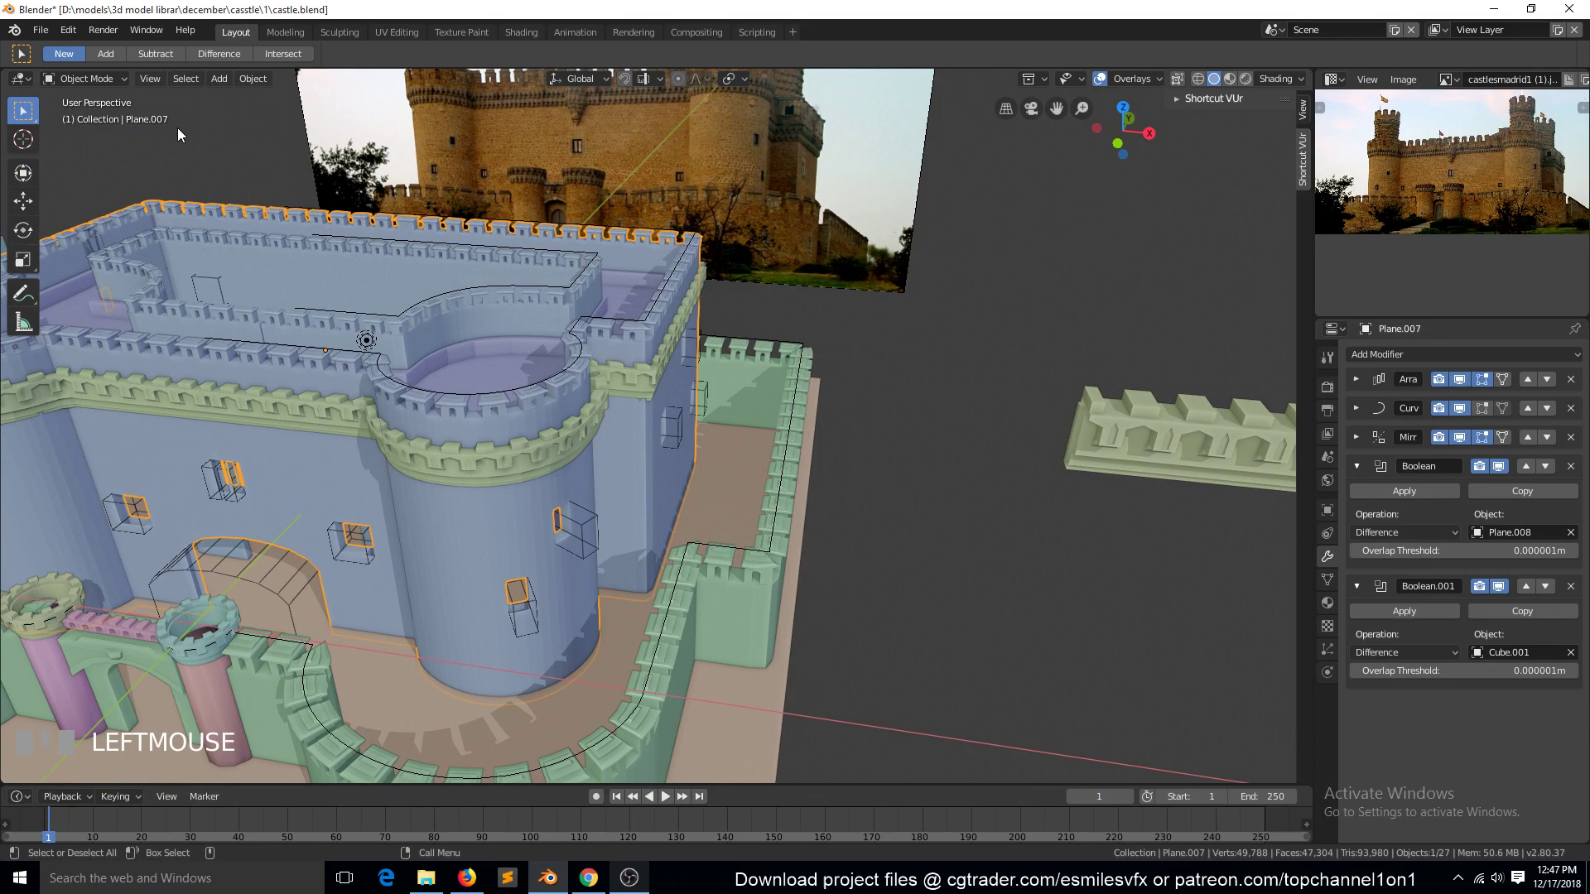
key("`")
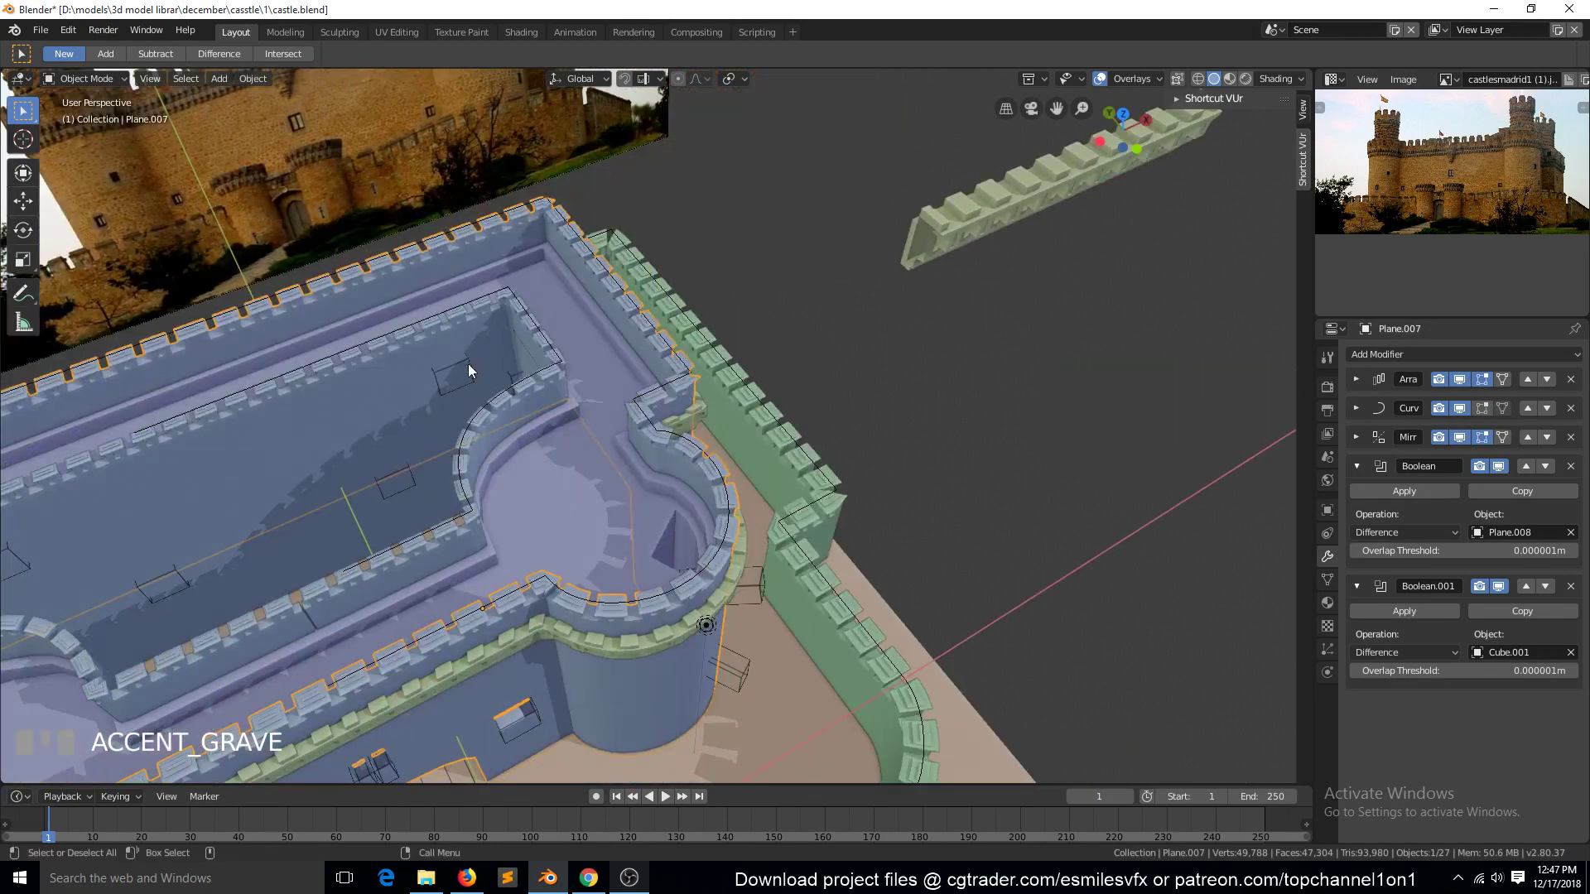
left_click(472, 365)
left_click(472, 370)
left_click(472, 369)
left_click(472, 369)
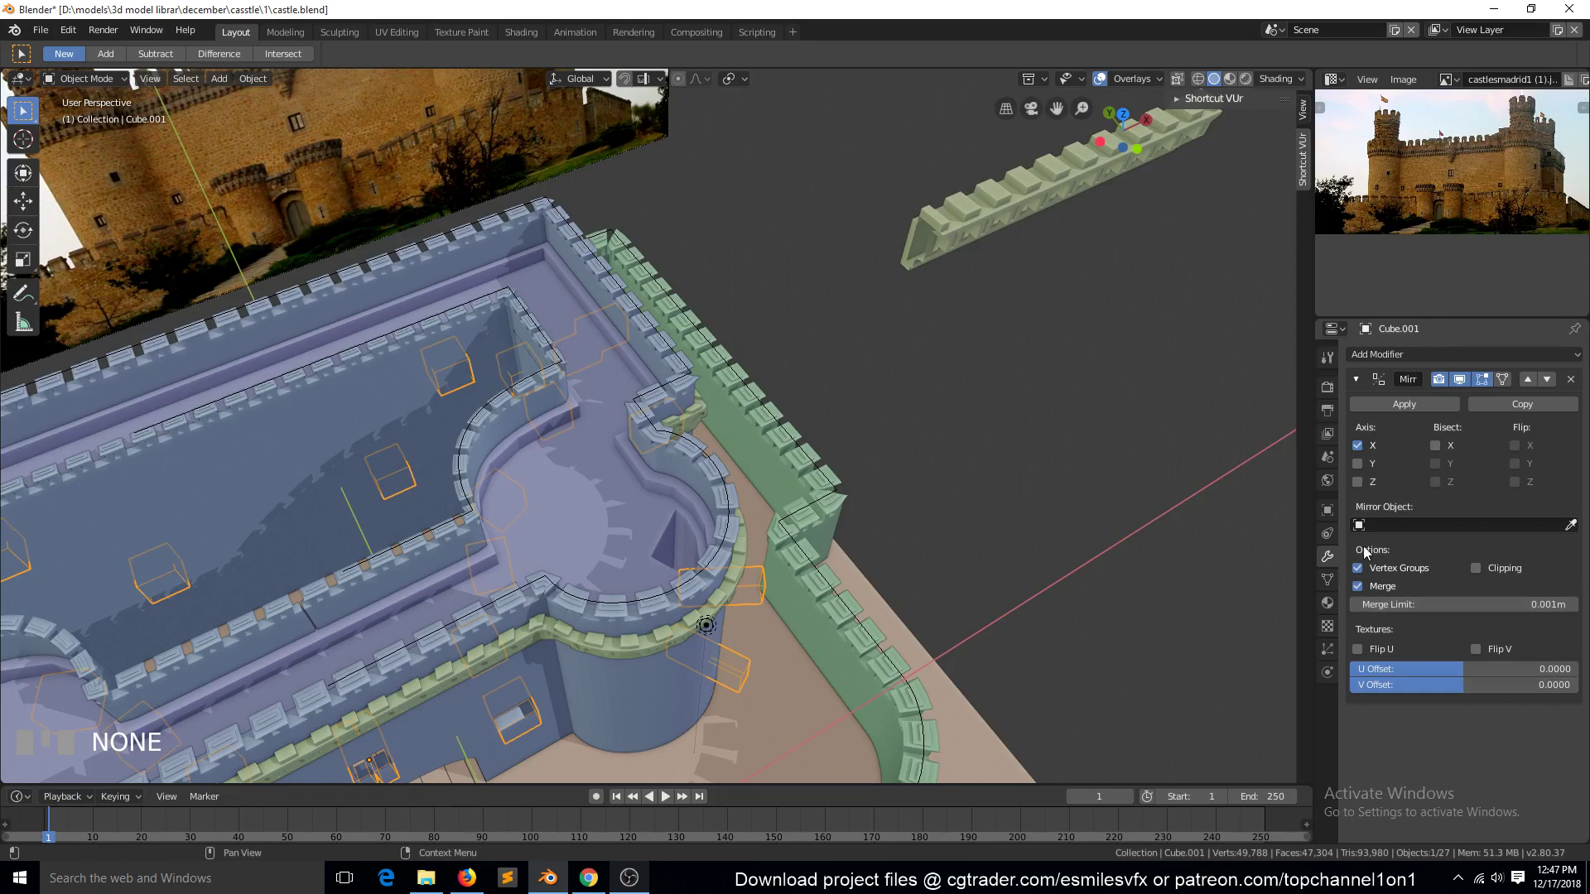
left_click(380, 424)
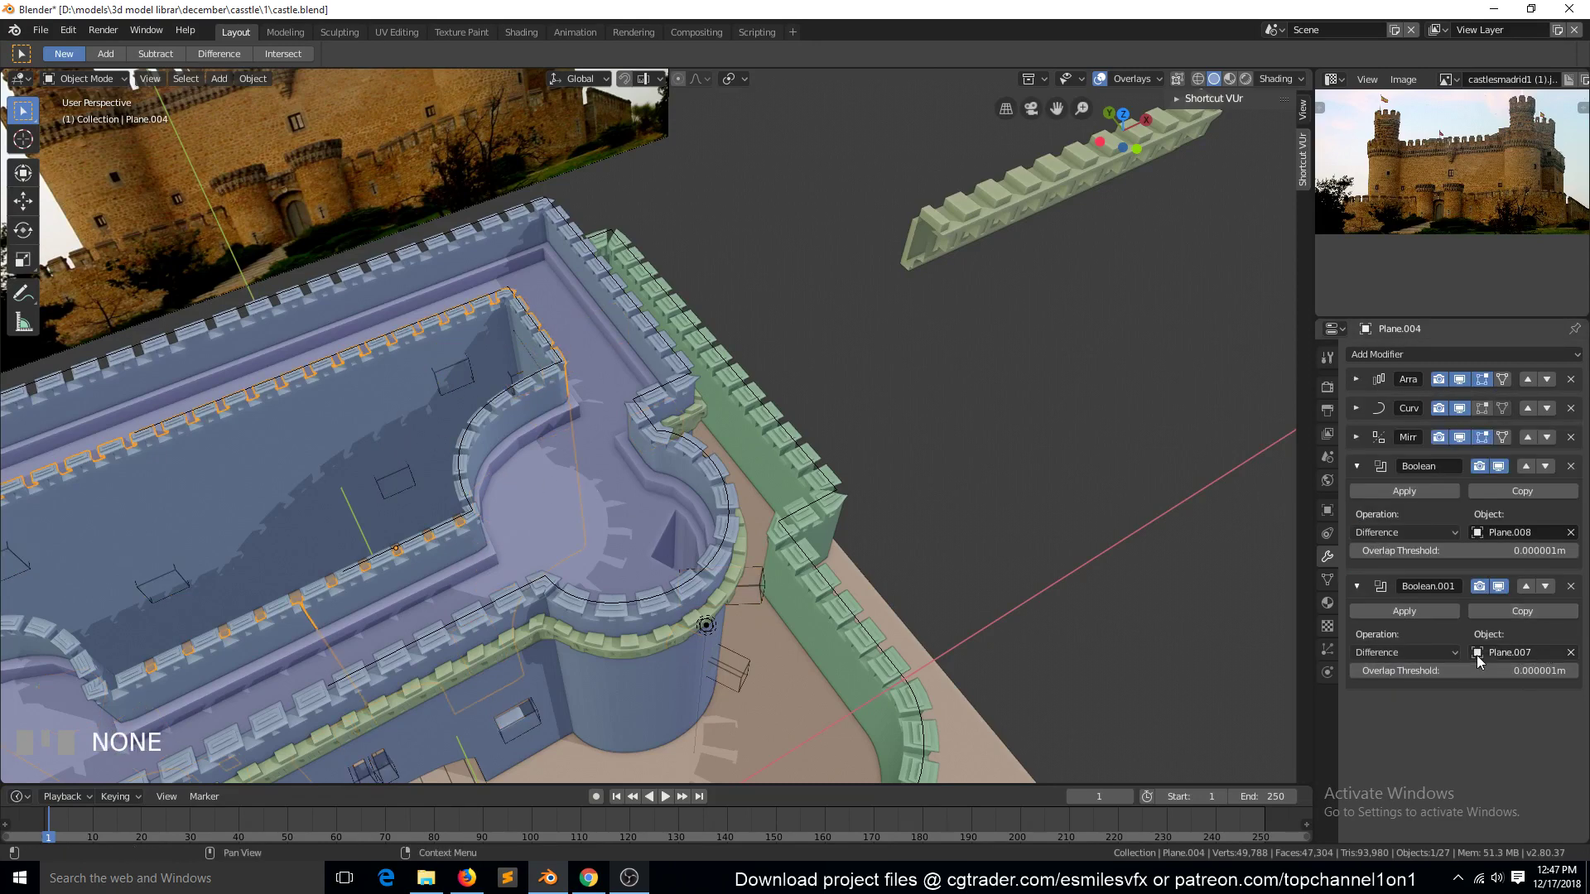
key("`")
Step: Set the second Boolean on Plane.004 to subtract Cube.001, cutting the inner wall's window openings
left_click_drag(591, 443, 551, 427)
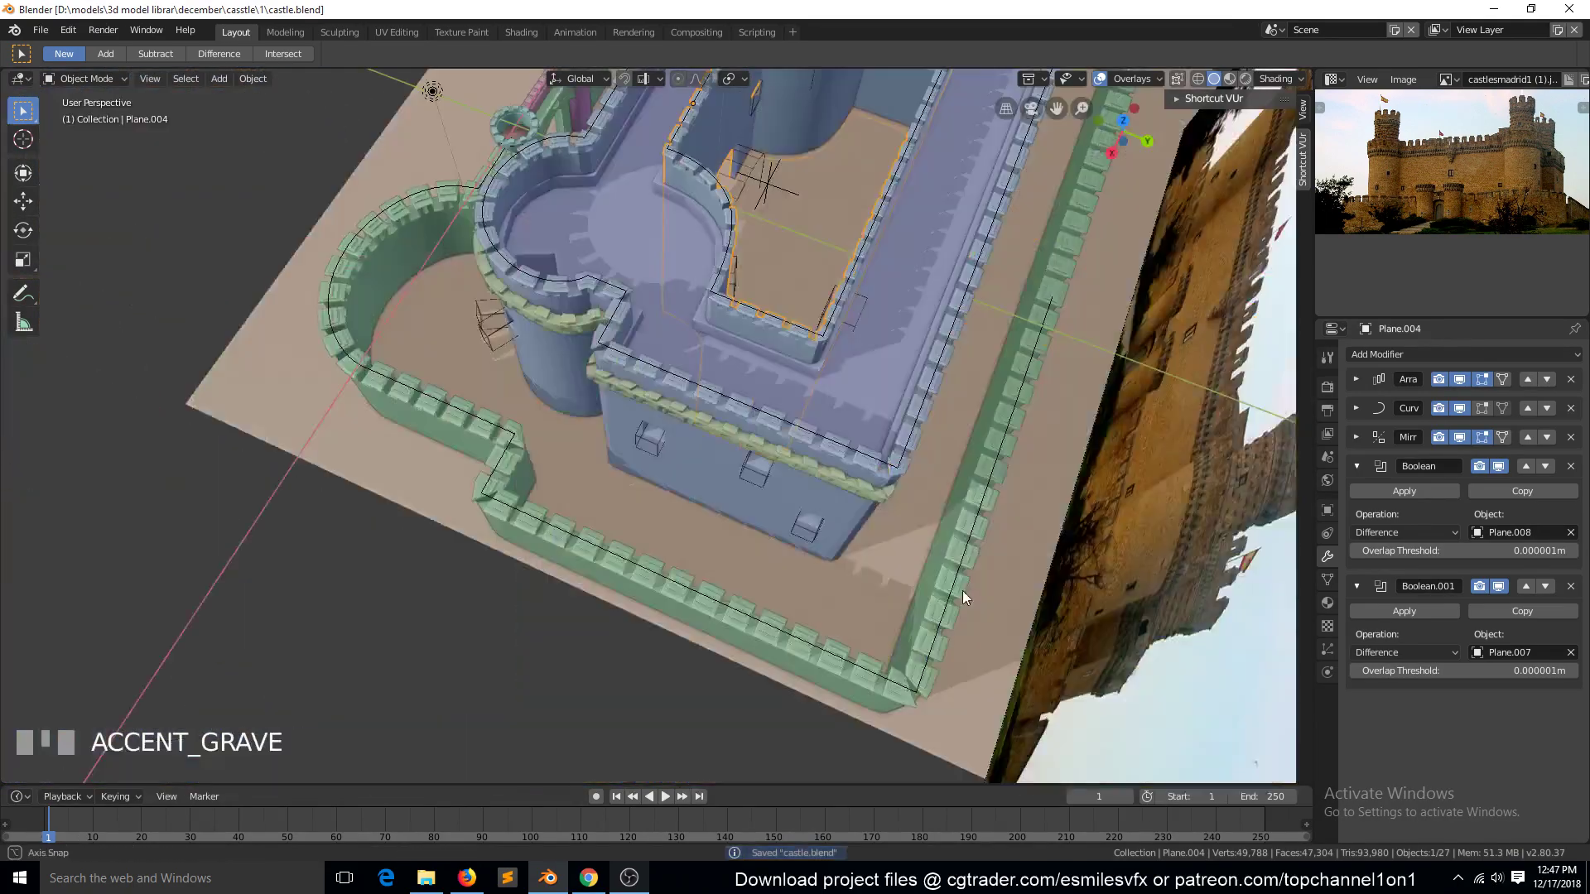
left_click_drag(955, 615, 882, 679)
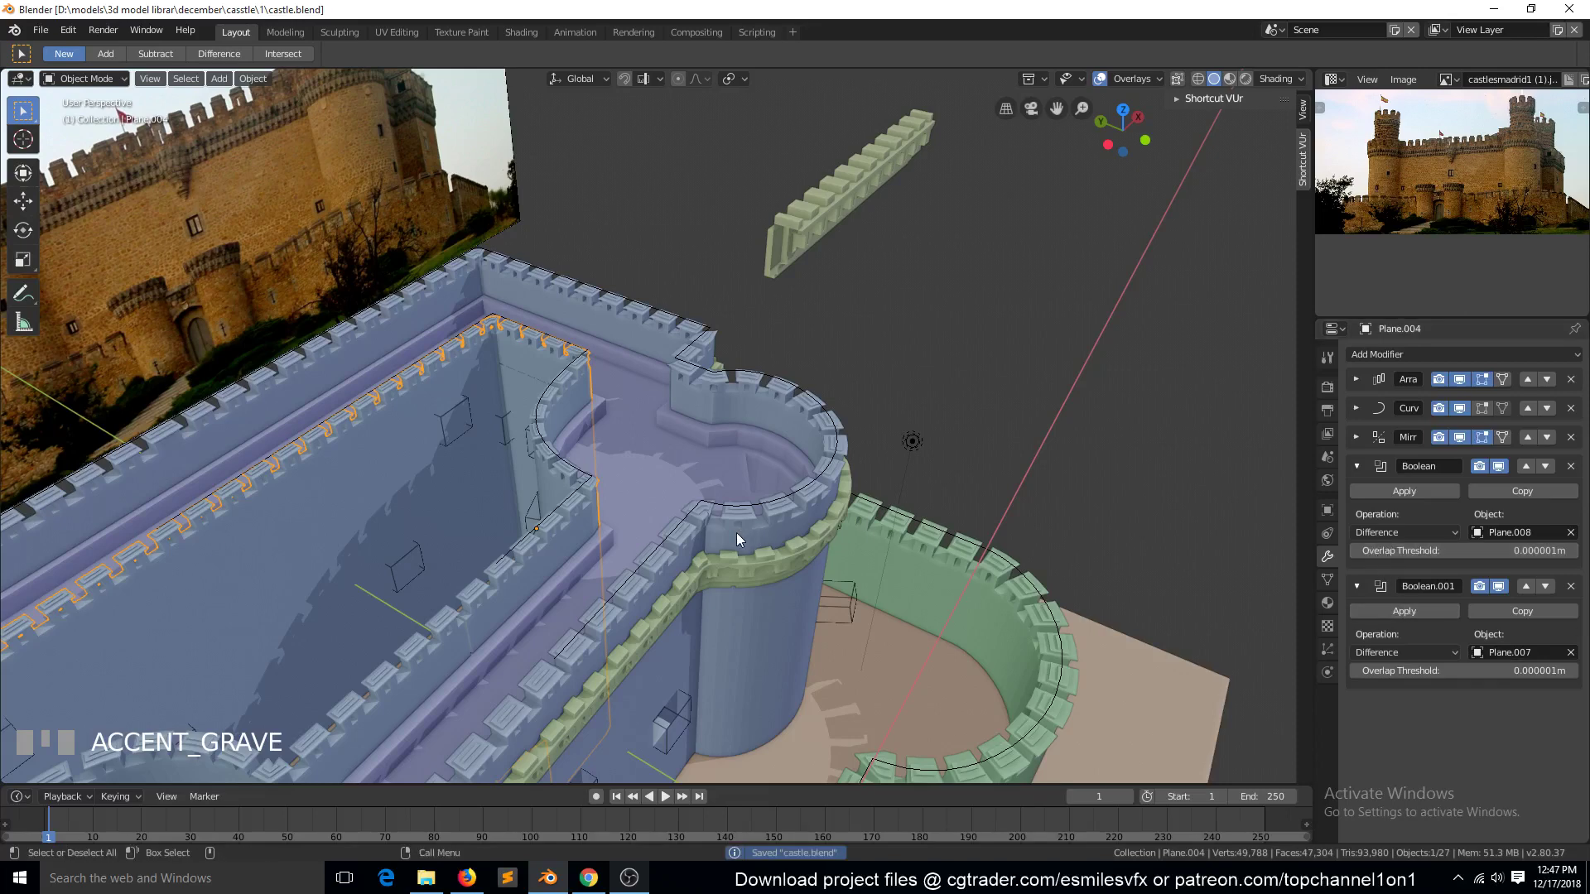
left_click(633, 519)
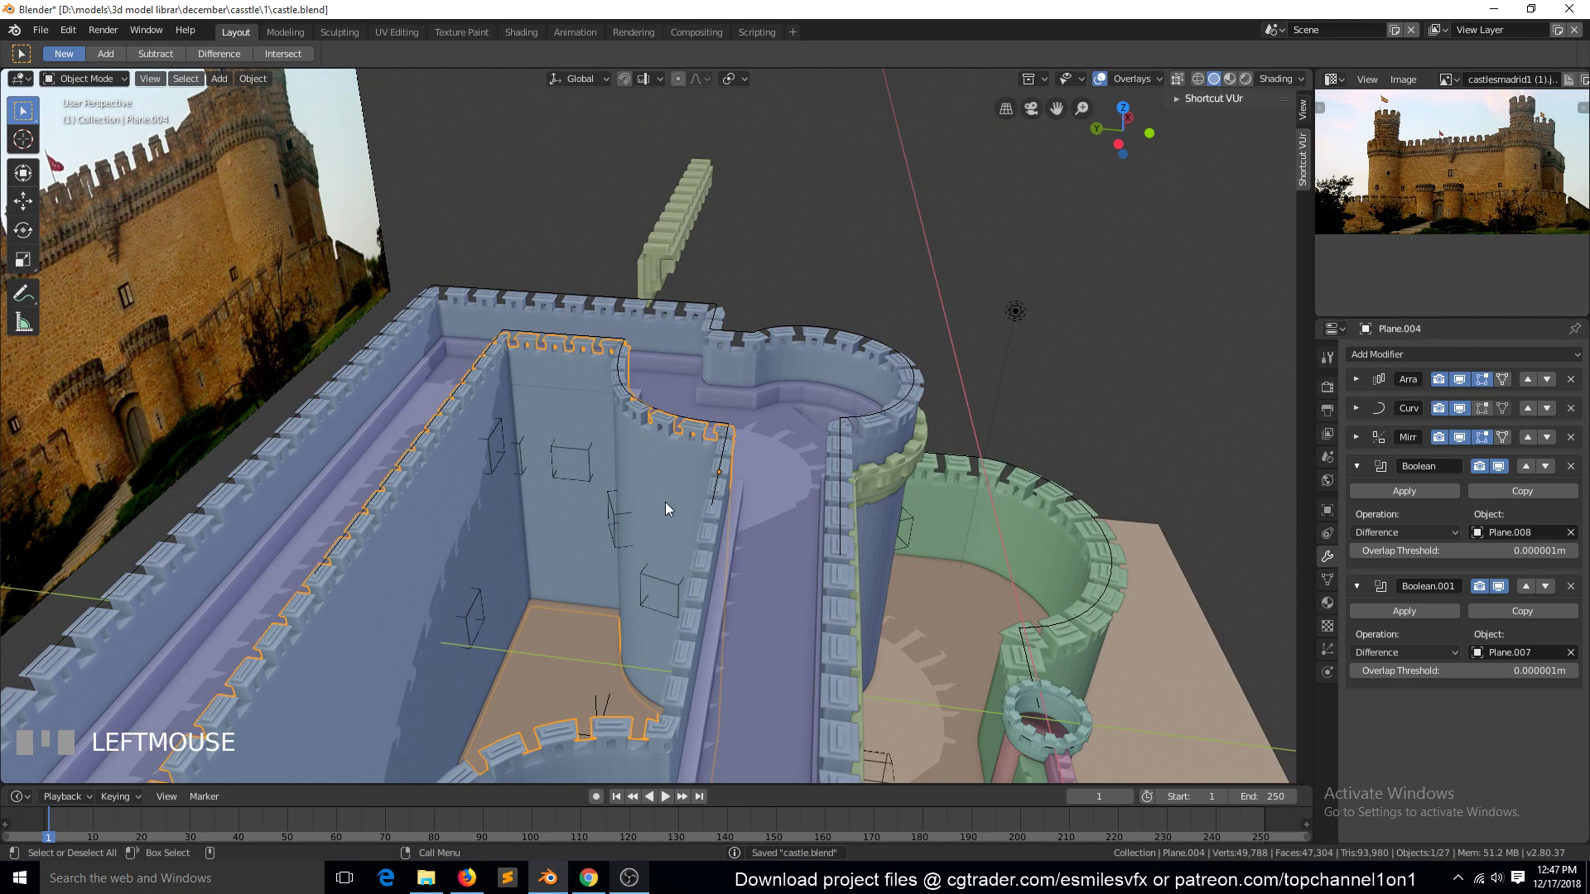
left_click(664, 486)
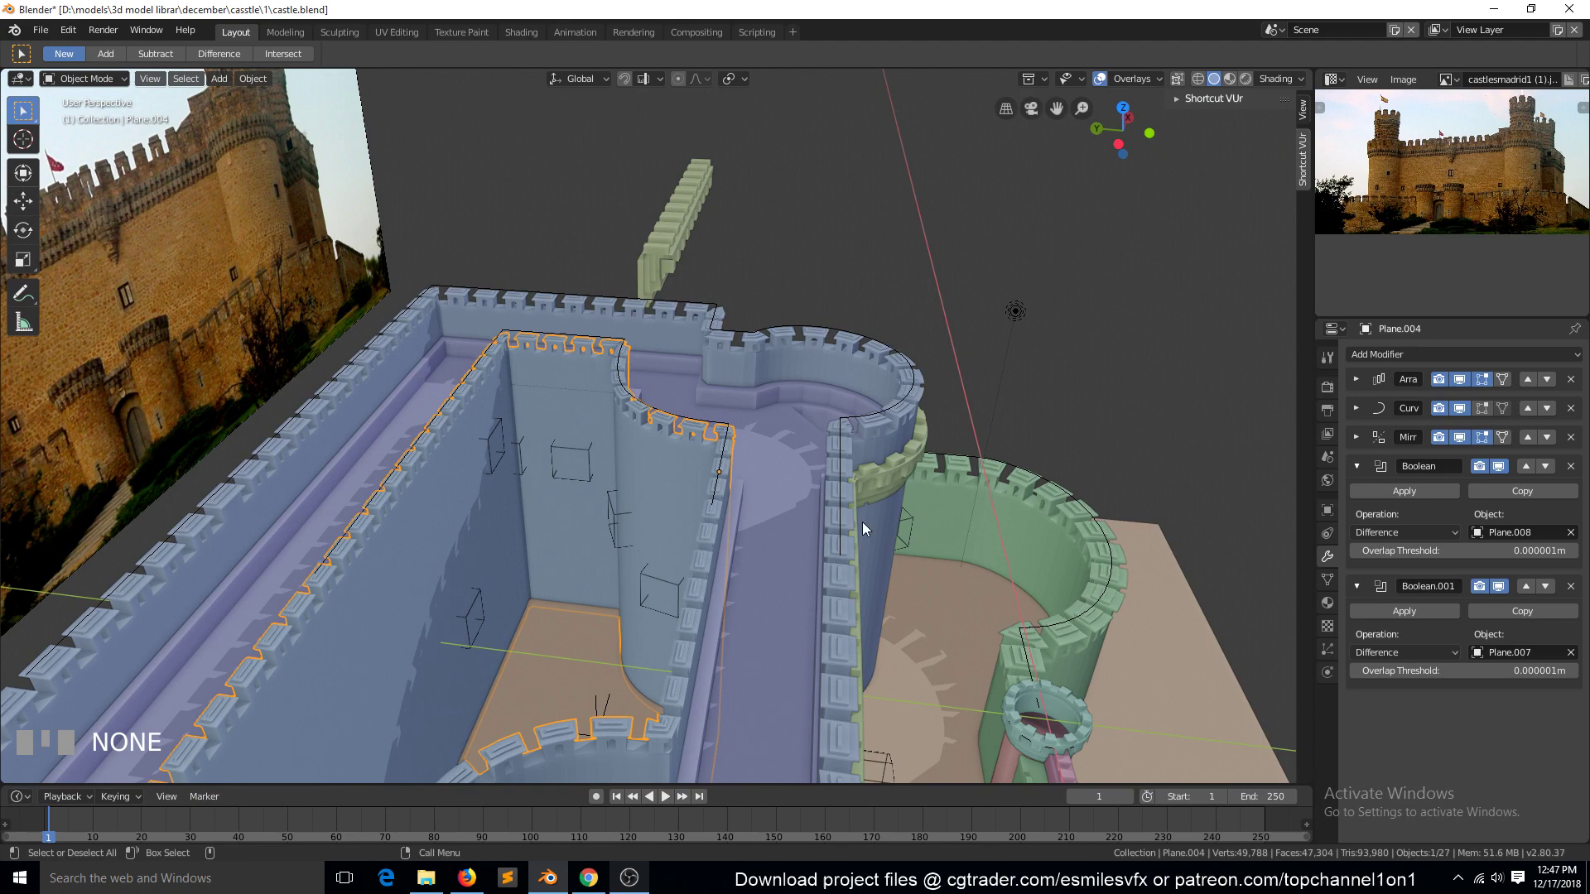
key("`")
left_click(706, 564)
left_click(705, 564)
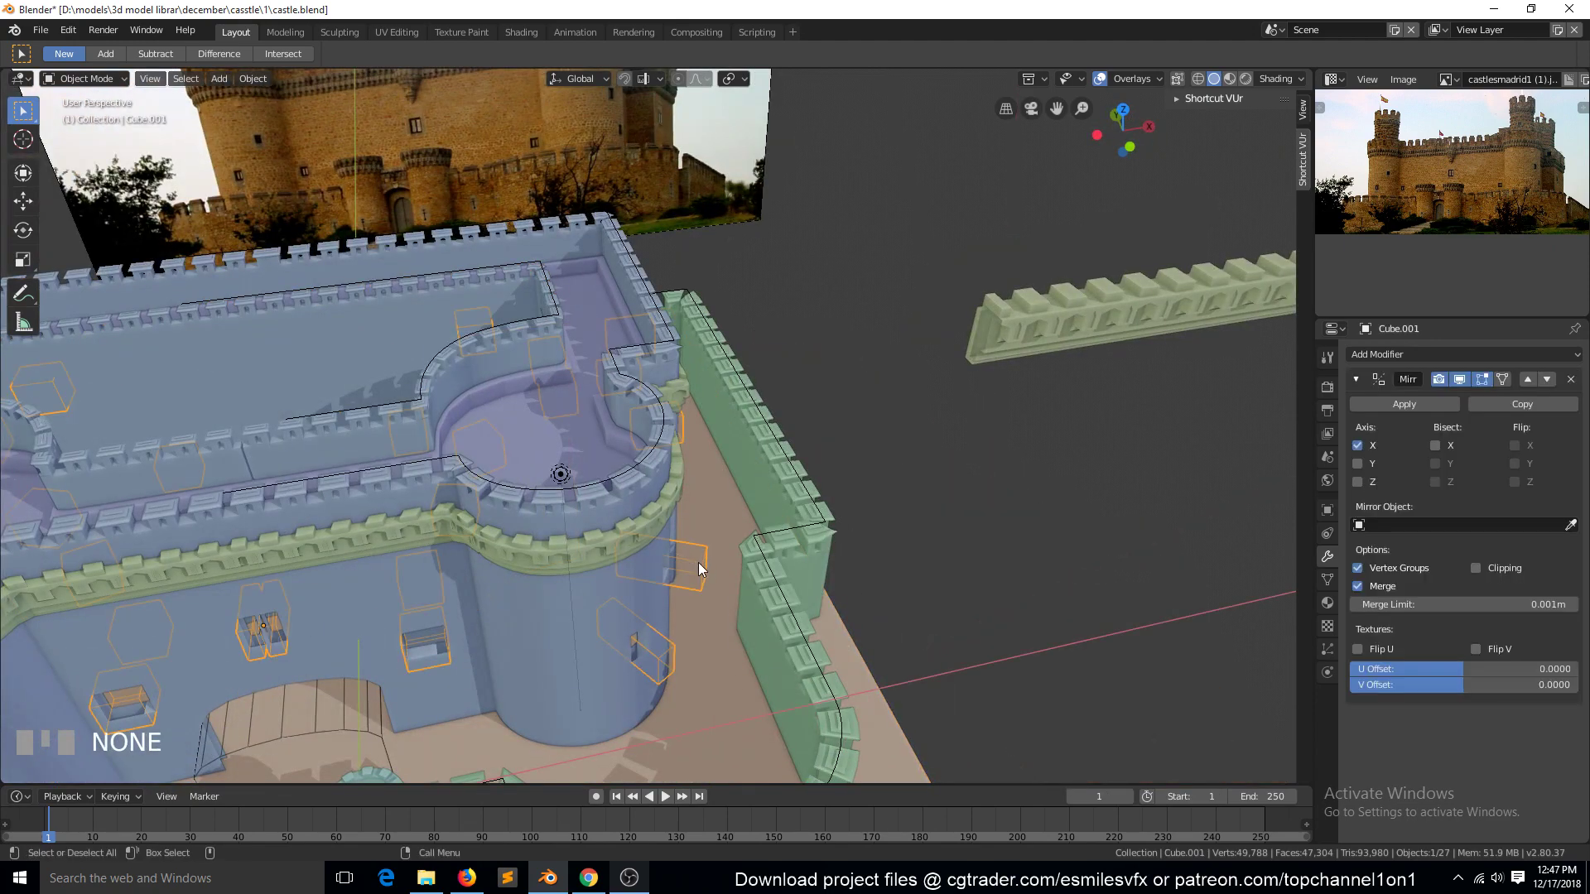
key("`")
left_click(578, 503)
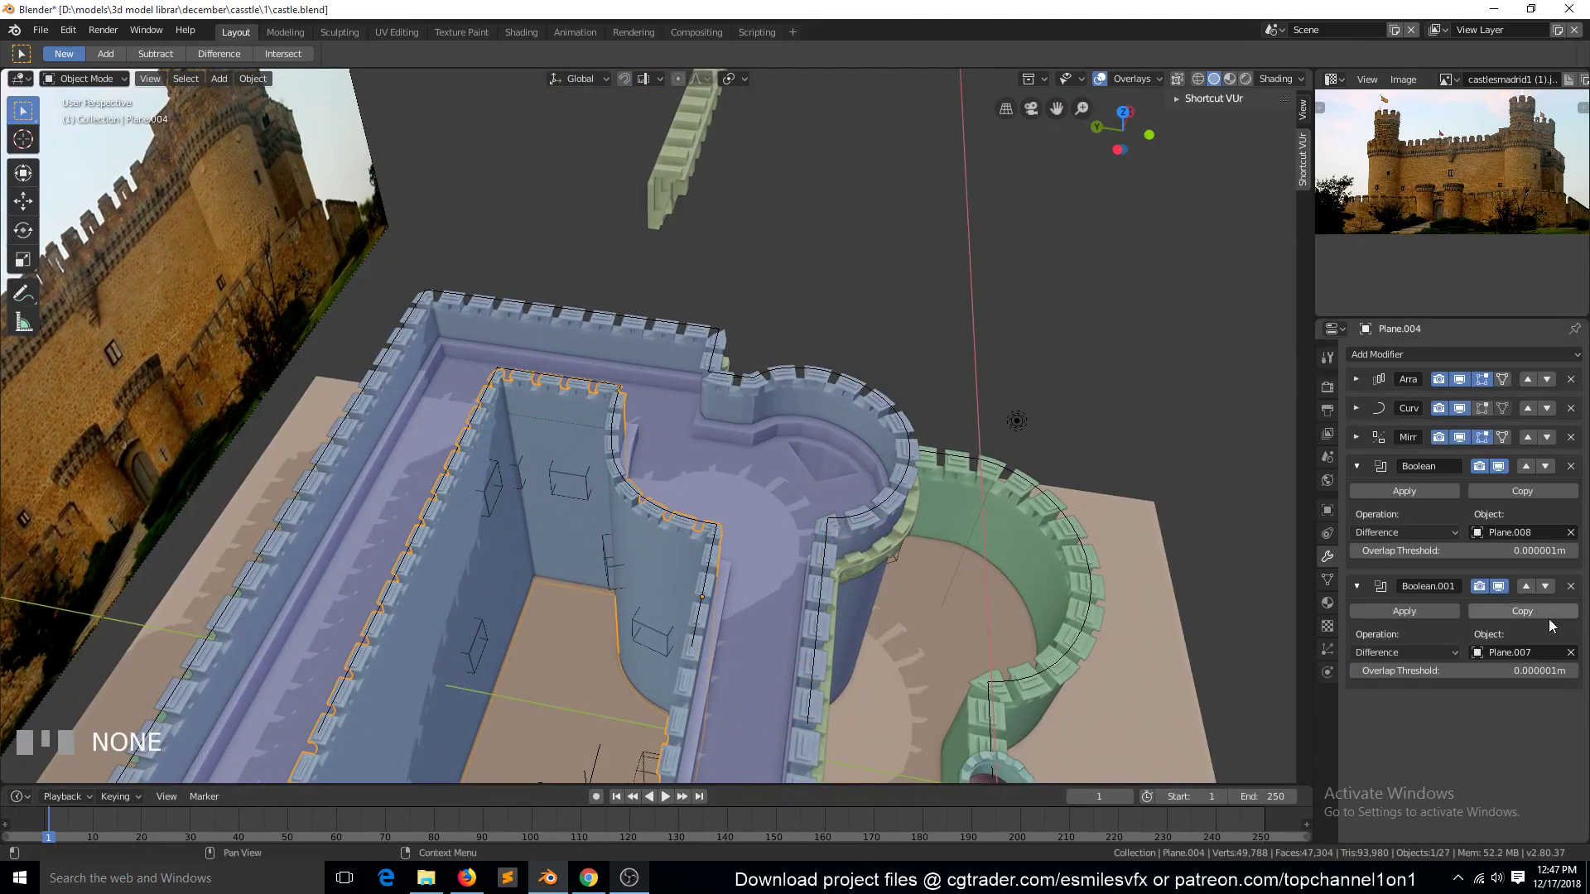
left_click(1560, 659)
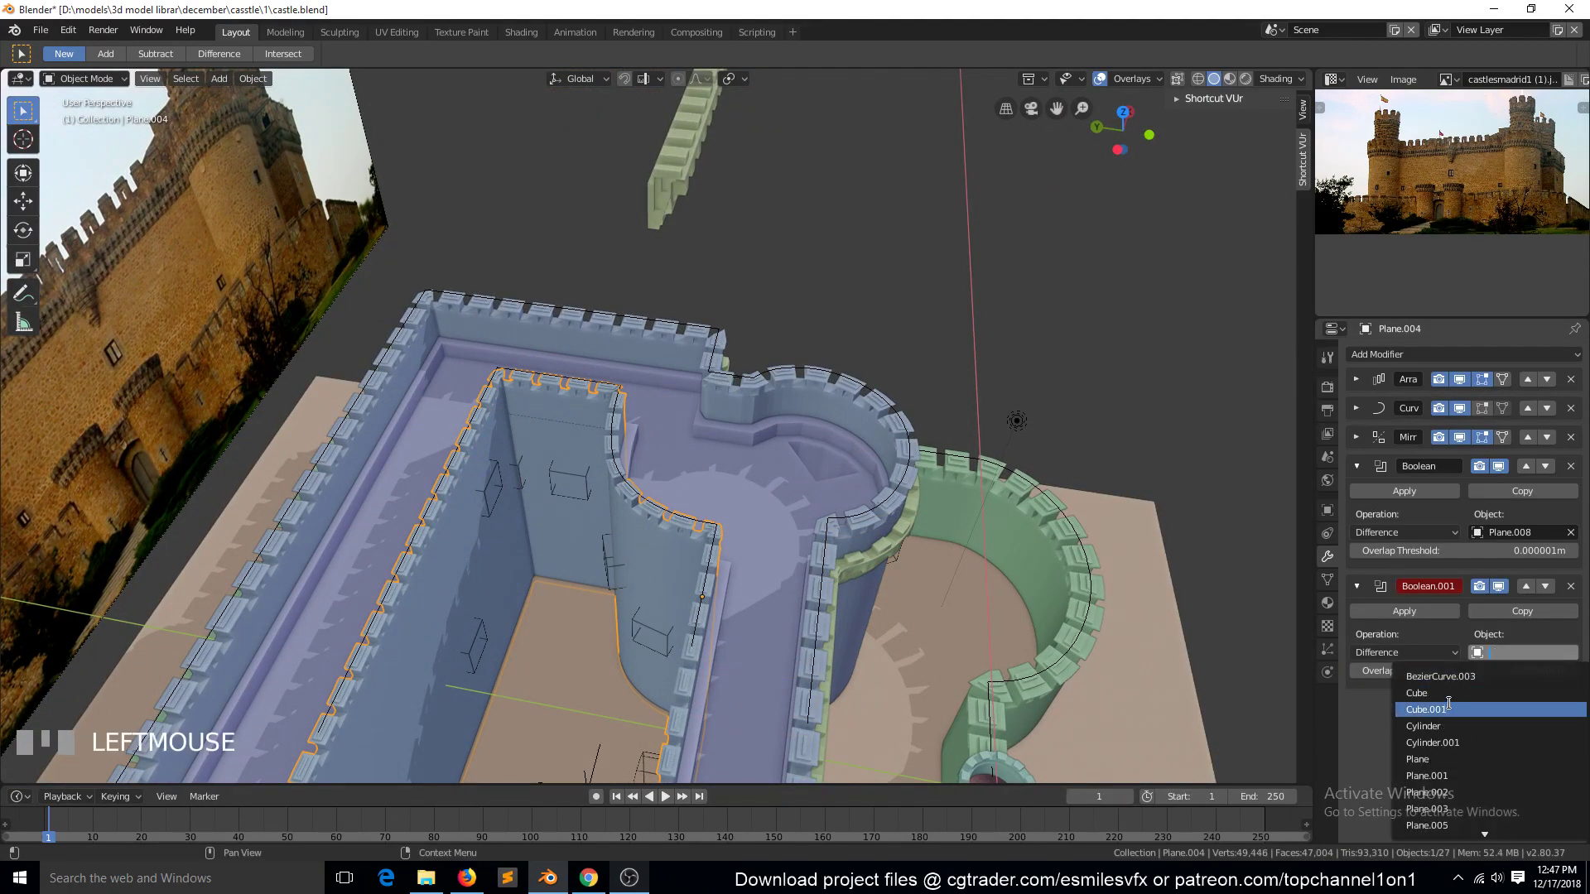
left_click_drag(1453, 712, 1105, 86)
key("alt+a")
Step: Save the castle file with Ctrl+S and view the finished keep and towers through the scene camera
key("`")
scroll("up", 3)
key("`")
scroll("down", 3)
key("`")
key("ctrl+s")
double_click(1105, 86)
scroll("down", 3)
key("`")
scroll("up", 3)
key("`")
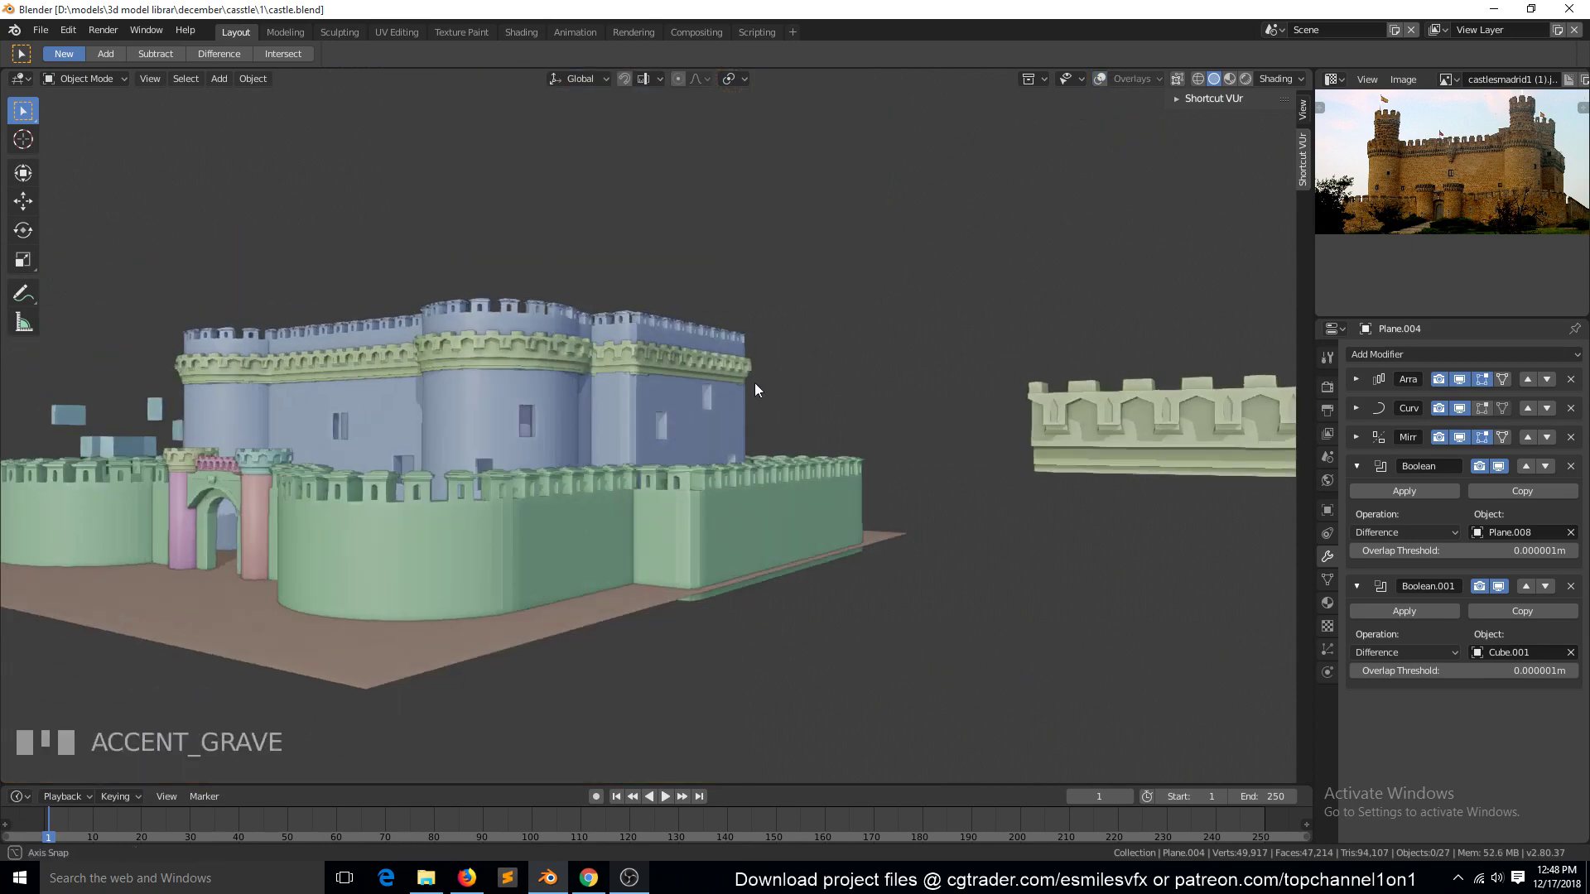
key("KP_0")
scroll("down", 3)
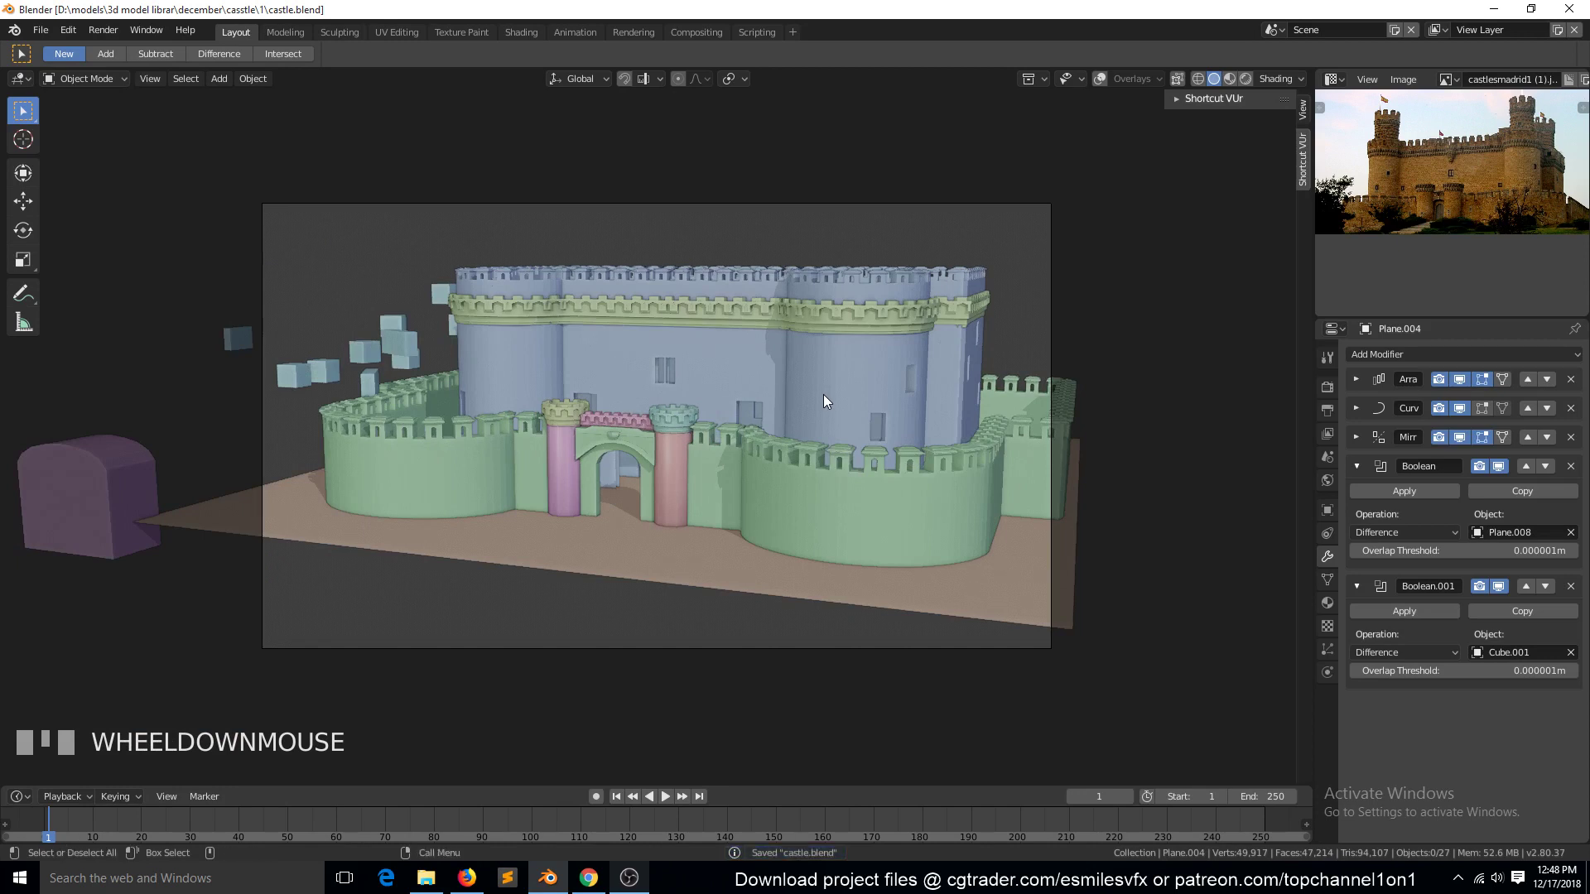